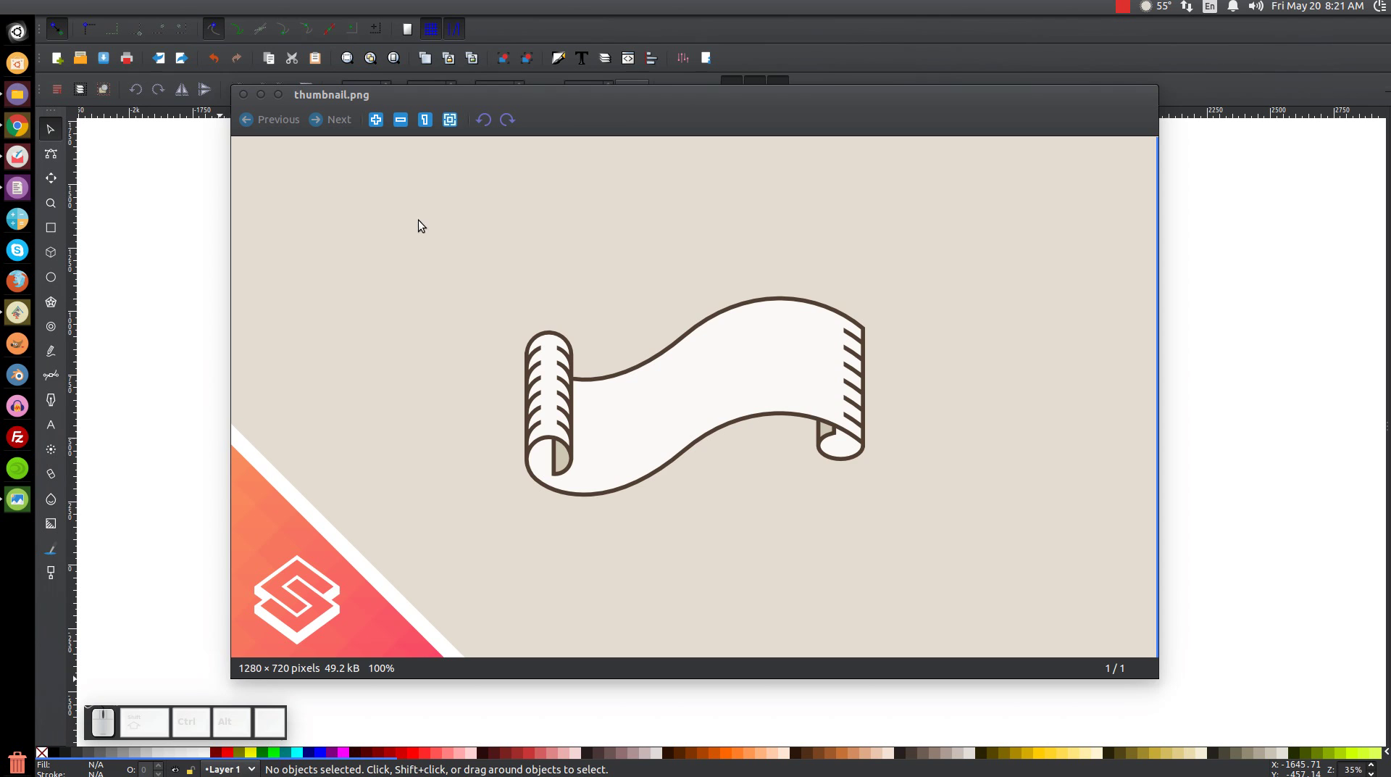
# Step: Close the reference thumbnail window and toggle the page grid from the View menu
pyautogui.click(267, 100)
pyautogui.click(572, 315)
pyautogui.click(120, 8)
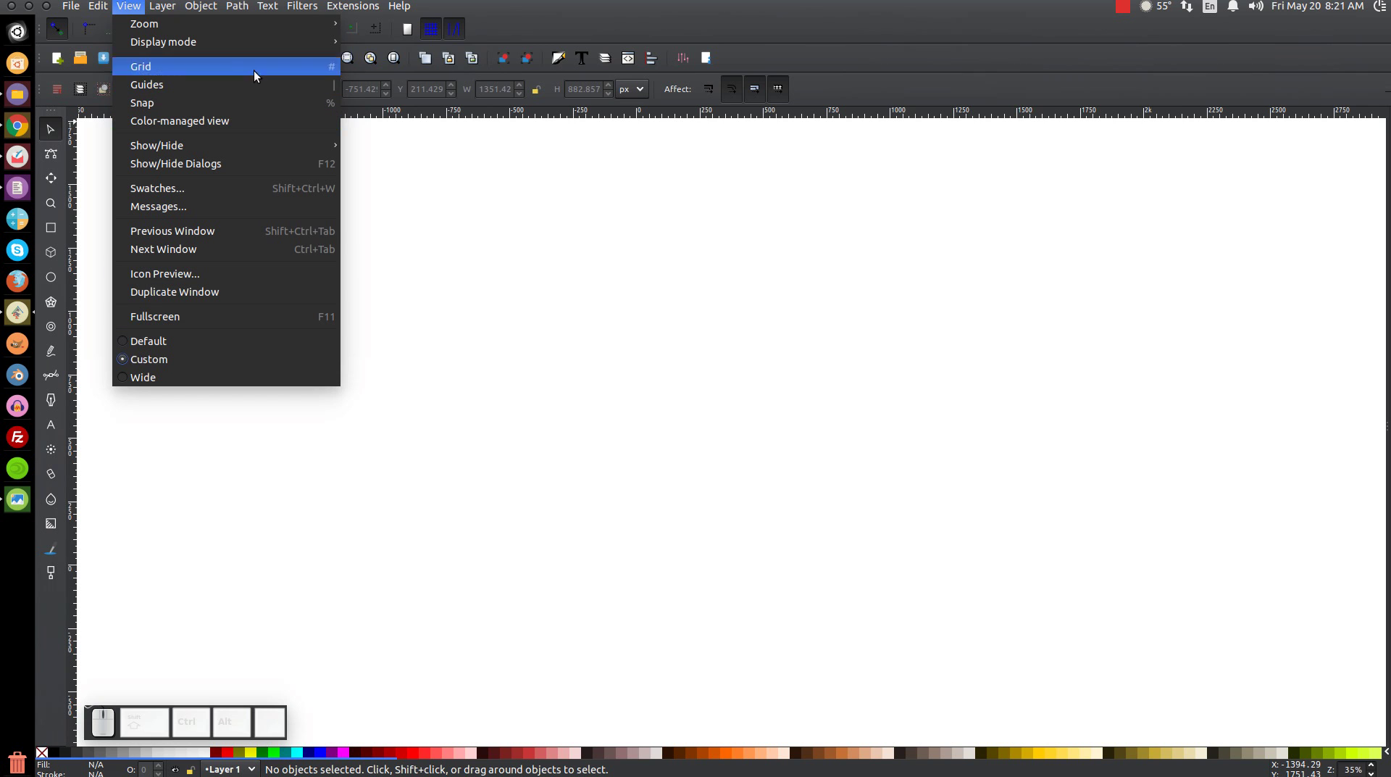
pyautogui.click(393, 64)
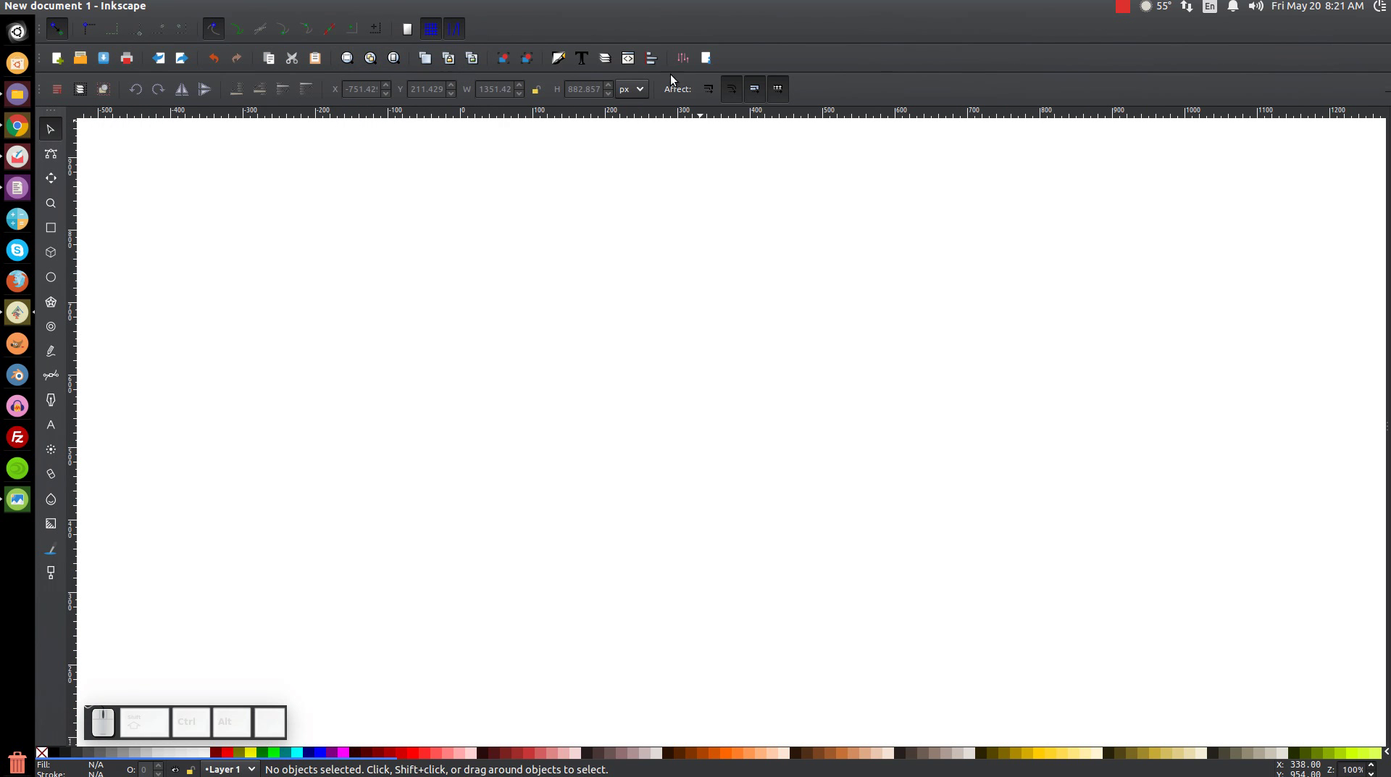
# Step: Draw a tall rectangle, lower its opacity to about 55.7 and fill it red
pyautogui.click(665, 64)
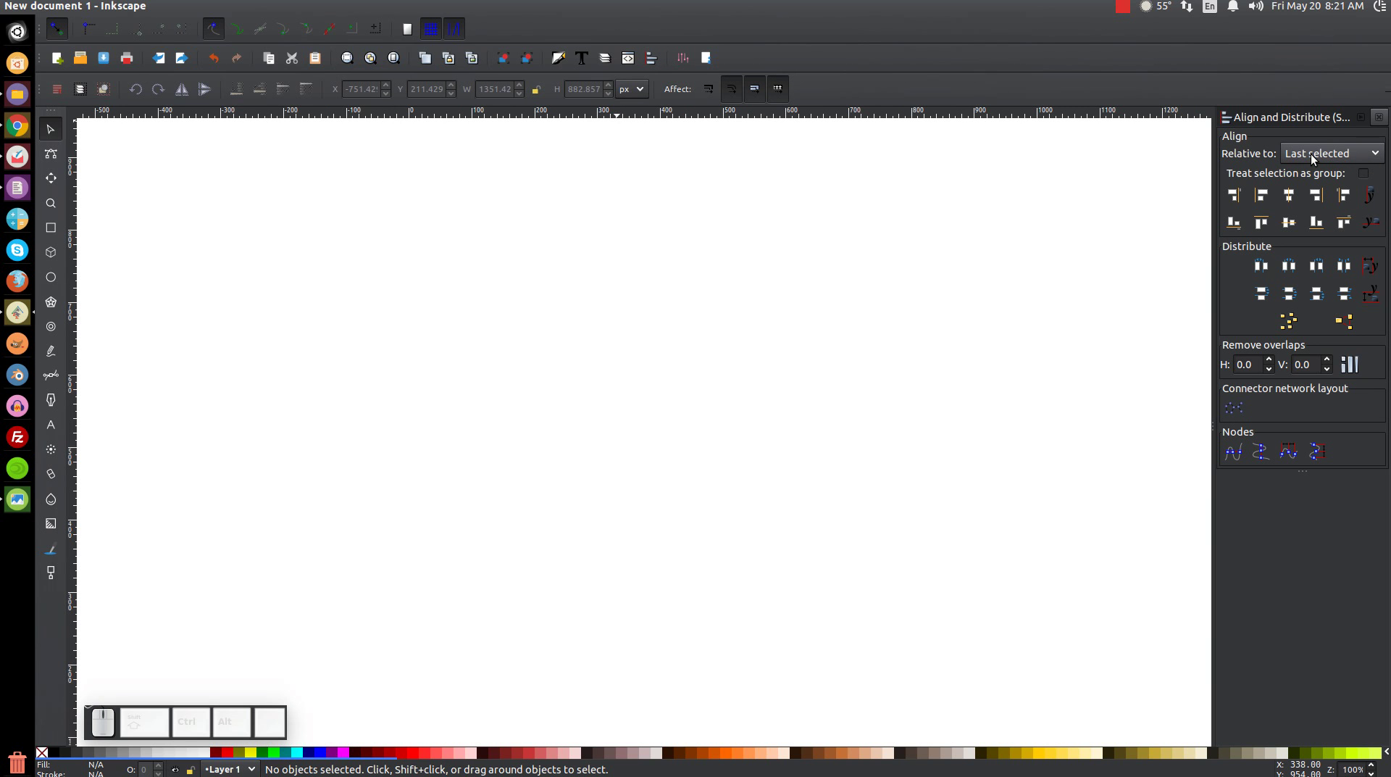
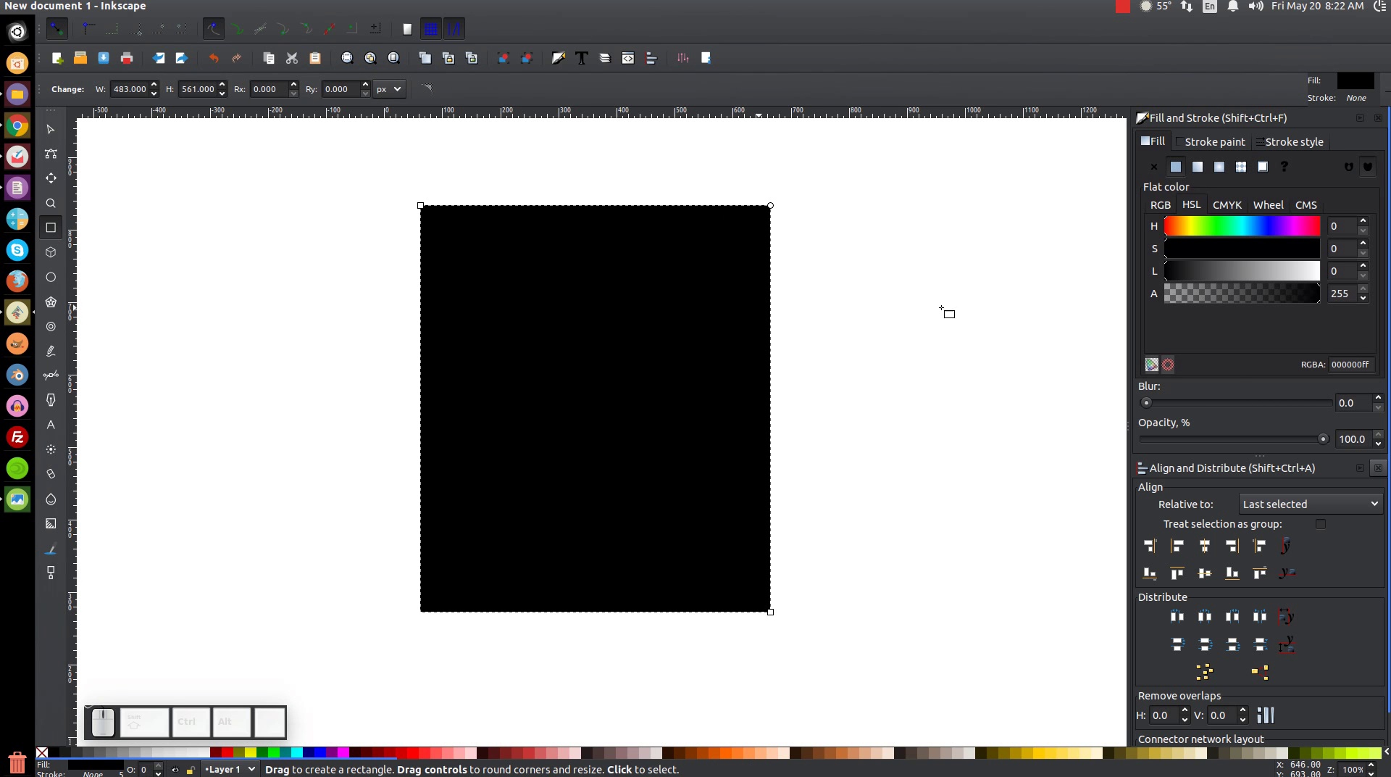
pyautogui.moveTo(1325, 437); pyautogui.dragTo(1245, 447)
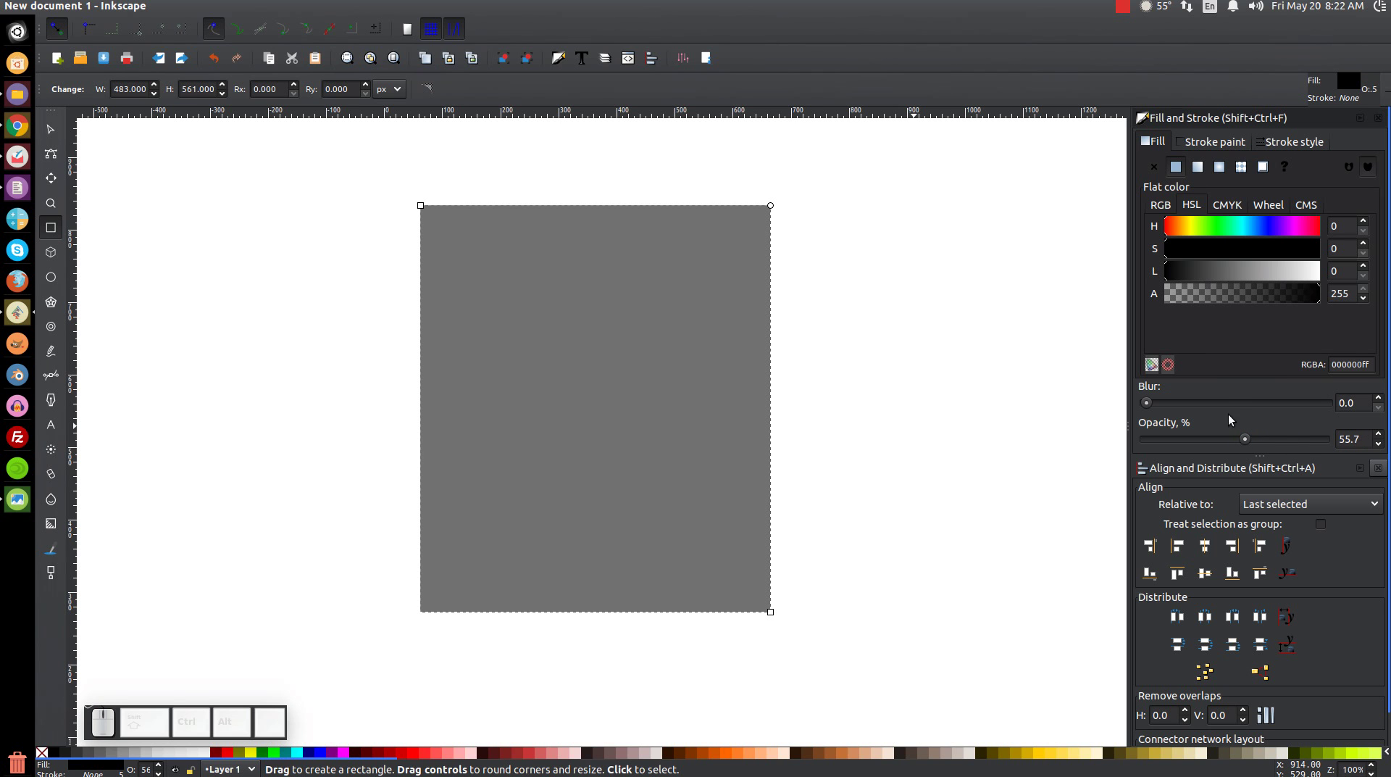
pyautogui.click(232, 754)
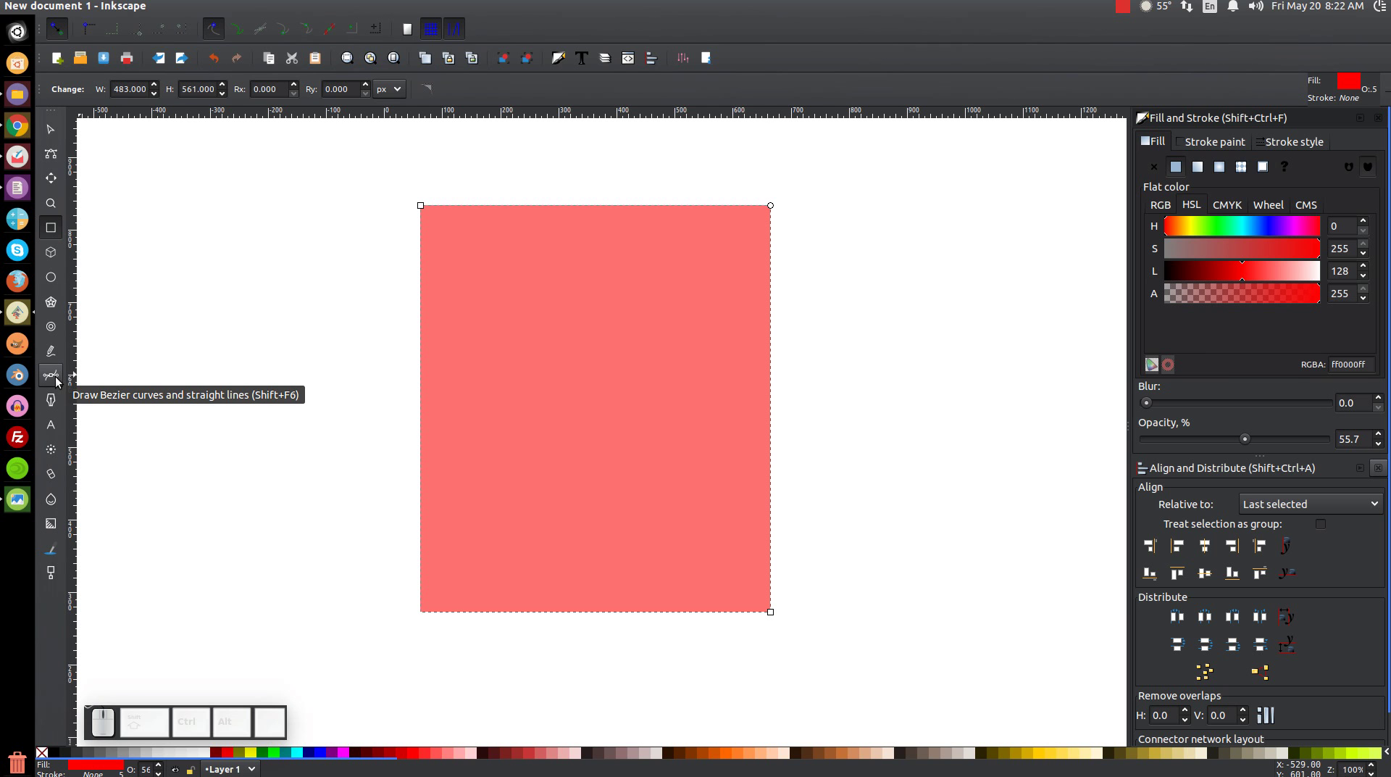
# Step: Draw a straight horizontal Bezier line across the top of the red rectangle
pyautogui.press('b')
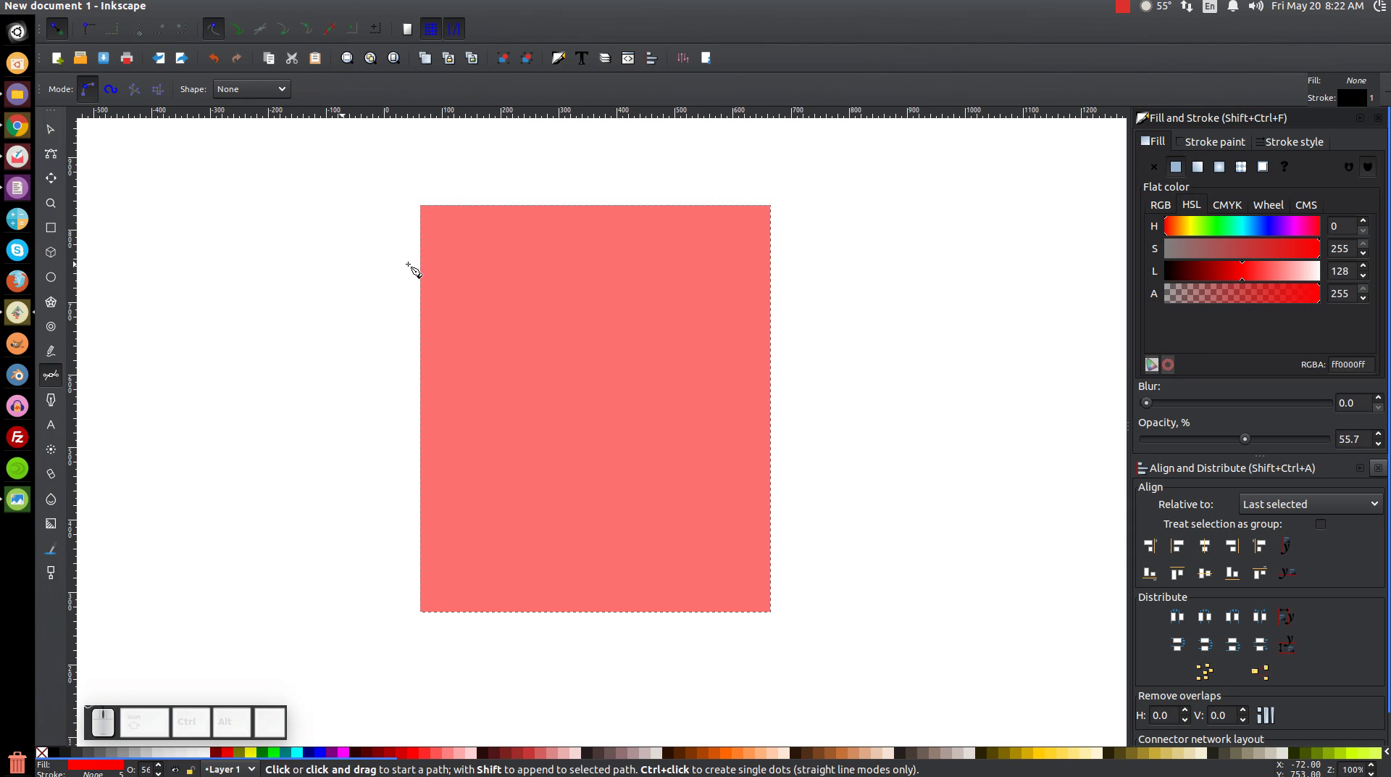
pyautogui.click(415, 269)
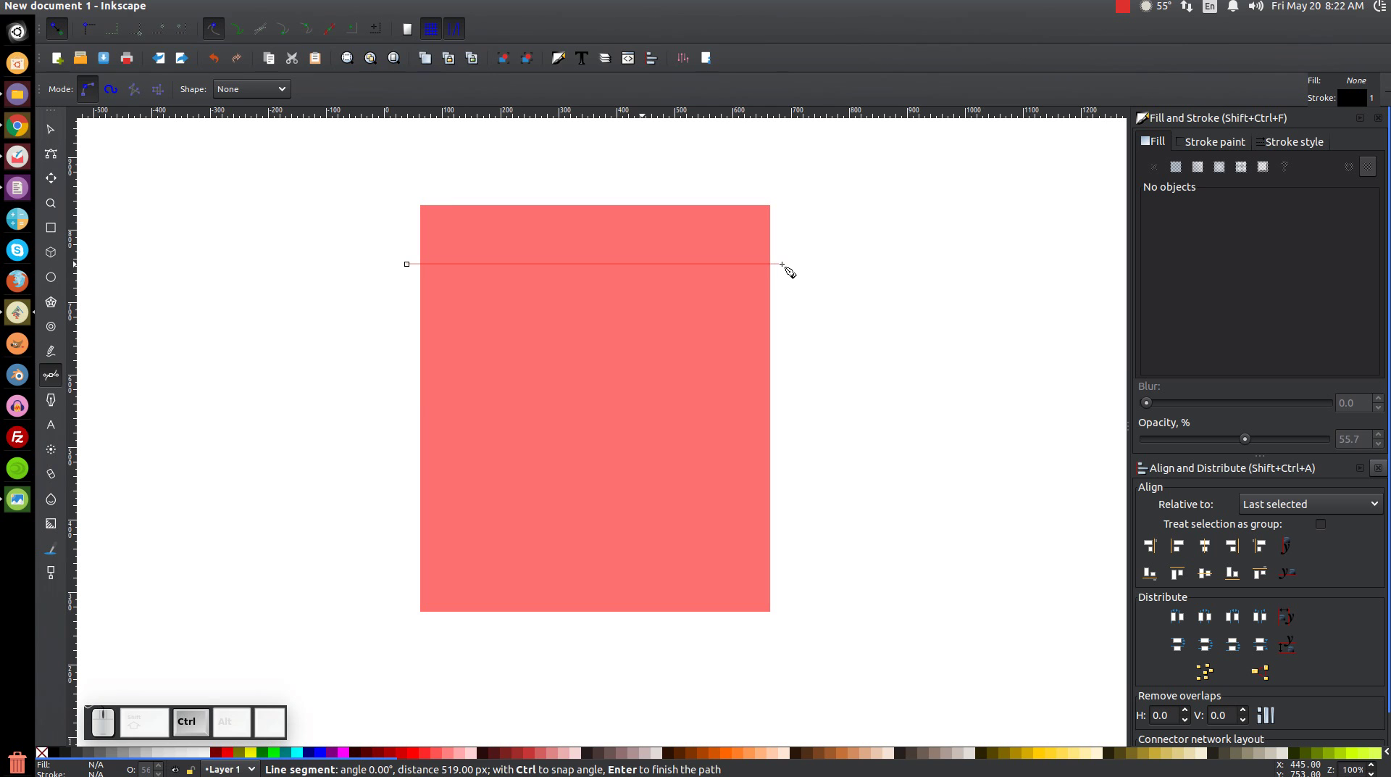
pyautogui.click(790, 269)
pyautogui.press('Return')
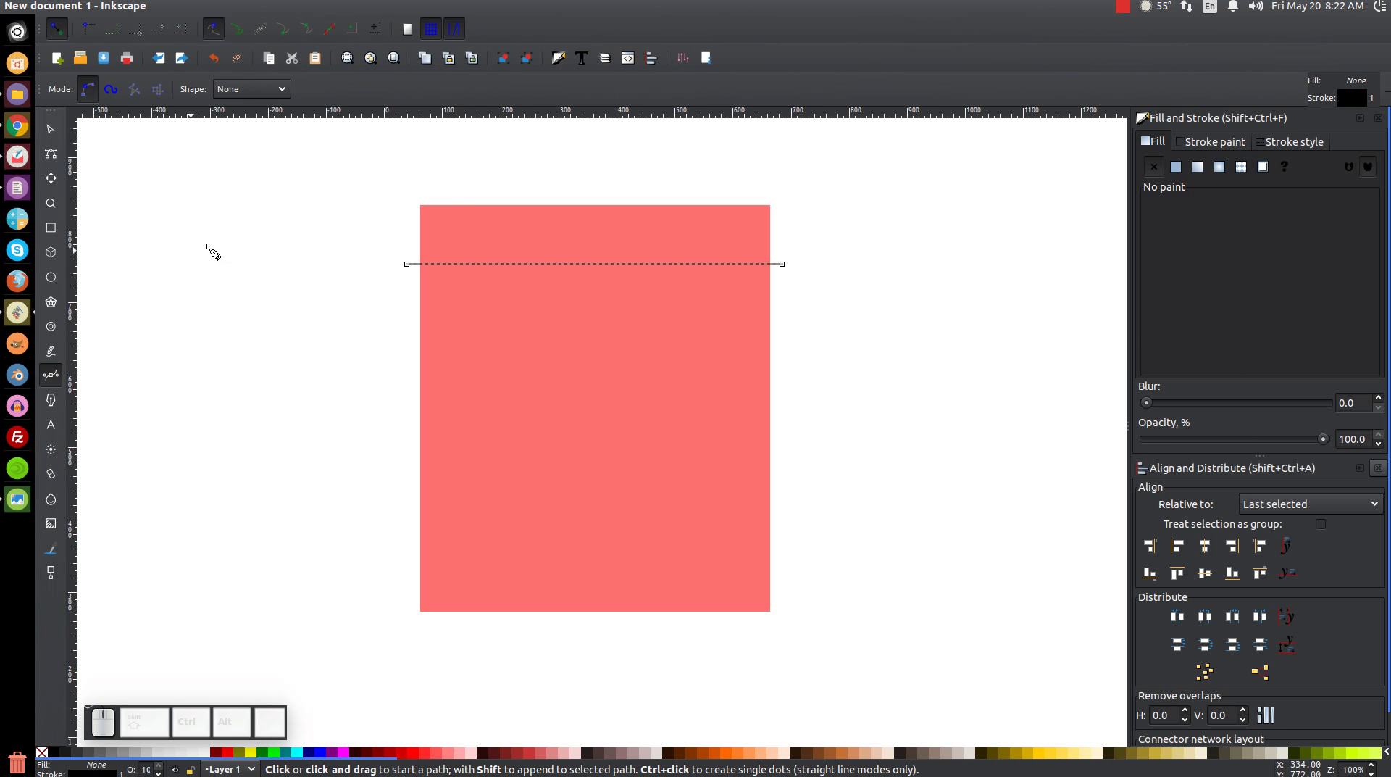
# Step: With the Node tool bend the line and its handles into an S-shaped wave
pyautogui.click(56, 160)
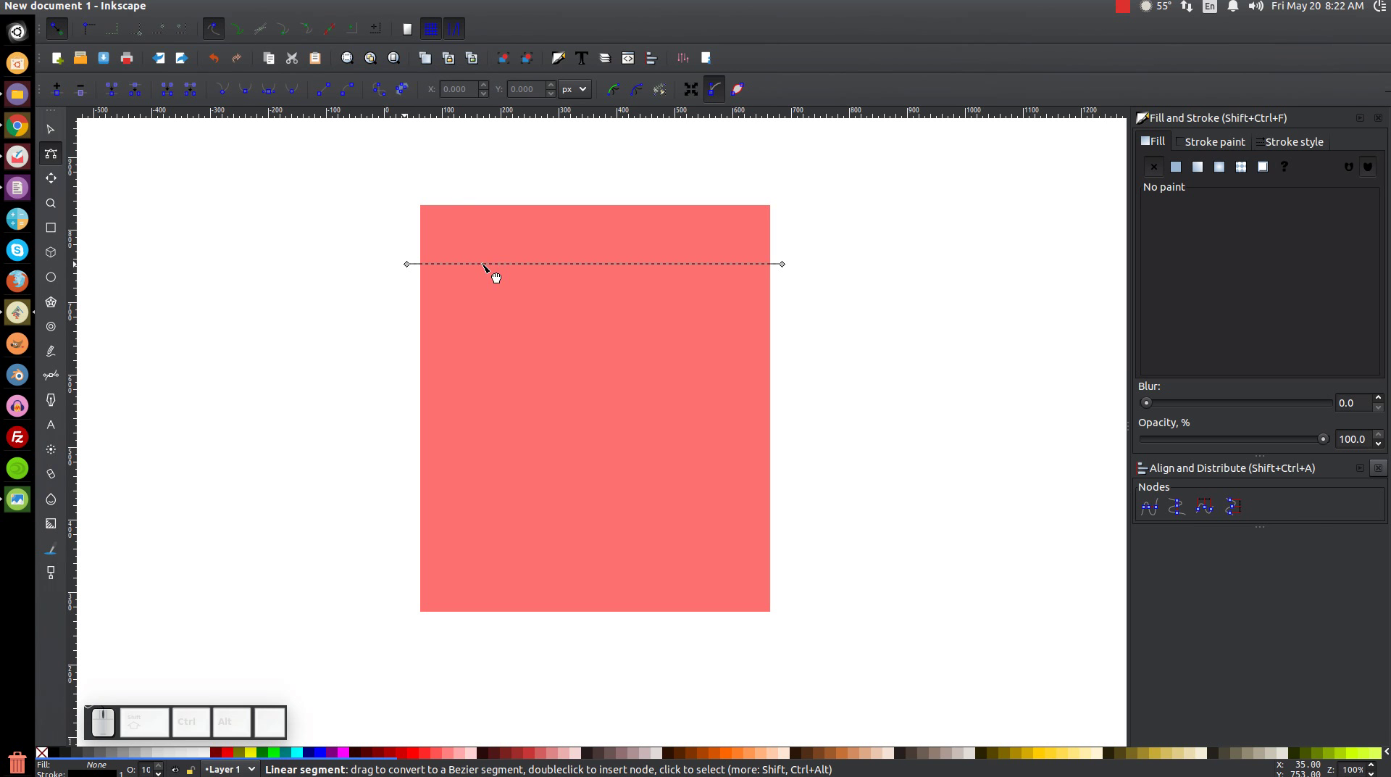
pyautogui.moveTo(492, 272); pyautogui.dragTo(412, 262)
pyautogui.click(782, 272)
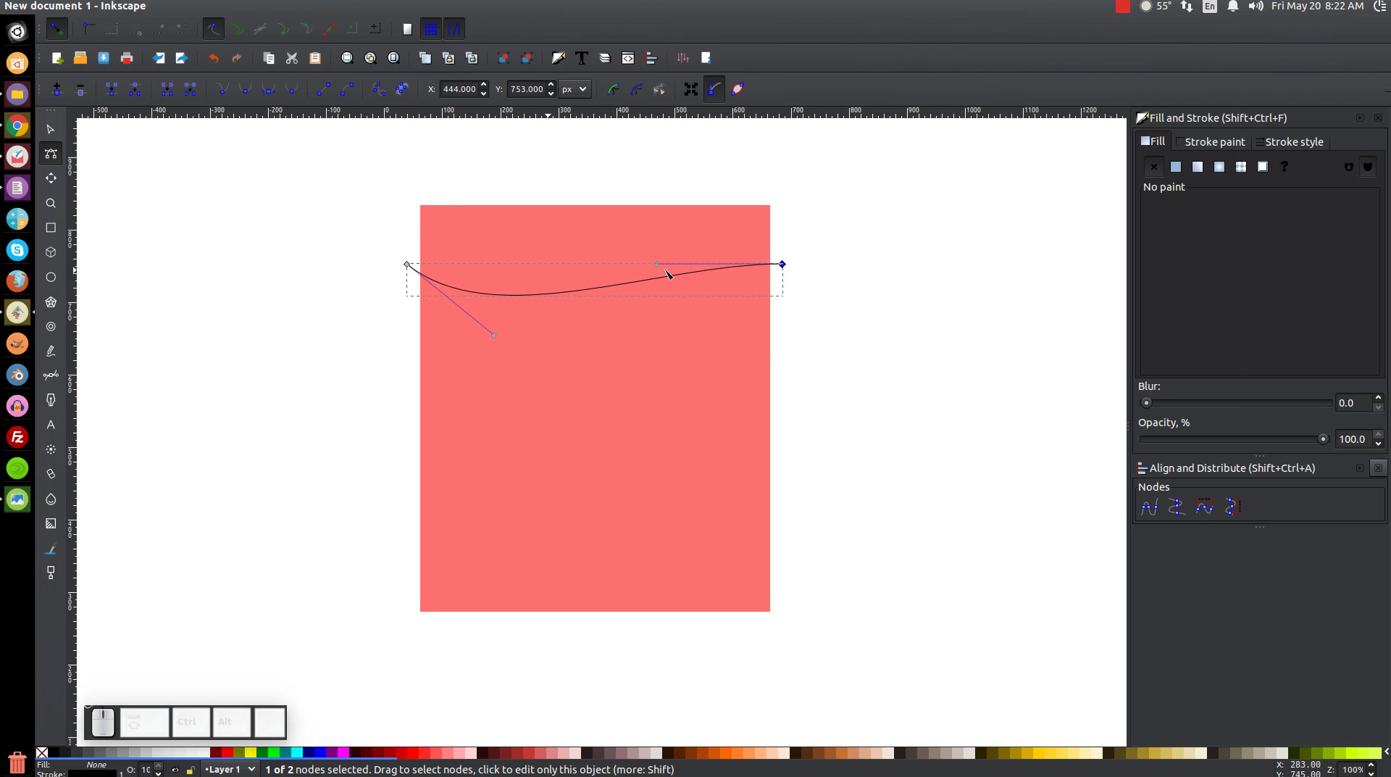
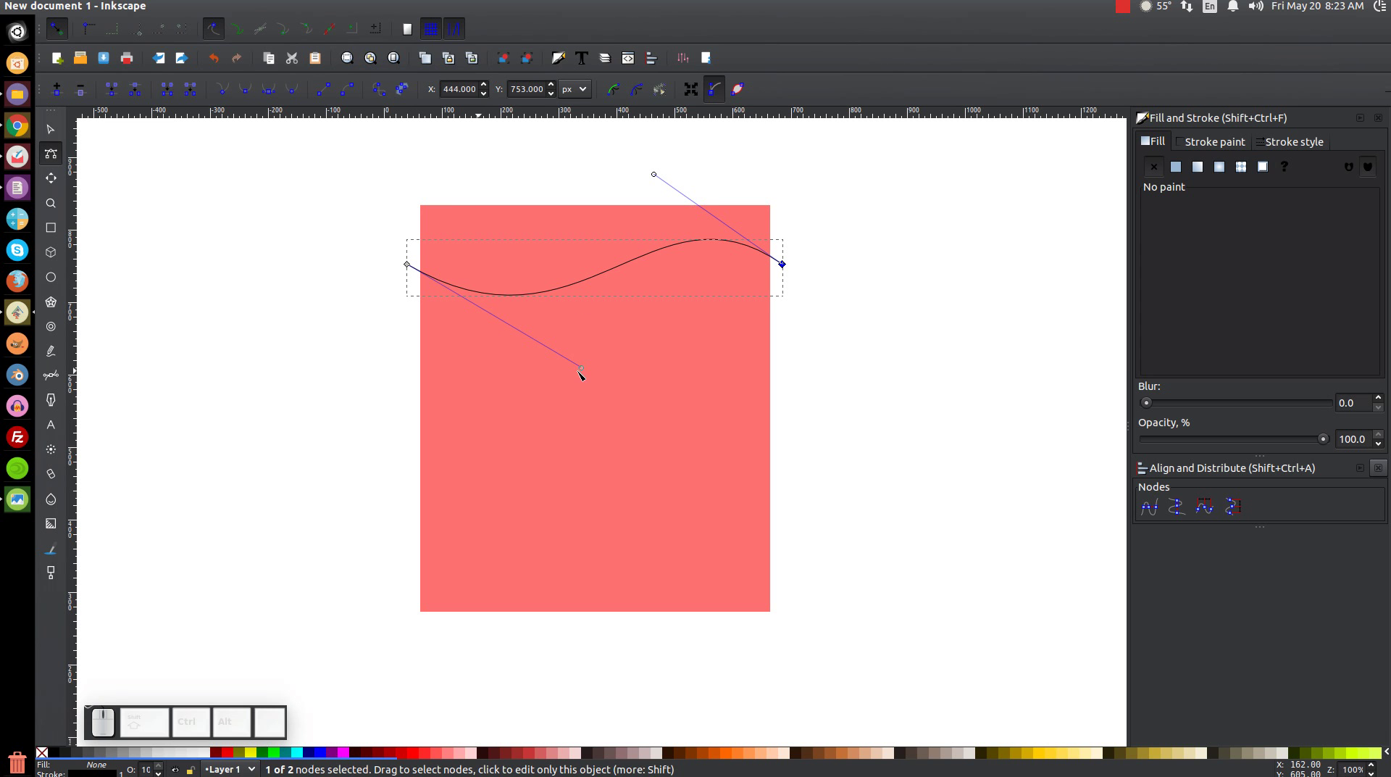
pyautogui.click(585, 366)
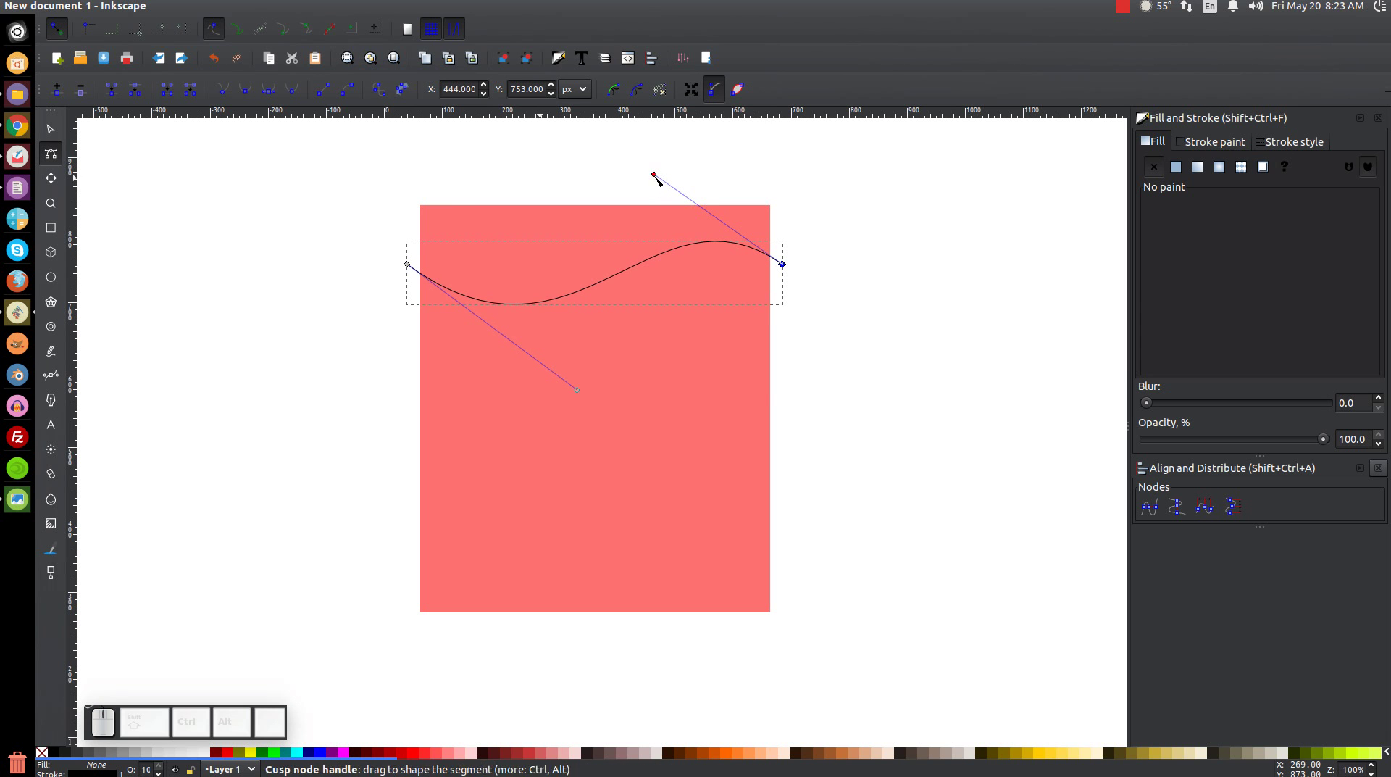
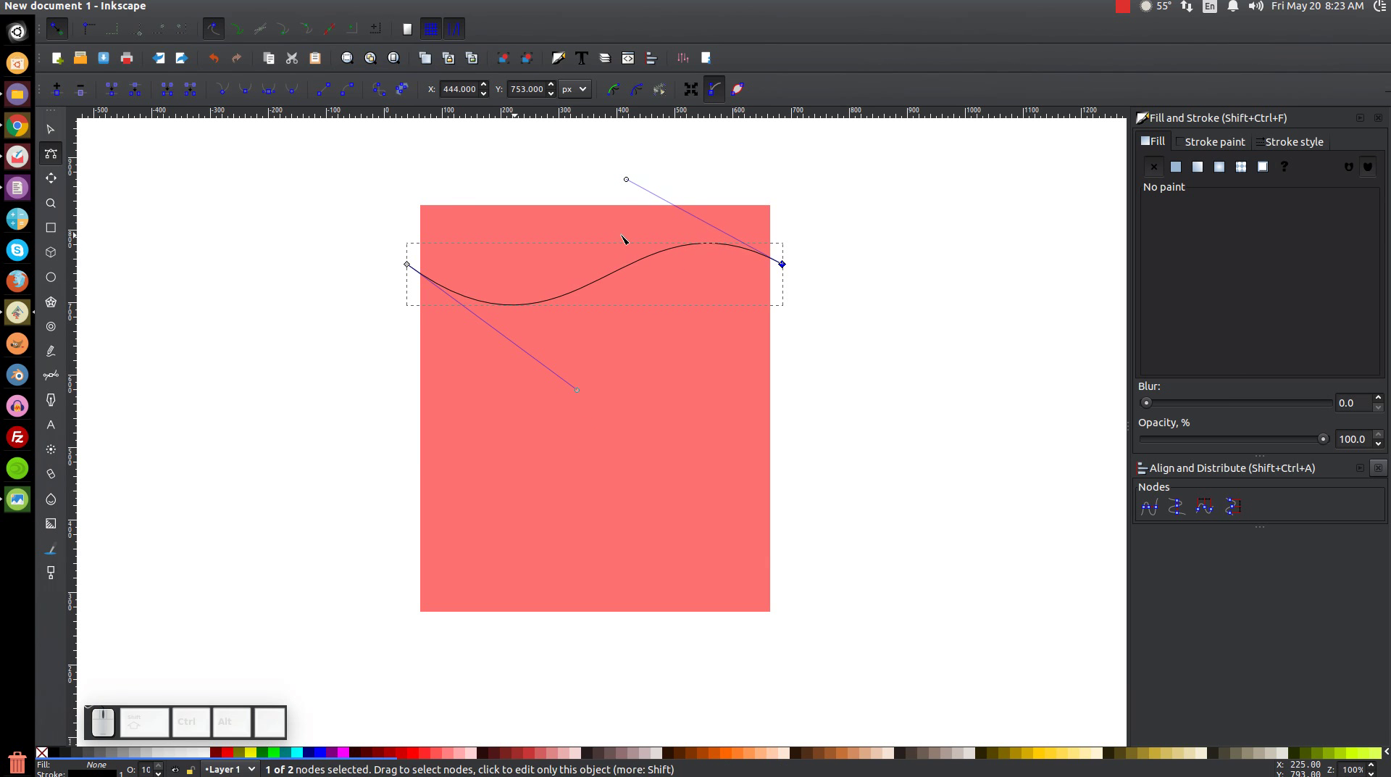
# Step: Convert the wave's stroke to a path and duplicate it
pyautogui.click(52, 131)
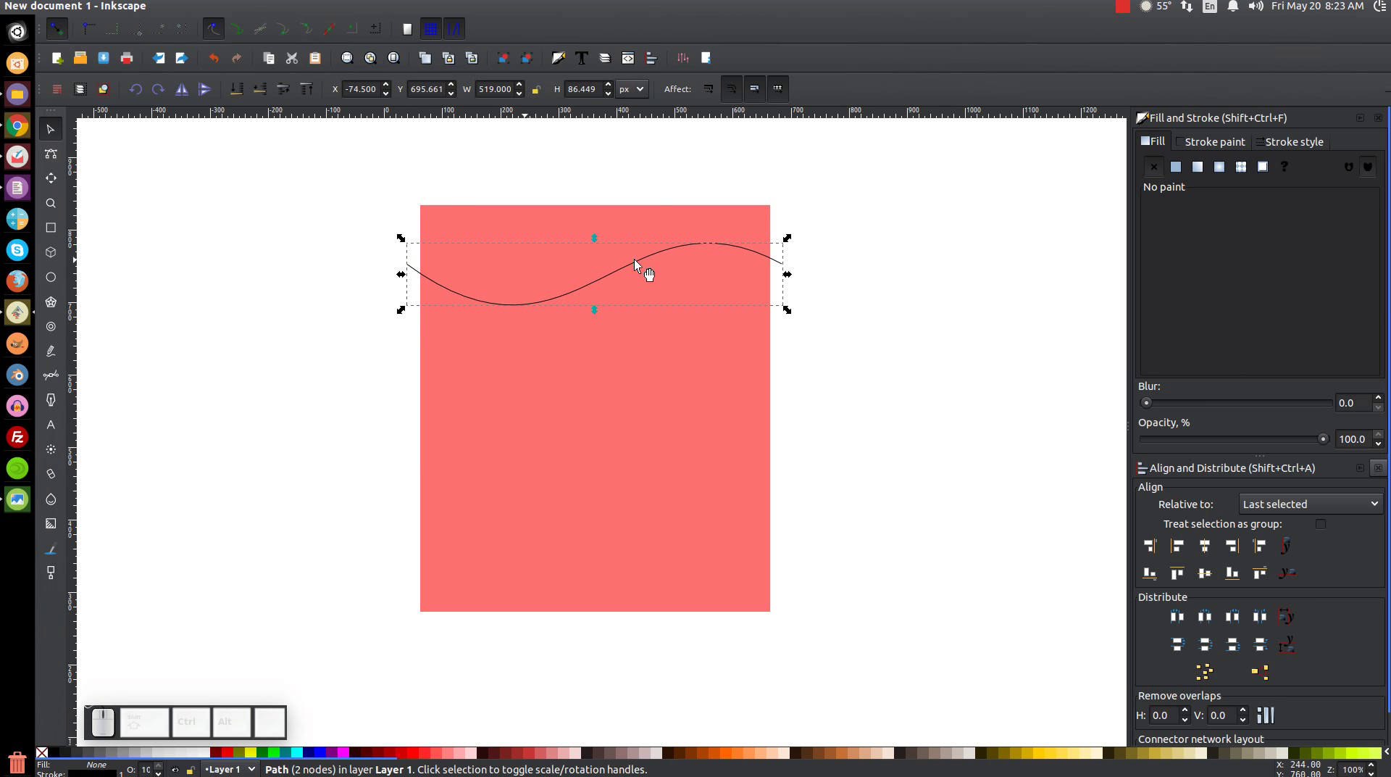
pyautogui.click(244, 10)
pyautogui.click(276, 60)
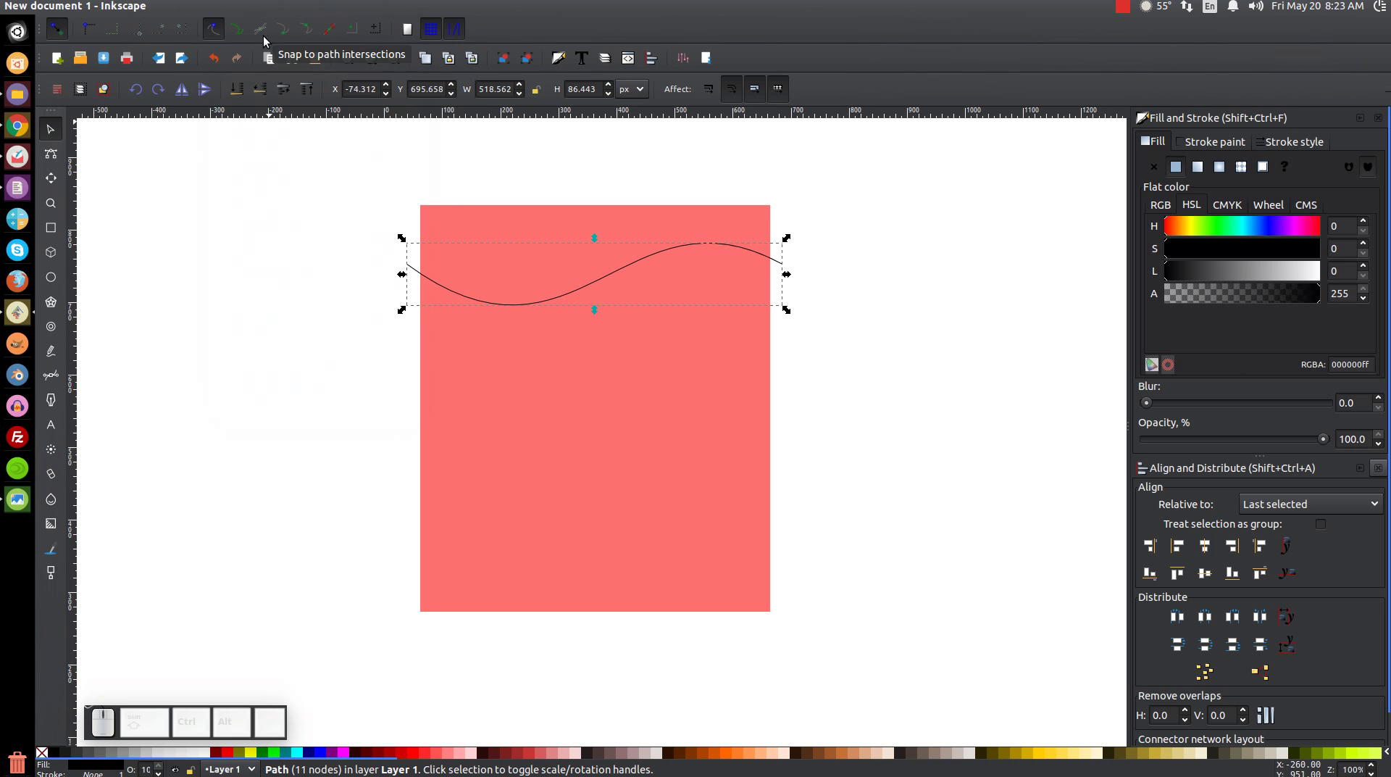
pyautogui.rightClick(680, 247)
pyautogui.click(726, 361)
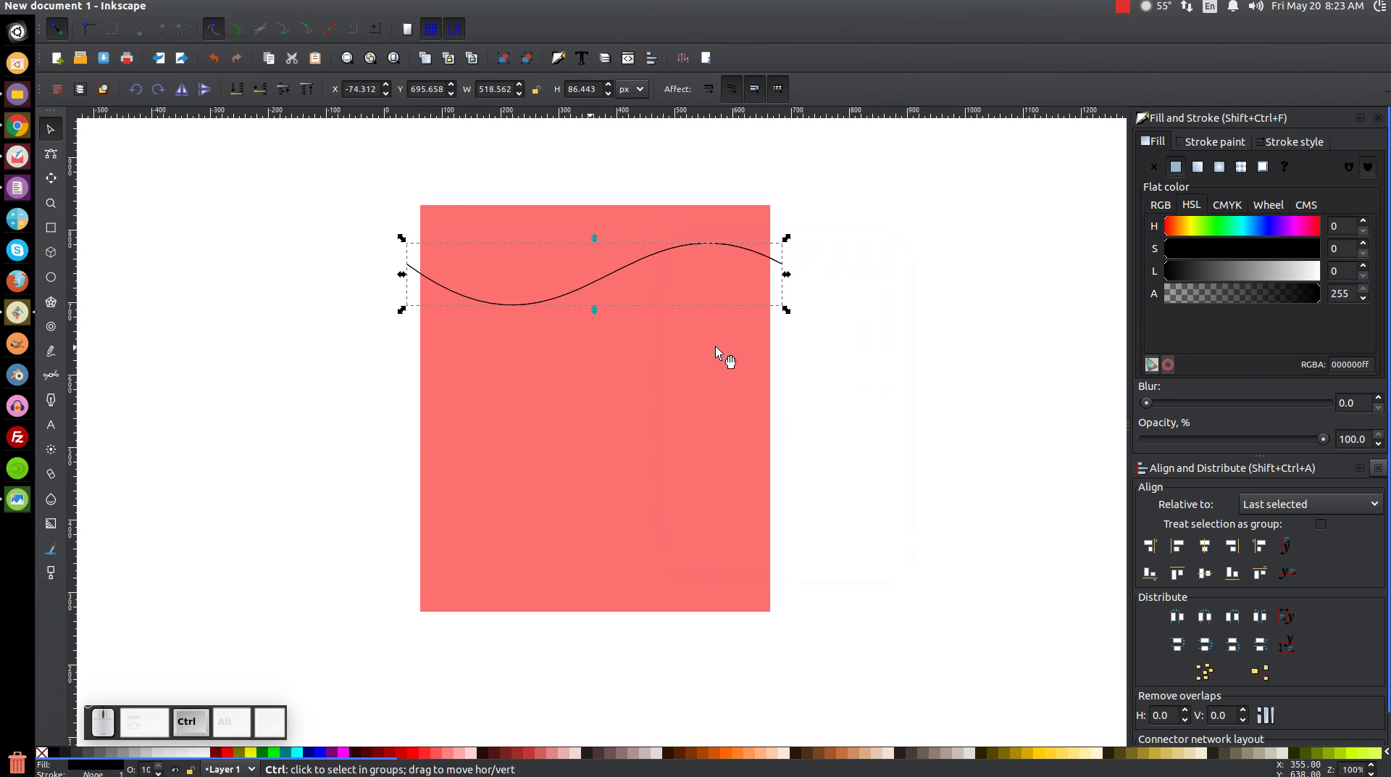
# Step: Move the wave copy down to the middle of the rectangle
pyautogui.moveTo(736, 253); pyautogui.dragTo(720, 363)
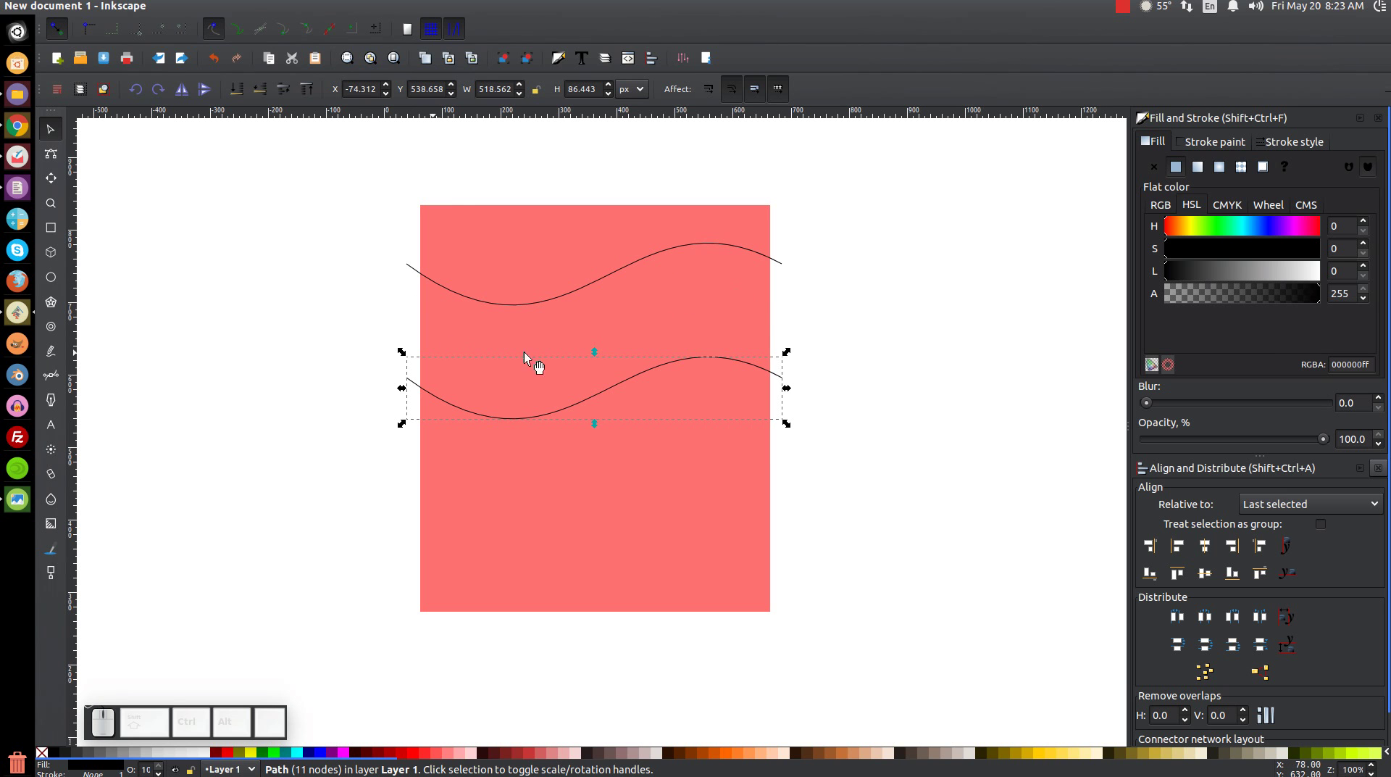
pyautogui.moveTo(705, 365); pyautogui.dragTo(576, 411)
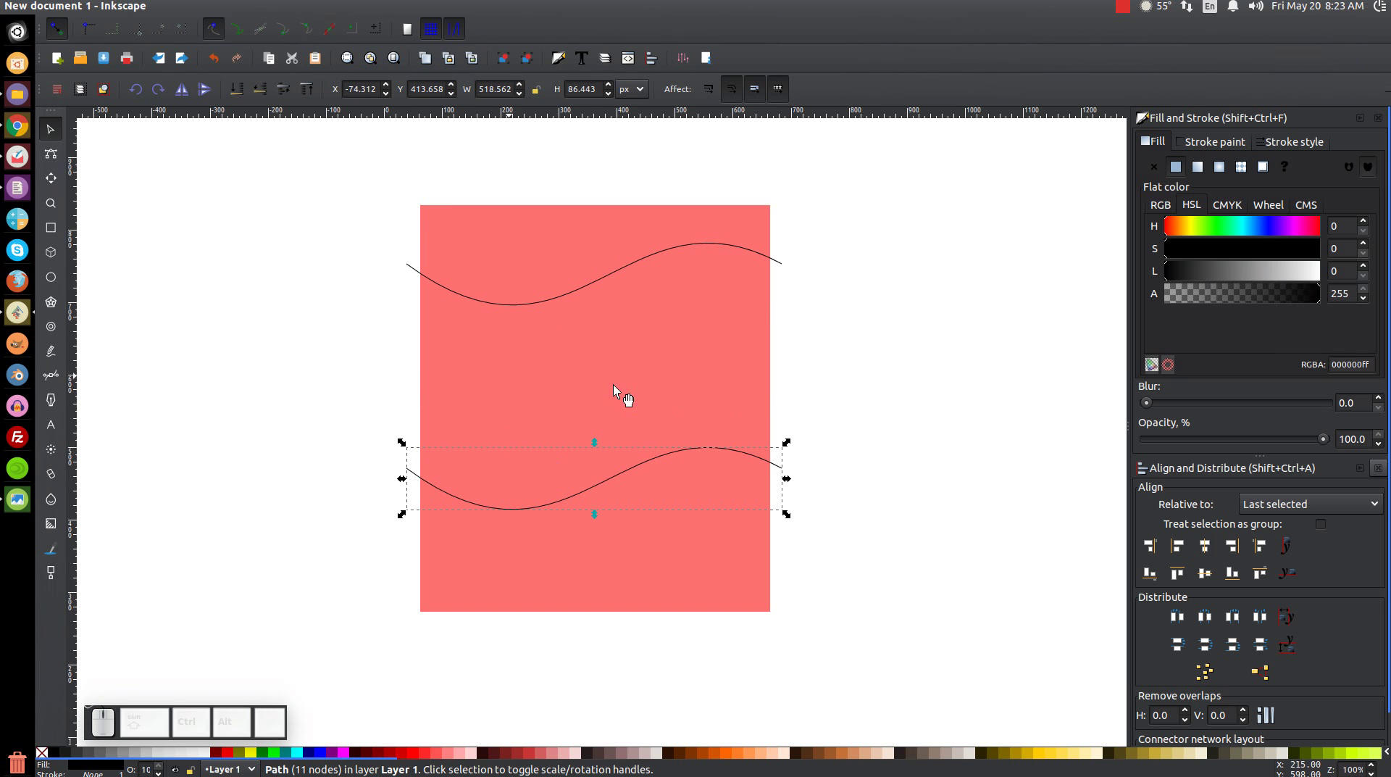
pyautogui.moveTo(690, 453); pyautogui.dragTo(624, 313)
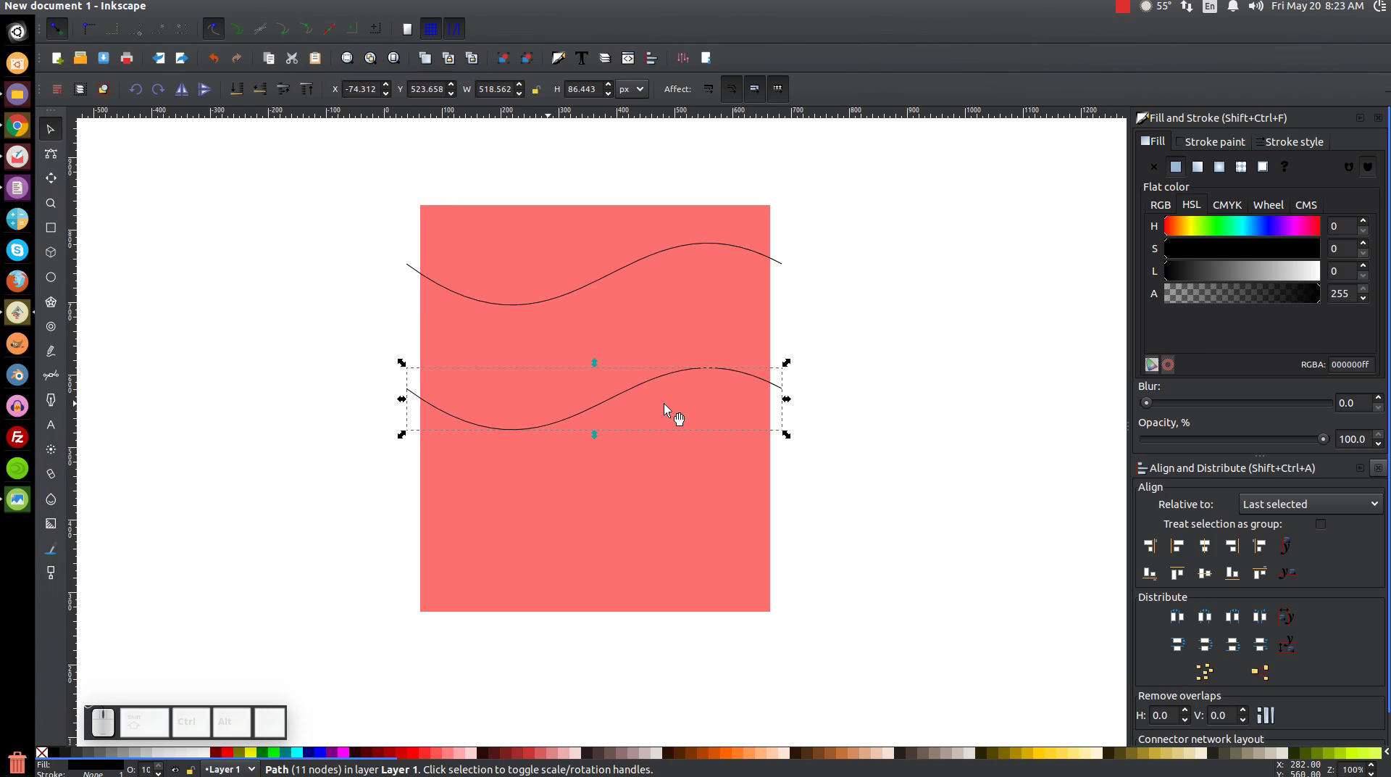
# Step: Combine both waves, select them with the rectangle and apply Path > Division
pyautogui.click(678, 255)
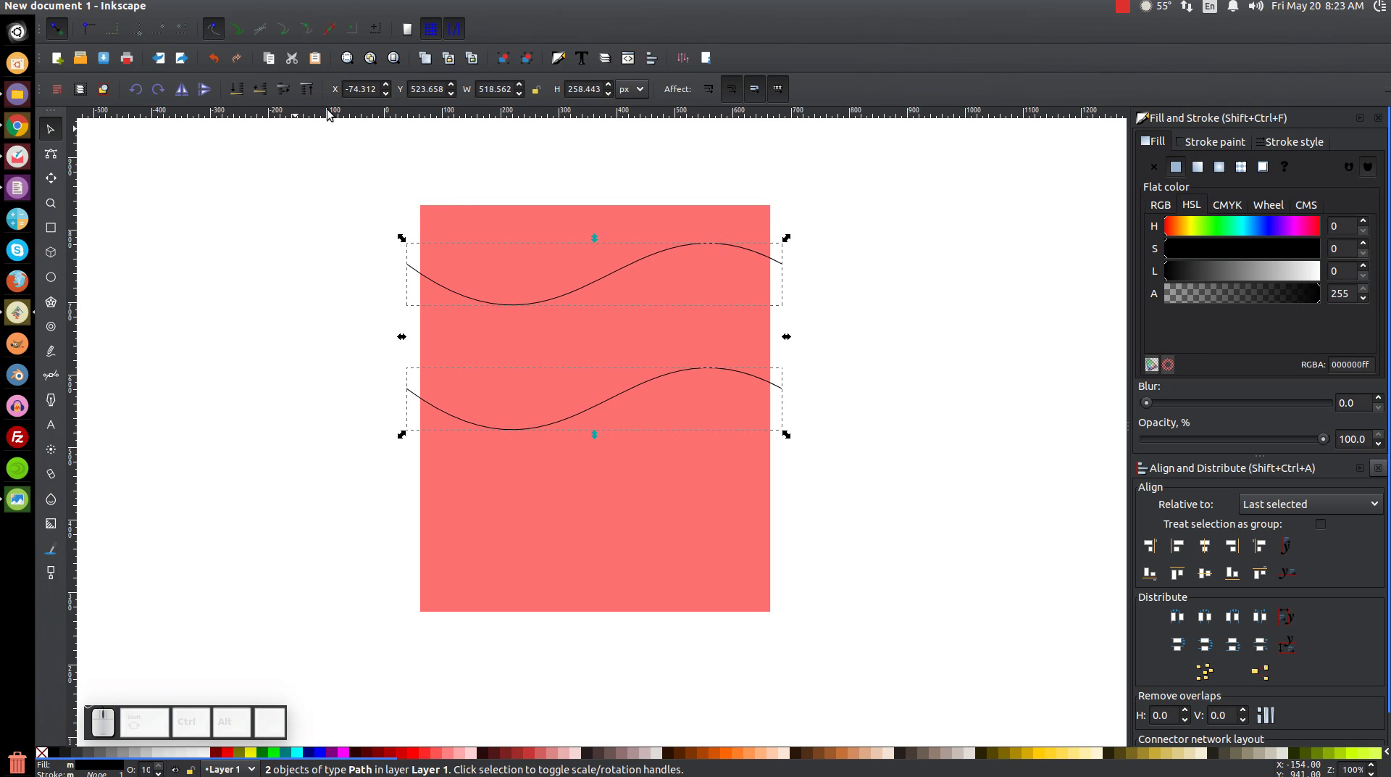
pyautogui.click(243, 8)
pyautogui.click(261, 79)
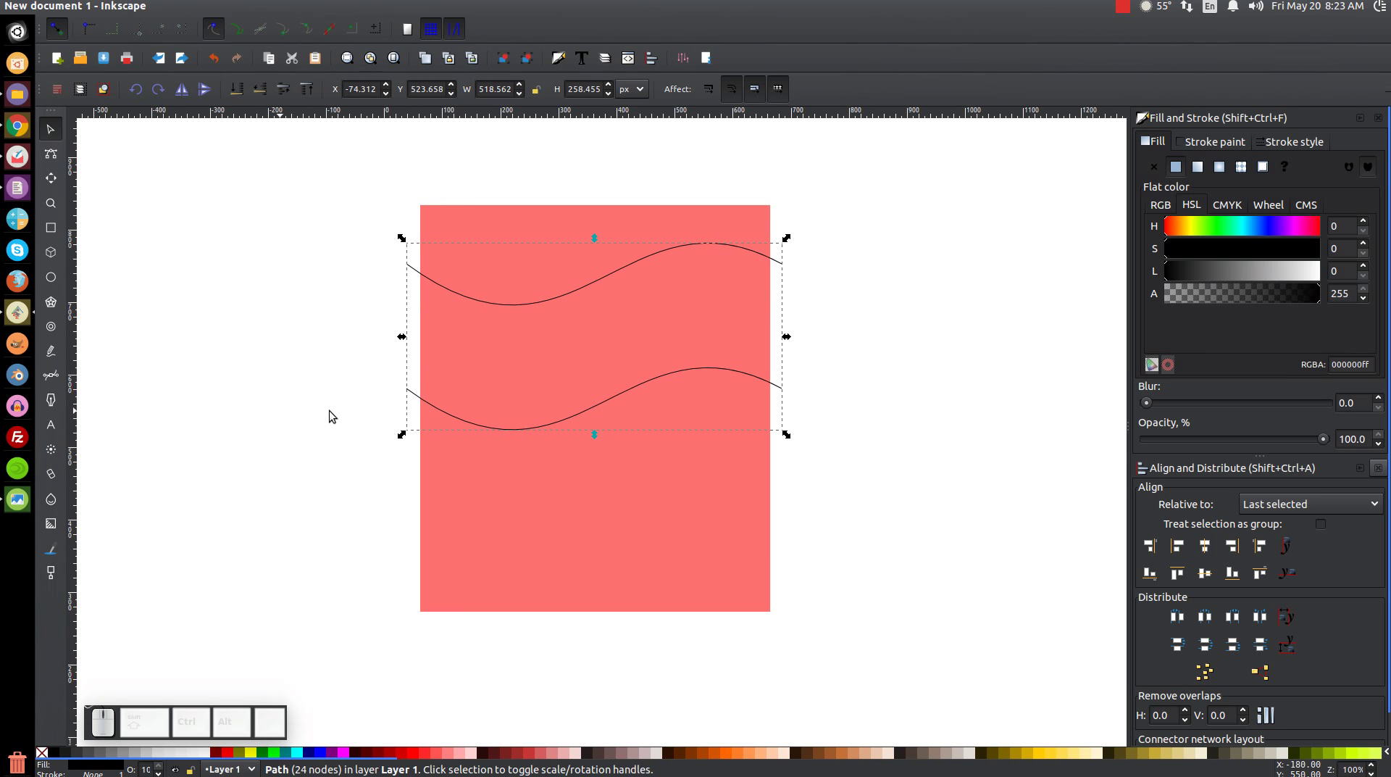
pyautogui.click(718, 432)
pyautogui.click(248, 8)
pyautogui.click(284, 102)
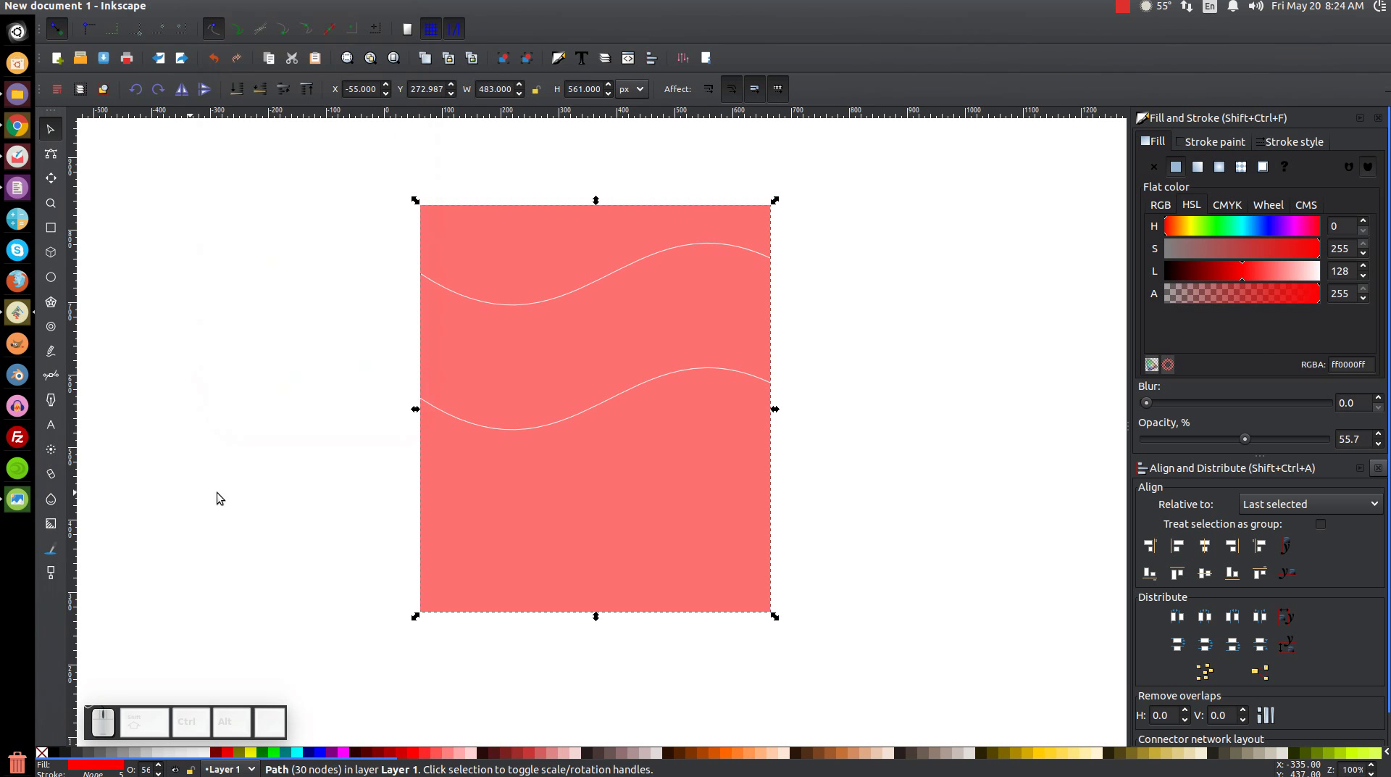
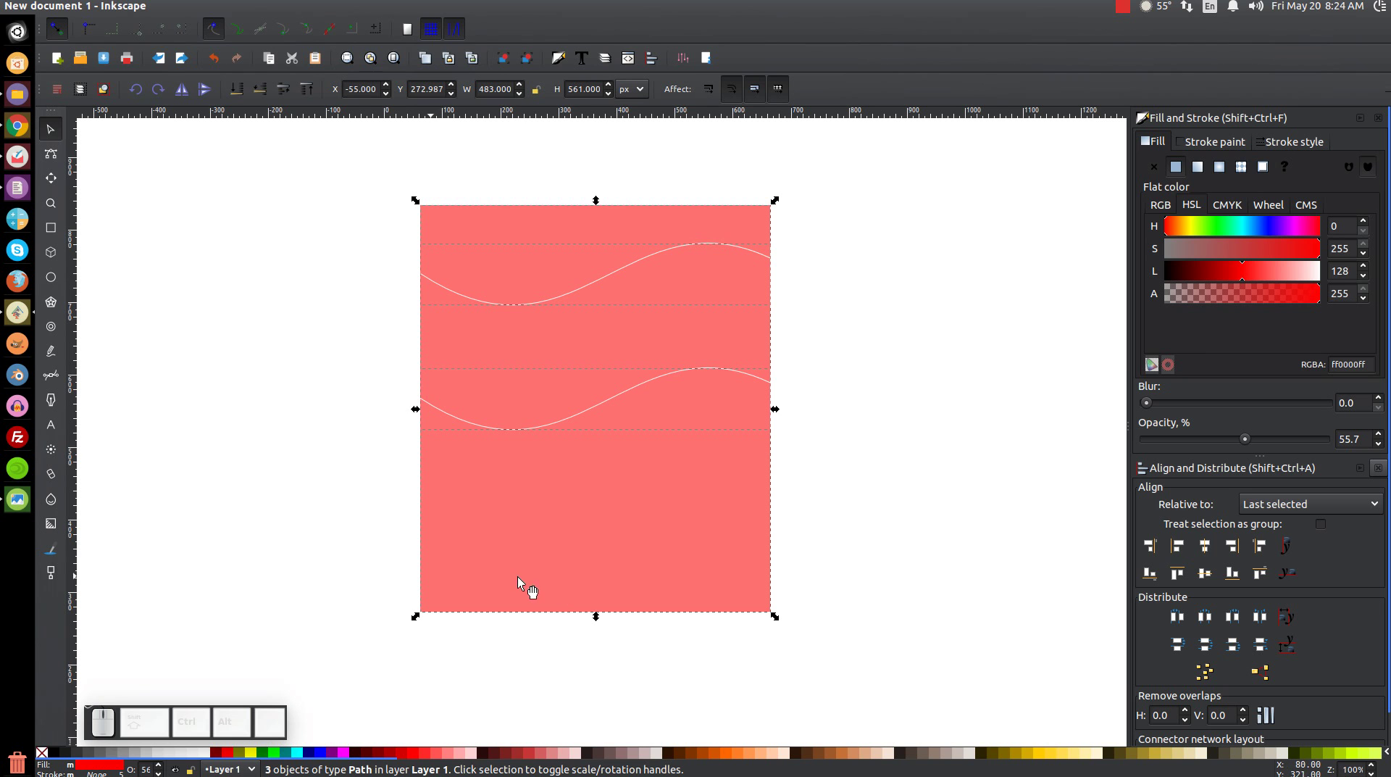
# Step: Delete the leftover strips above the top wave and below the bottom wave
pyautogui.click(920, 285)
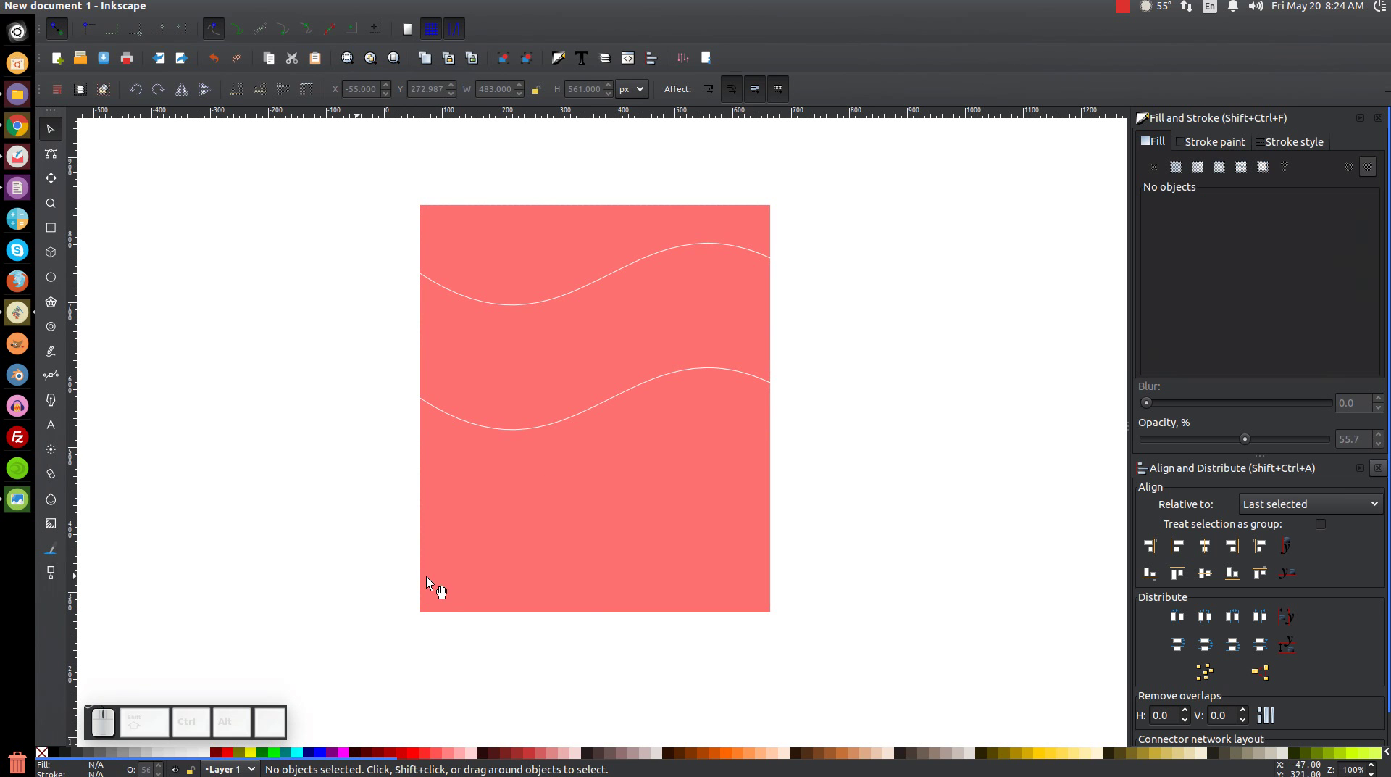
pyautogui.moveTo(734, 235); pyautogui.dragTo(702, 186)
pyautogui.press('Delete')
pyautogui.moveTo(750, 445); pyautogui.dragTo(762, 500)
pyautogui.press('Delete')
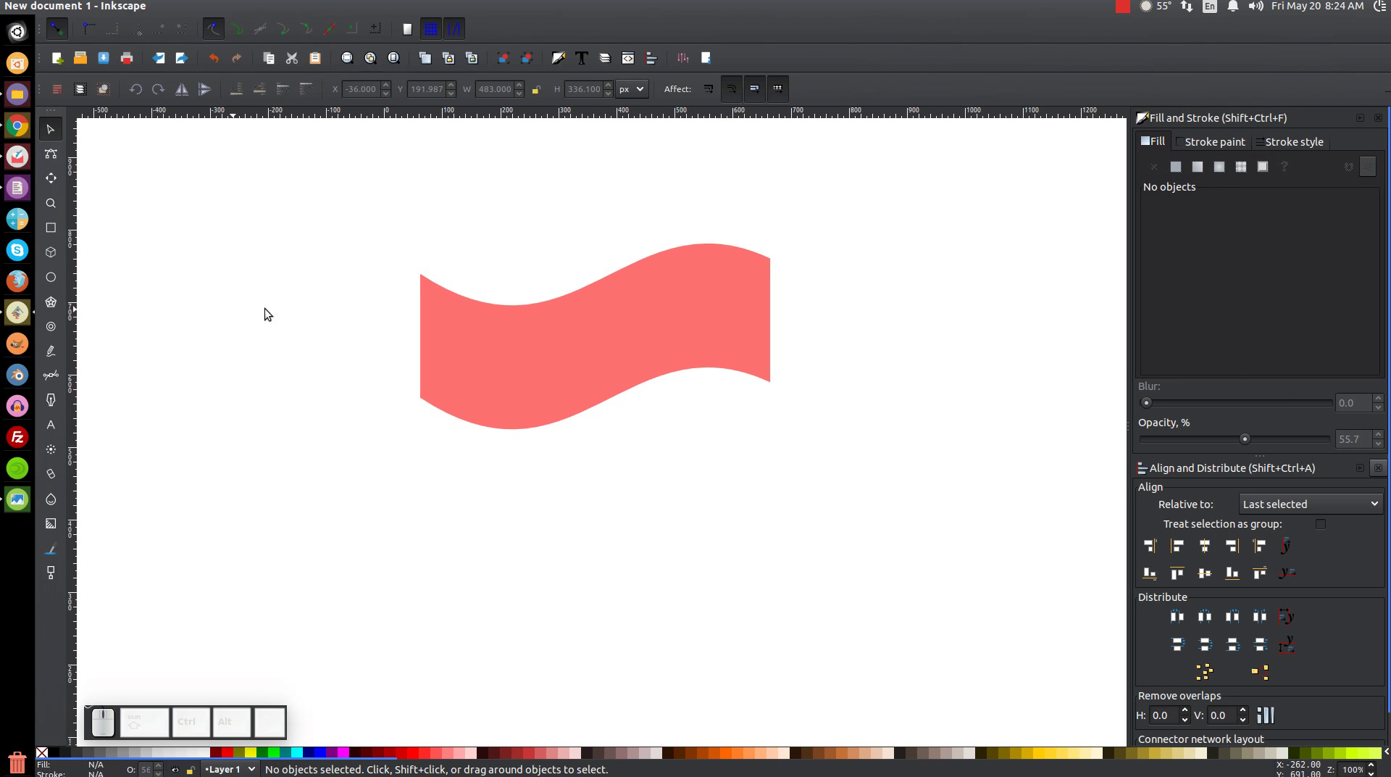
# Step: Draw a circle with the Ellipse tool and colour it green
pyautogui.click(52, 280)
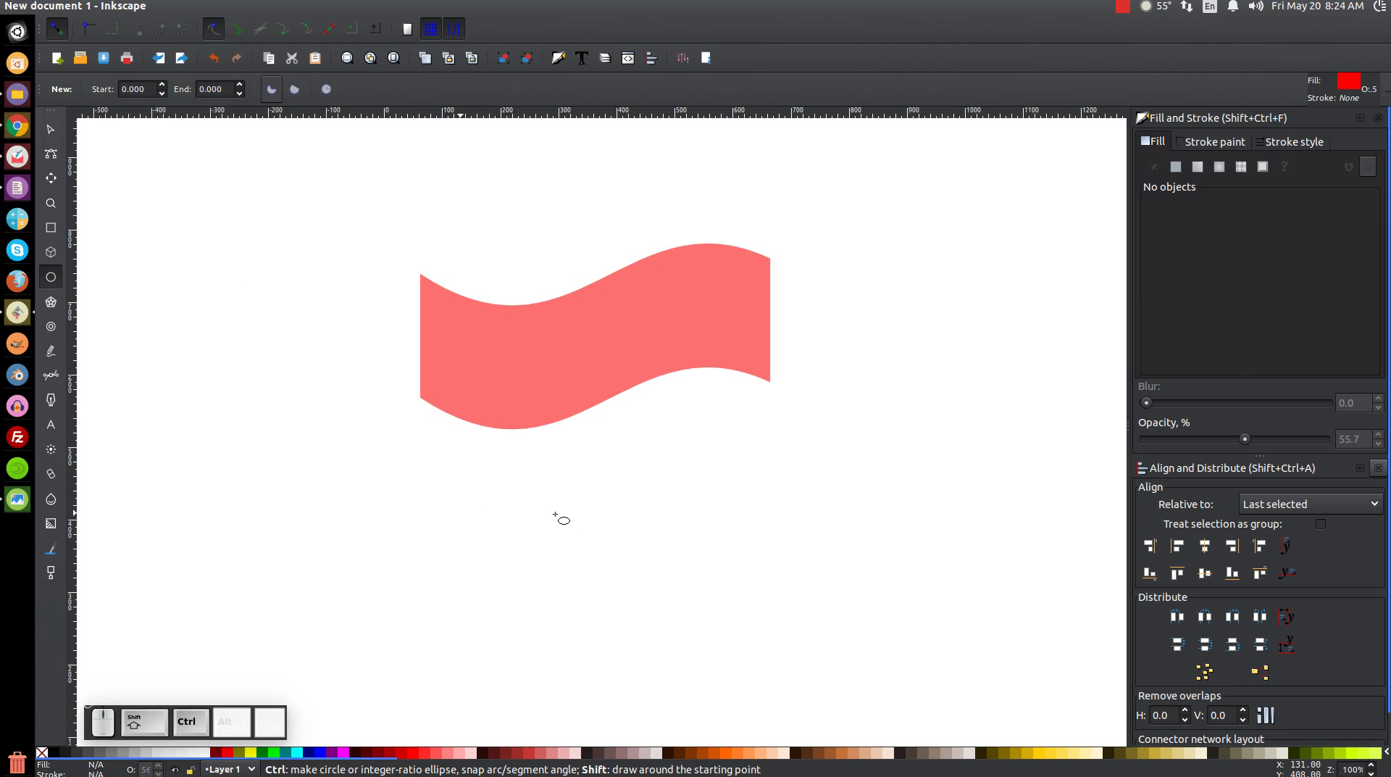
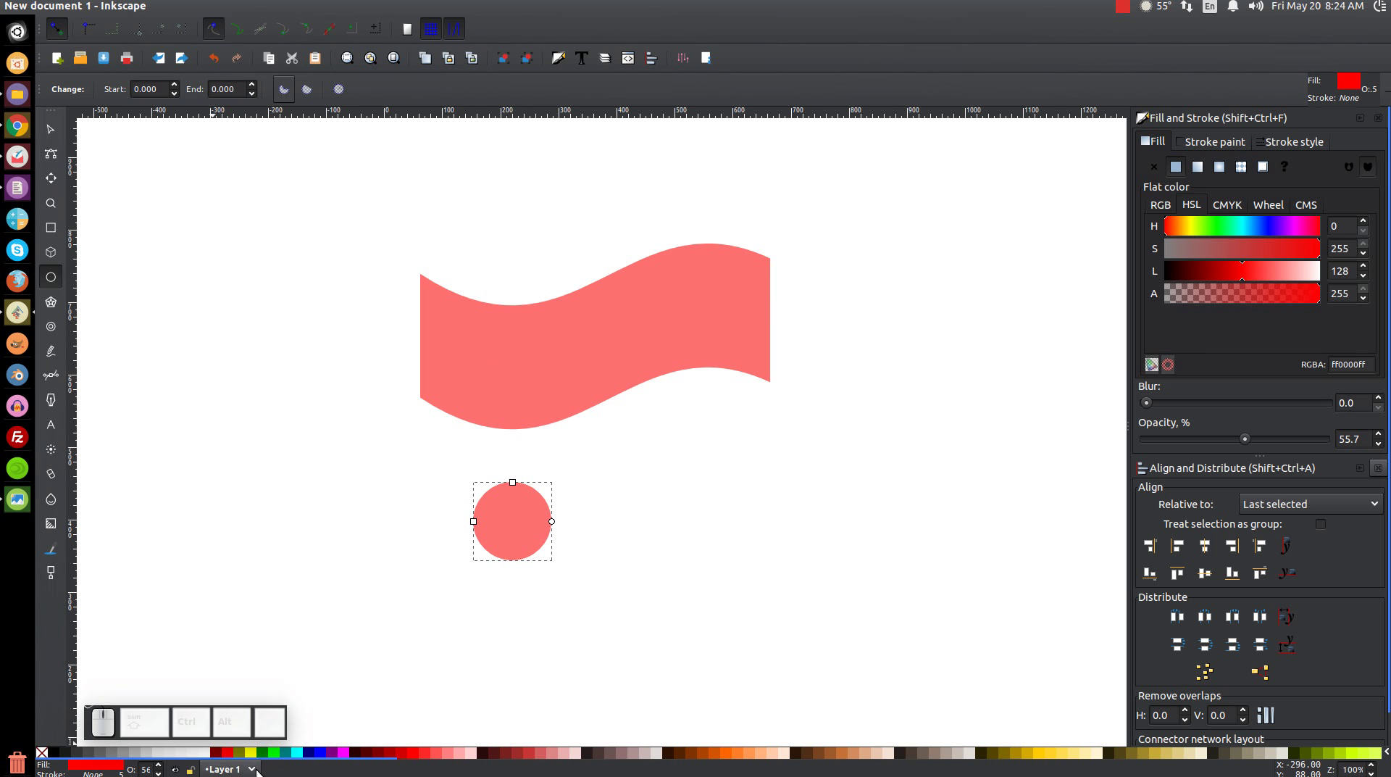
pyautogui.click(280, 752)
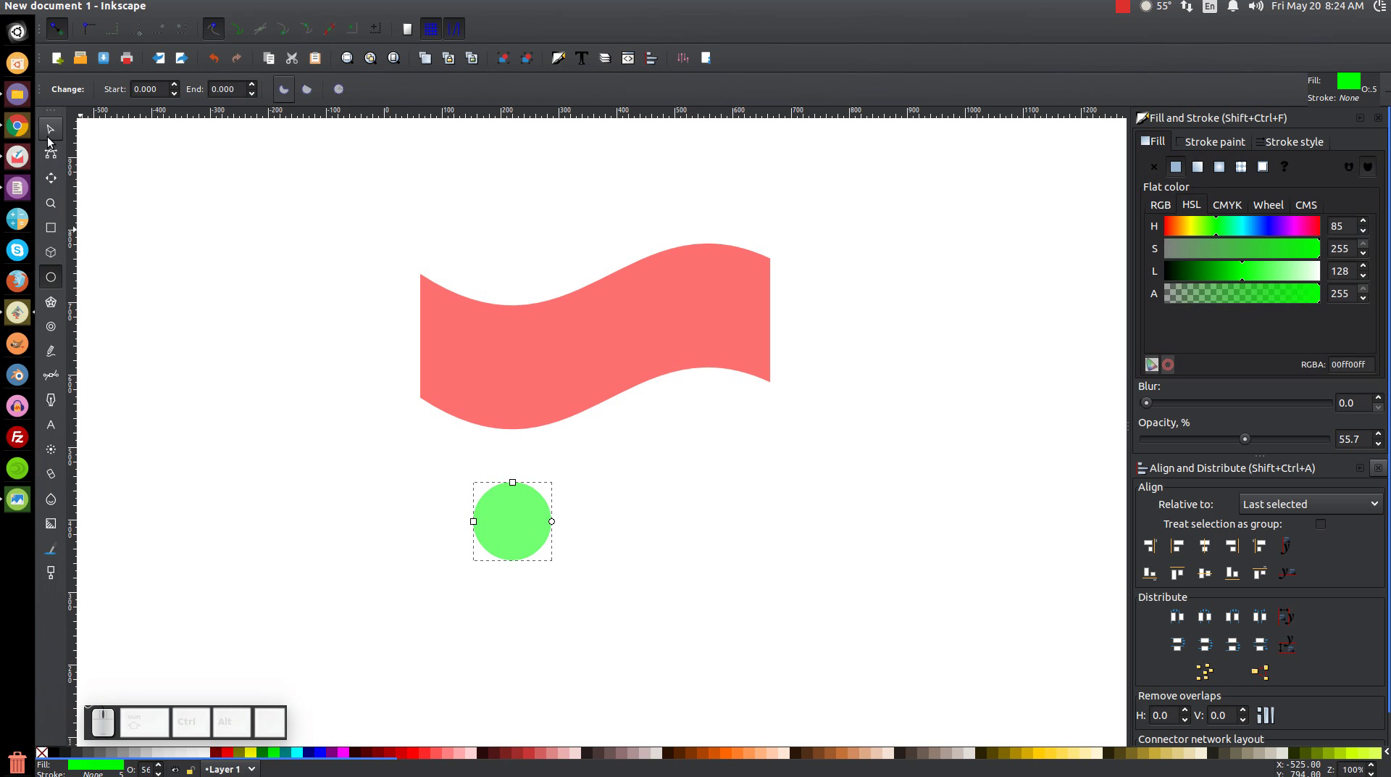
pyautogui.click(51, 139)
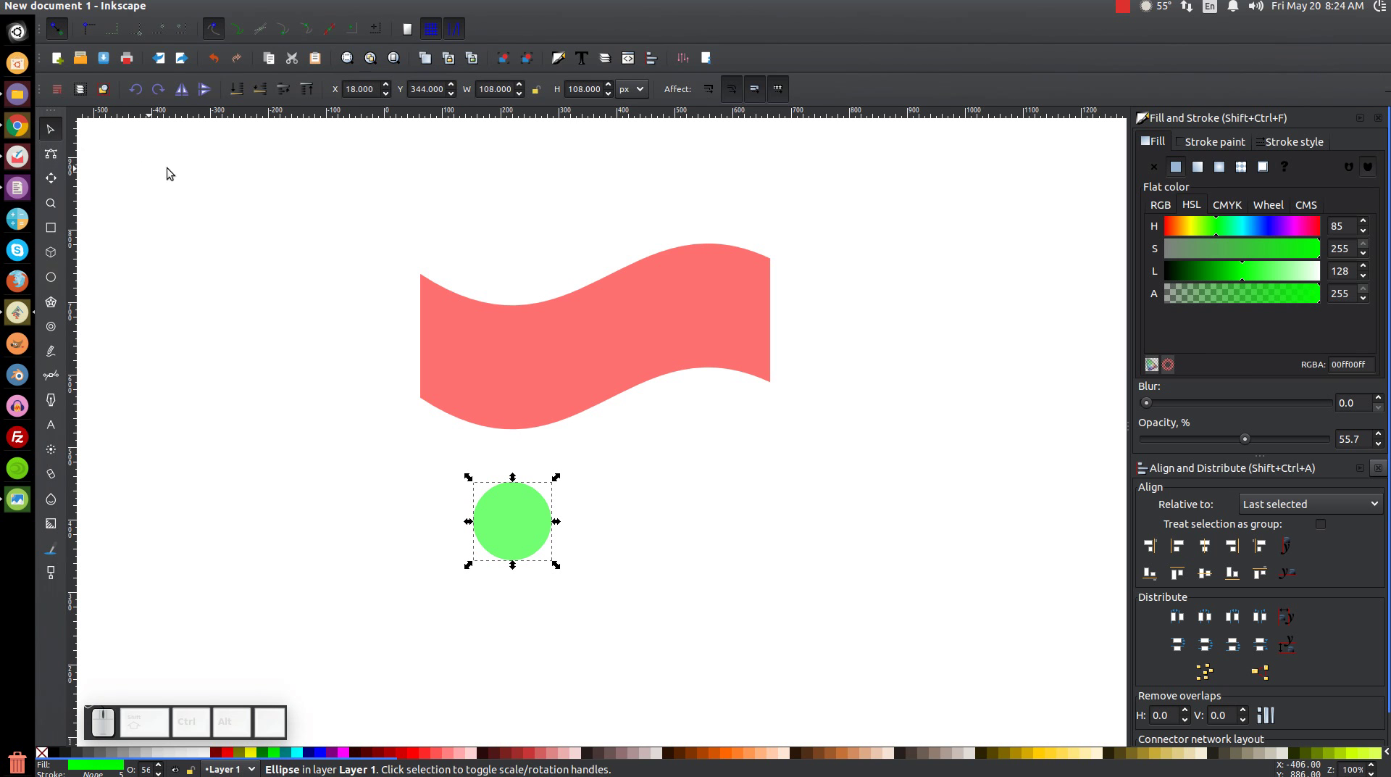
# Step: Select the banner and circle together, then clear the selection
pyautogui.click(651, 315)
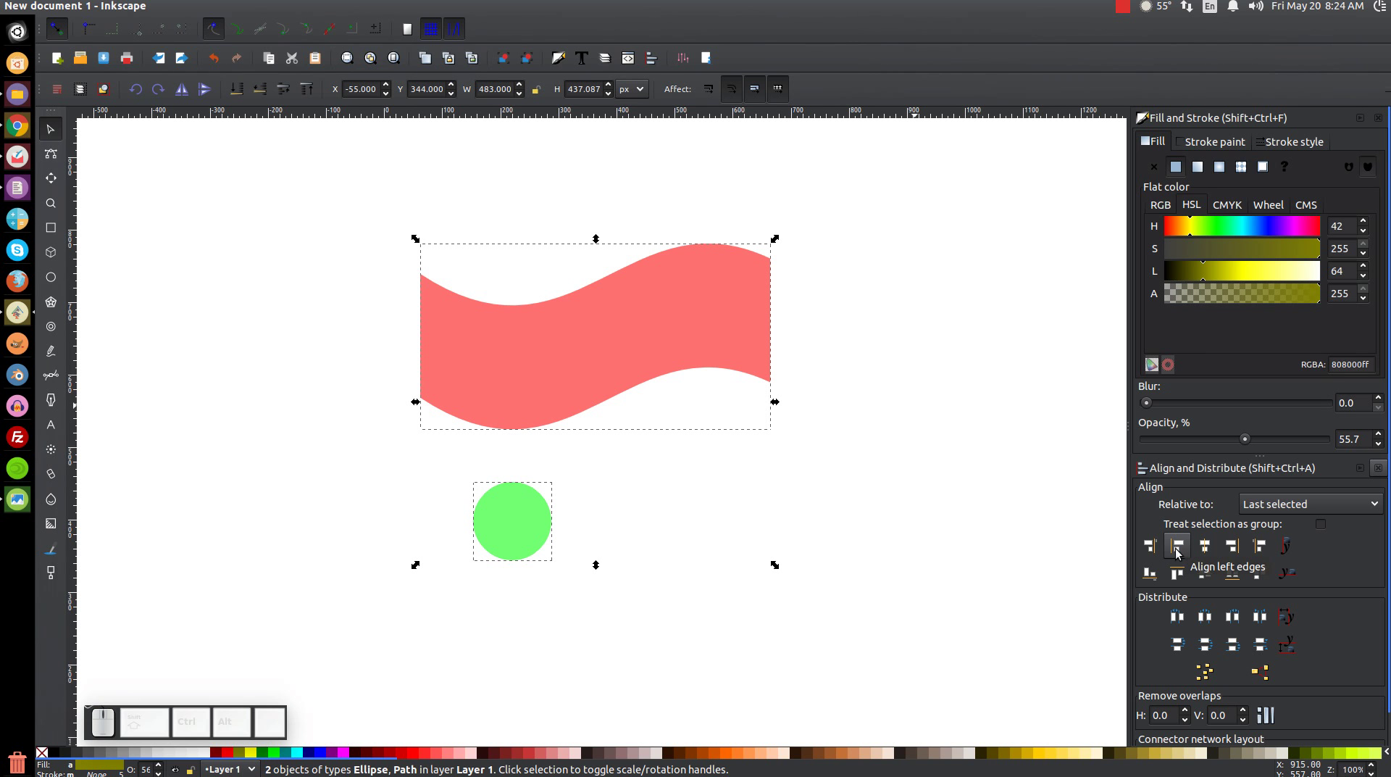
pyautogui.click(1179, 551)
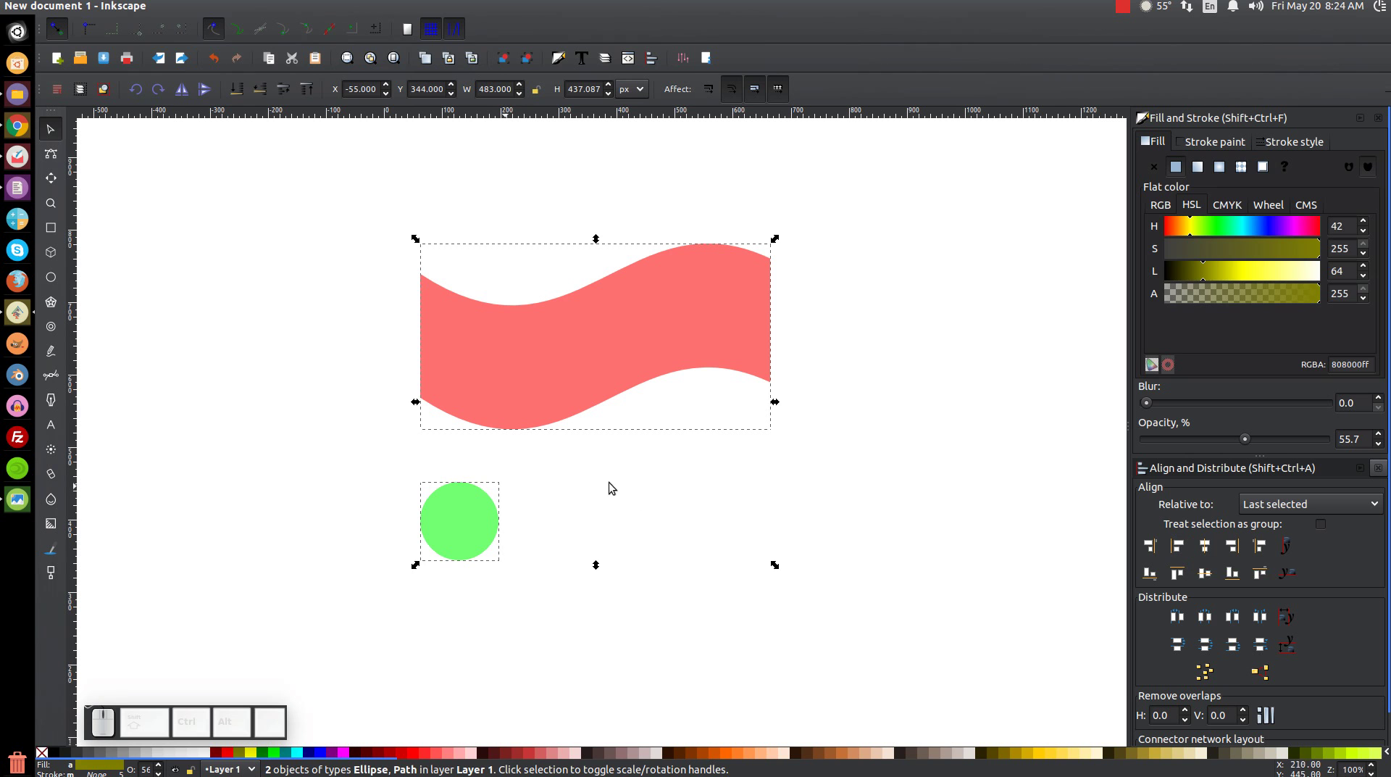
pyautogui.click(600, 461)
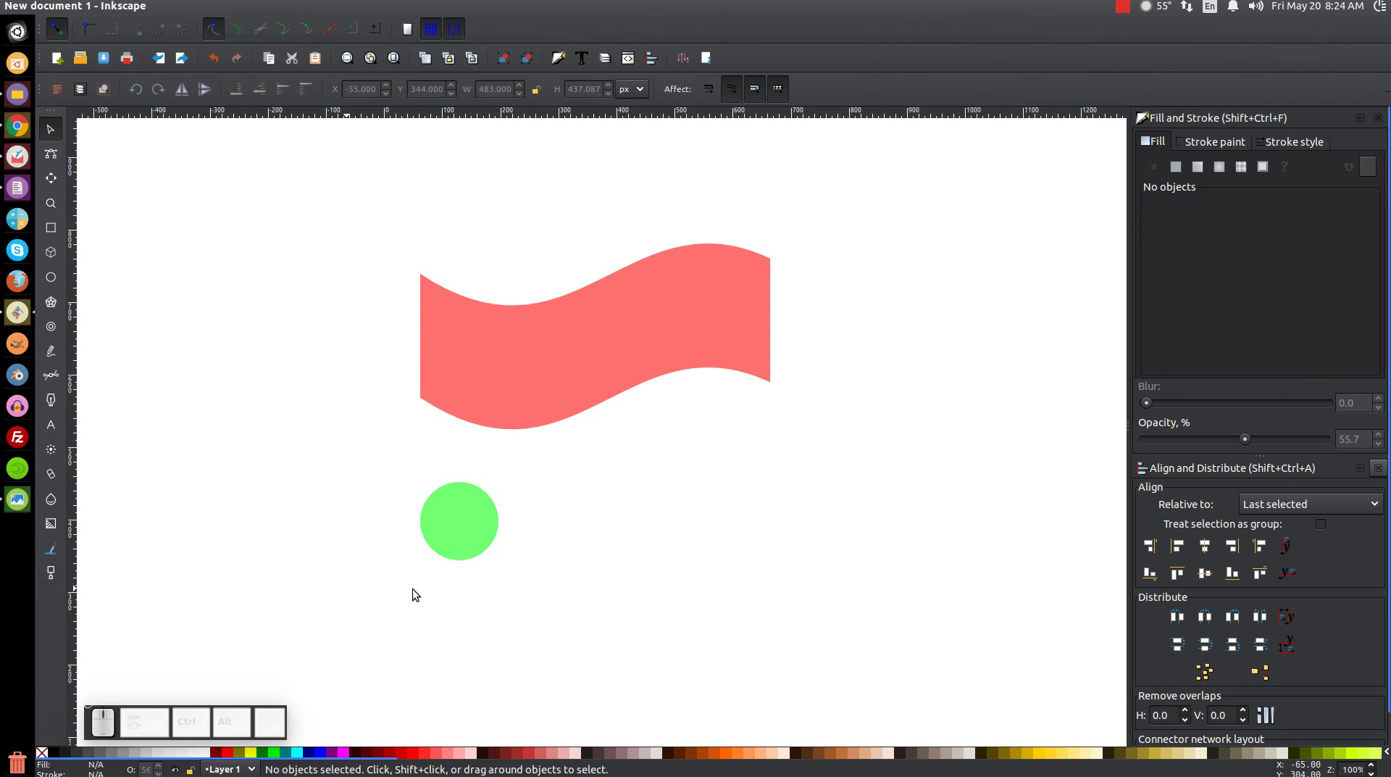
# Step: Drag the green circle onto the banner's lower-left end and nudge its Y down toward the curve
pyautogui.moveTo(483, 547); pyautogui.dragTo(420, 425)
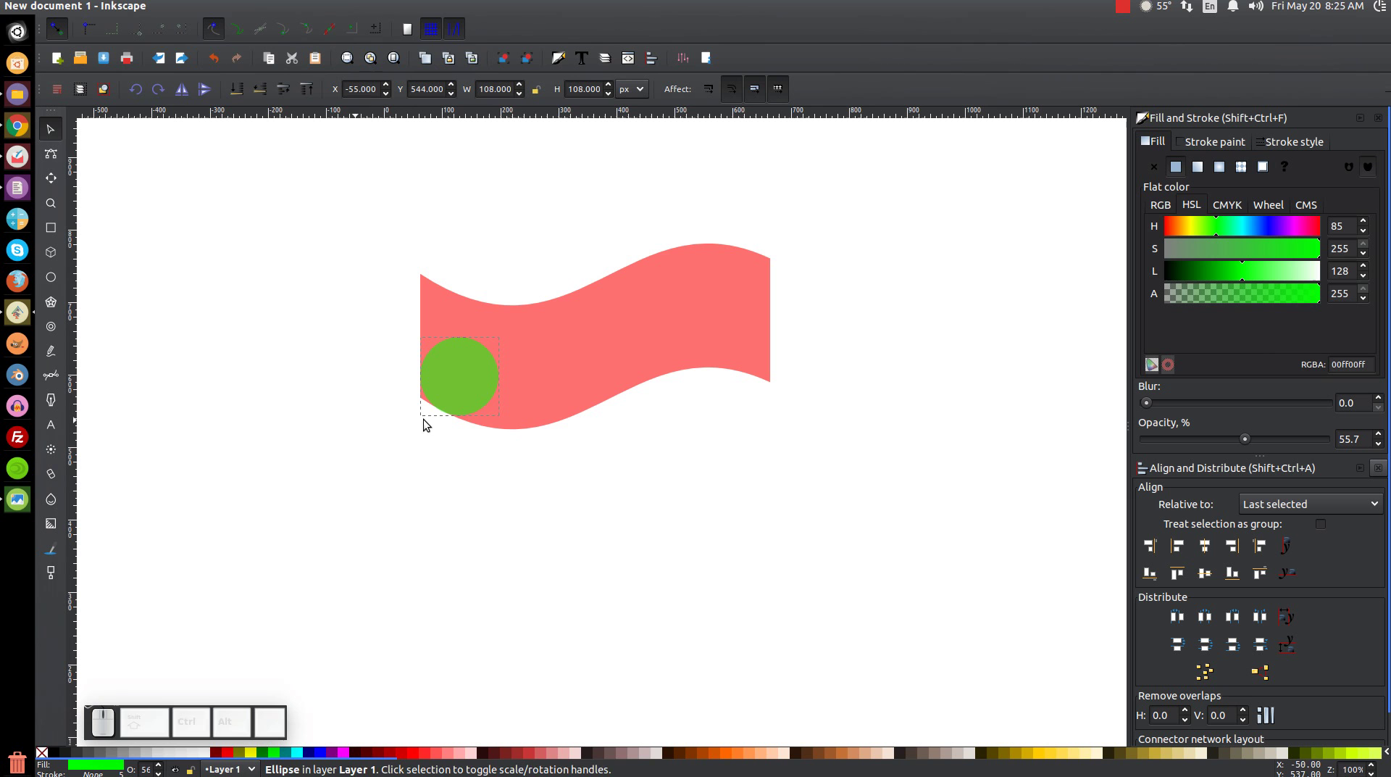
pyautogui.scroll(3)
pyautogui.scroll(3)
pyautogui.scroll(3)
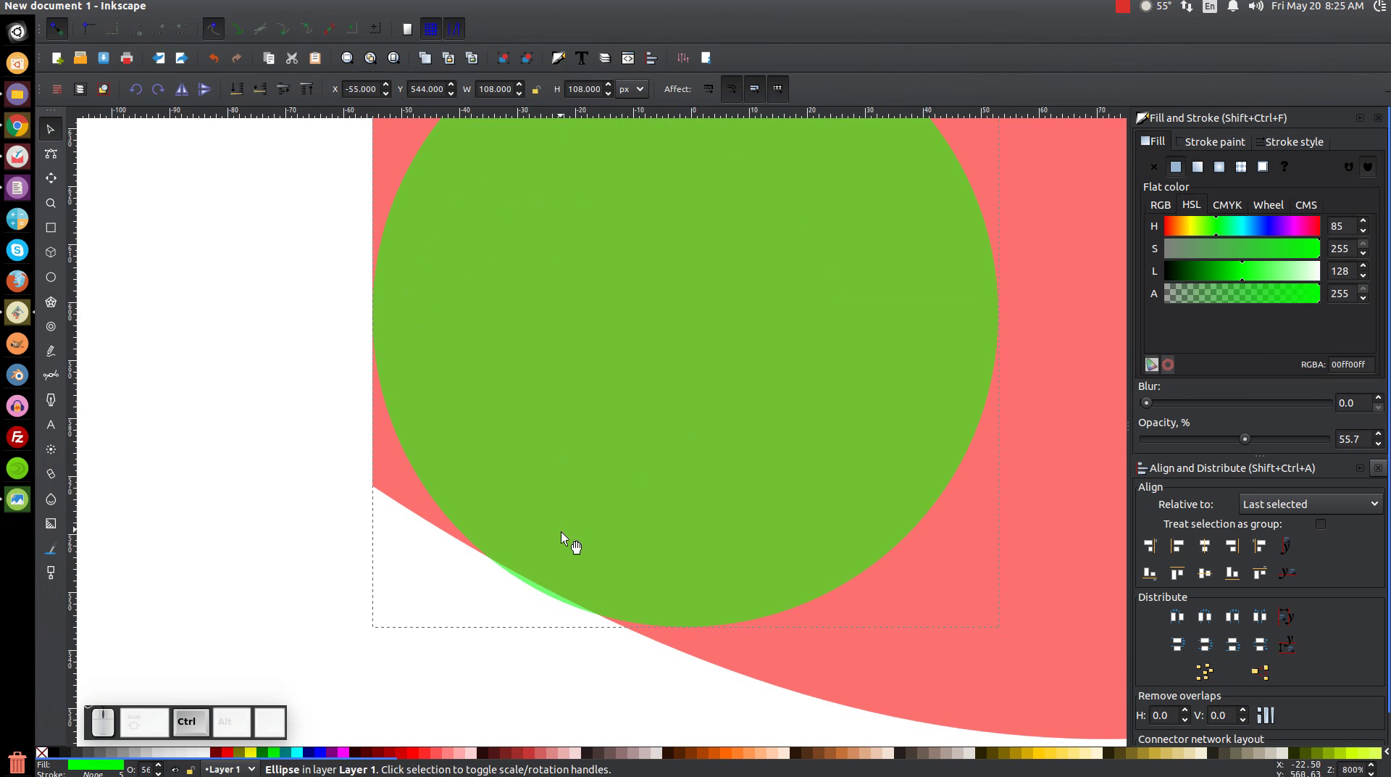
pyautogui.click(580, 568)
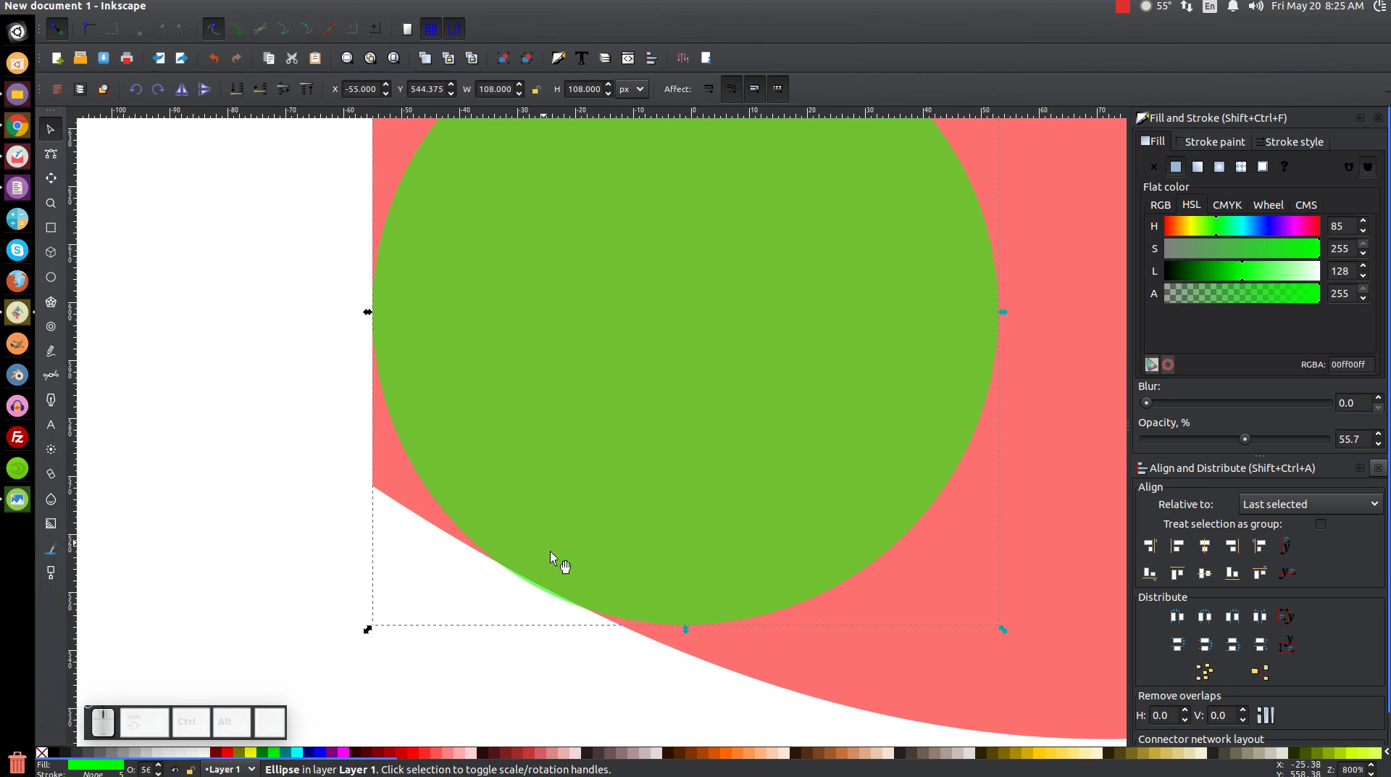
pyautogui.click(593, 578)
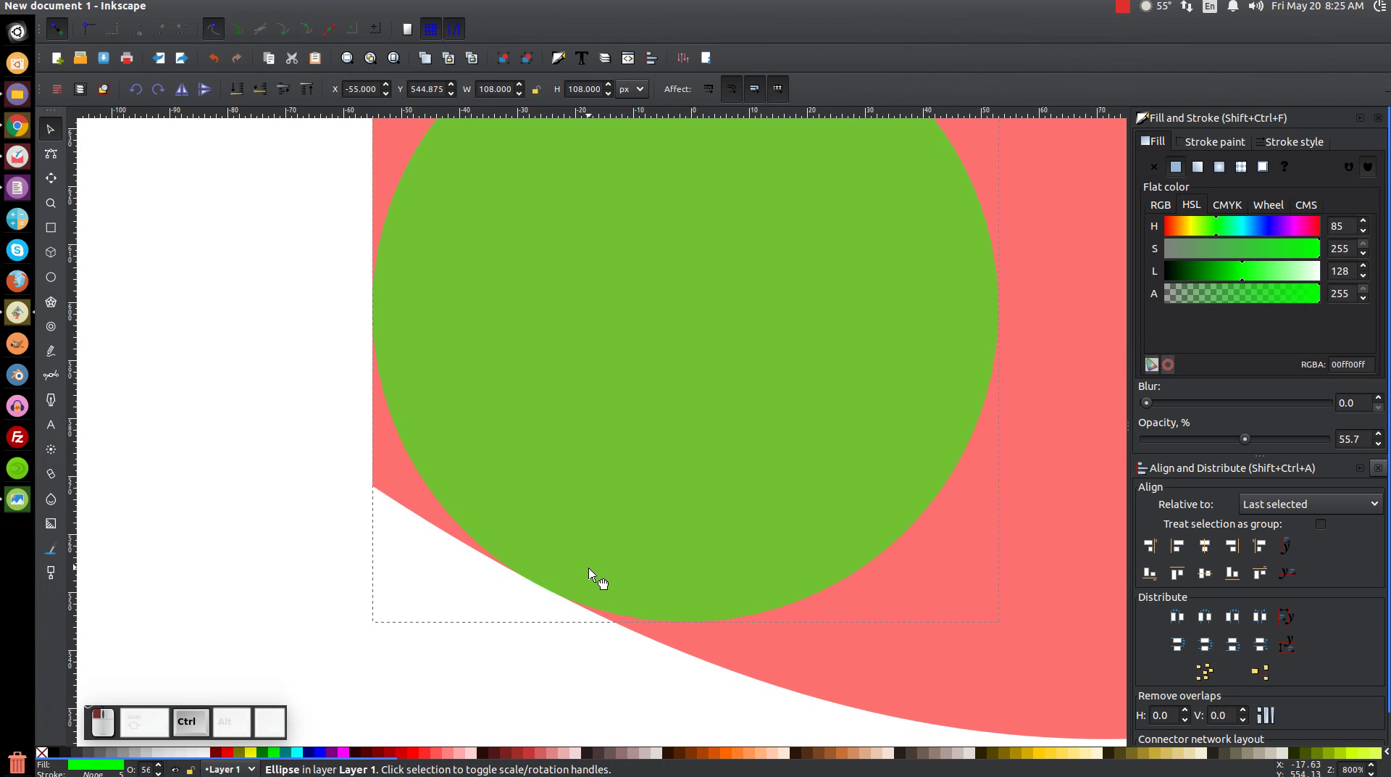
# Step: Fine-tune the circle's height against the banner curve and zoom back to 100%
pyautogui.scroll(3)
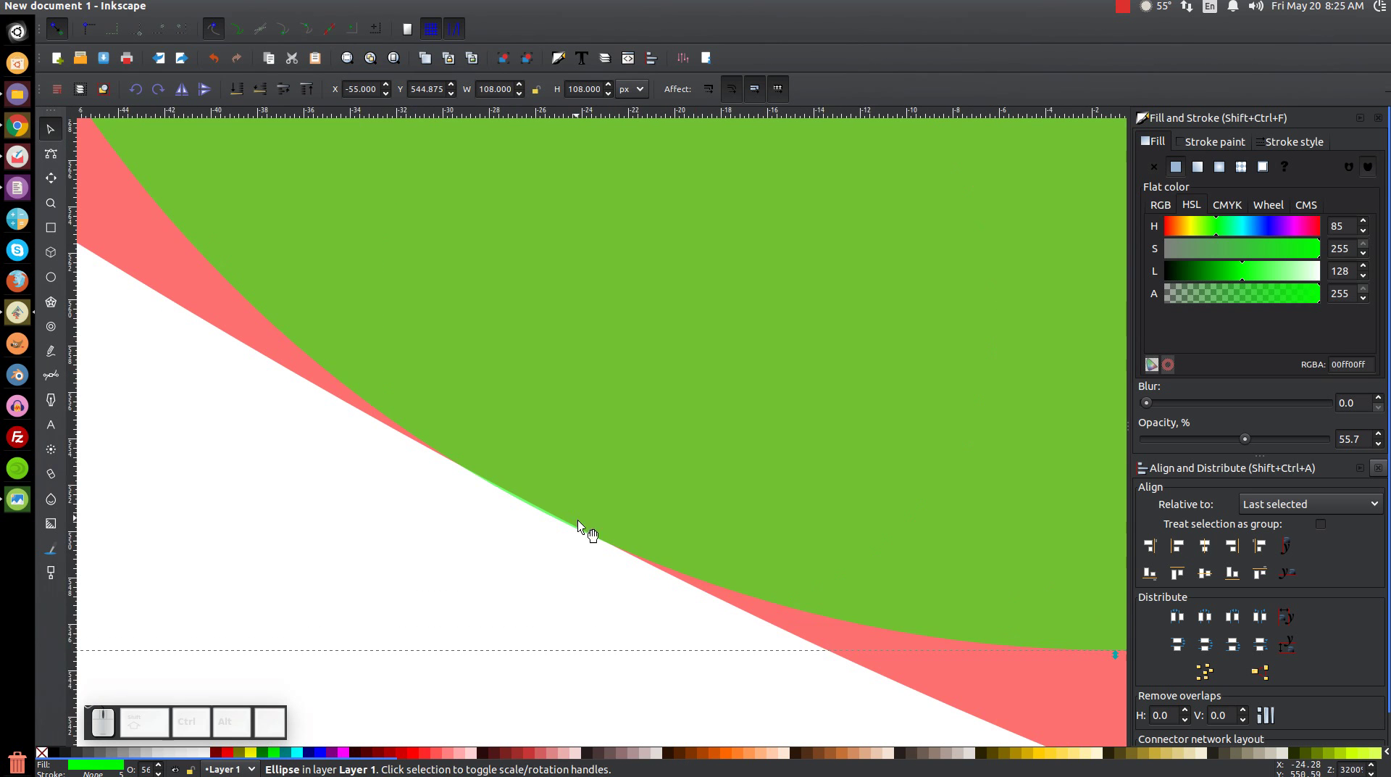
pyautogui.scroll(3)
pyautogui.click(589, 444)
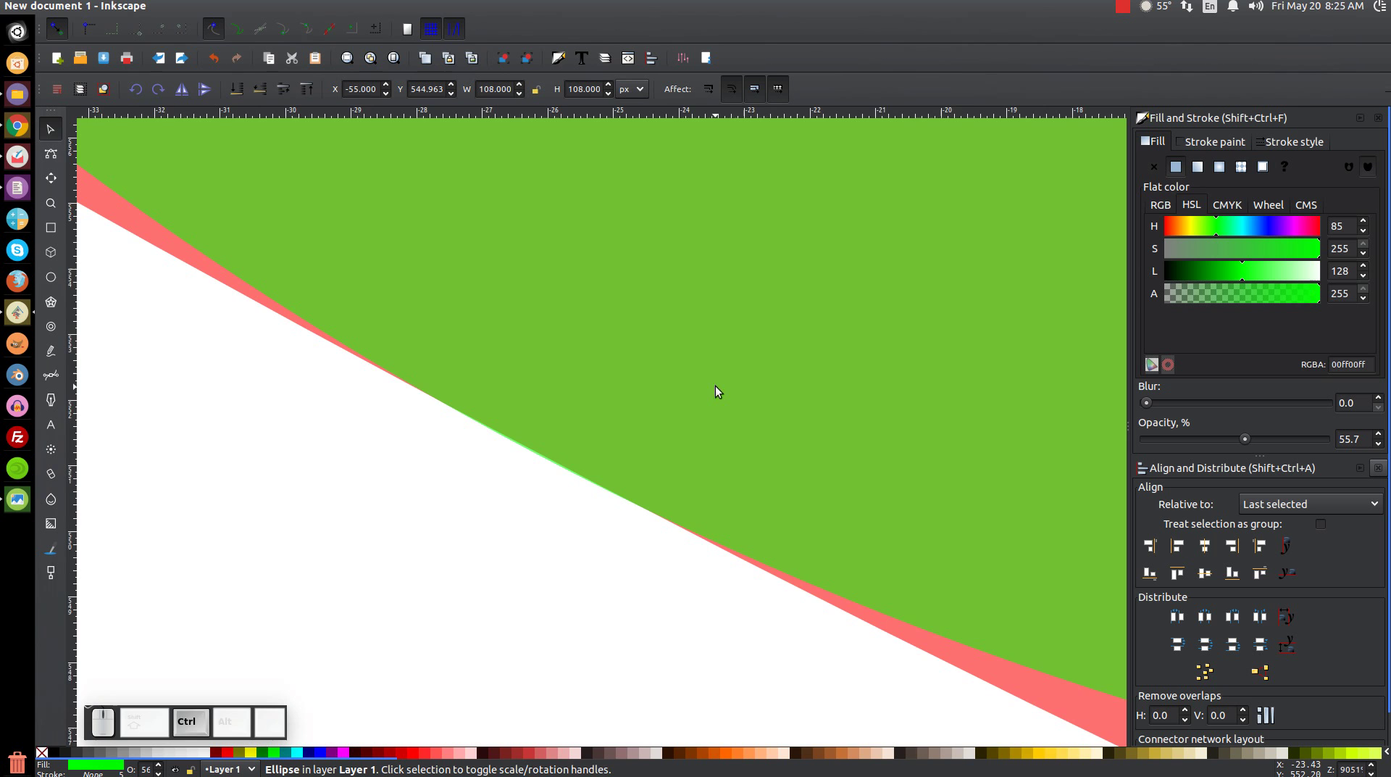
pyautogui.click(693, 396)
pyautogui.press('1')
pyautogui.click(722, 360)
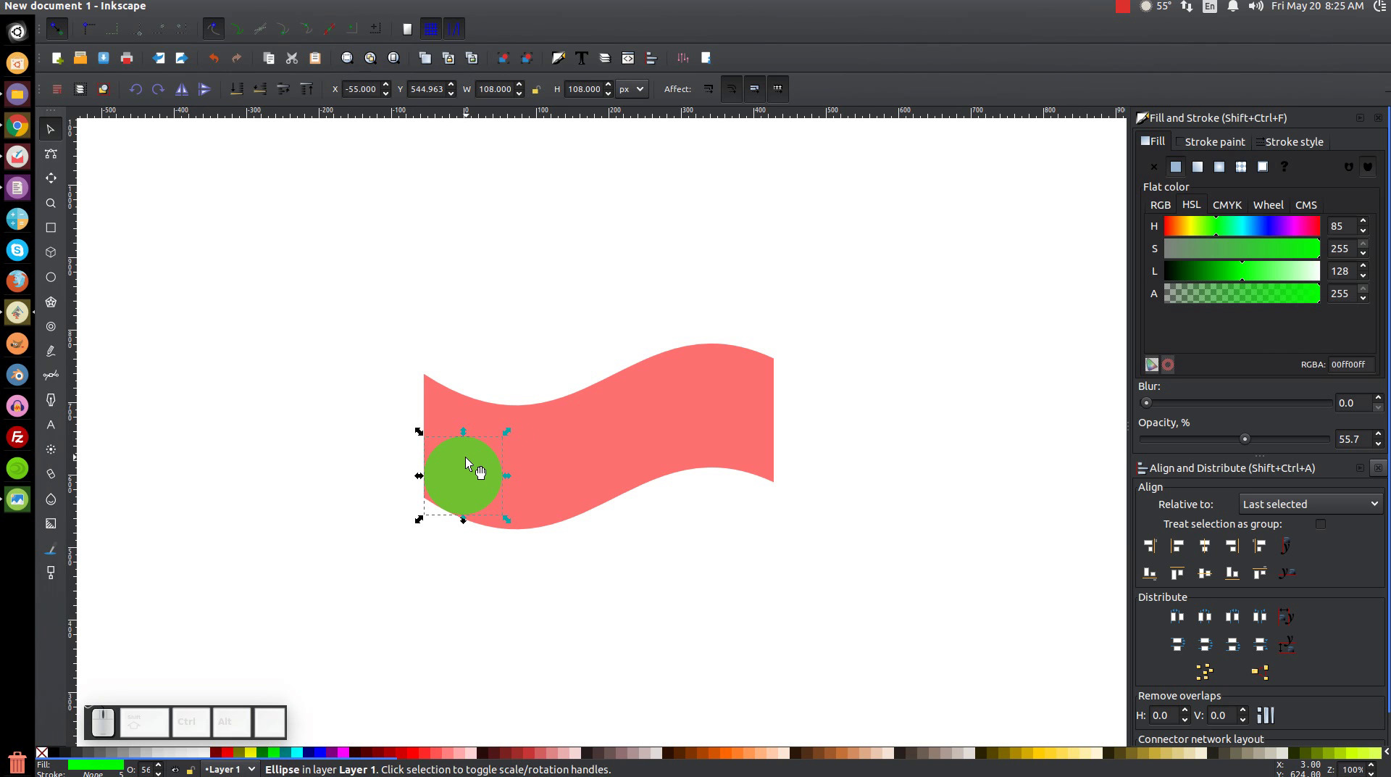
# Step: Shift-select the circle and banner and split the banner with Path > Division
pyautogui.click(468, 459)
pyautogui.click(498, 577)
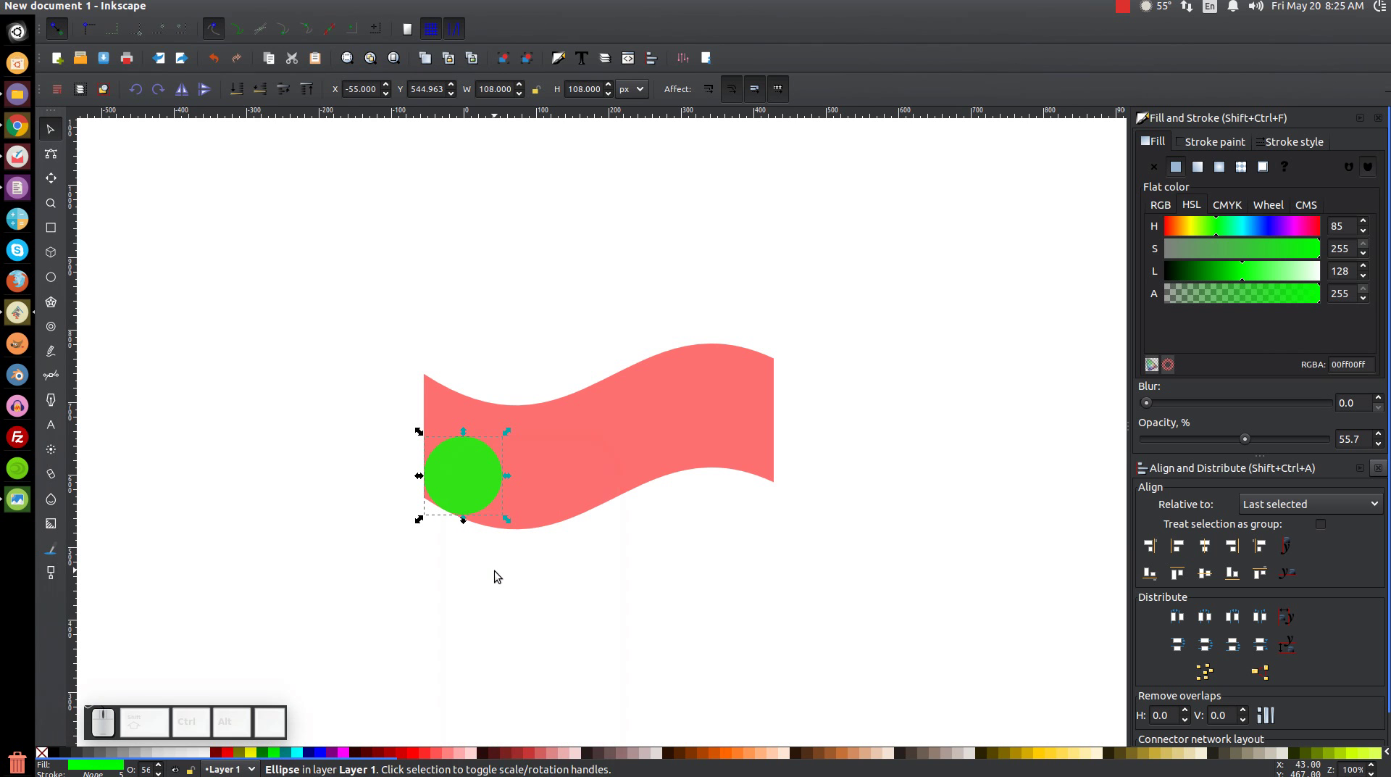
pyautogui.click(730, 417)
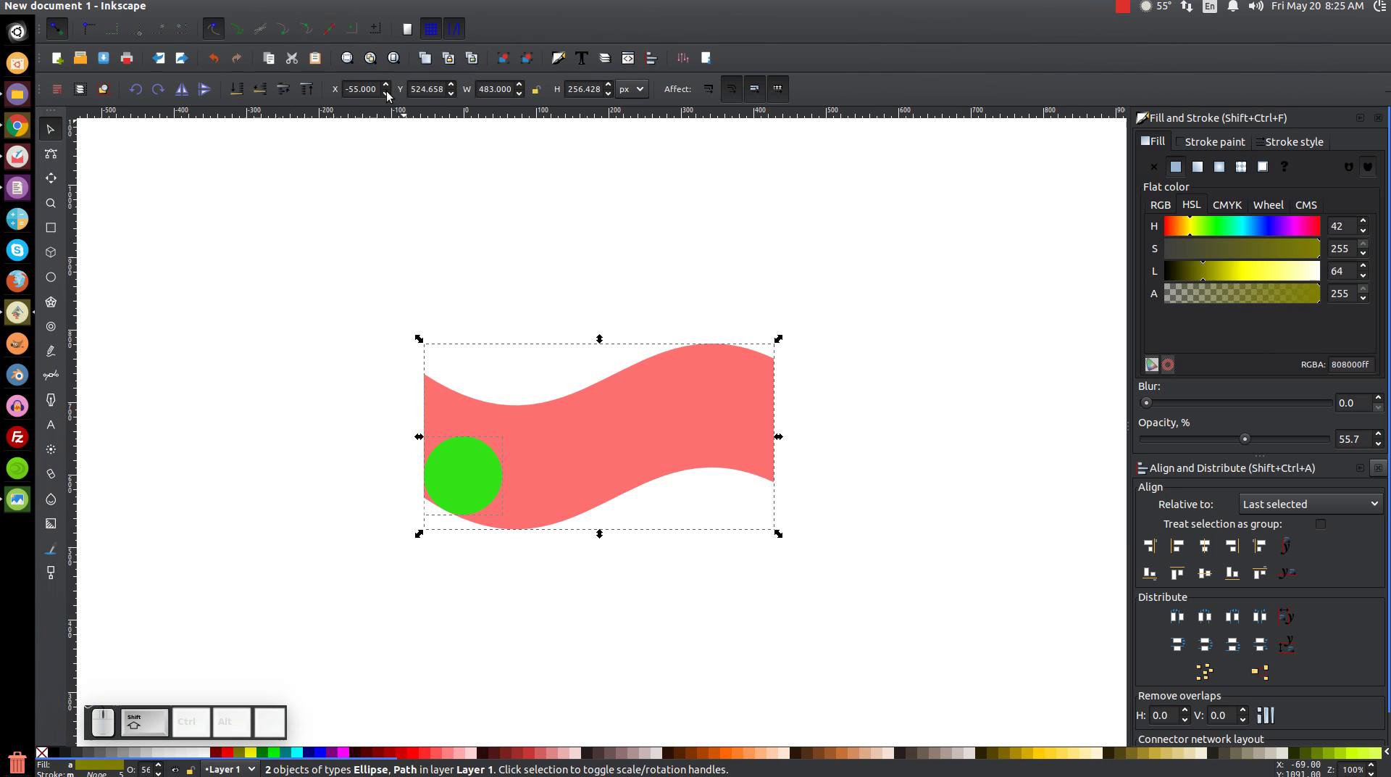
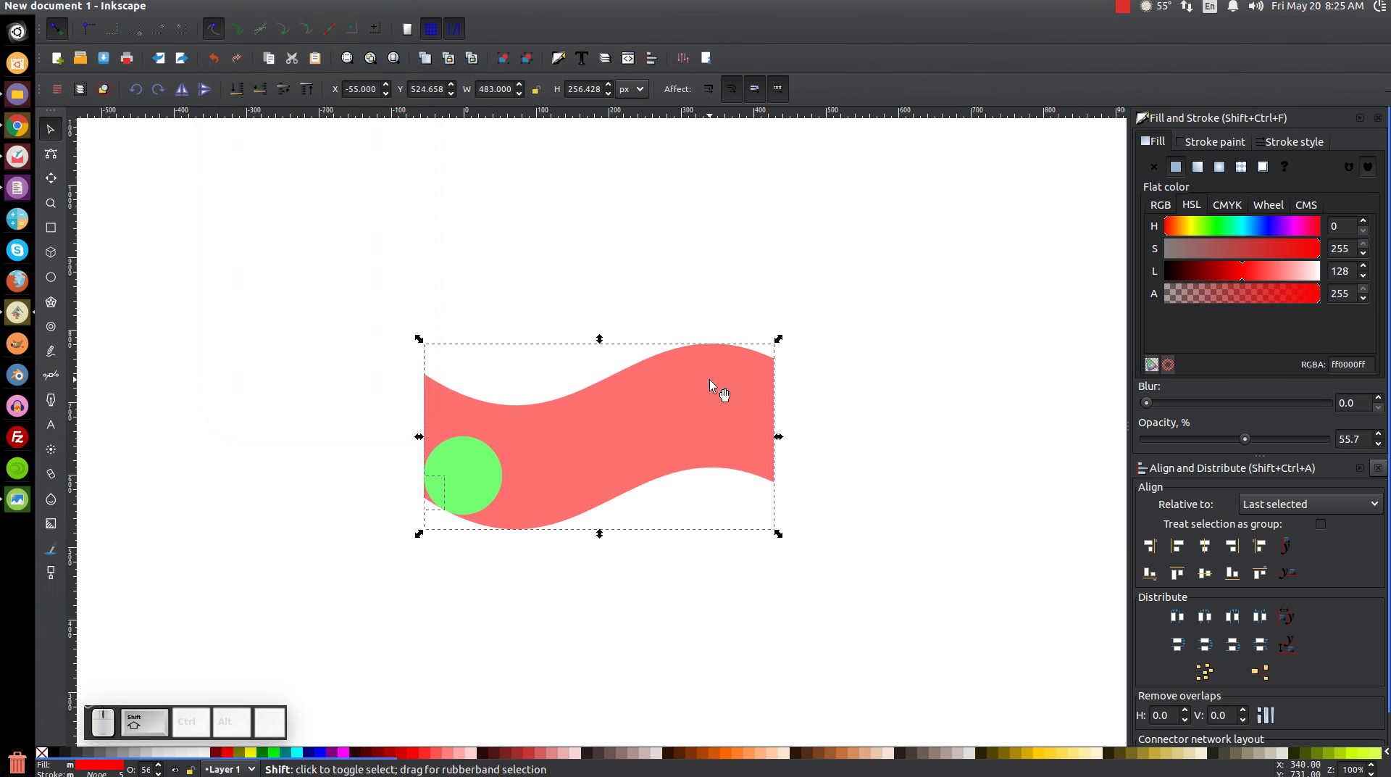
pyautogui.click(715, 384)
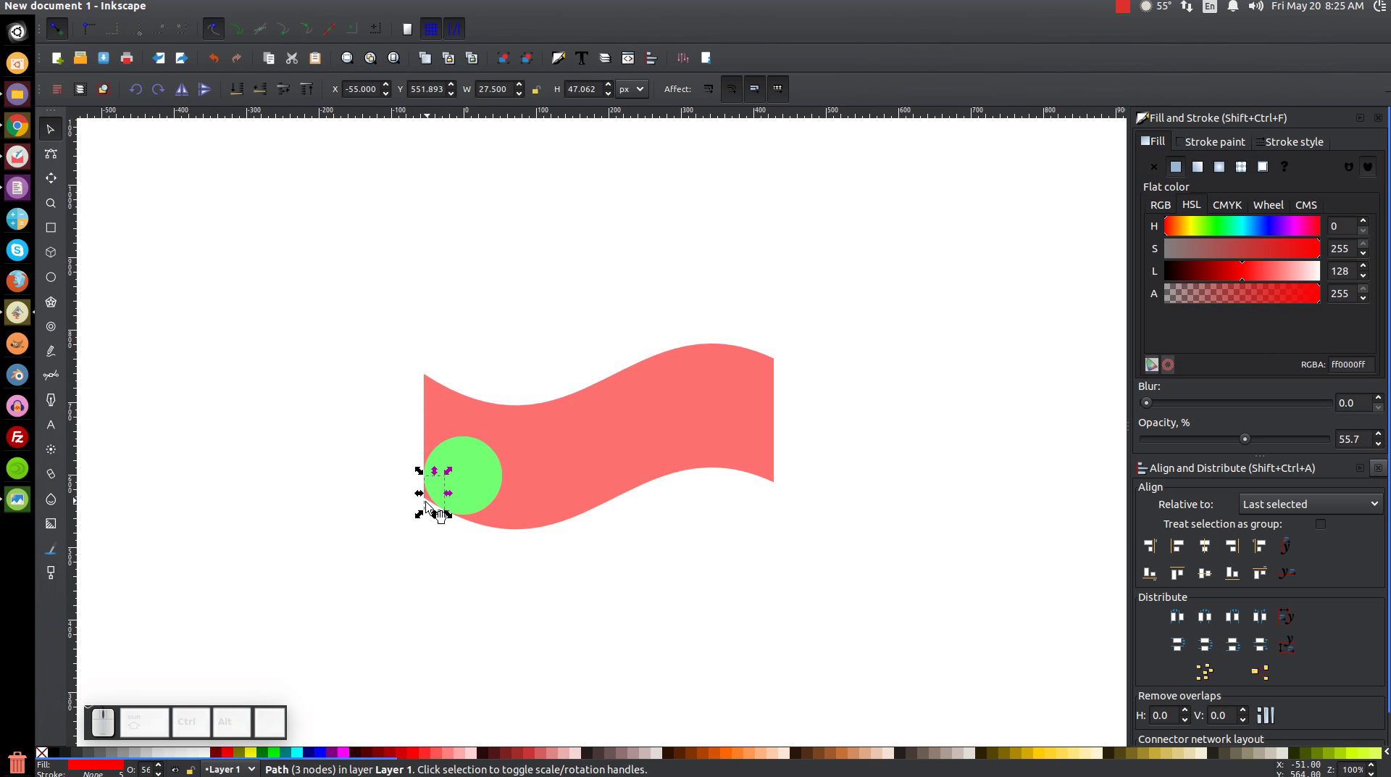
# Step: Pull away and delete the small leftover sliver, then zoom to 100% and deselect
pyautogui.scroll(3)
pyautogui.moveTo(493, 536); pyautogui.dragTo(400, 505)
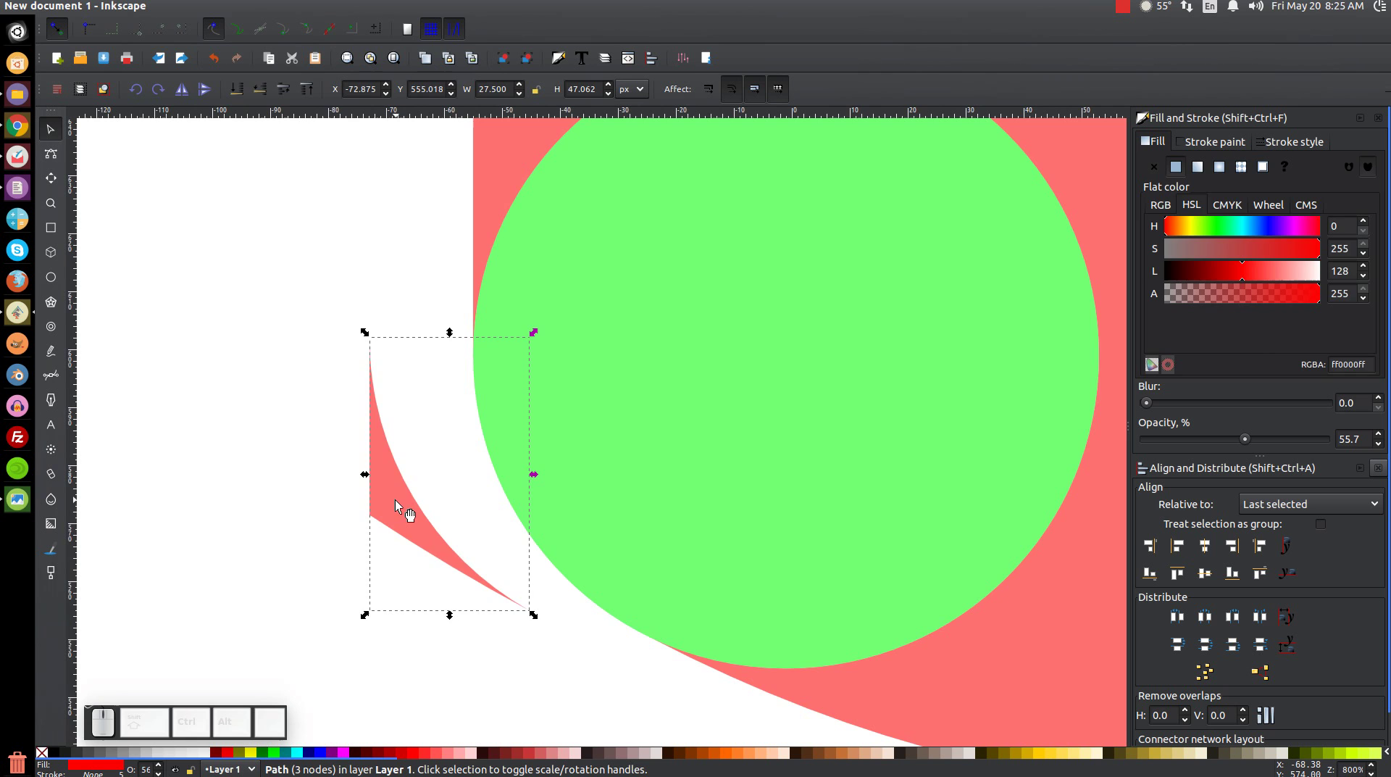
pyautogui.press('Delete')
pyautogui.press('1')
pyautogui.click(726, 440)
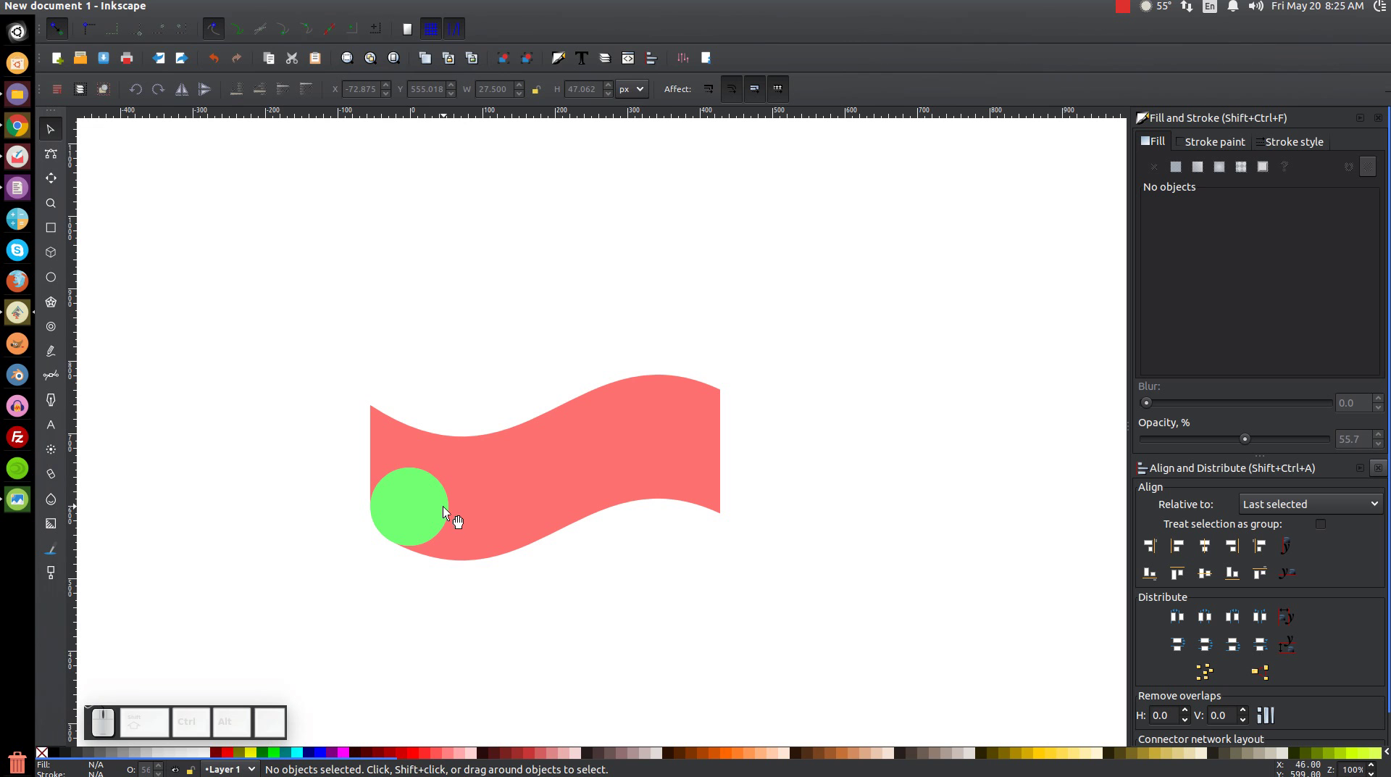
pyautogui.click(433, 497)
# Step: Peek at the round cut-out by moving the circle aside, then undo the move
pyautogui.moveTo(440, 501); pyautogui.dragTo(414, 482)
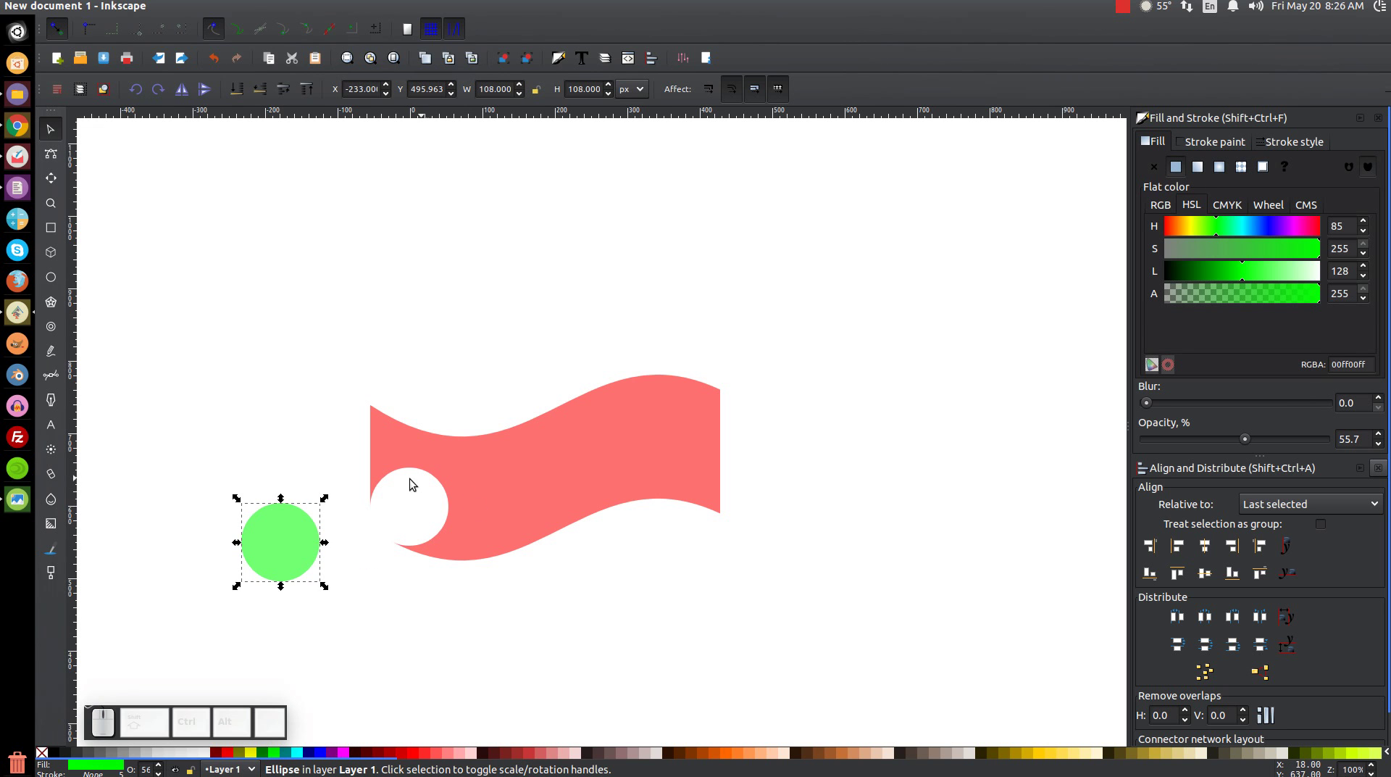
pyautogui.press('ctrl+z')
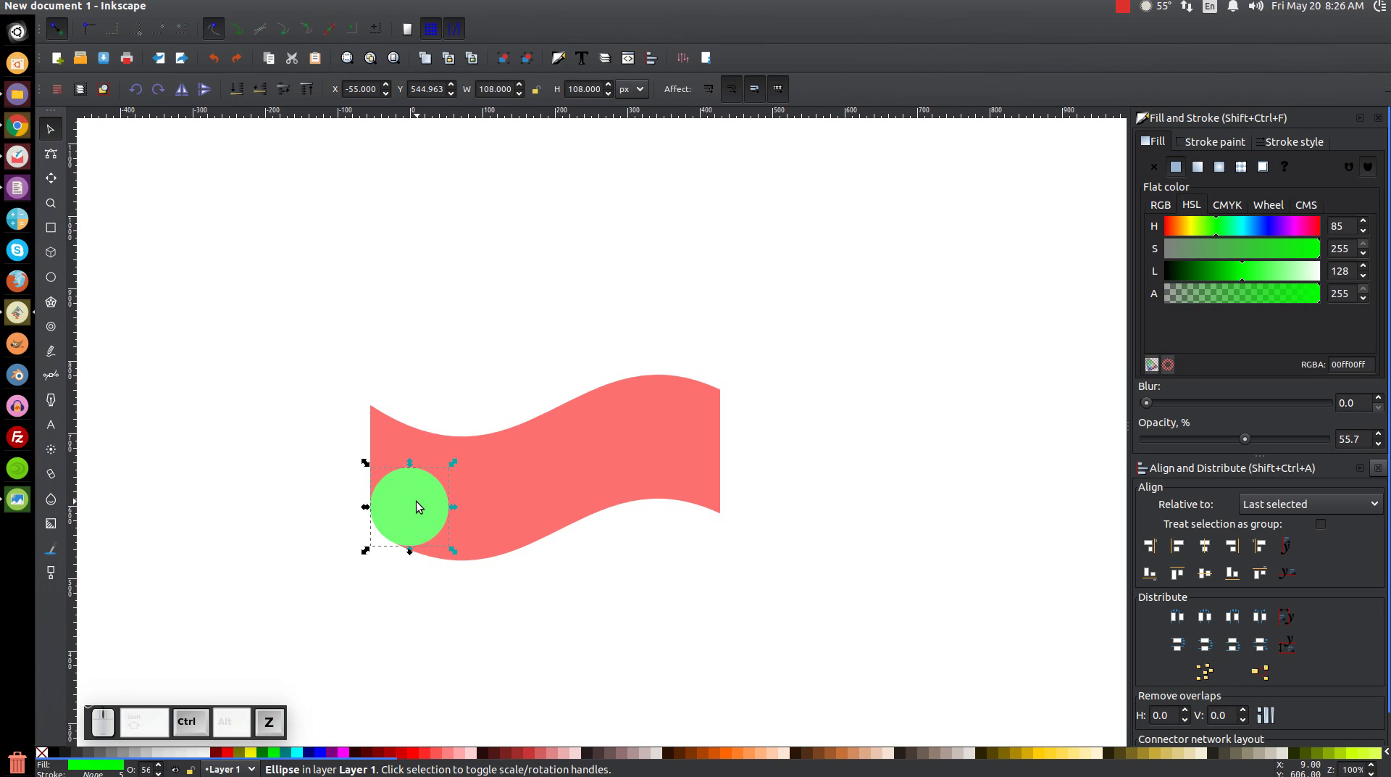
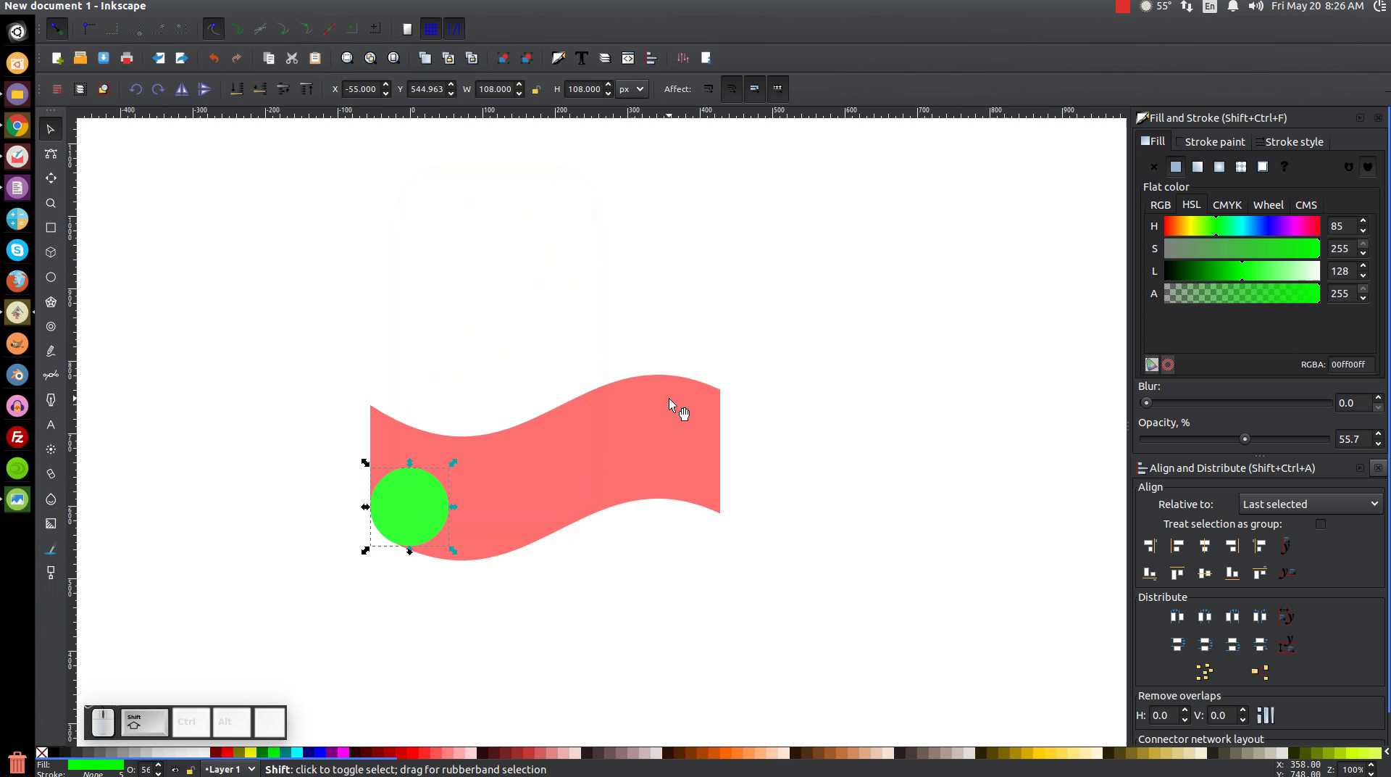
pyautogui.click(674, 402)
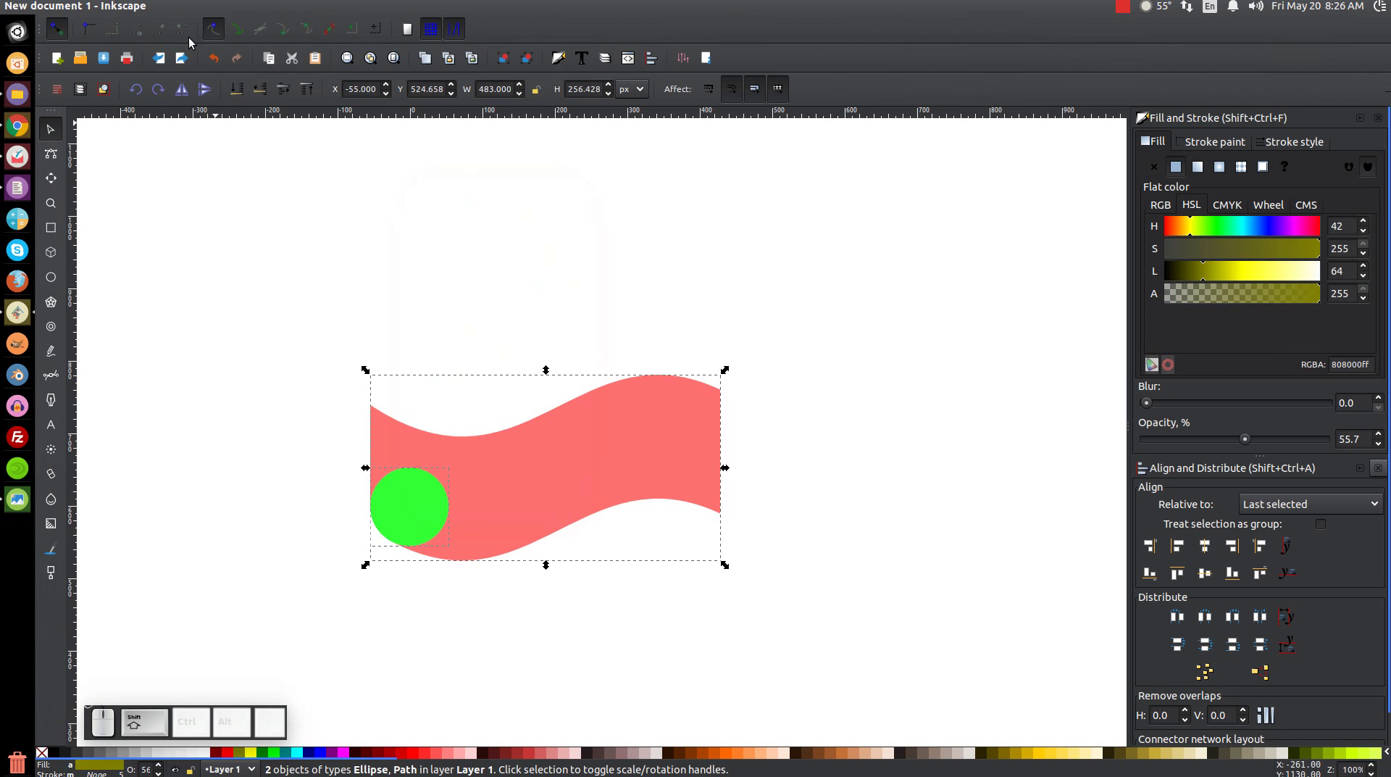
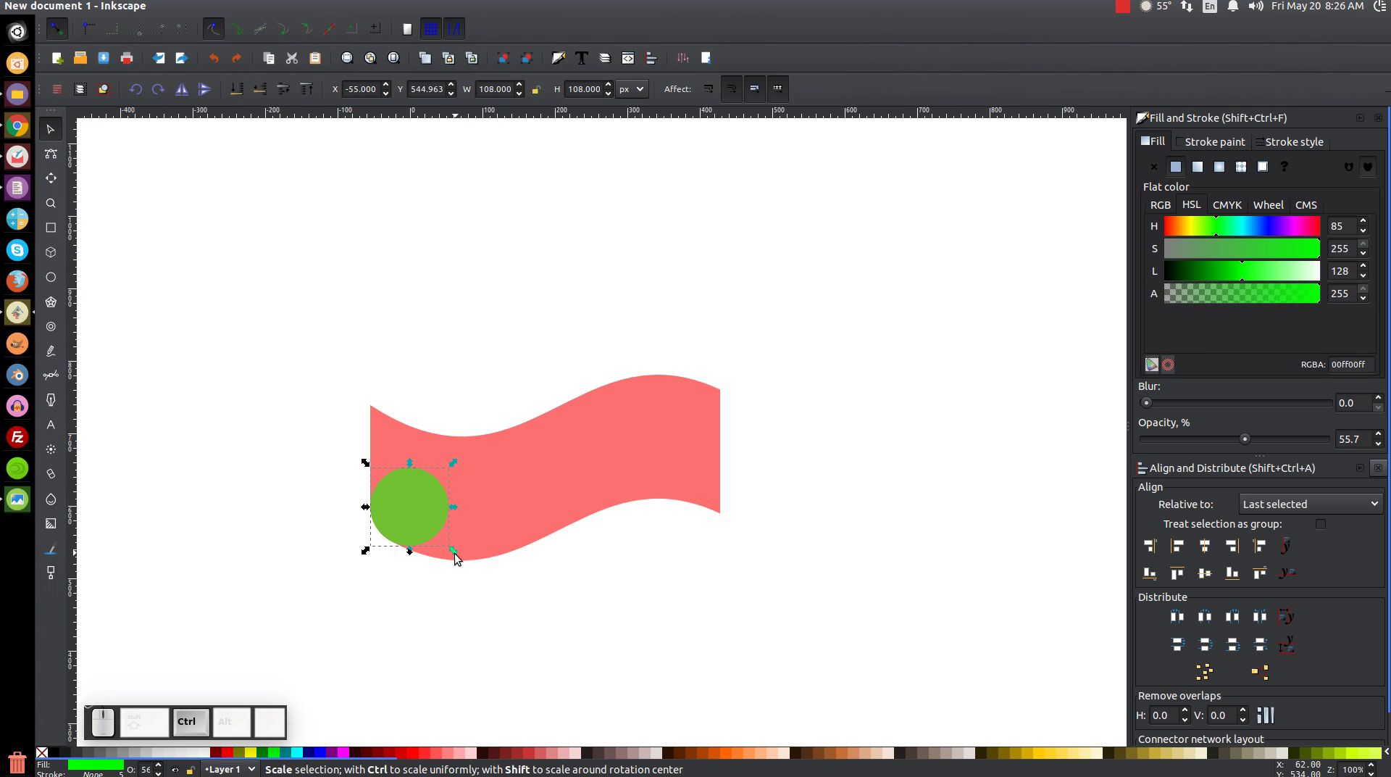
# Step: Scale the green circle down to about 83 px and duplicate it above the banner's left end
pyautogui.moveTo(459, 558); pyautogui.dragTo(445, 624)
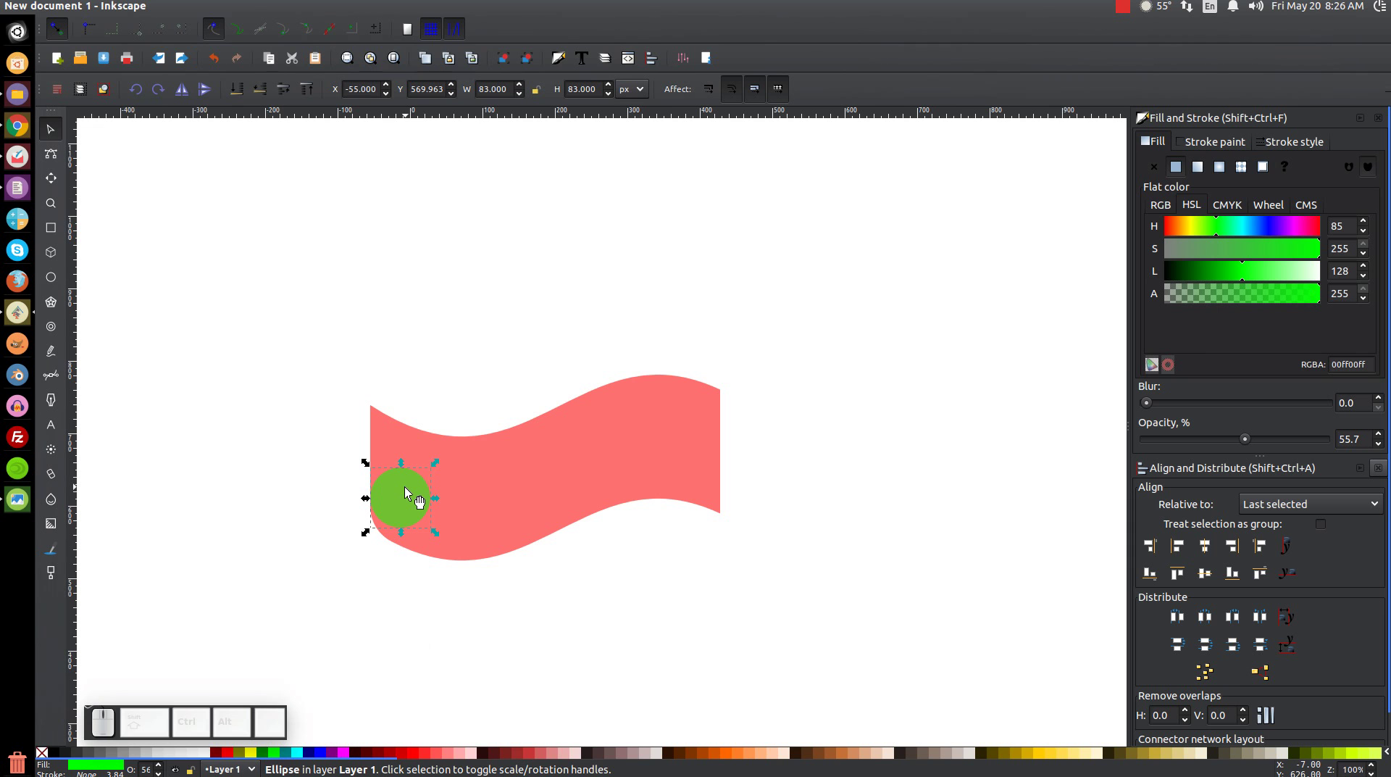
pyautogui.click(410, 491)
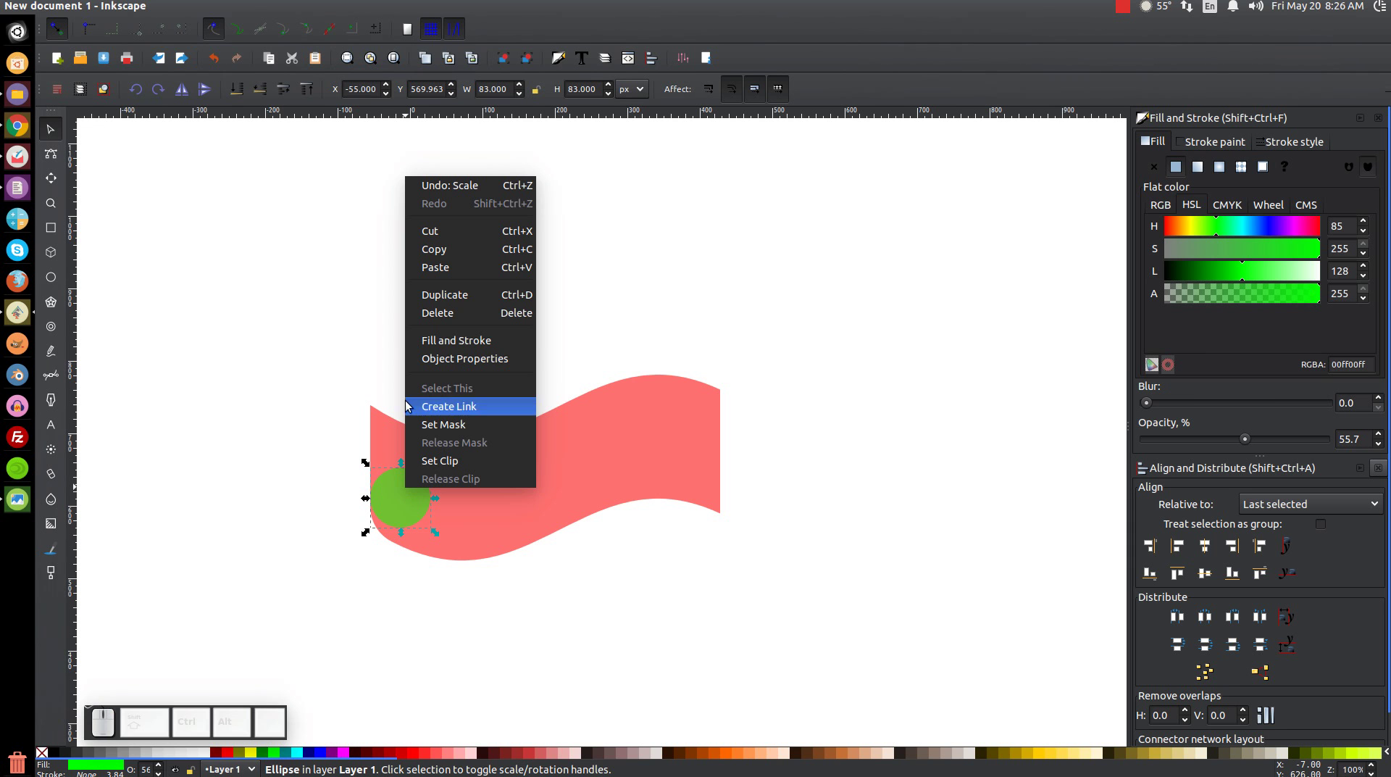
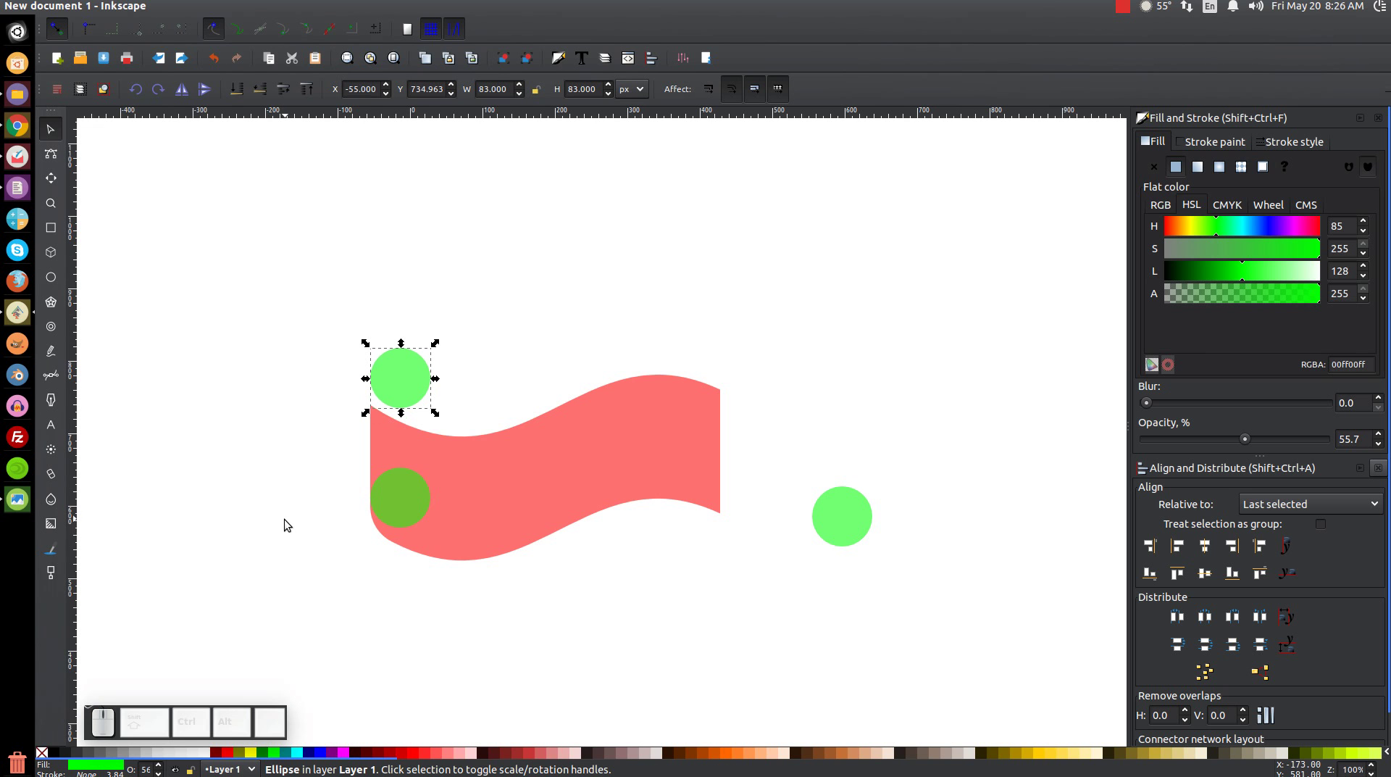
pyautogui.middleClick(314, 487)
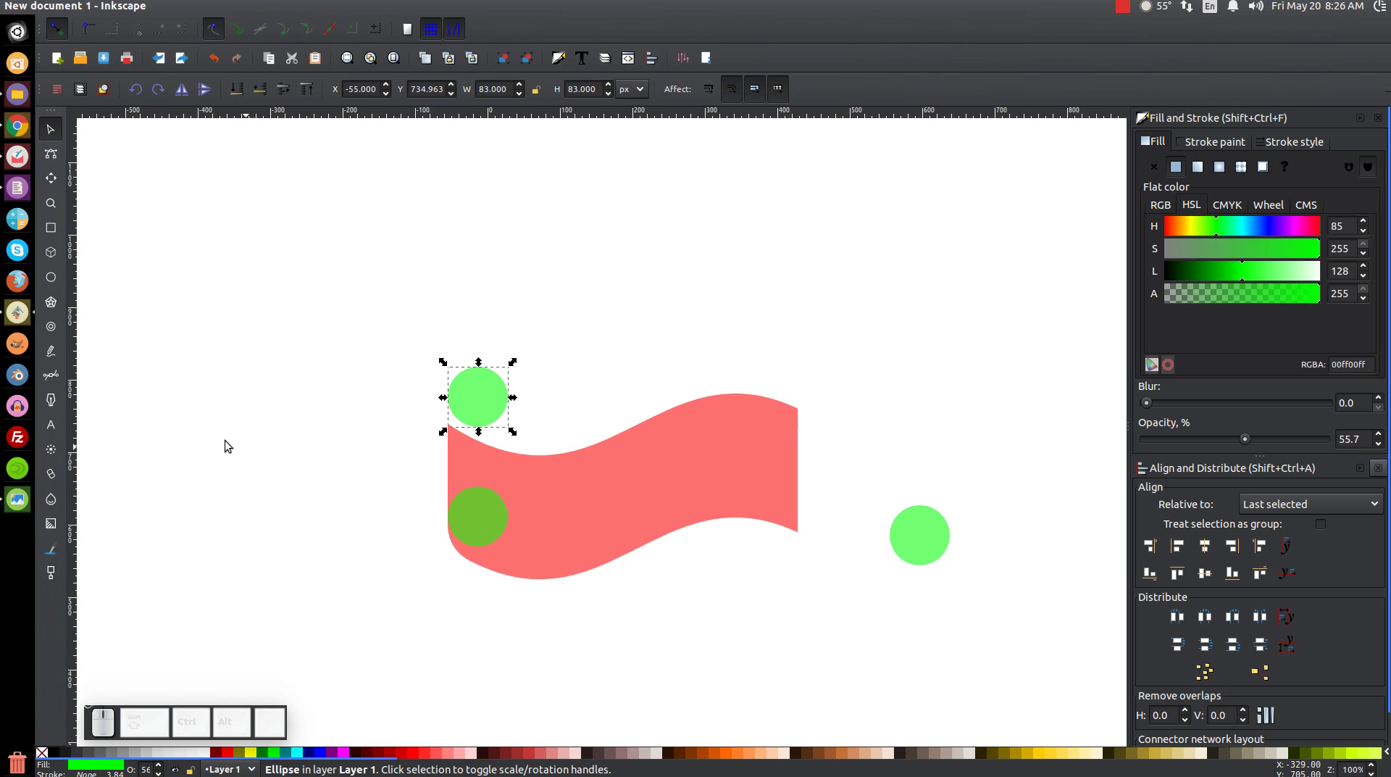
# Step: Draw a closed four-corner Bezier outline linking the top circle to the lower-left one
pyautogui.press('b')
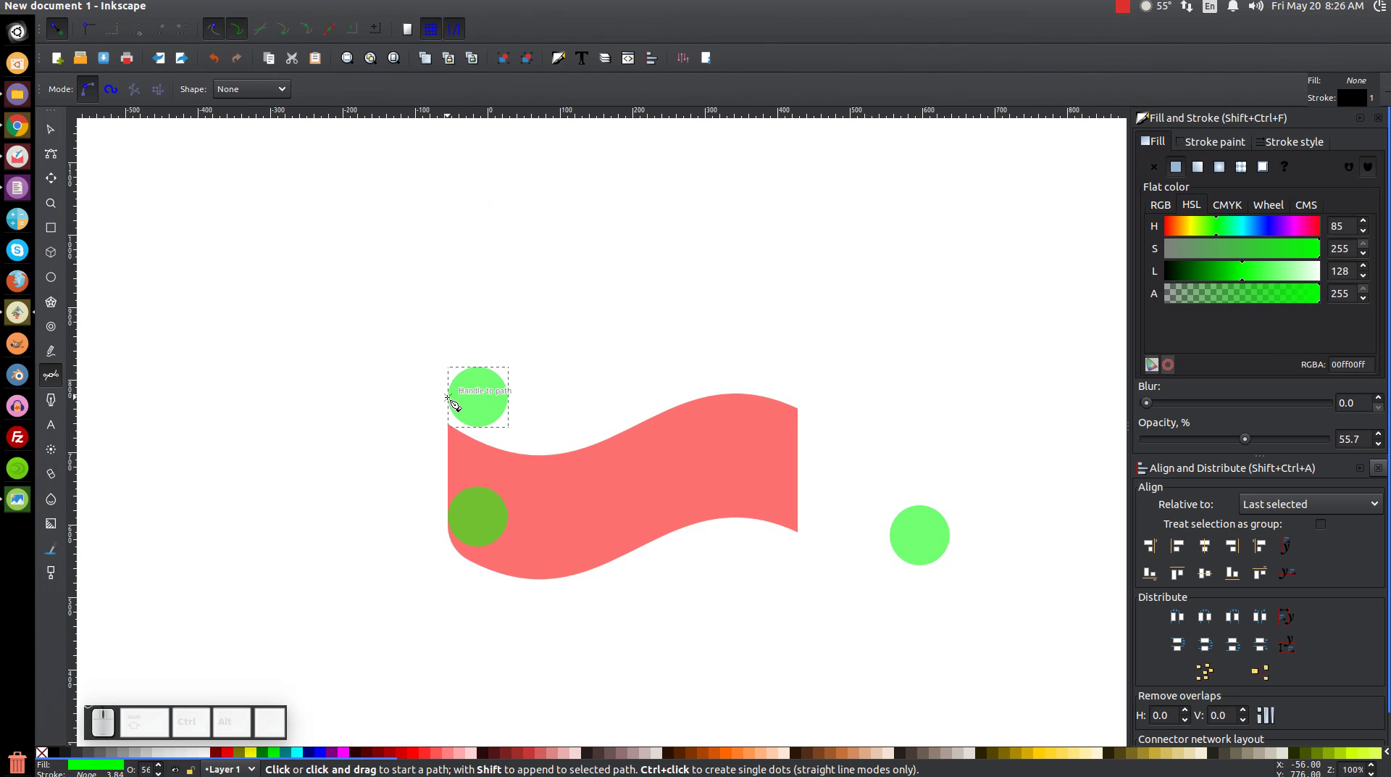
pyautogui.click(455, 402)
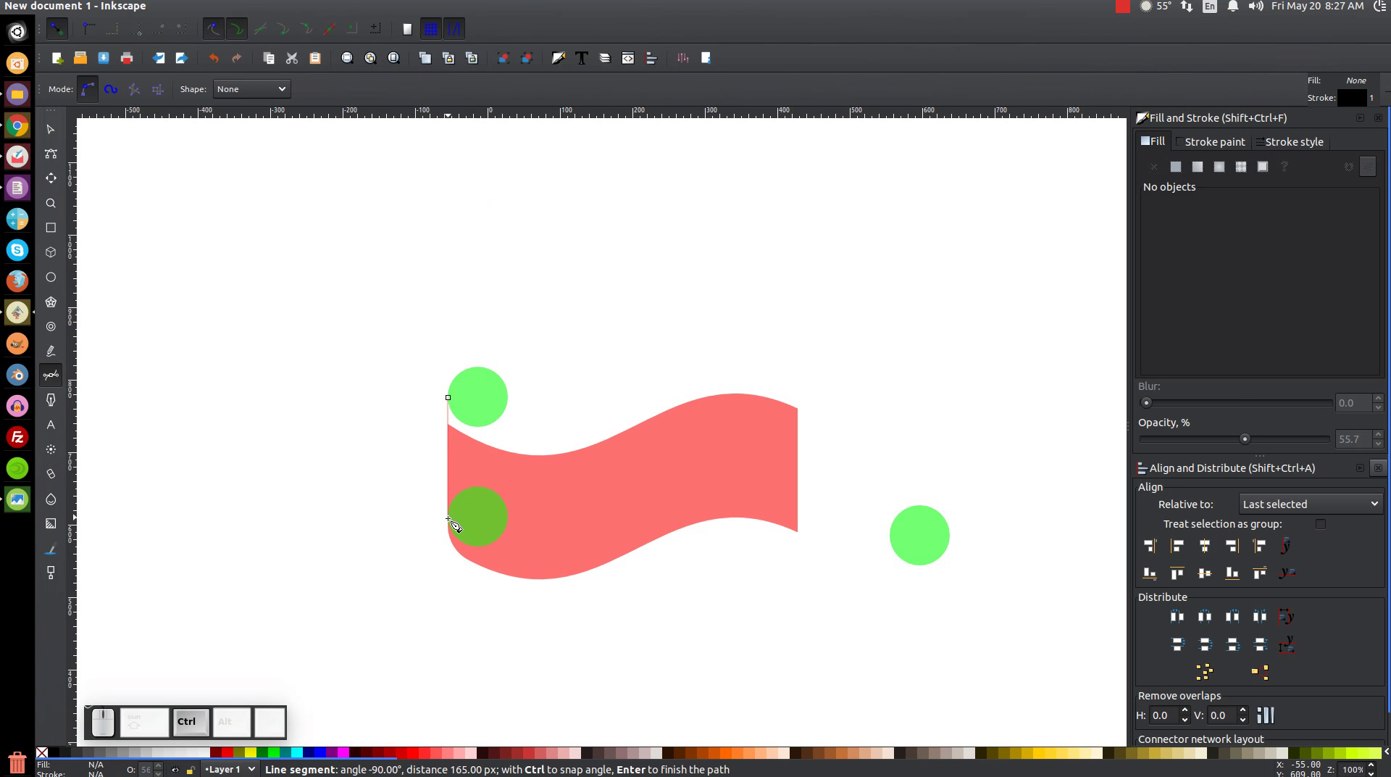
pyautogui.click(456, 523)
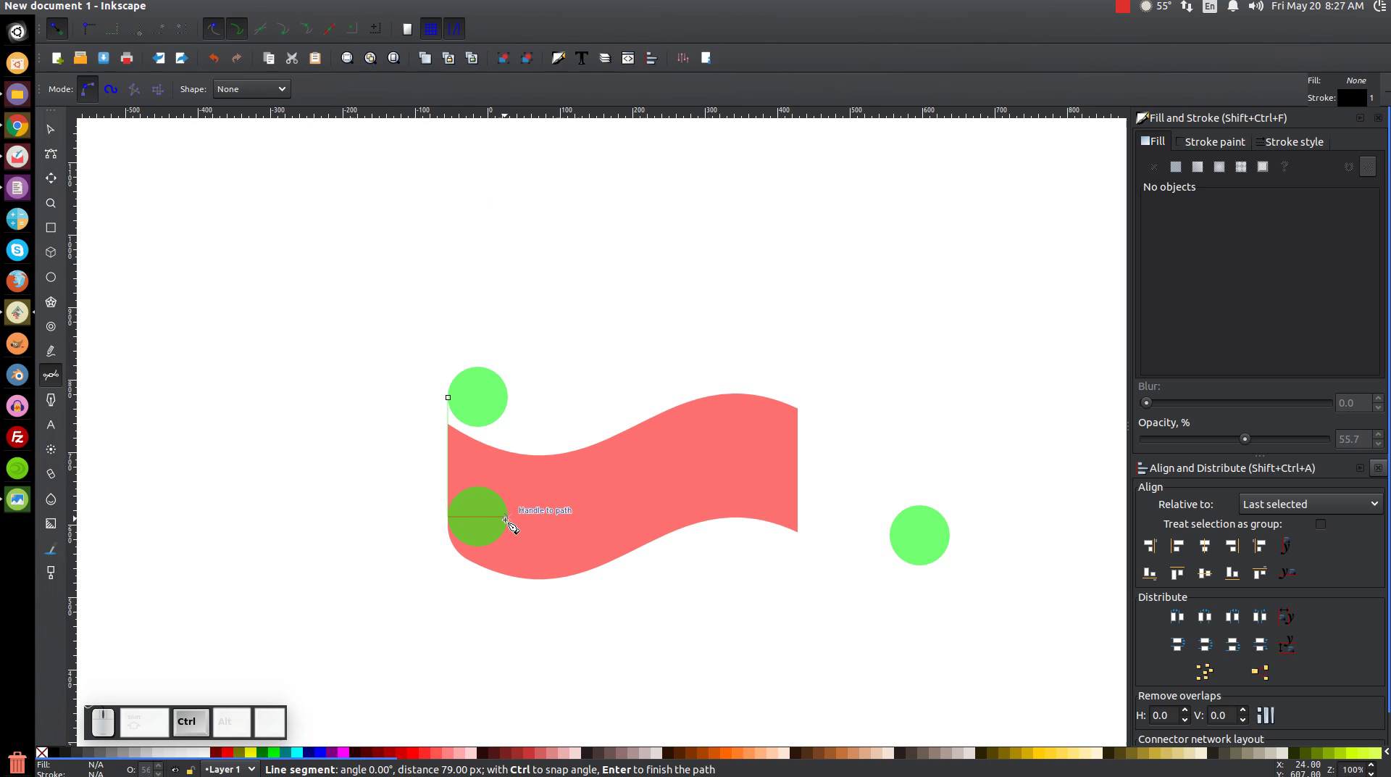
pyautogui.click(517, 525)
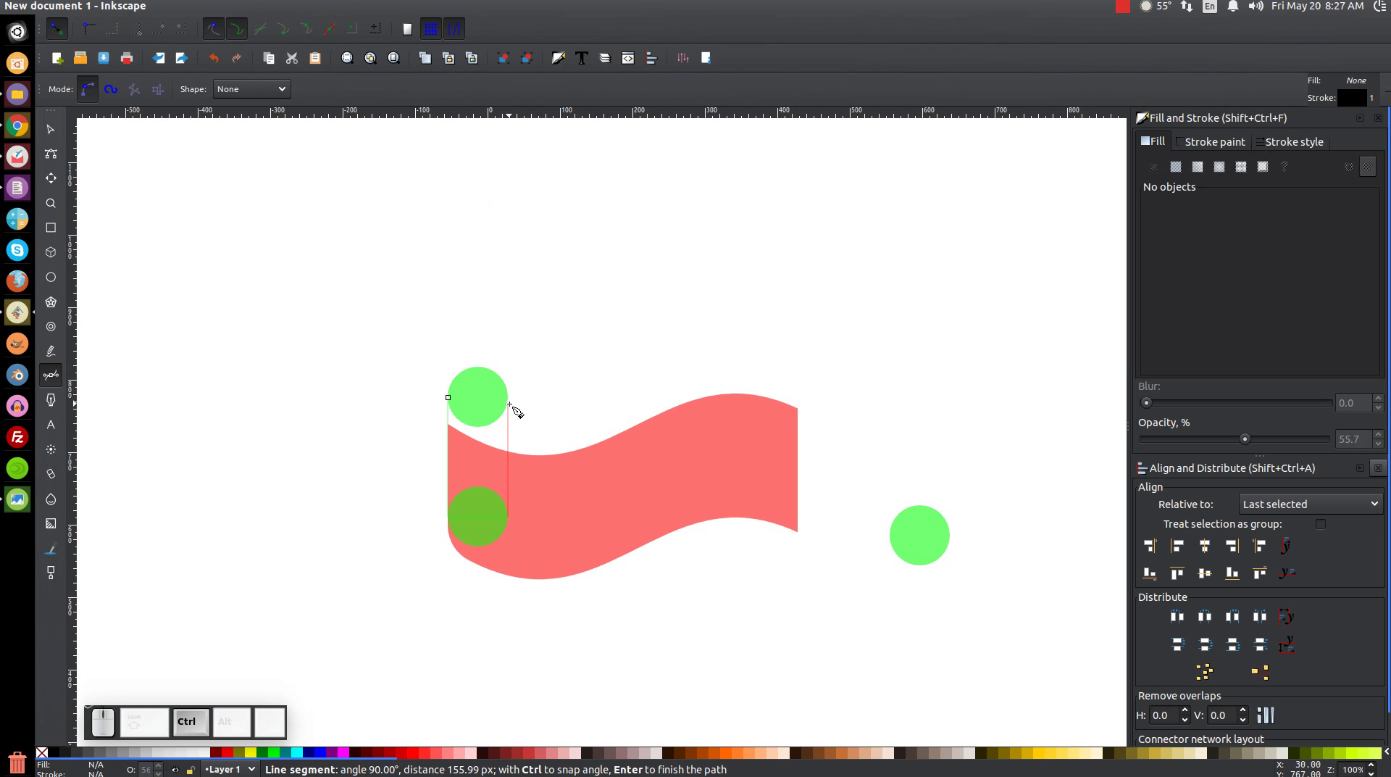
pyautogui.click(517, 406)
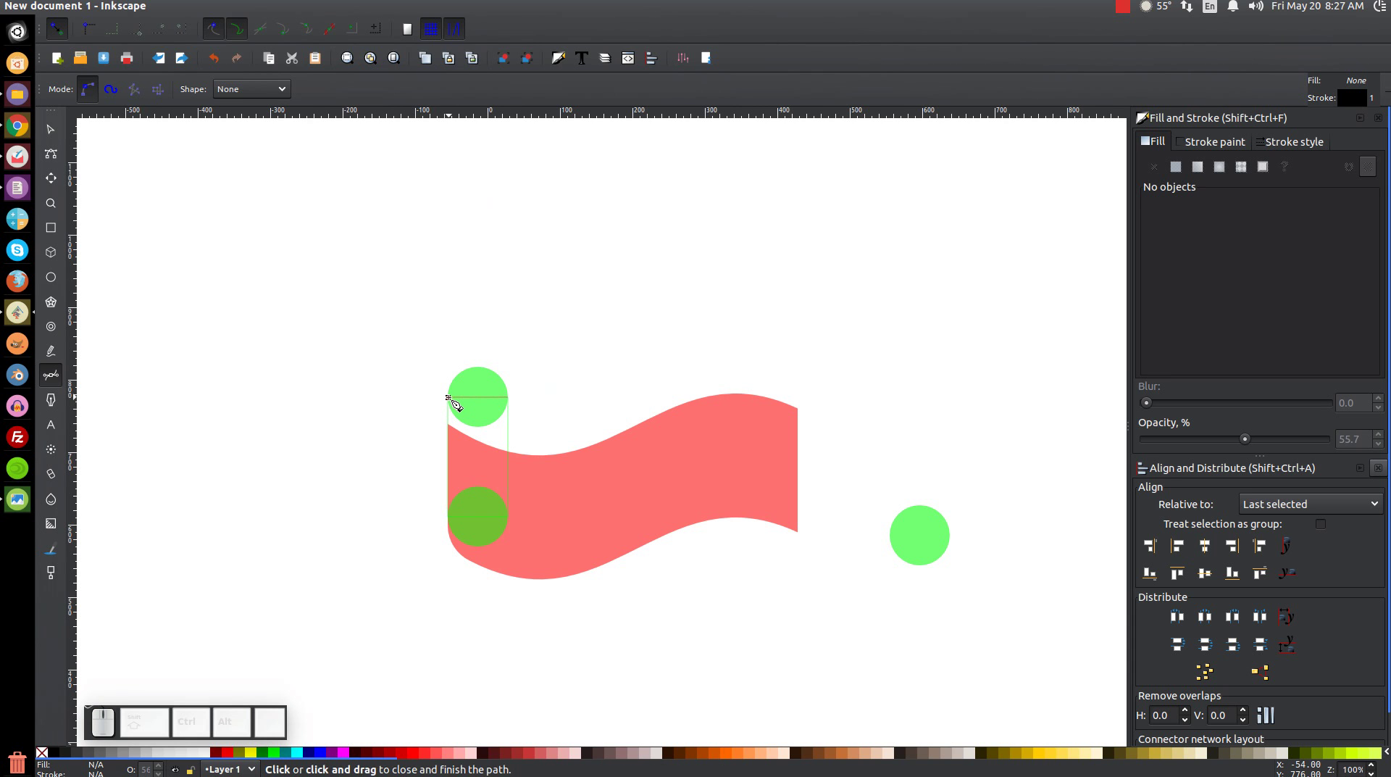
pyautogui.click(457, 402)
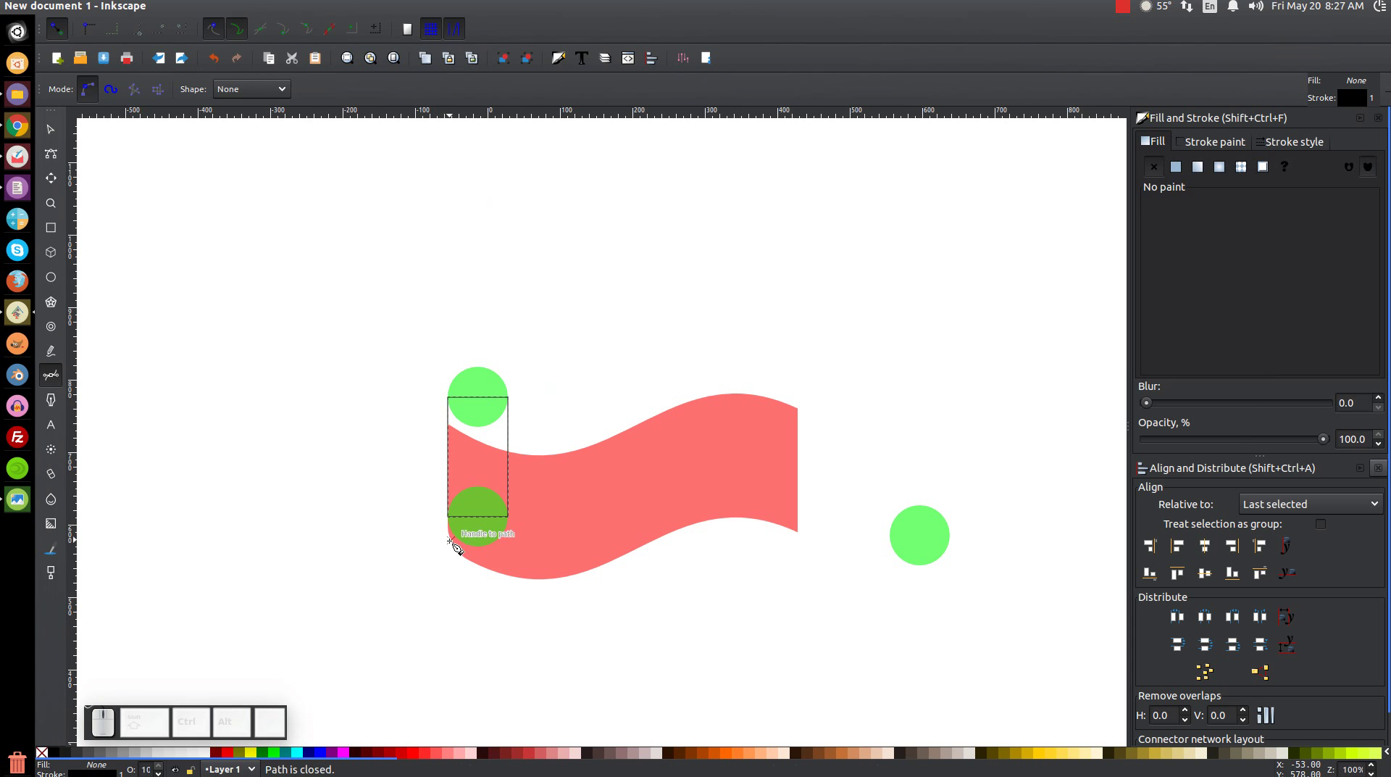
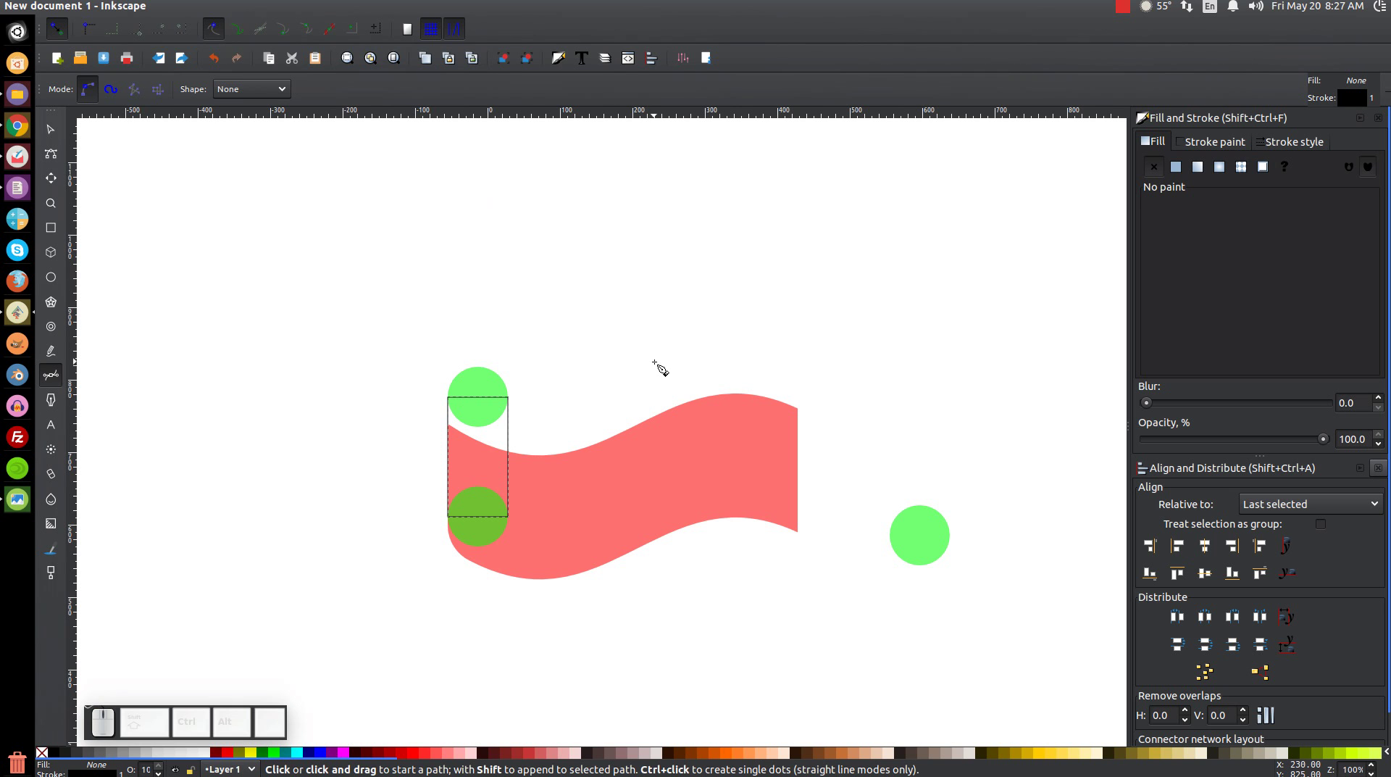
# Step: Union the upper circle with the rectangle into a translucent blue pill shape
pyautogui.click(57, 130)
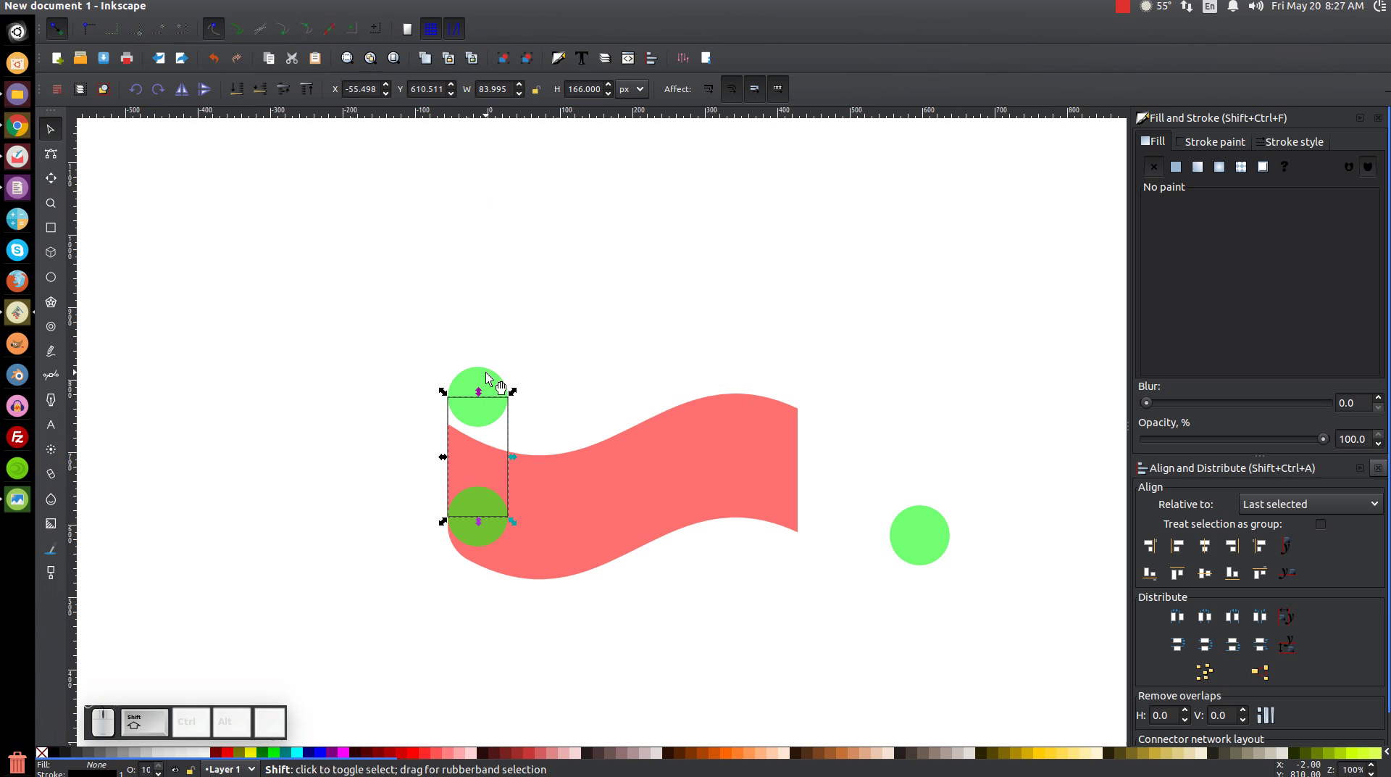
pyautogui.click(491, 375)
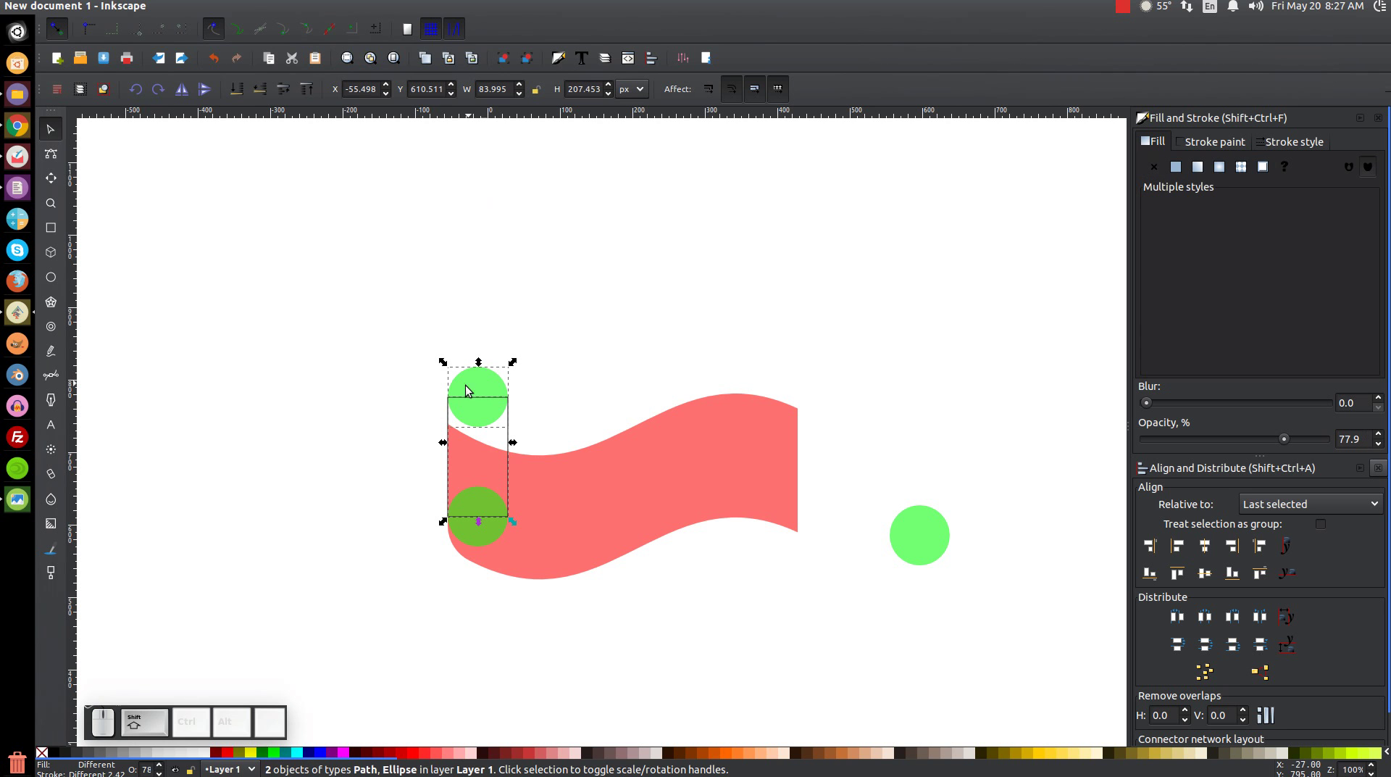
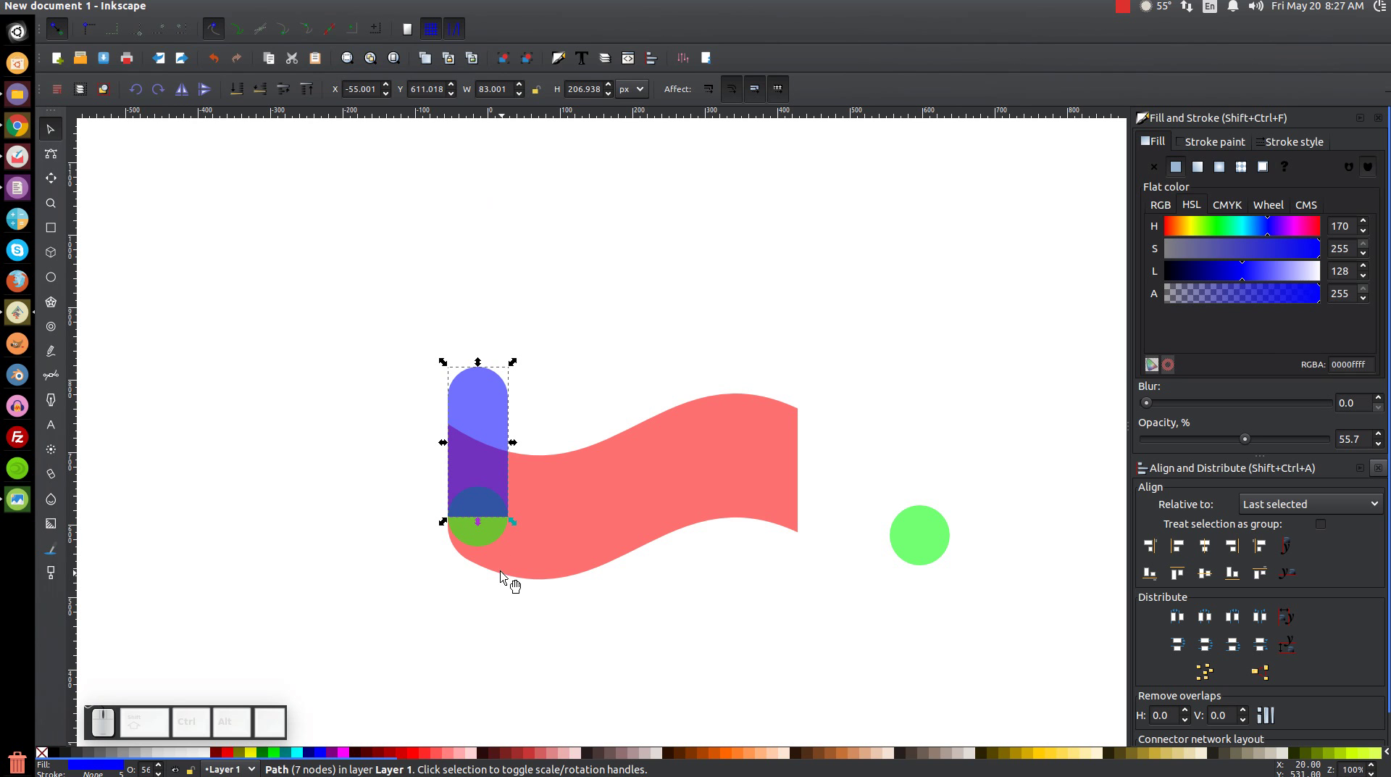
pyautogui.click(491, 544)
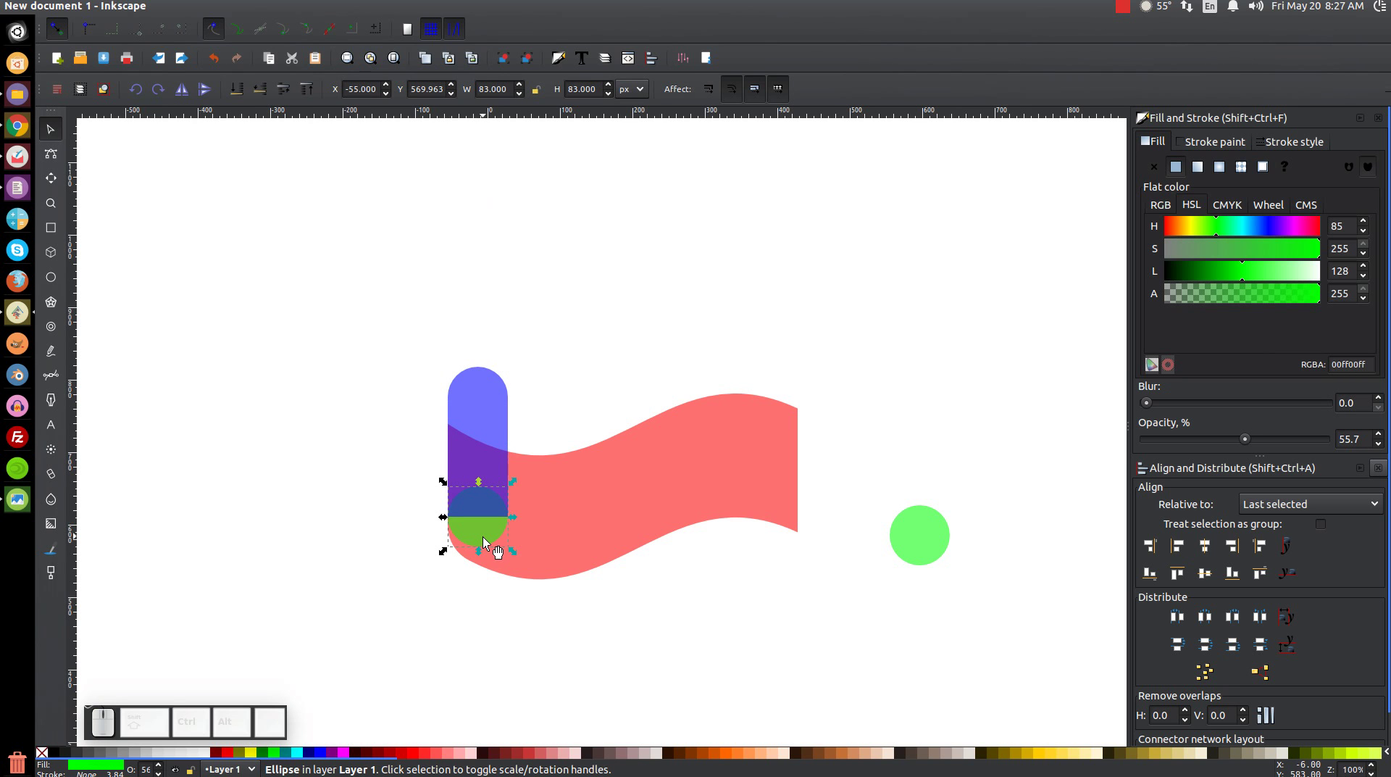
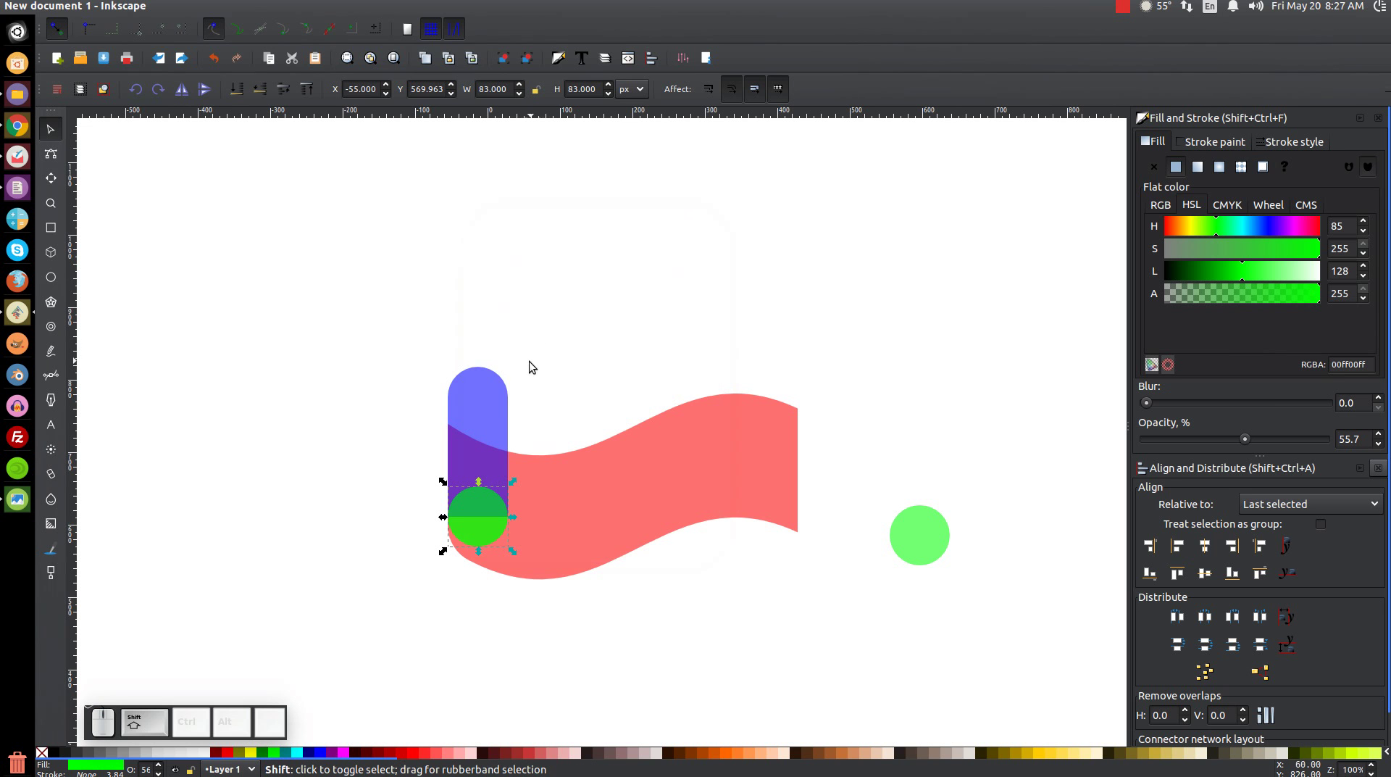
# Step: Add a rectangle covering the left half of the lower green circle
pyautogui.click(499, 384)
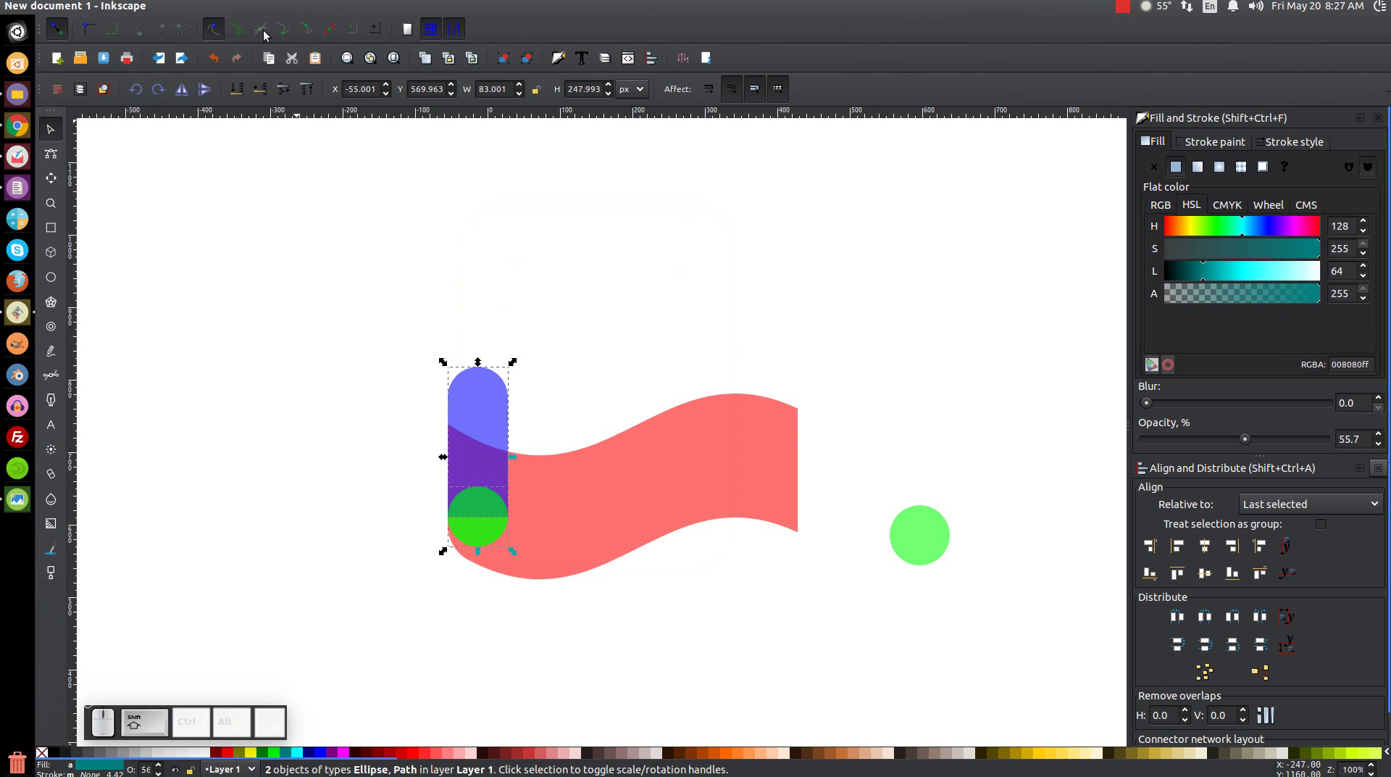
pyautogui.click(243, 12)
pyautogui.click(275, 103)
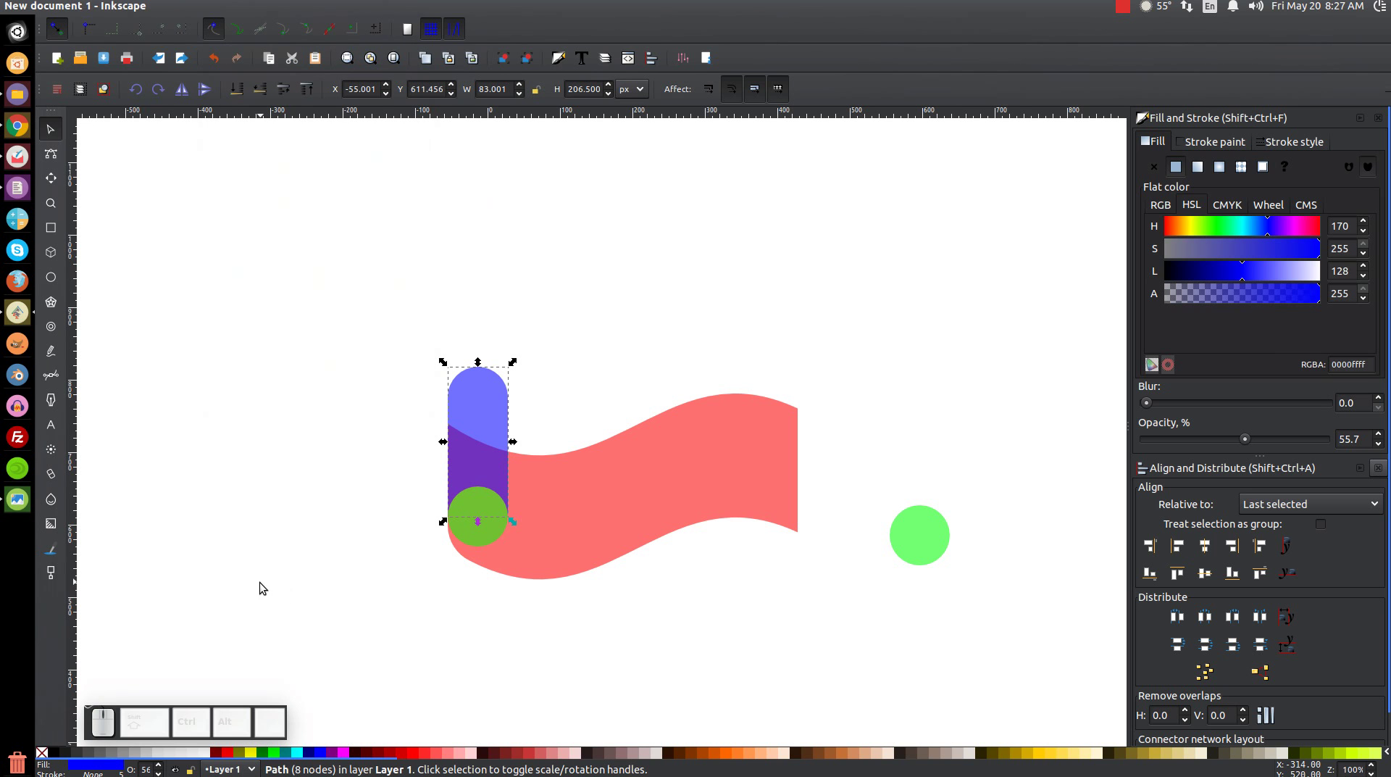
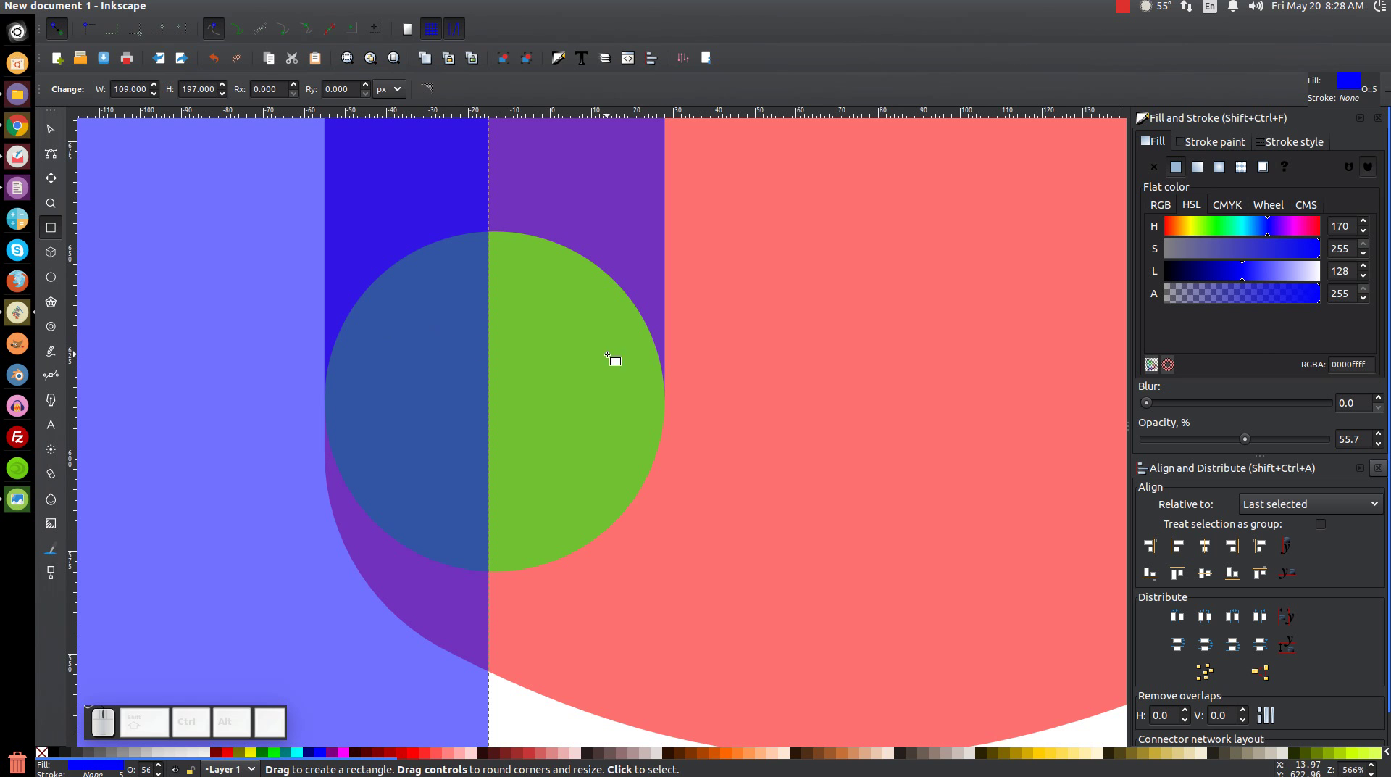
# Step: Subtract the rectangle from the lower circle, leaving only its right half
pyautogui.press('F1')
pyautogui.click(497, 434)
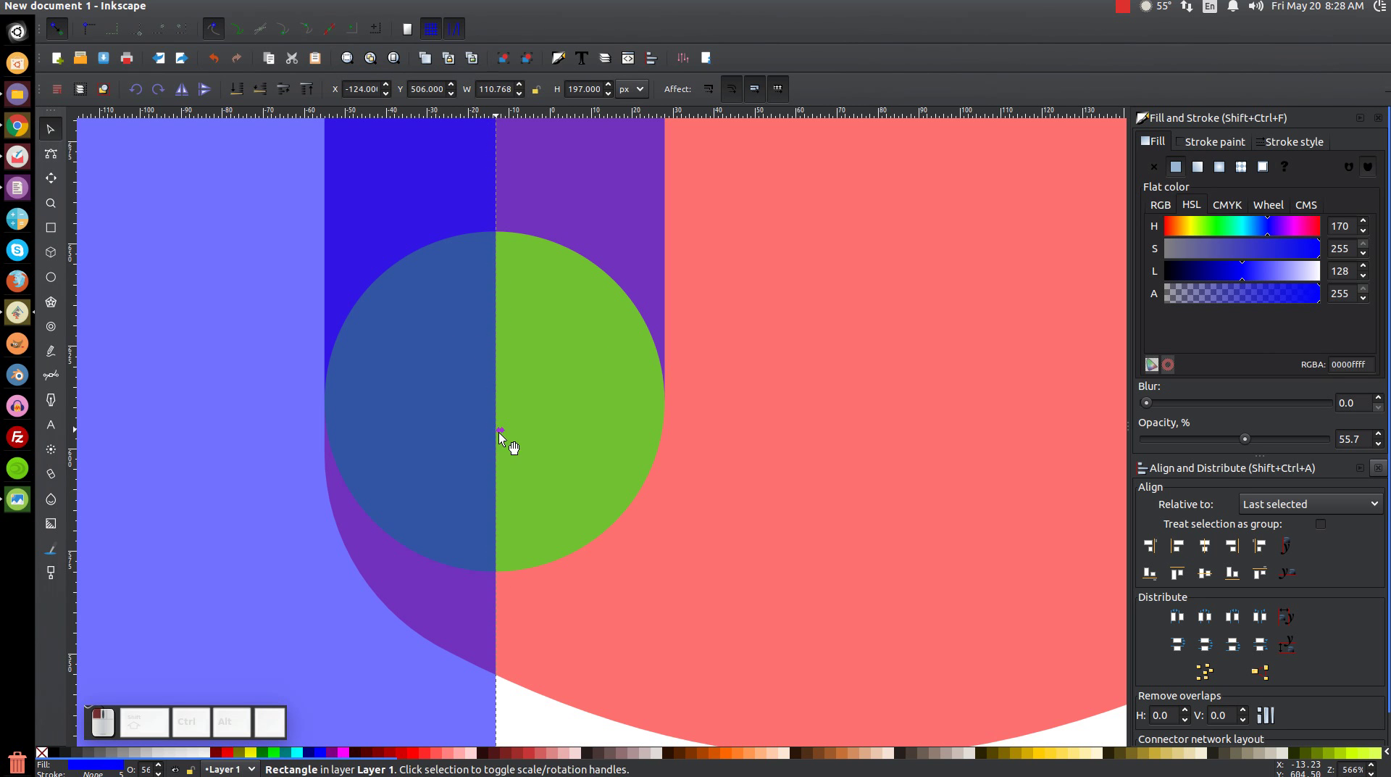
pyautogui.click(505, 434)
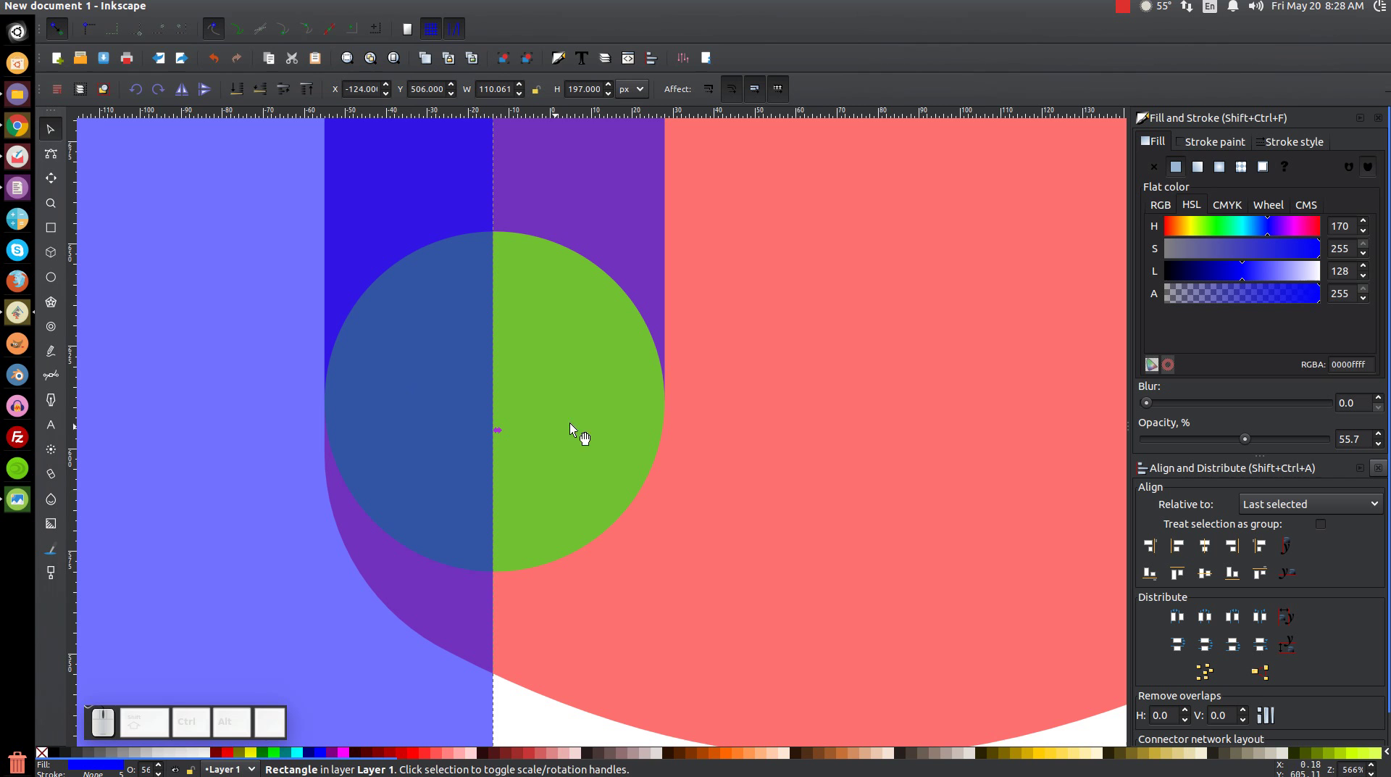
pyautogui.click(503, 431)
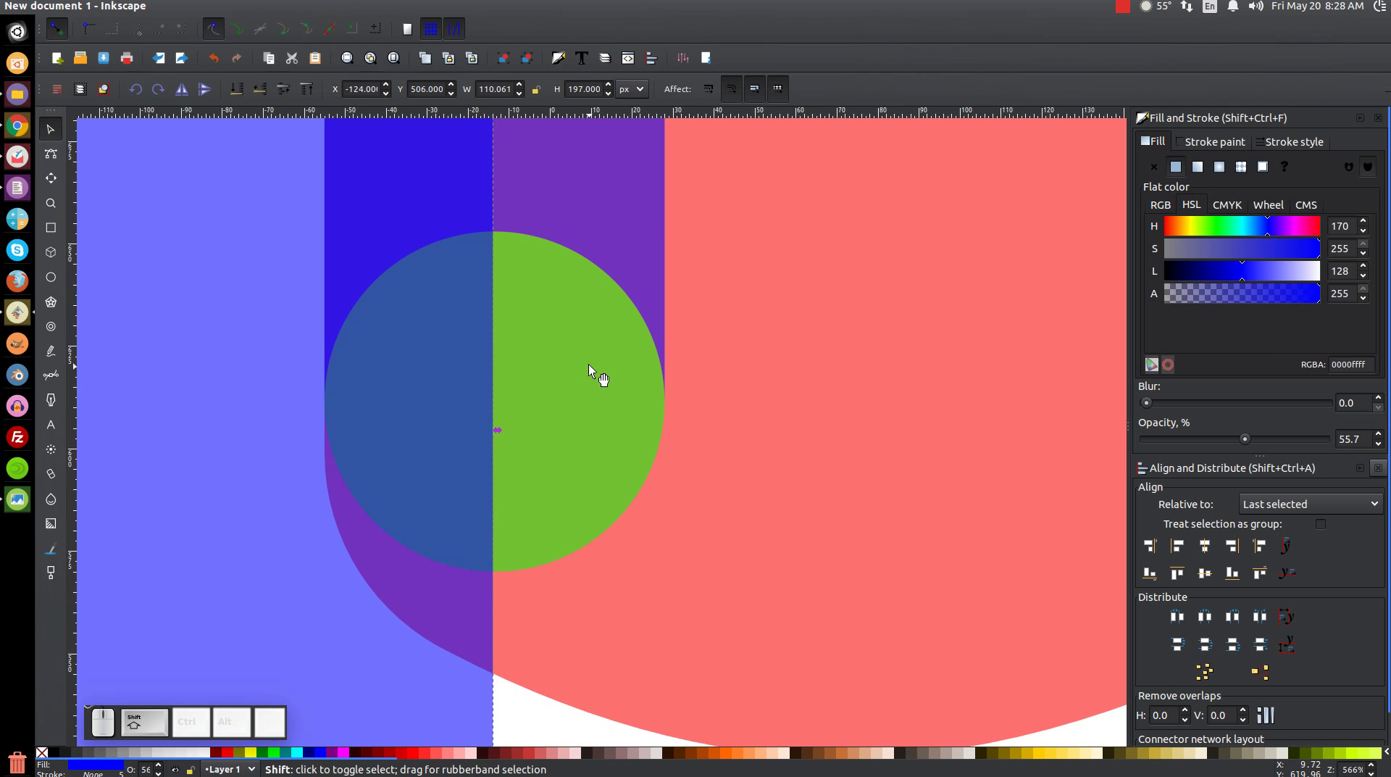
pyautogui.click(593, 366)
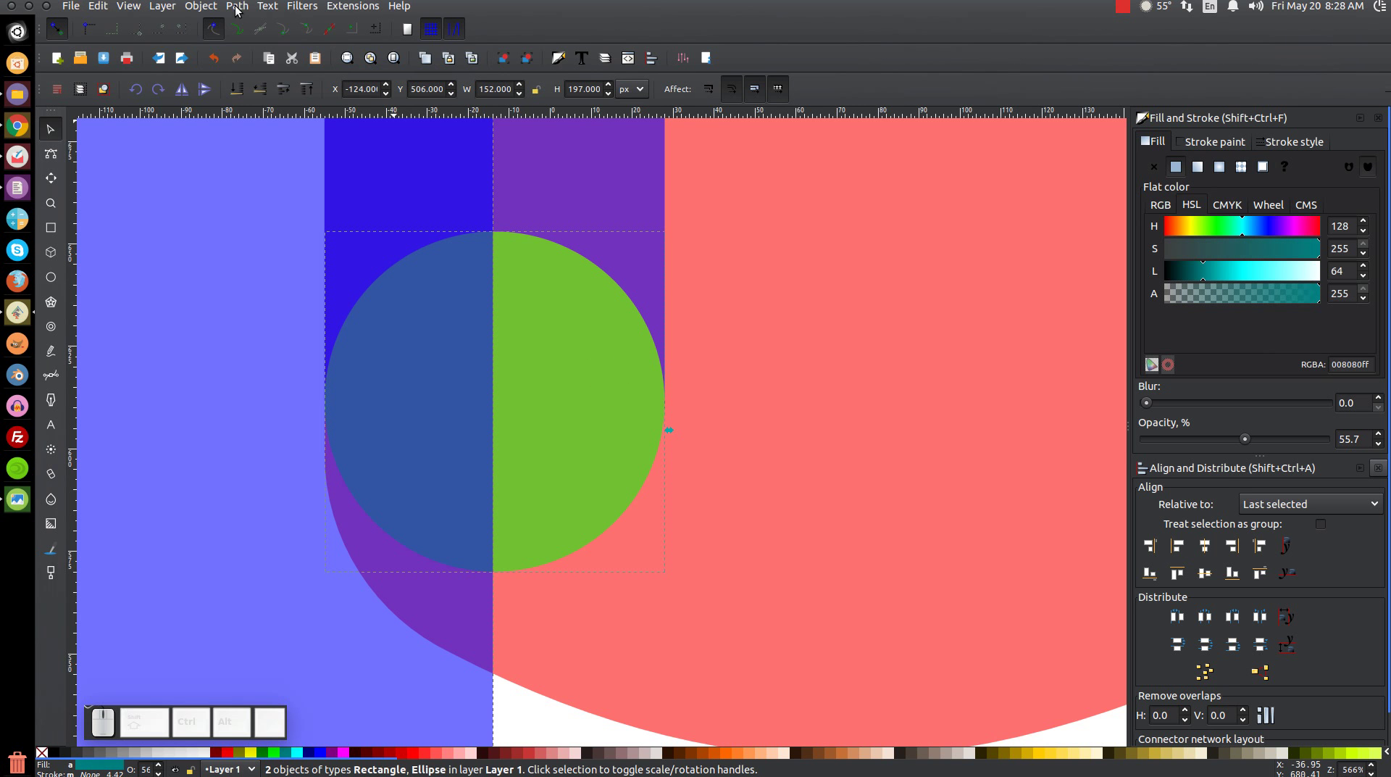
pyautogui.click(238, 8)
pyautogui.click(256, 105)
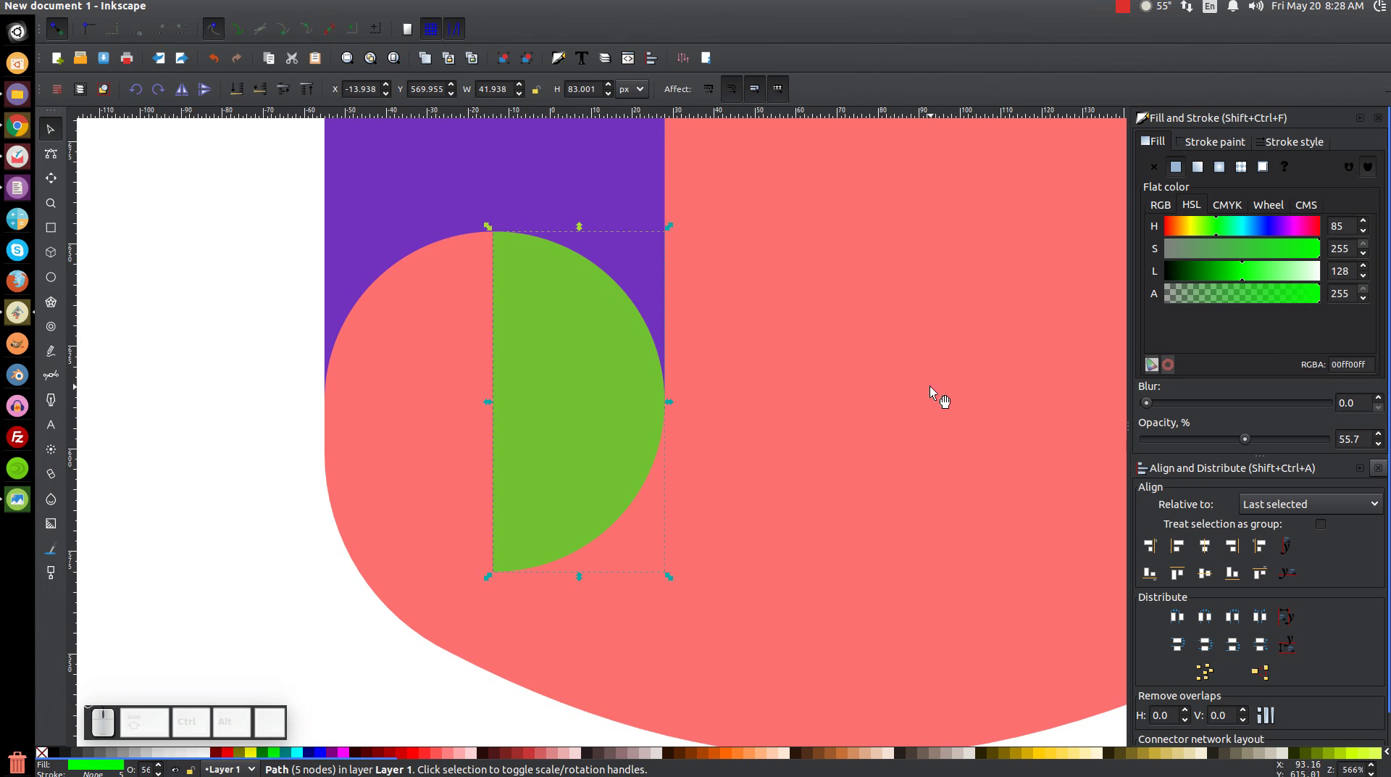
# Step: Move the spare green circle to sit beneath the scroll
pyautogui.press('1')
pyautogui.moveTo(909, 389); pyautogui.dragTo(920, 402)
pyautogui.moveTo(972, 454); pyautogui.dragTo(758, 515)
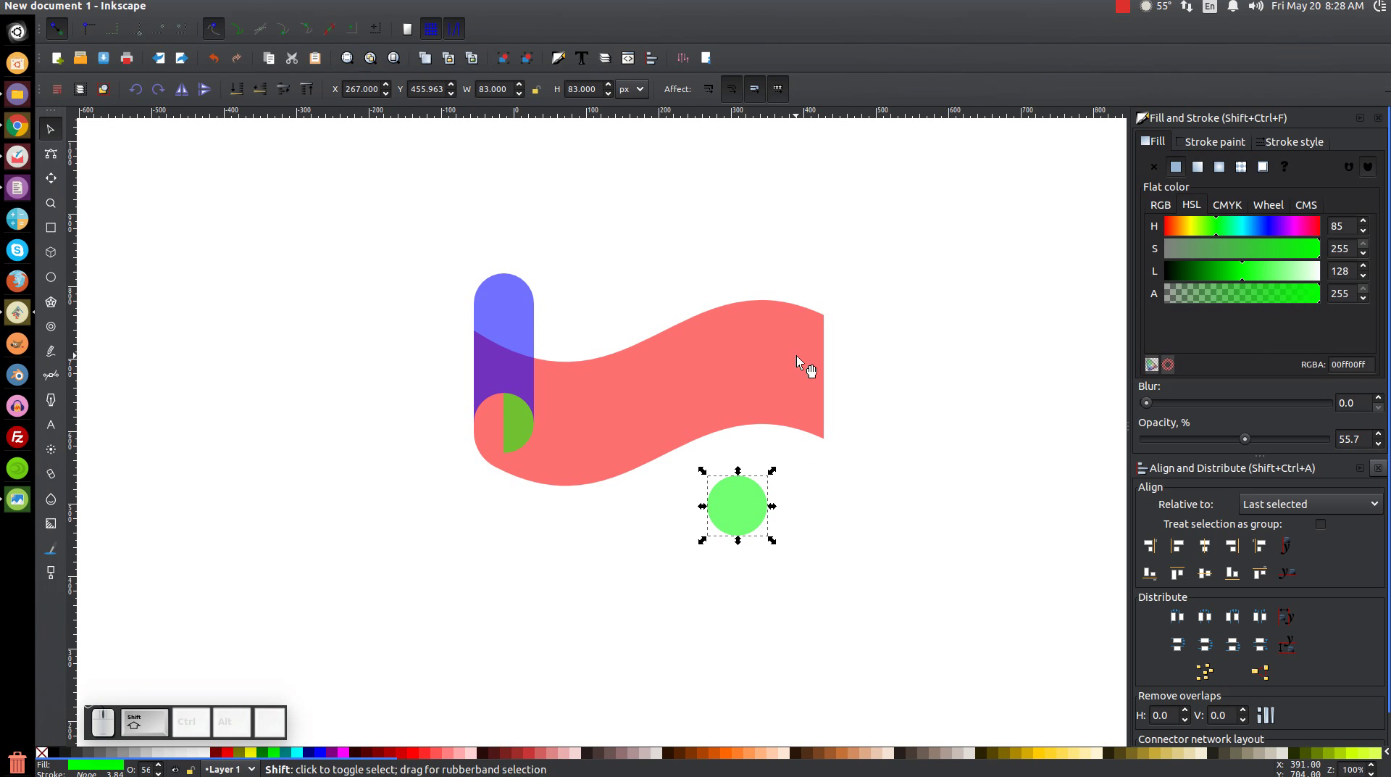
# Step: Align the green circle under the scroll's right end and push it against the lower corner
pyautogui.click(802, 360)
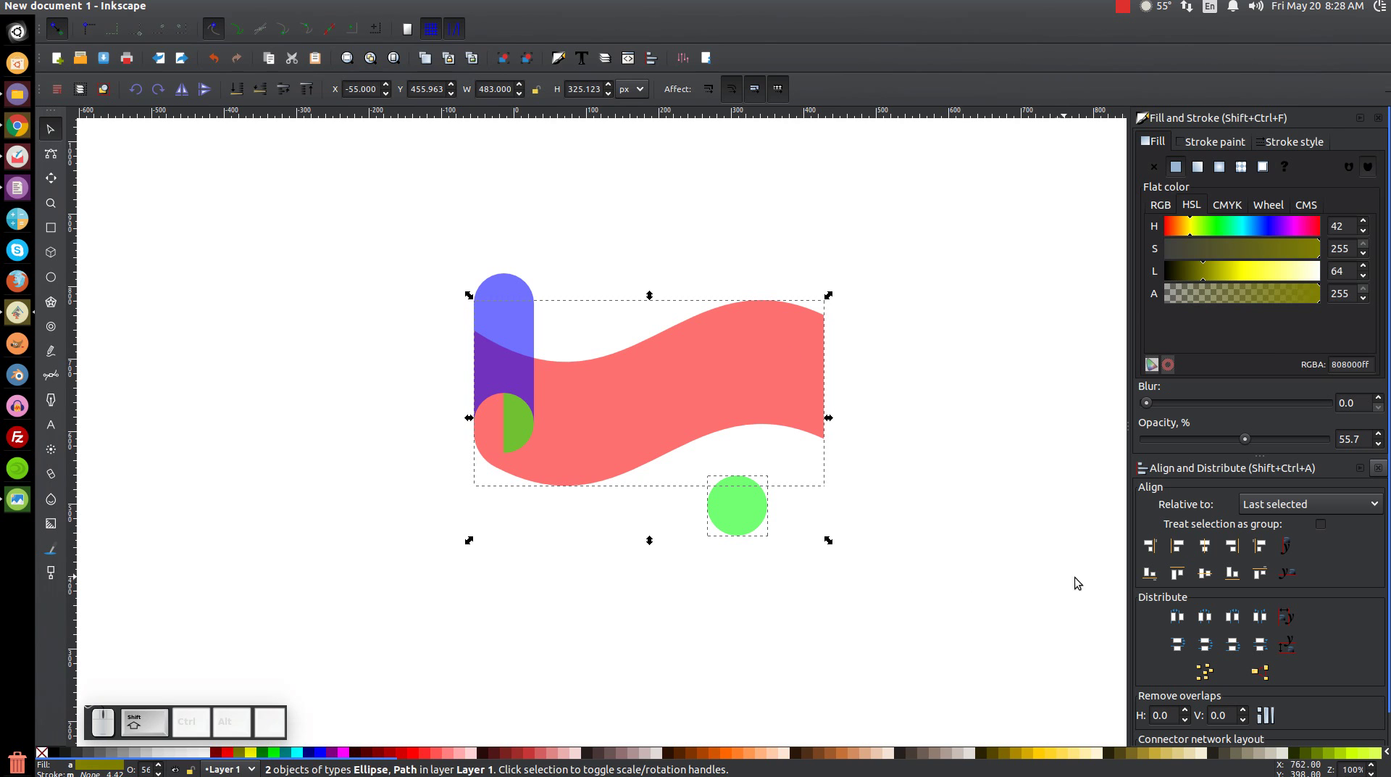
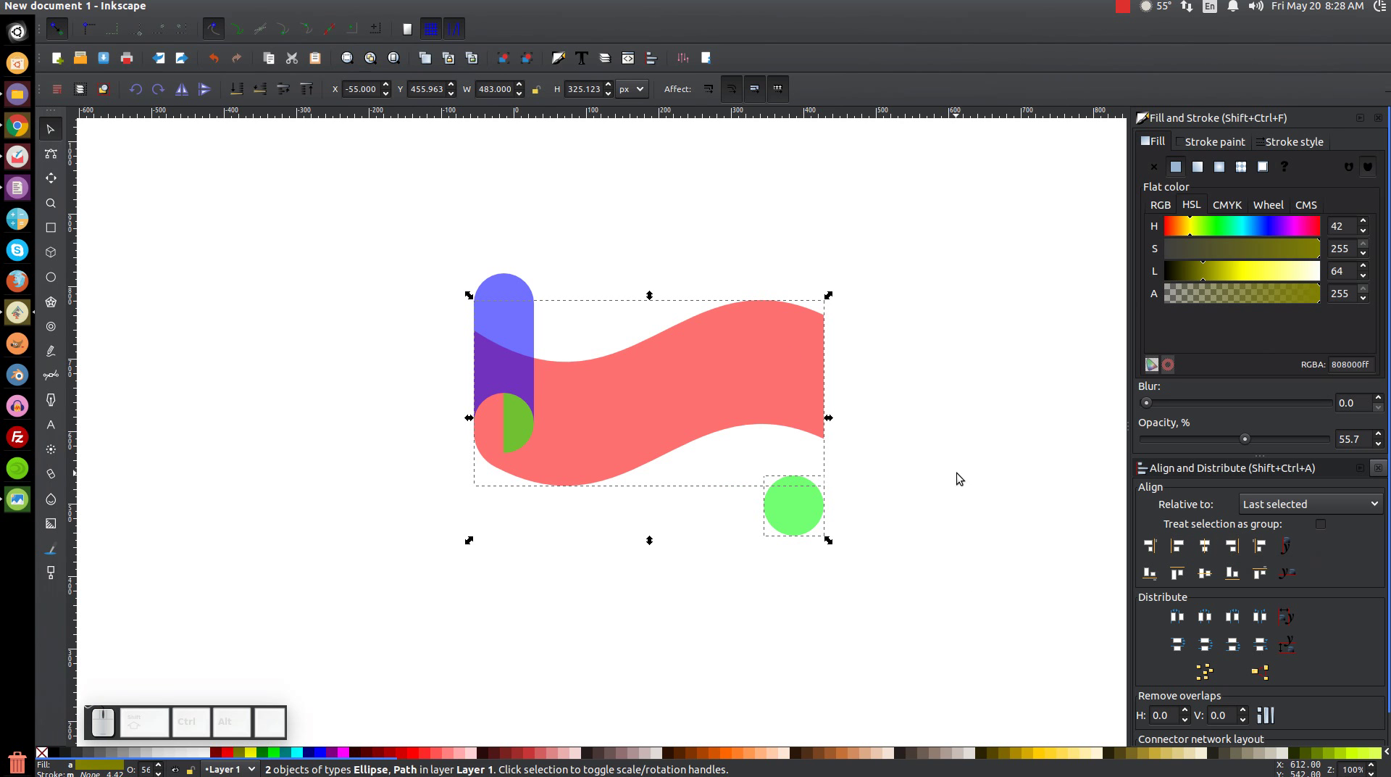
pyautogui.click(961, 425)
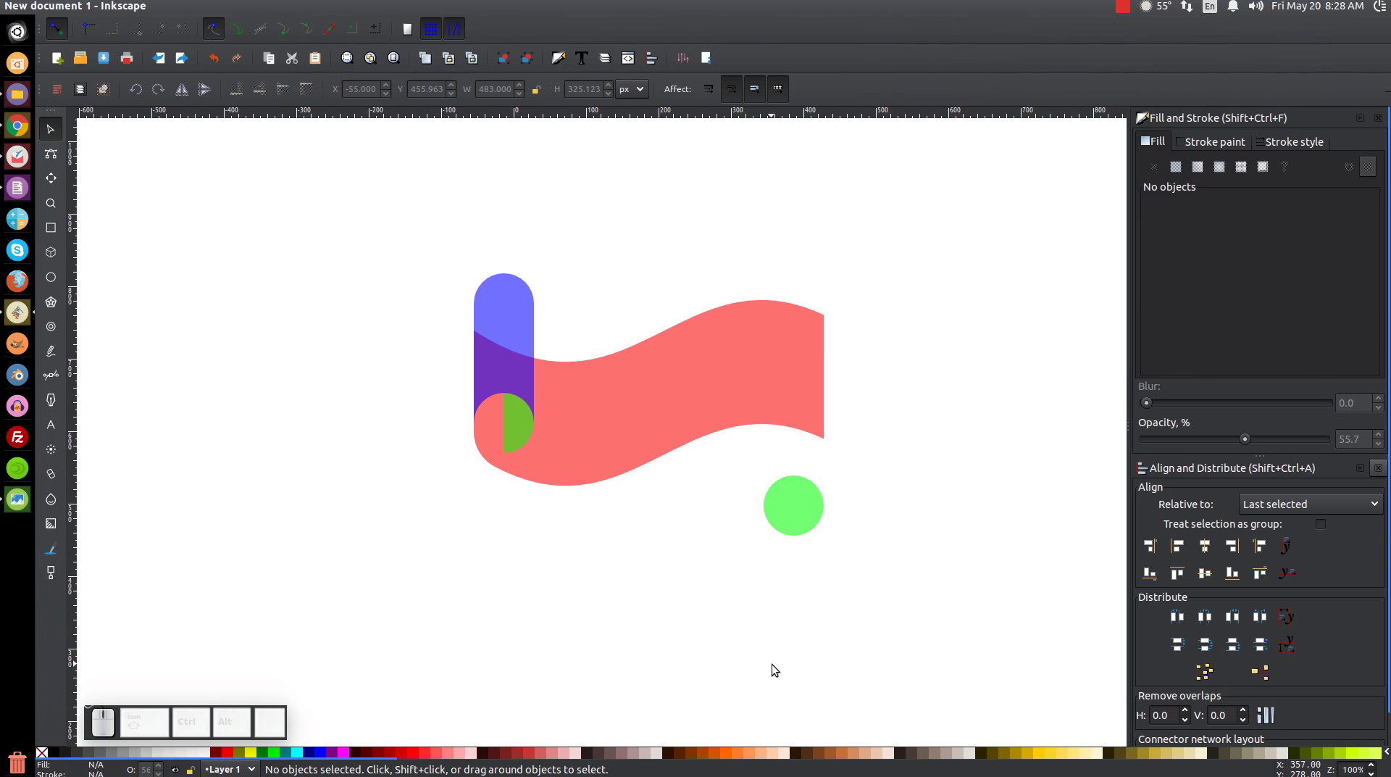
pyautogui.click(805, 505)
pyautogui.moveTo(806, 531); pyautogui.dragTo(820, 461)
pyautogui.scroll(3)
pyautogui.click(864, 338)
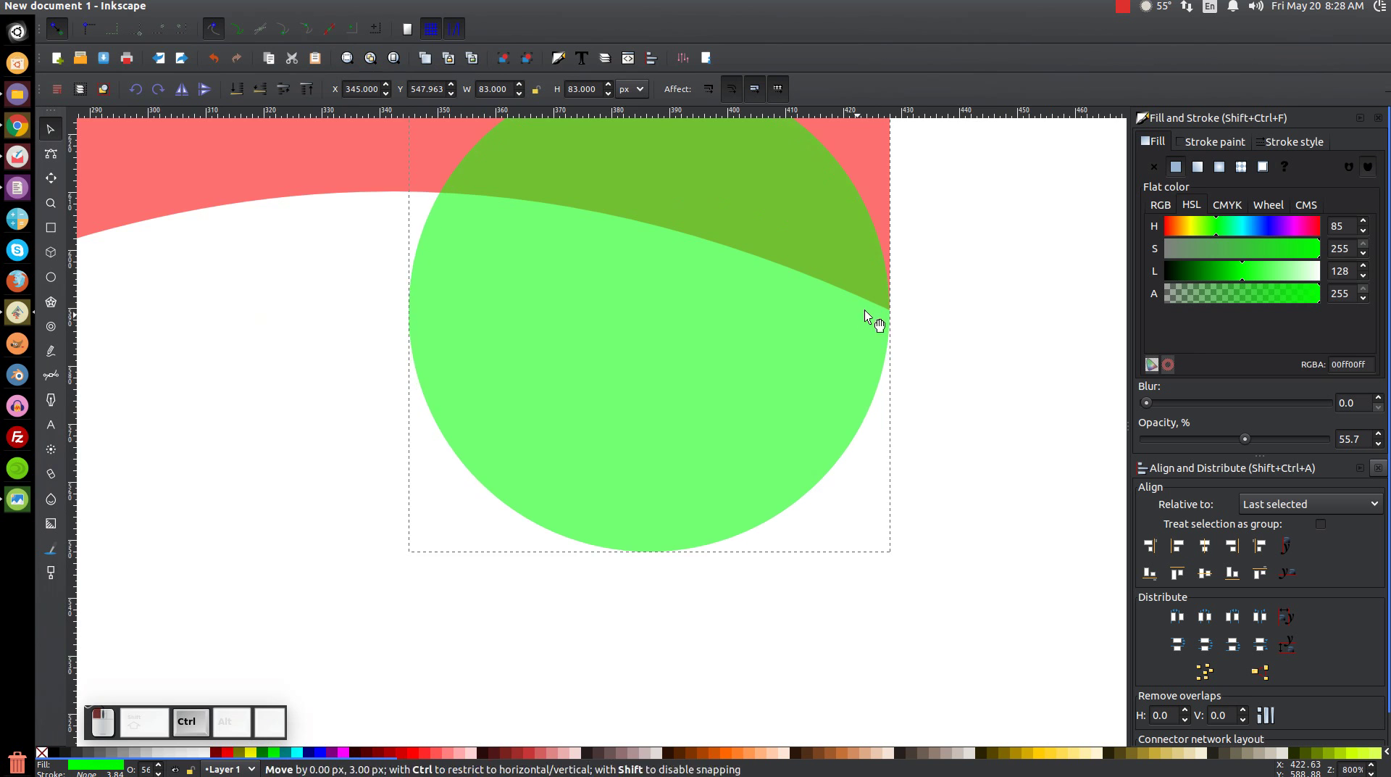
pyautogui.scroll(3)
pyautogui.scroll(-3)
pyautogui.moveTo(718, 393); pyautogui.dragTo(810, 437)
# Step: Squash the circle into a flat ellipse meeting the corner and enable snapping to paths
pyautogui.scroll(3)
pyautogui.click(734, 362)
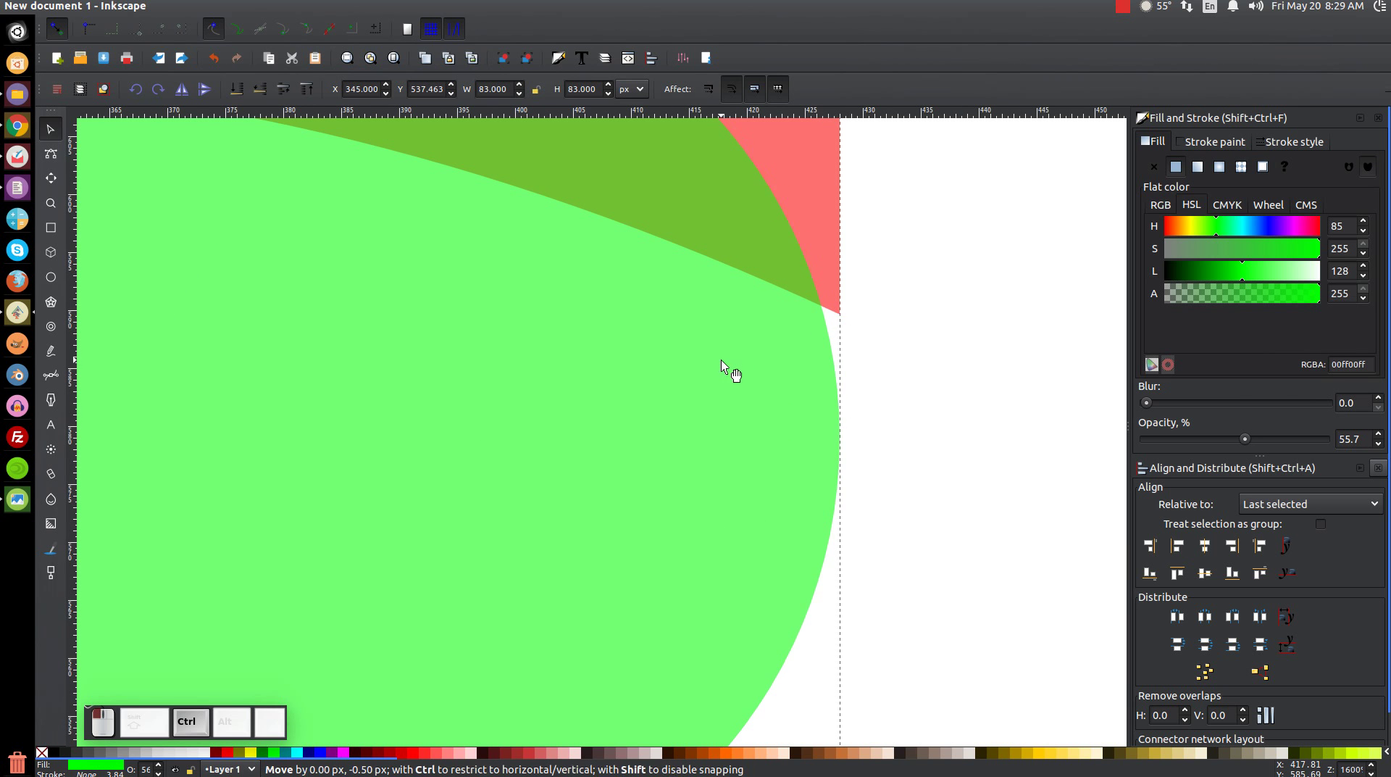
pyautogui.scroll(-3)
pyautogui.click(729, 434)
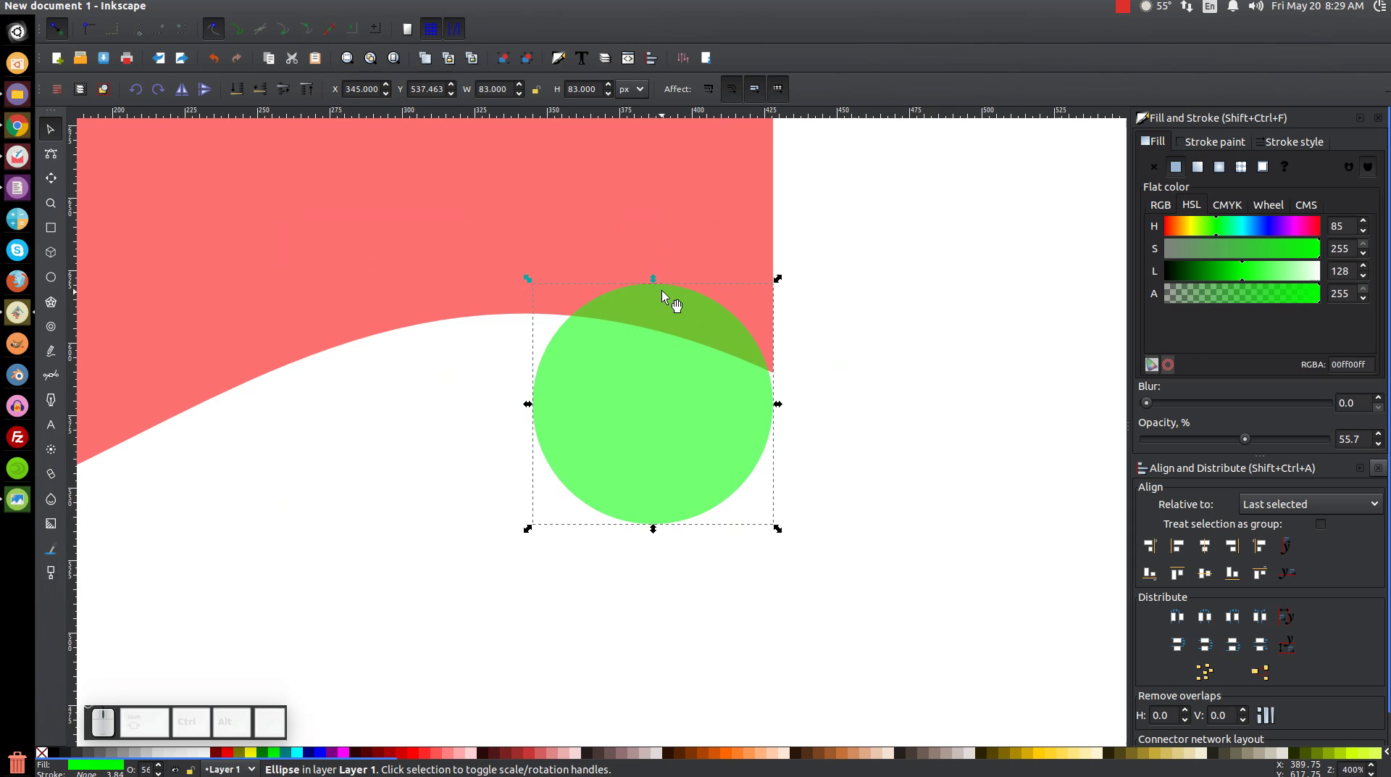
pyautogui.moveTo(656, 281); pyautogui.dragTo(678, 363)
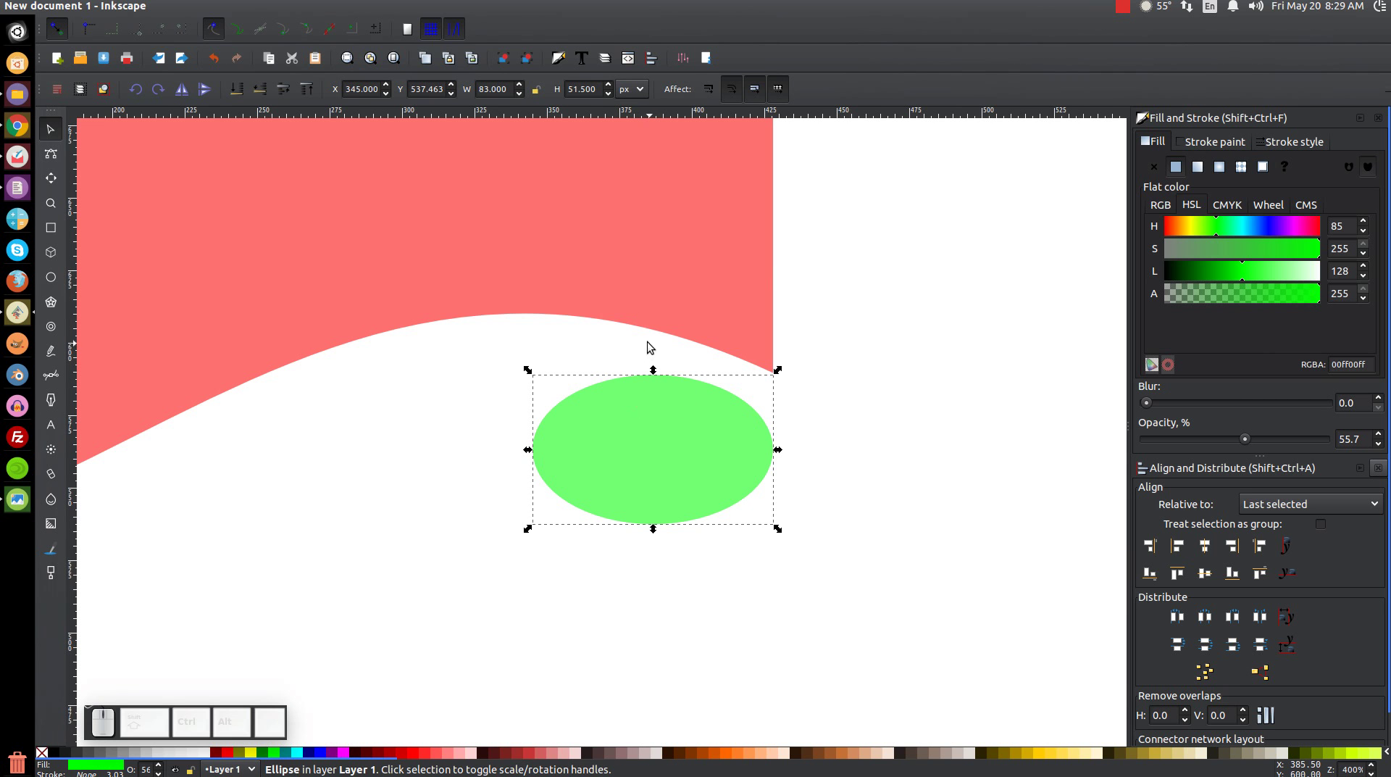
pyautogui.press('ctrl+z')
pyautogui.moveTo(658, 284); pyautogui.dragTo(674, 487)
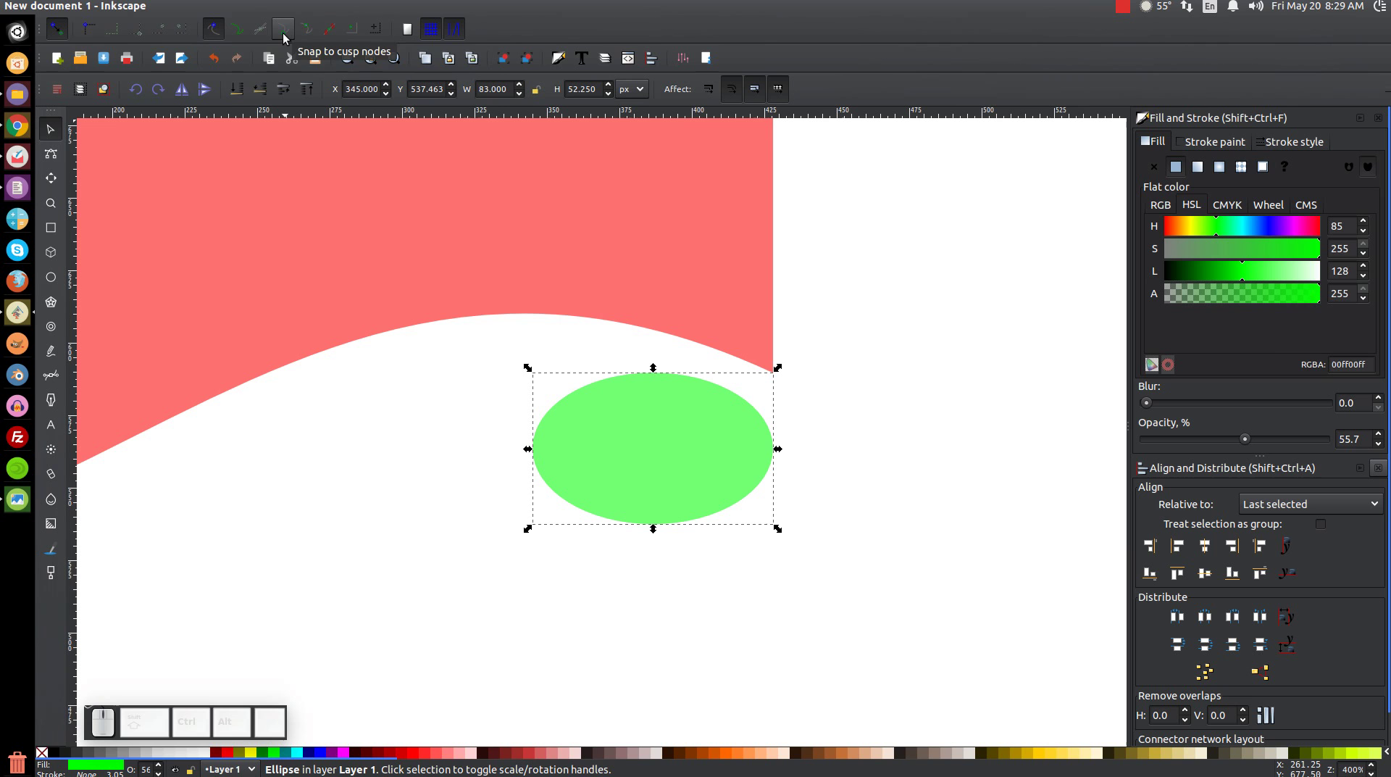
pyautogui.click(286, 35)
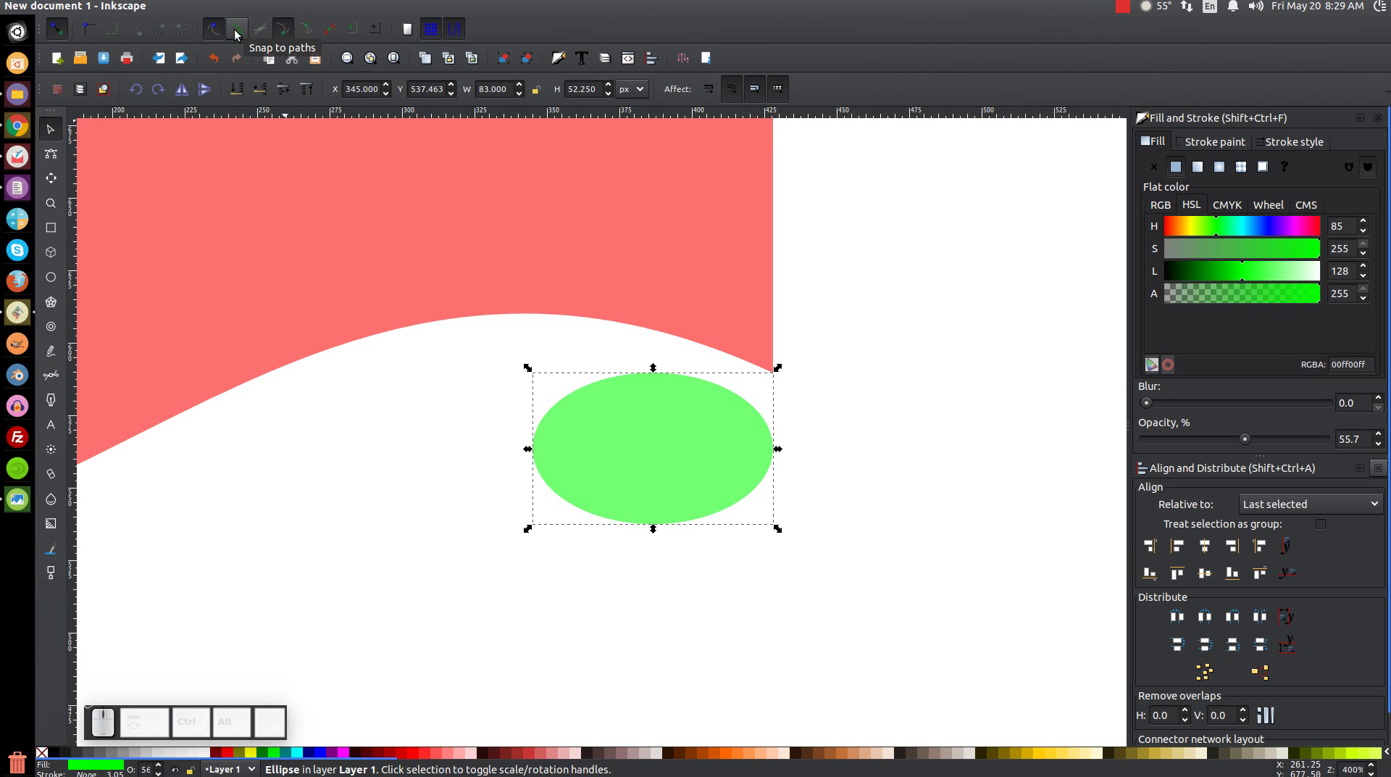
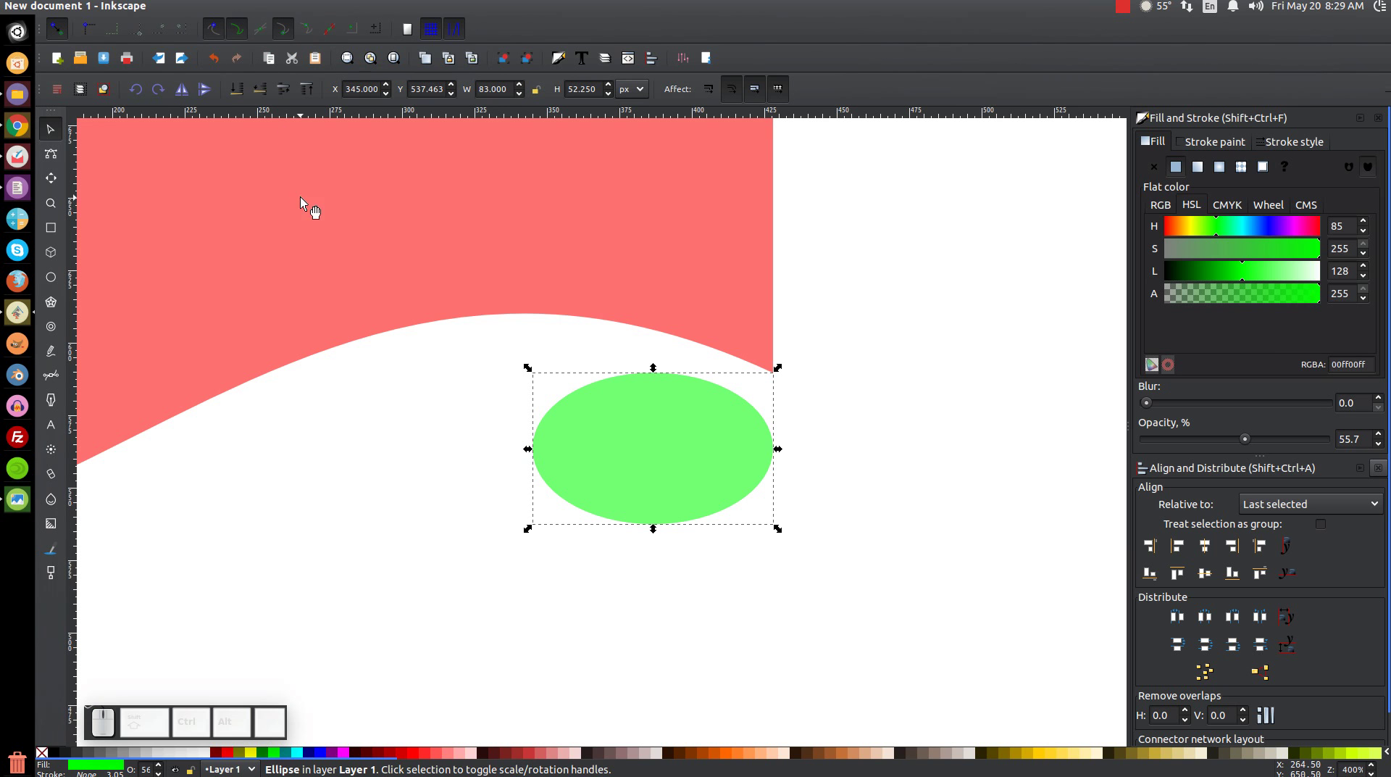
# Step: Draw a straight-sided Bezier outline from the scroll's lower-right corner around the ellipse's upper half
pyautogui.press('b')
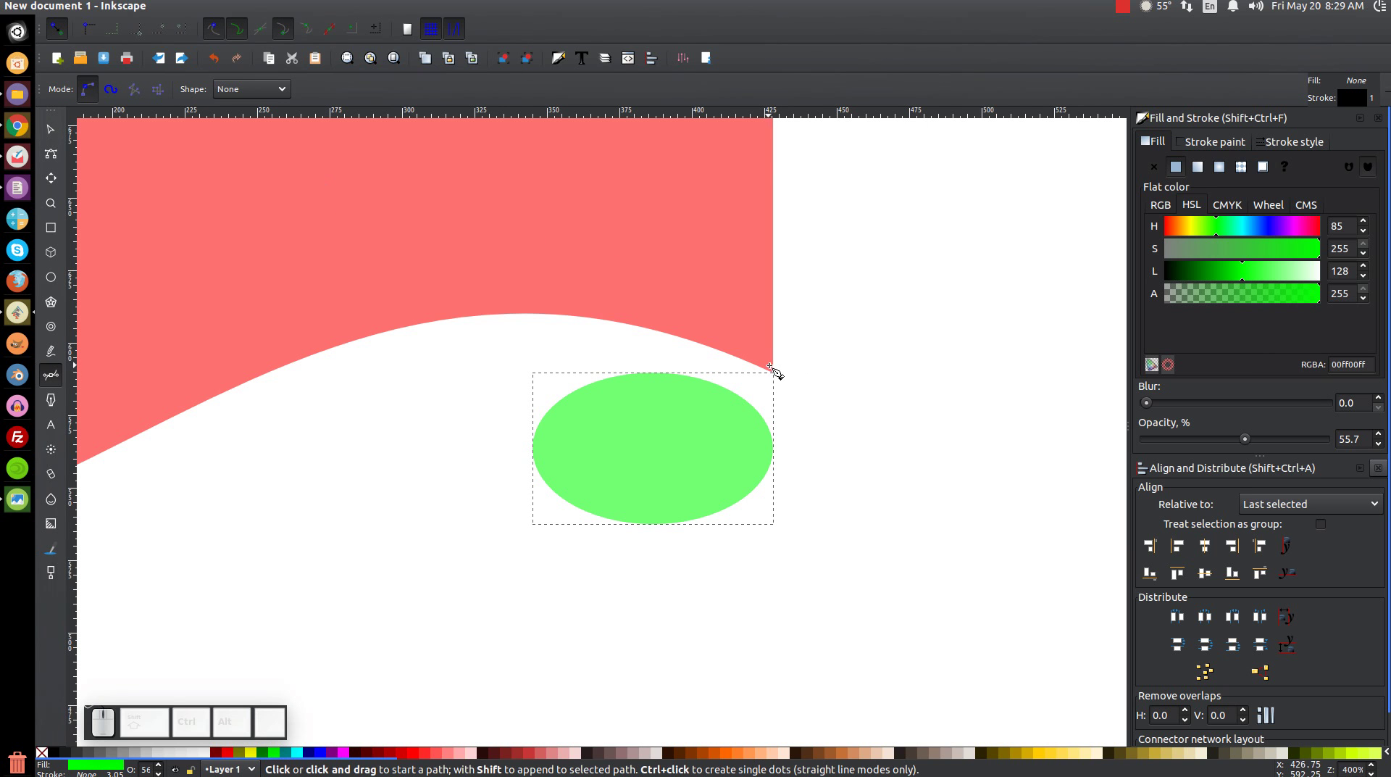
pyautogui.click(780, 378)
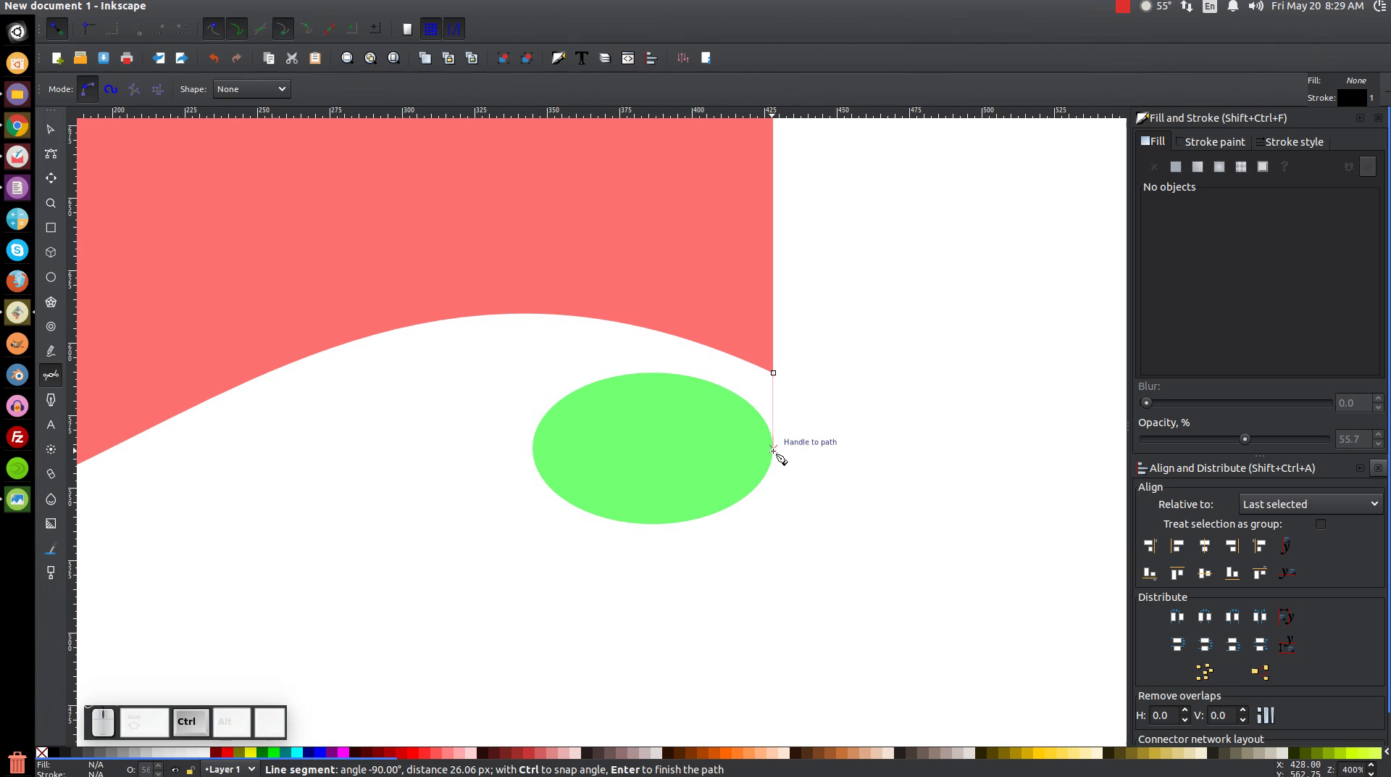
pyautogui.click(781, 456)
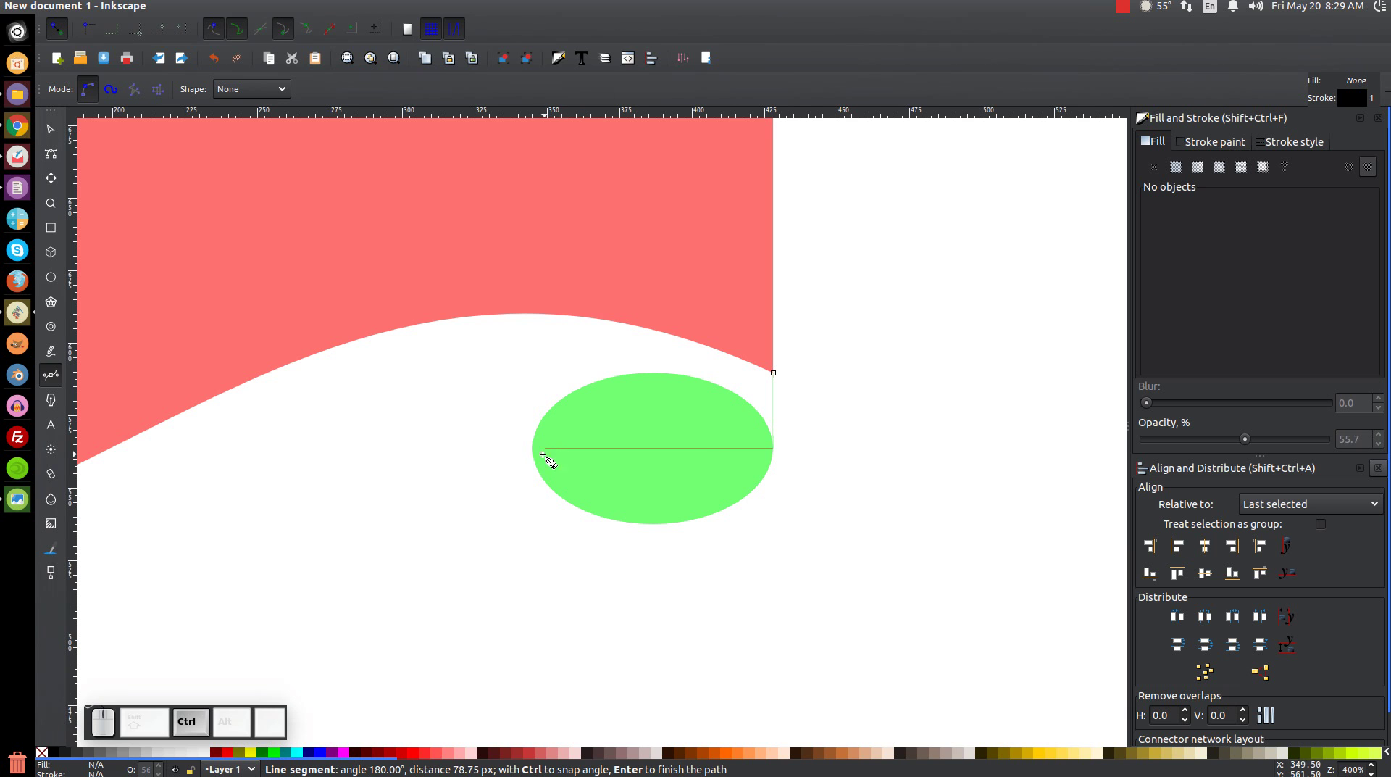
pyautogui.click(539, 458)
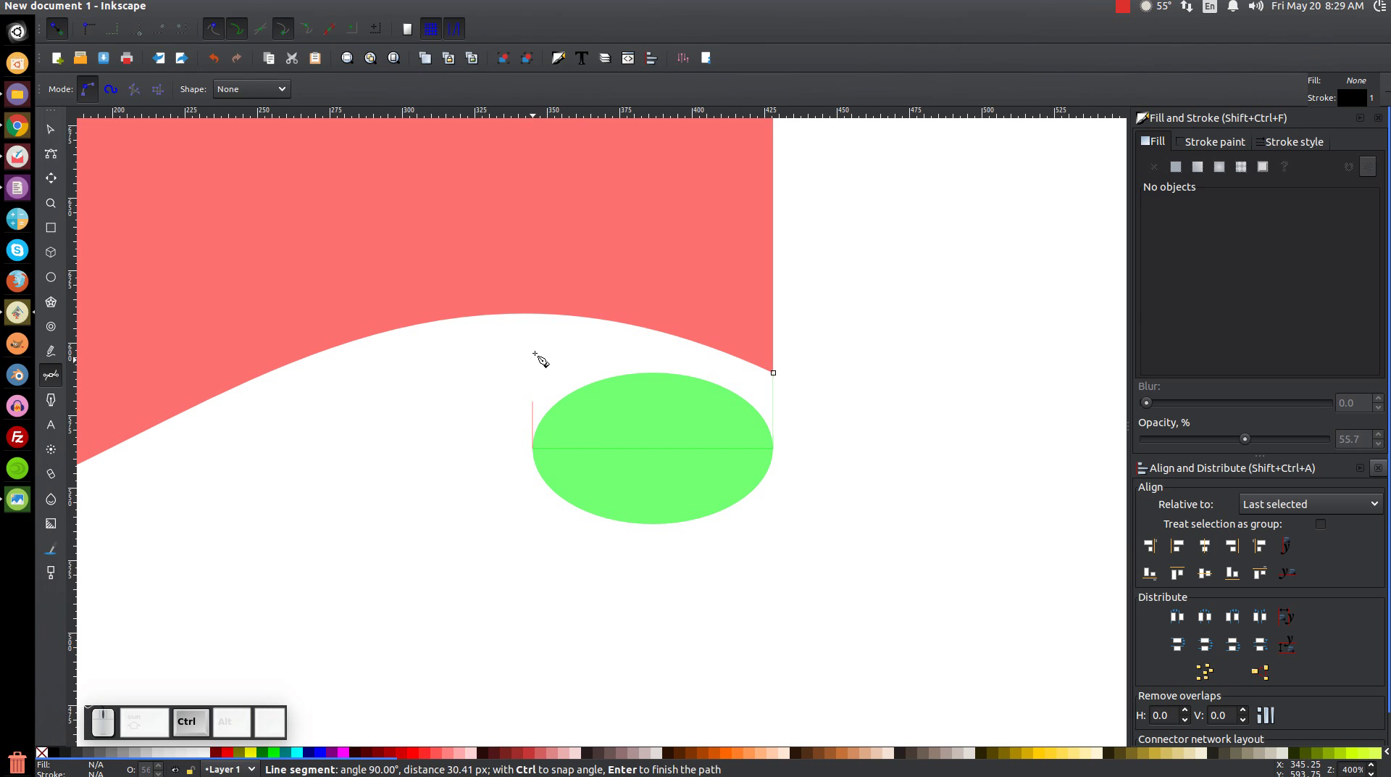
pyautogui.click(542, 267)
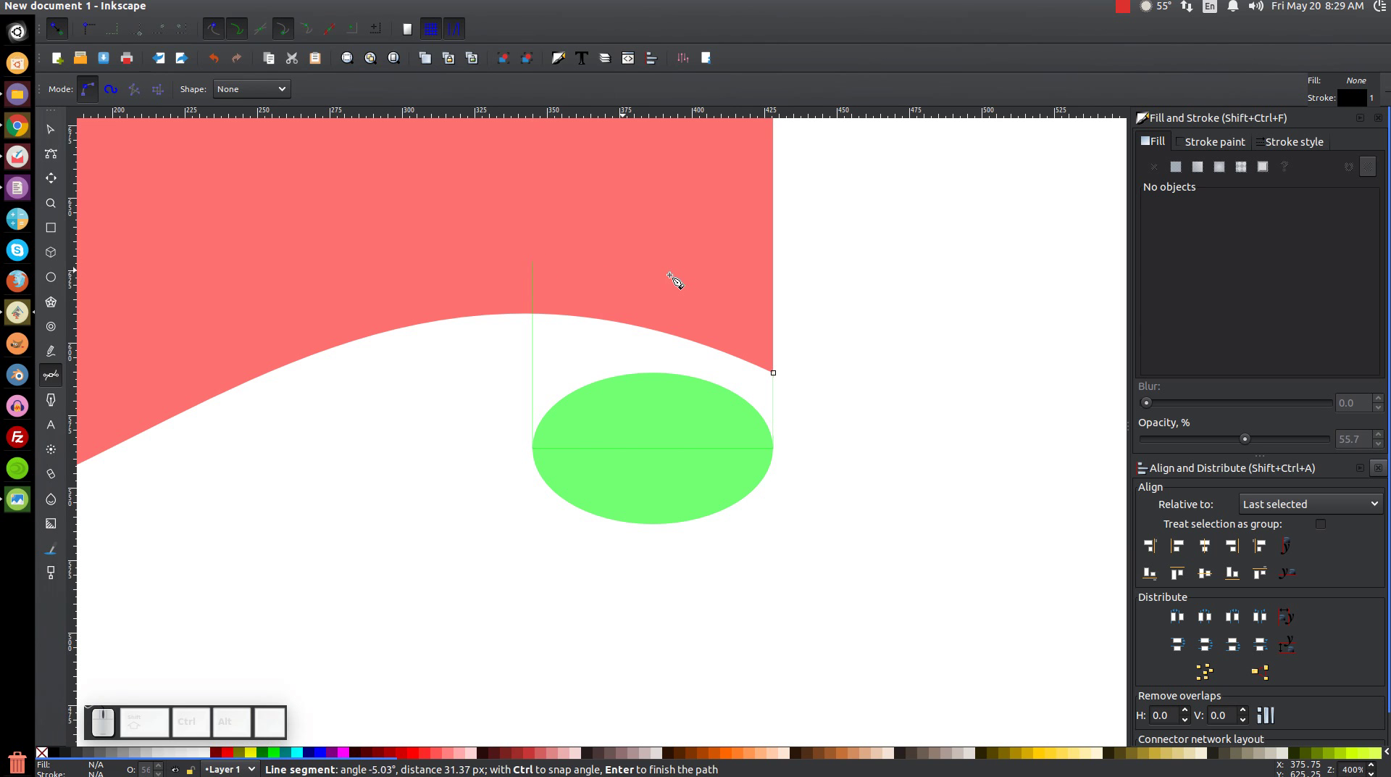
pyautogui.click(677, 280)
pyautogui.click(739, 318)
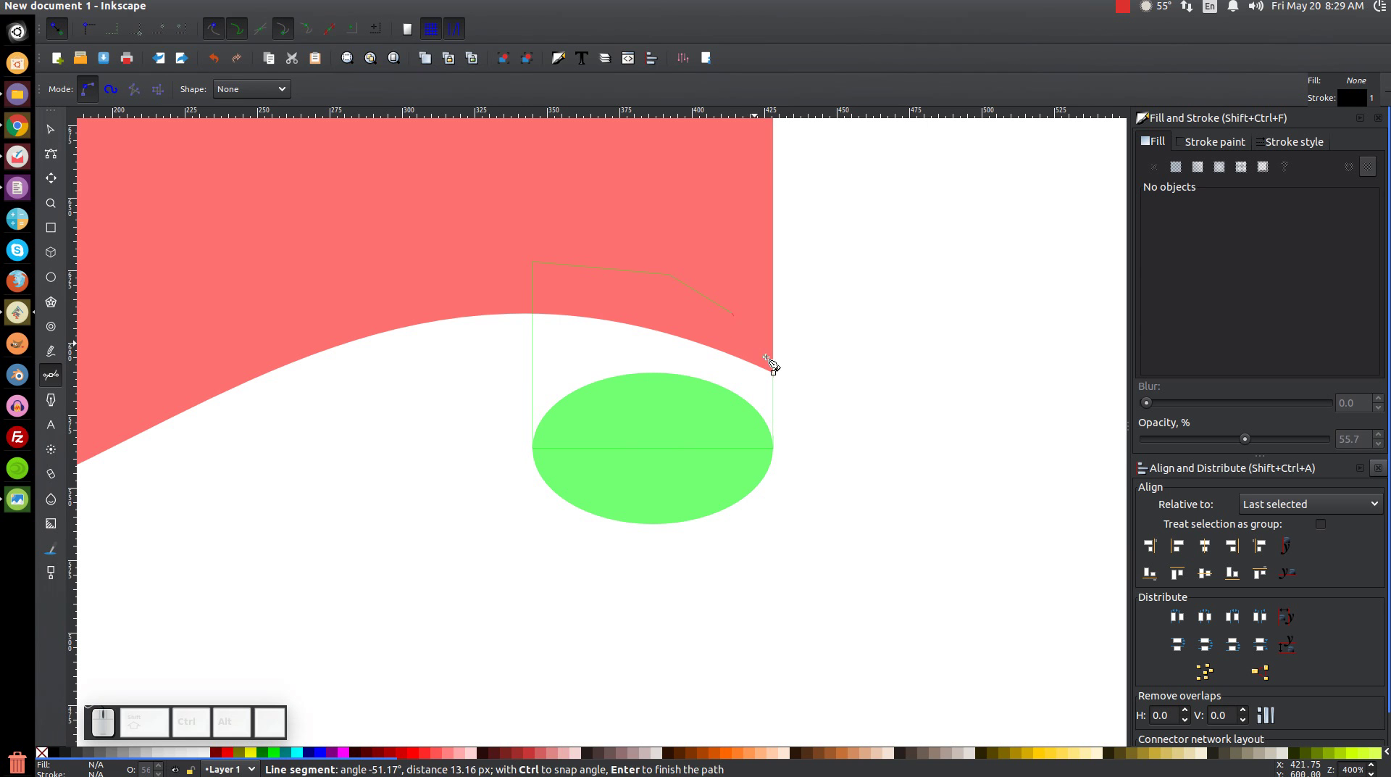
# Step: Close the outline, make it semi-transparent blue and send it to the bottom of the stack
pyautogui.click(781, 378)
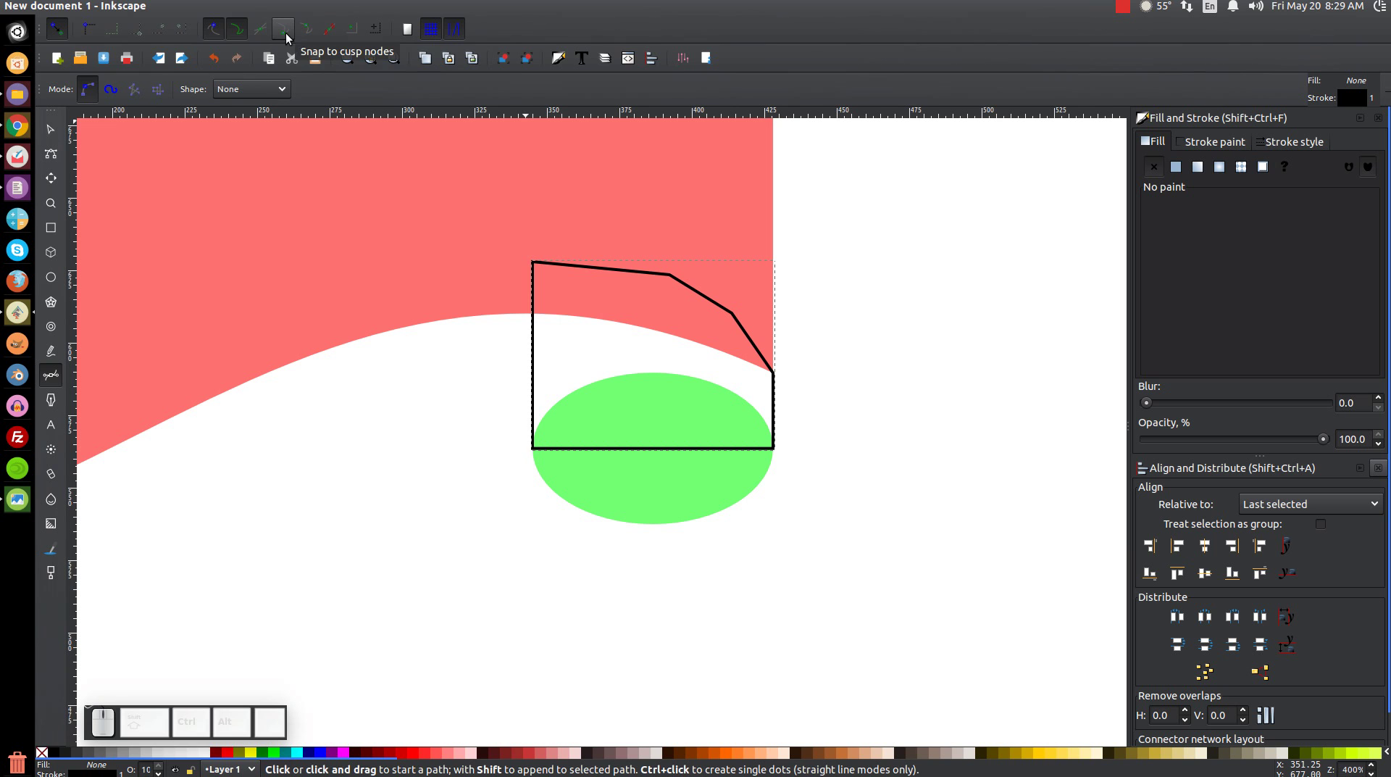
pyautogui.click(289, 35)
pyautogui.click(237, 35)
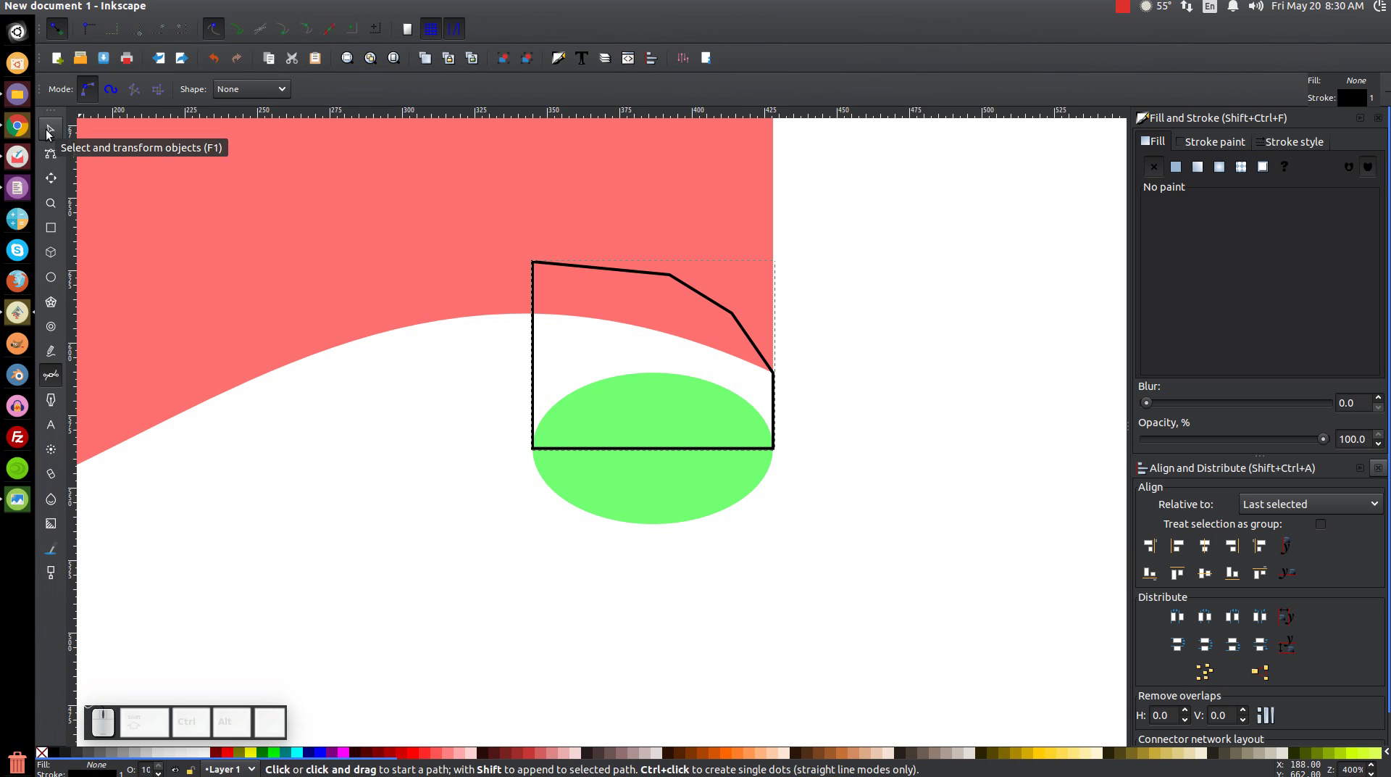
pyautogui.click(50, 132)
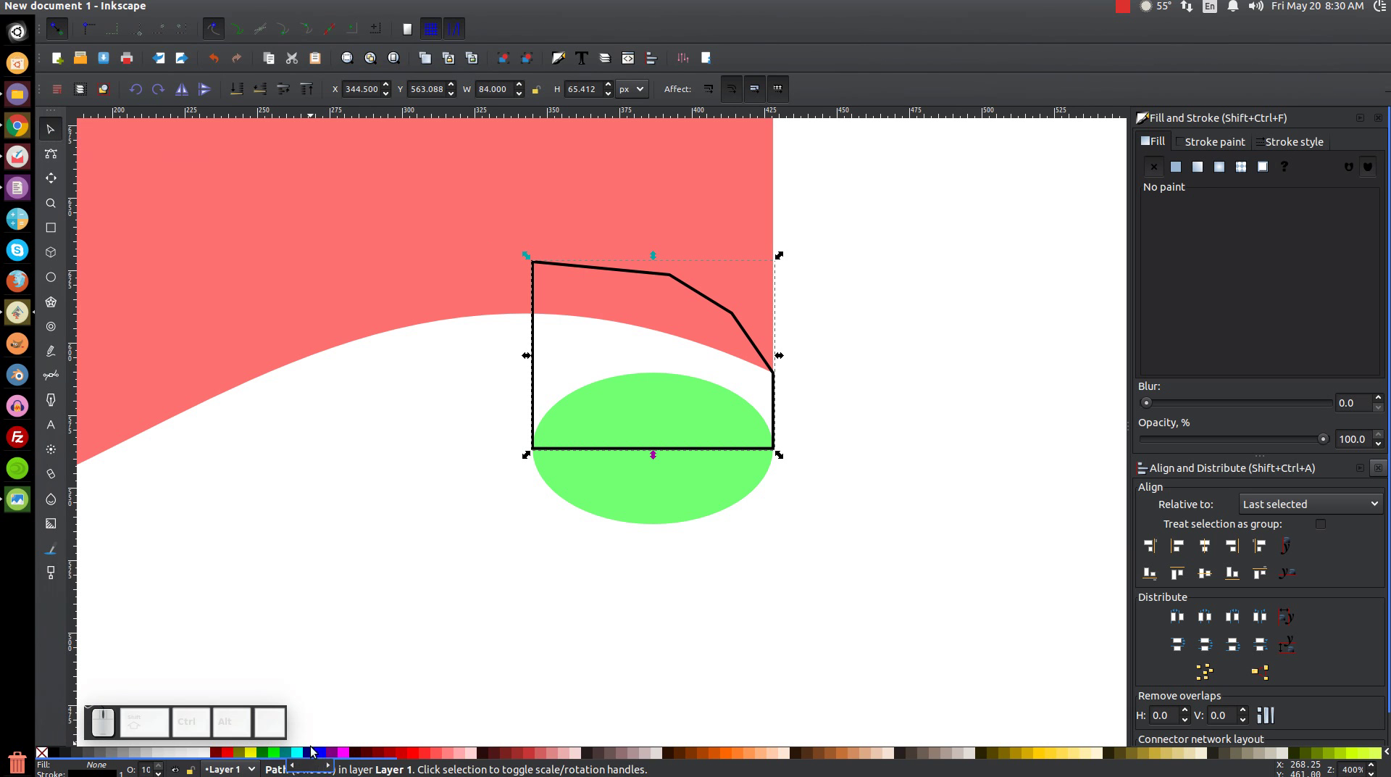
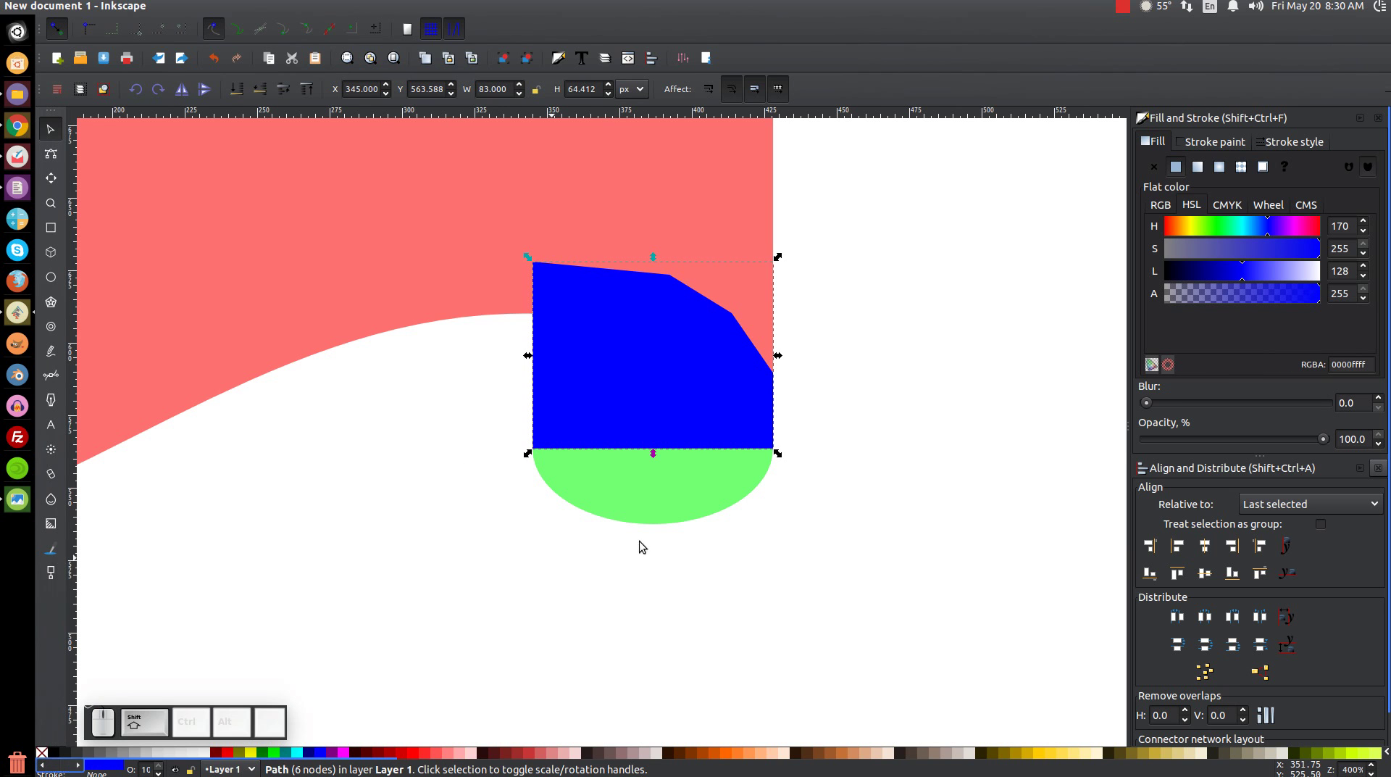
pyautogui.moveTo(1332, 439); pyautogui.dragTo(1257, 445)
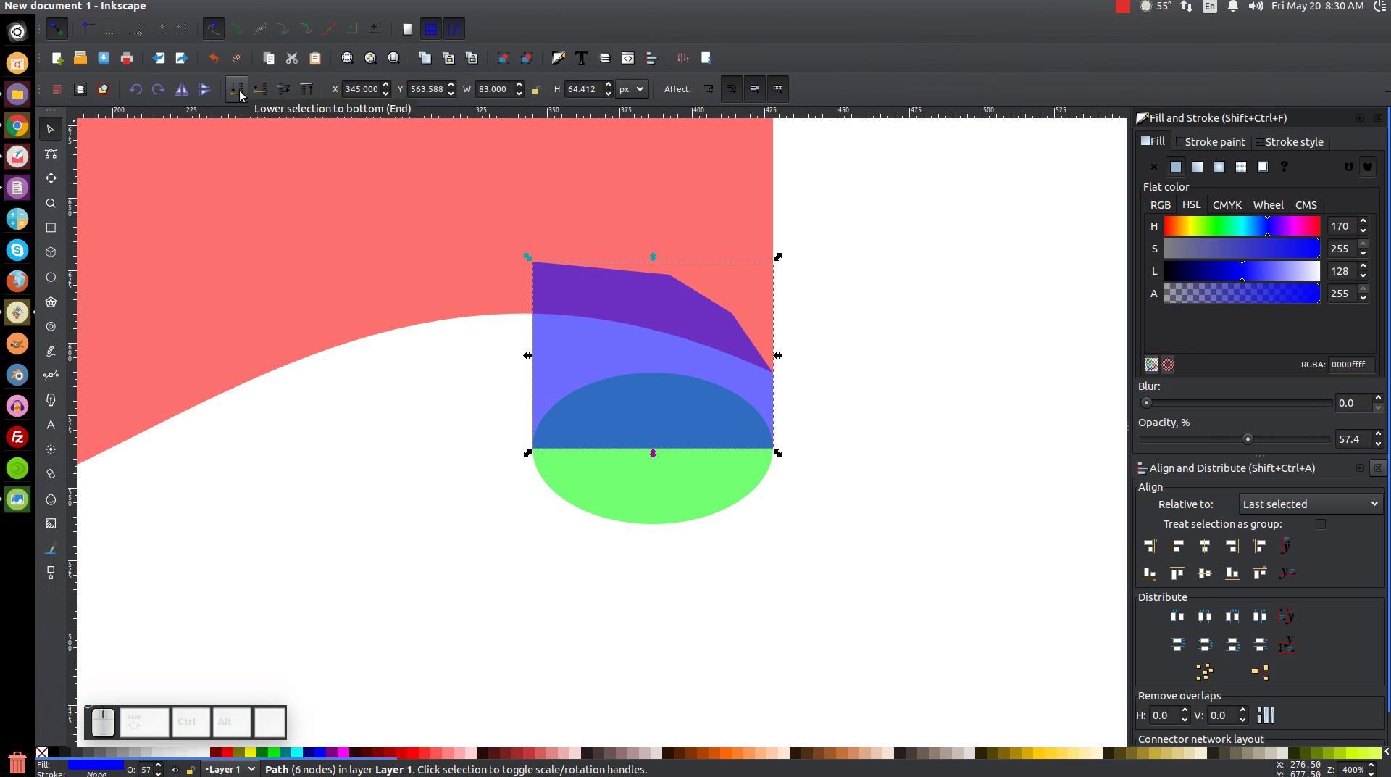
pyautogui.click(243, 93)
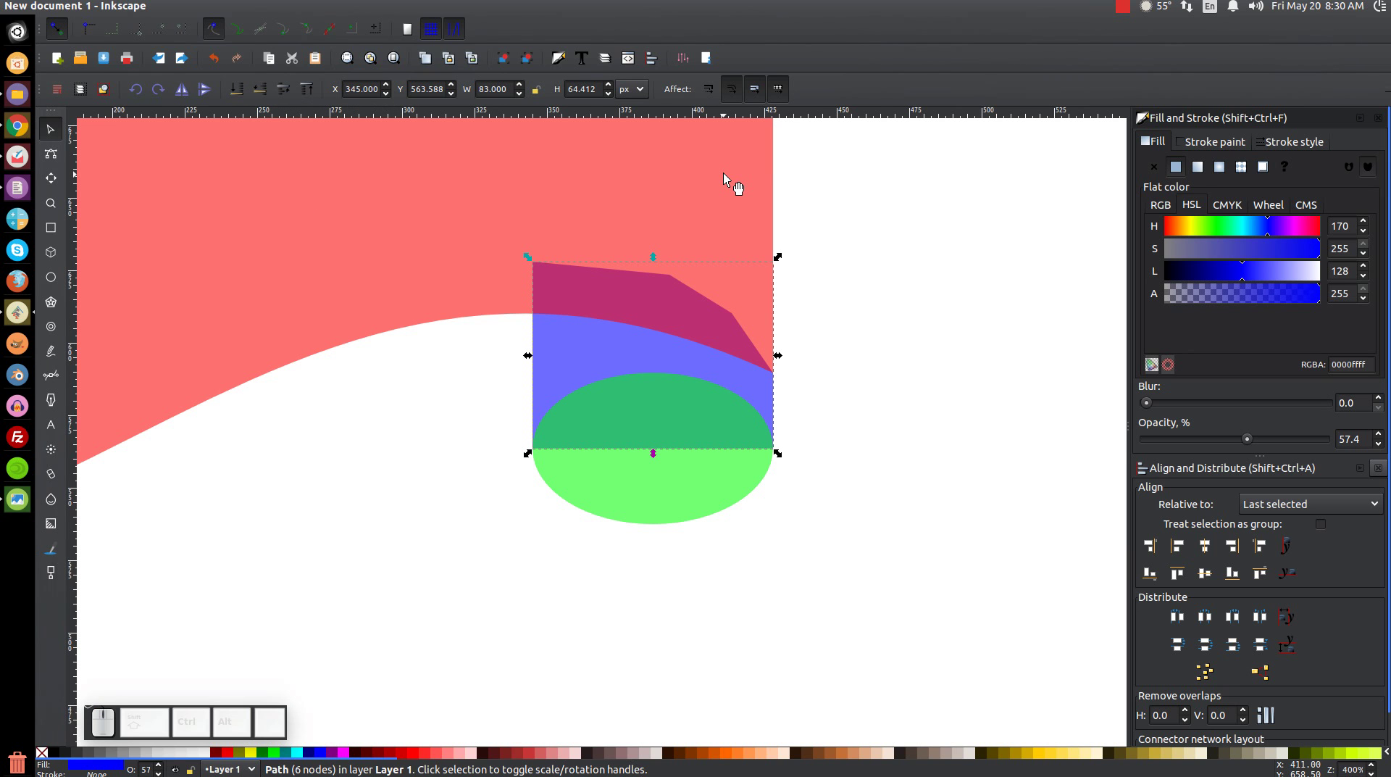
# Step: Subtract the red banner from the blue shape so only the part below its curve remains
pyautogui.click(731, 180)
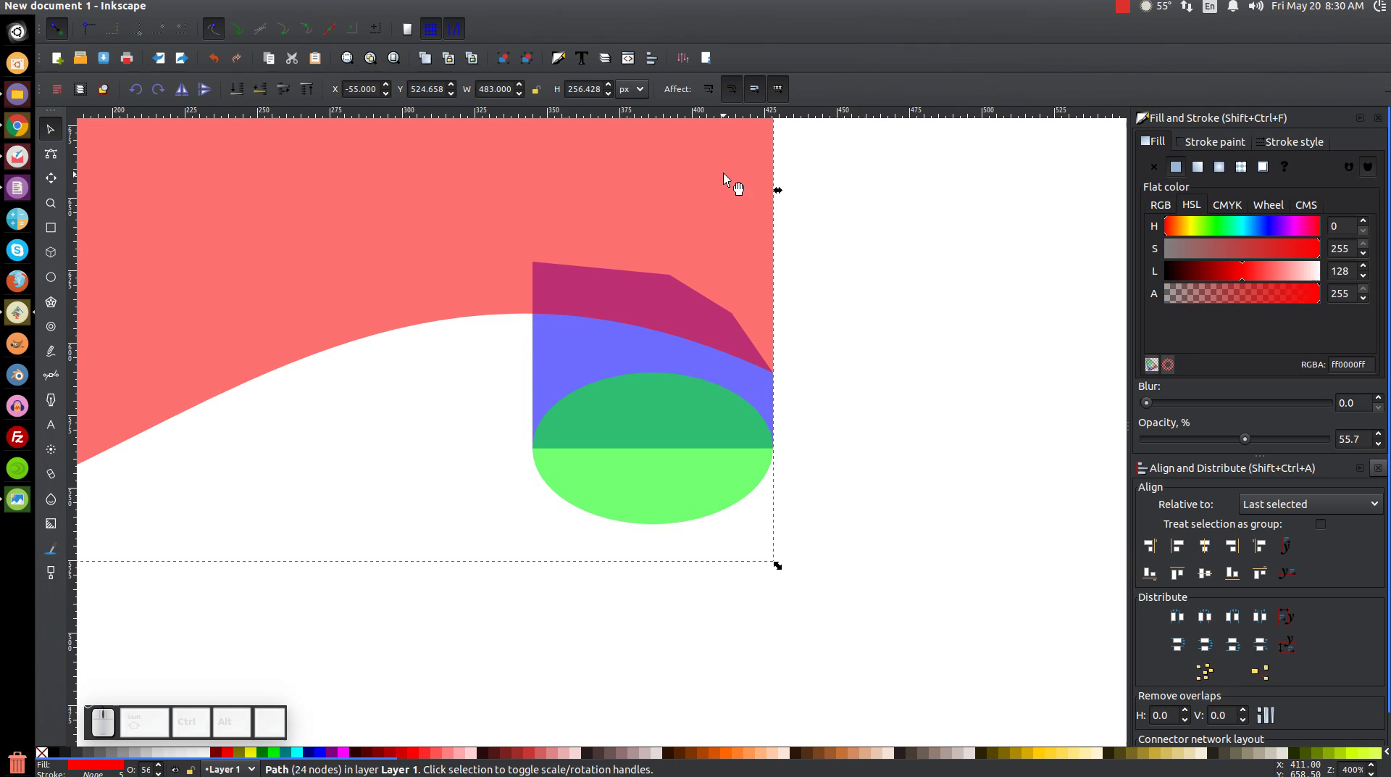
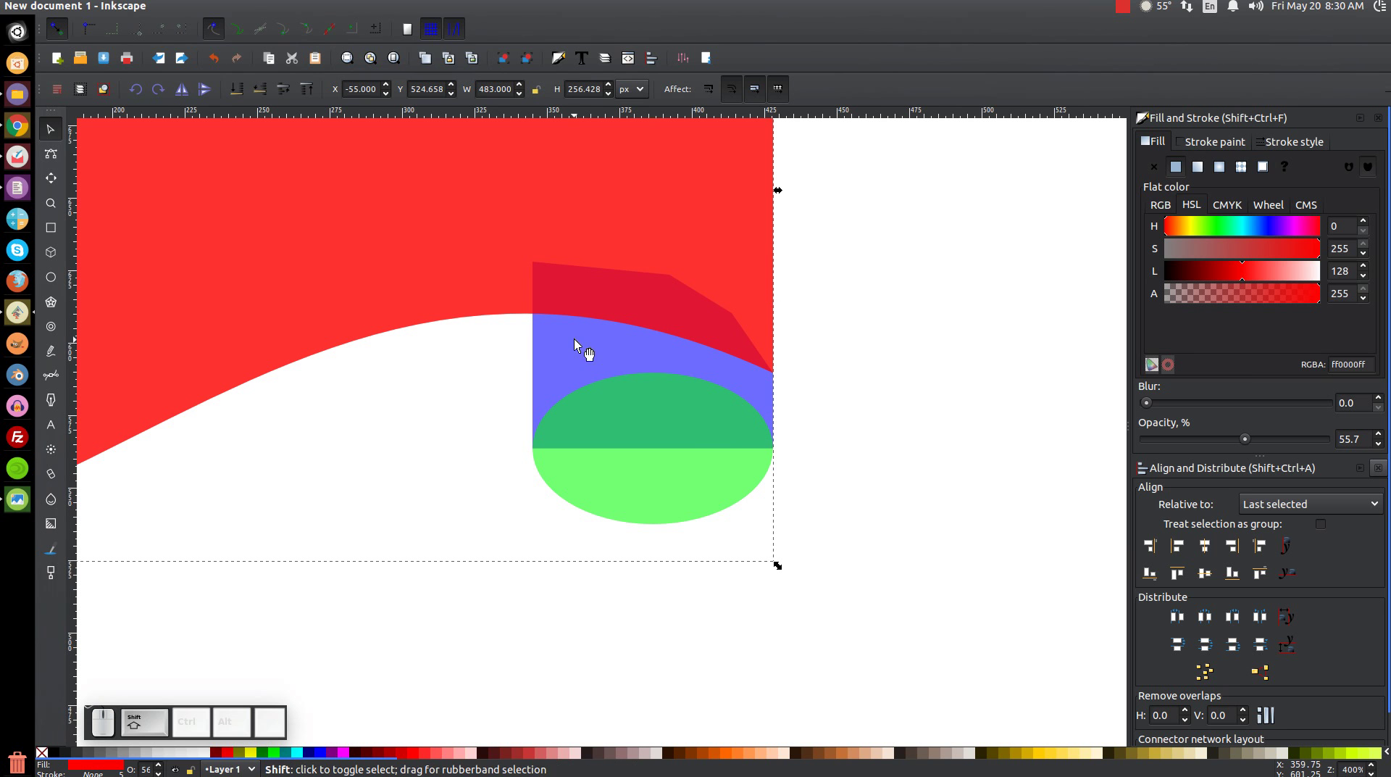
pyautogui.click(562, 361)
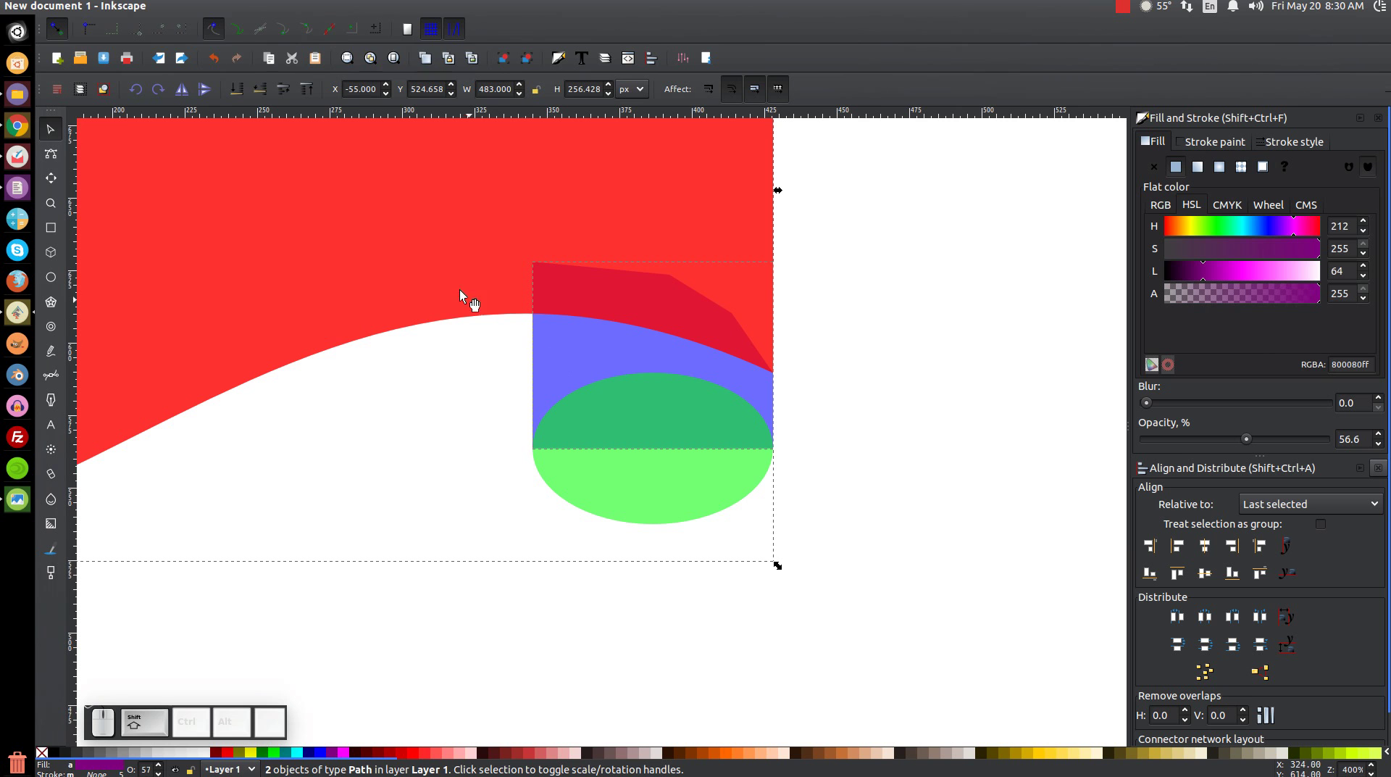
pyautogui.click(244, 11)
pyautogui.click(284, 99)
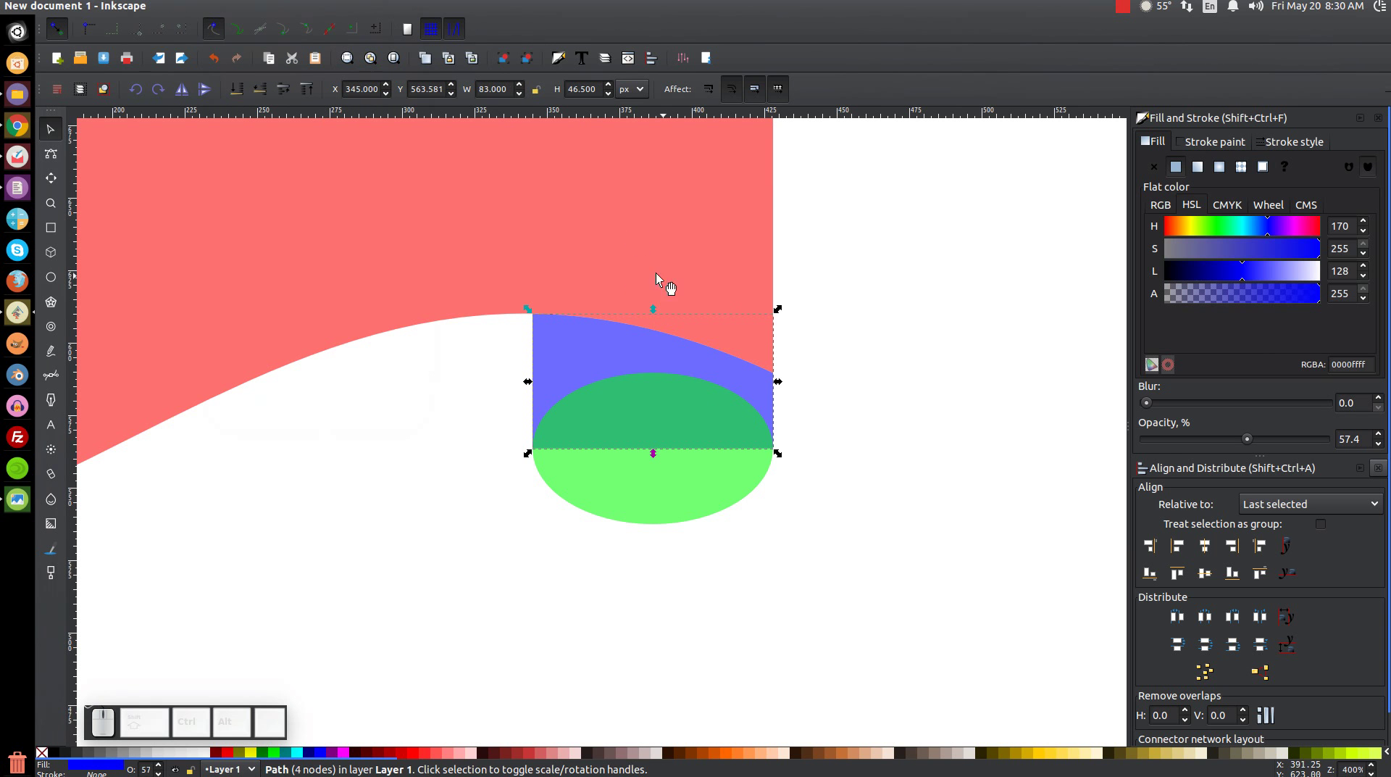
pyautogui.press('ctrl+z')
pyautogui.press('ctrl+shift+z')
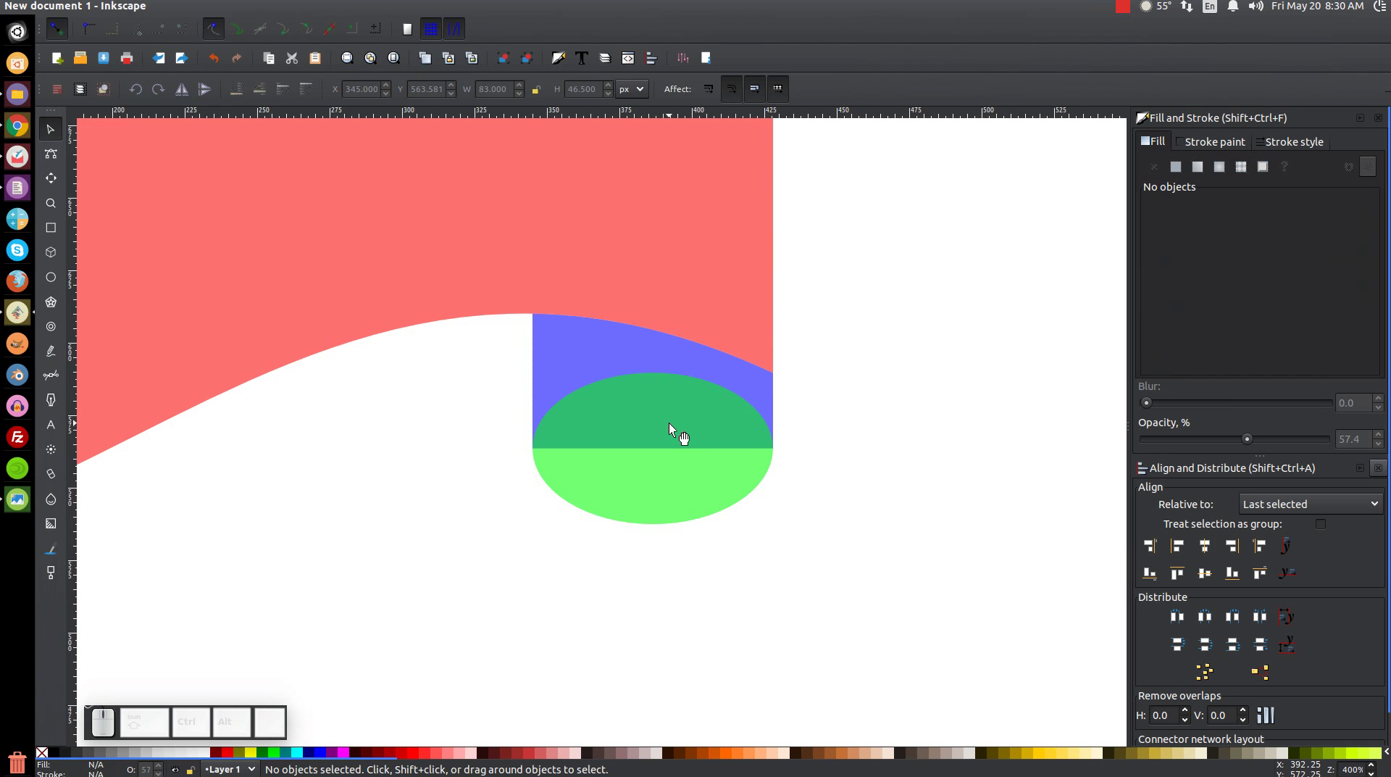
# Step: Duplicate the ellipse and union the copy into the blue end piece for a rounded bottom
pyautogui.click(682, 433)
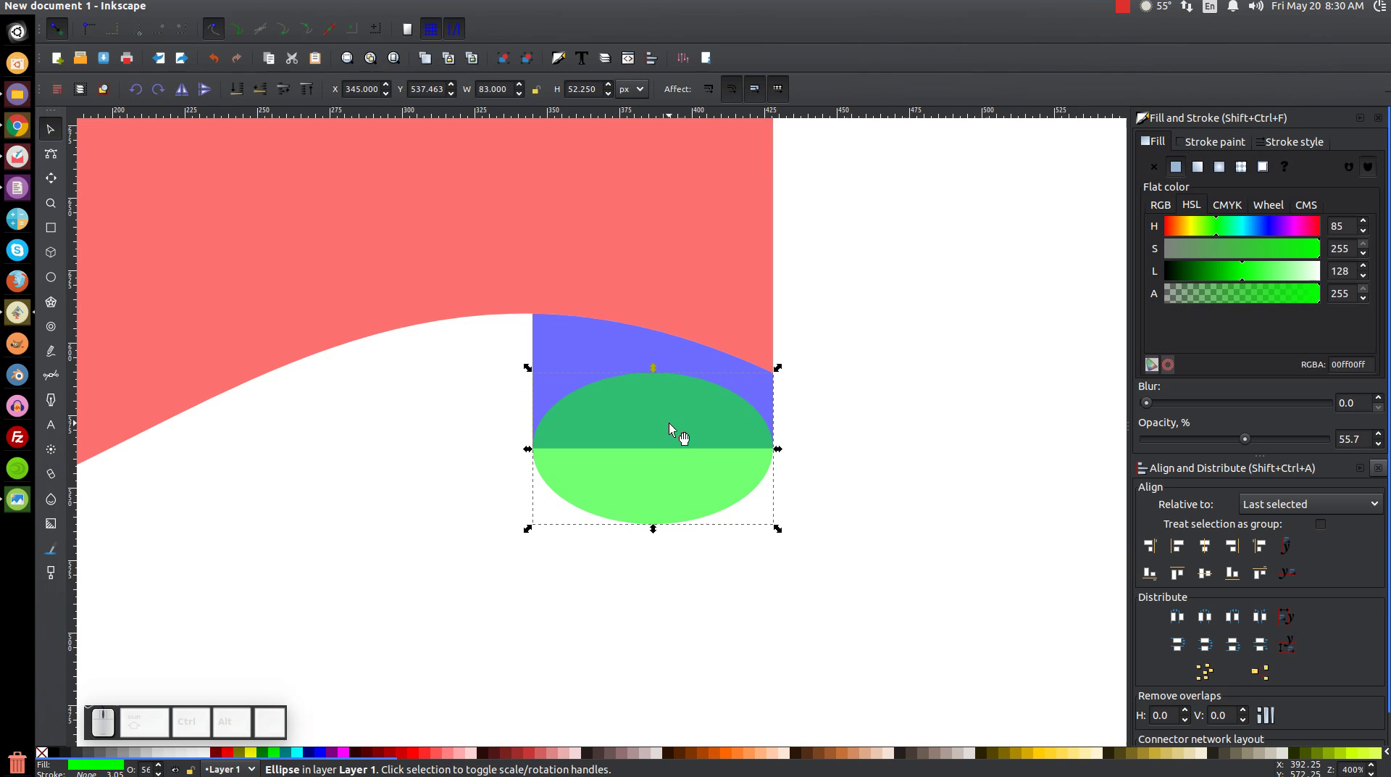
pyautogui.click(674, 417)
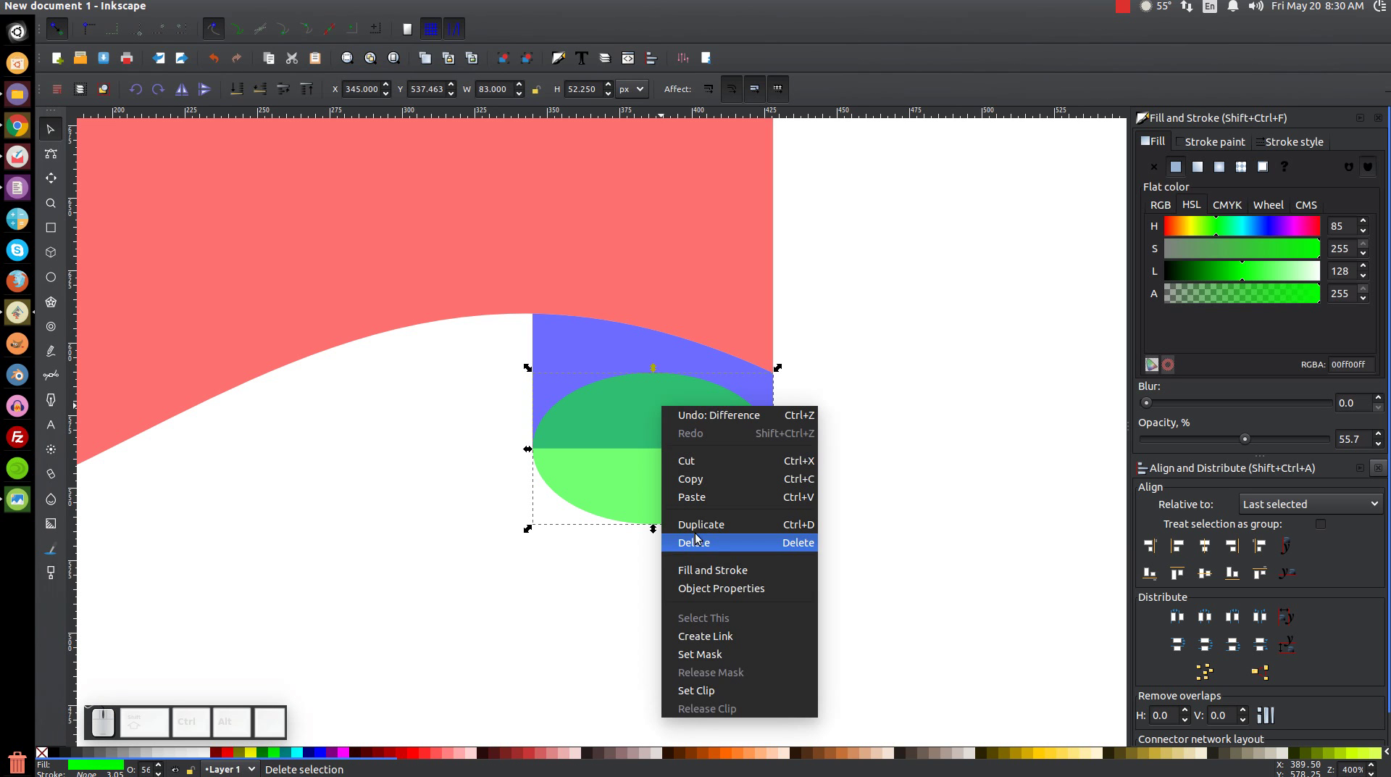
pyautogui.click(704, 525)
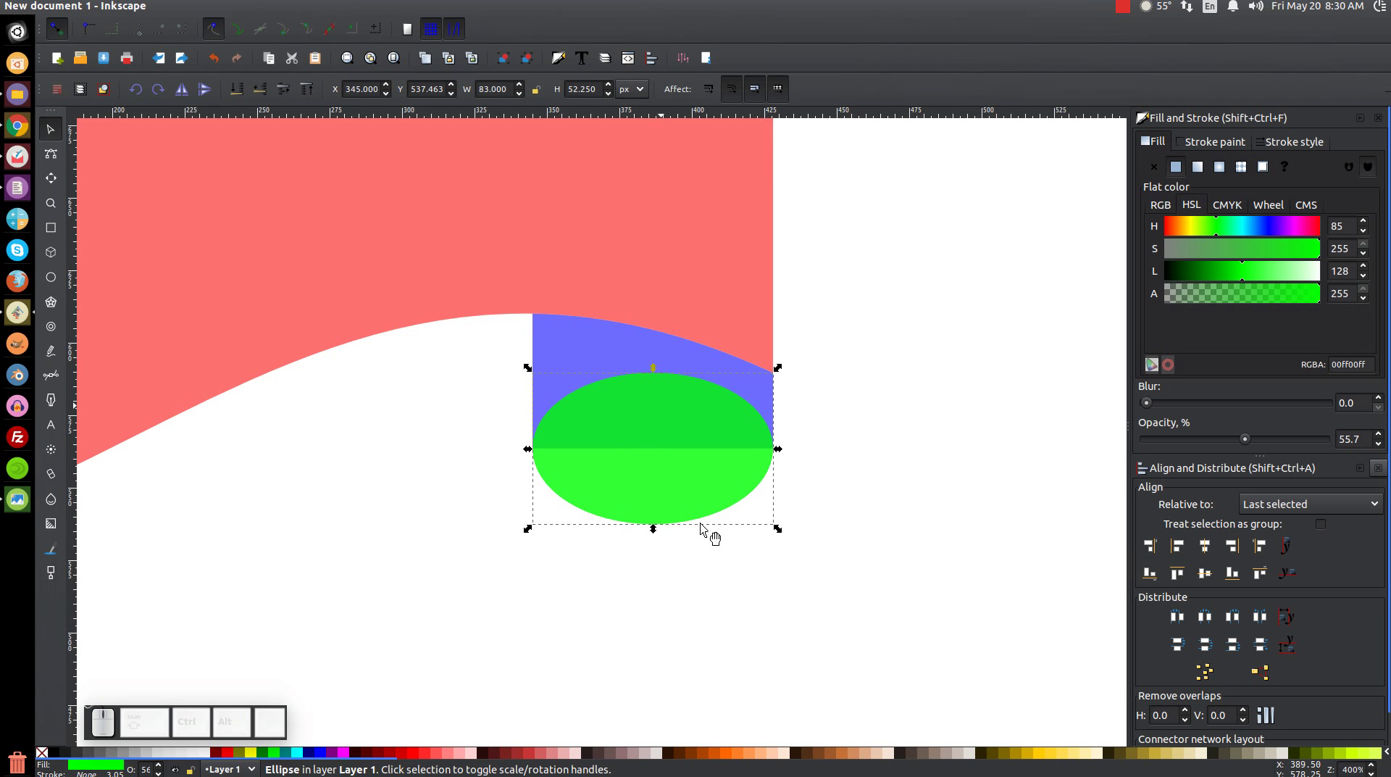
pyautogui.click(561, 342)
pyautogui.click(244, 10)
pyautogui.click(271, 92)
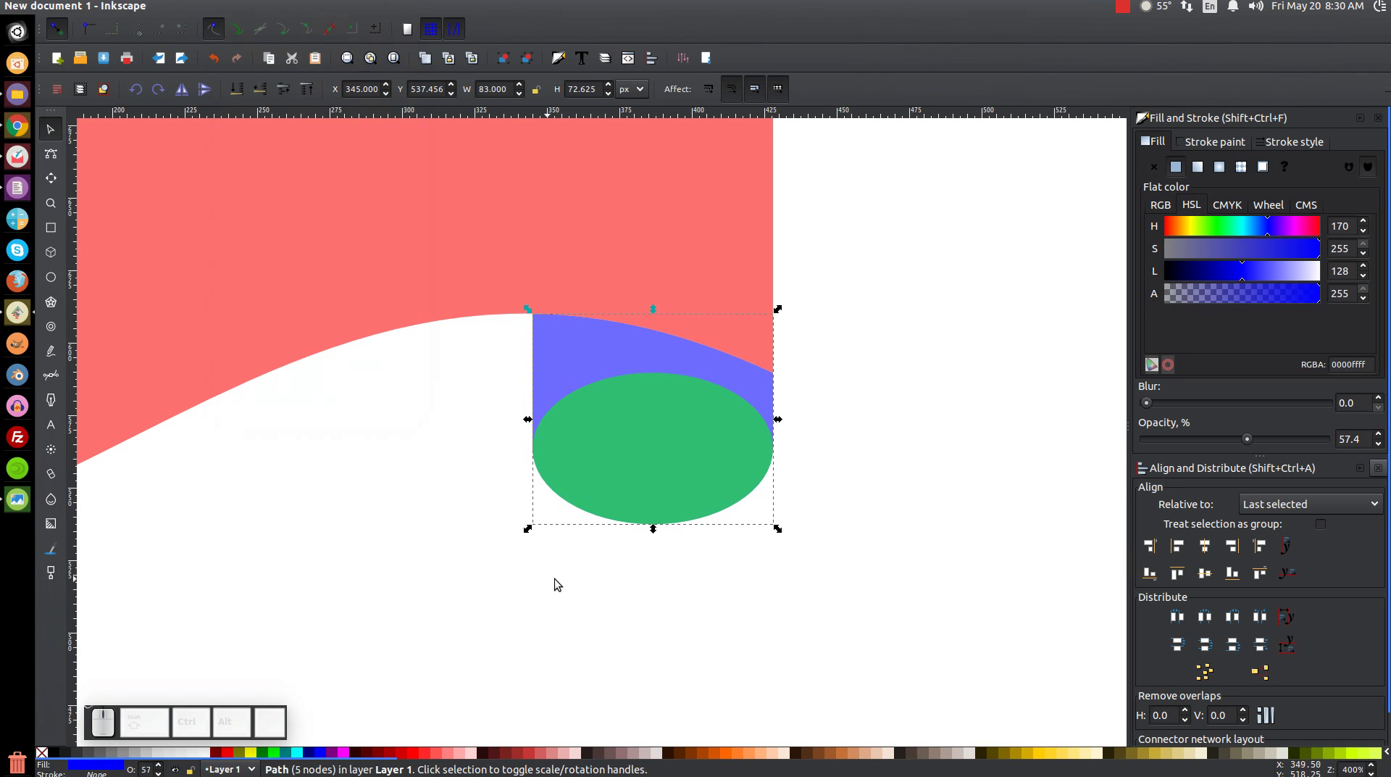
# Step: Check the merged piece and add a grey rectangle over its right half
pyautogui.moveTo(608, 423); pyautogui.dragTo(625, 401)
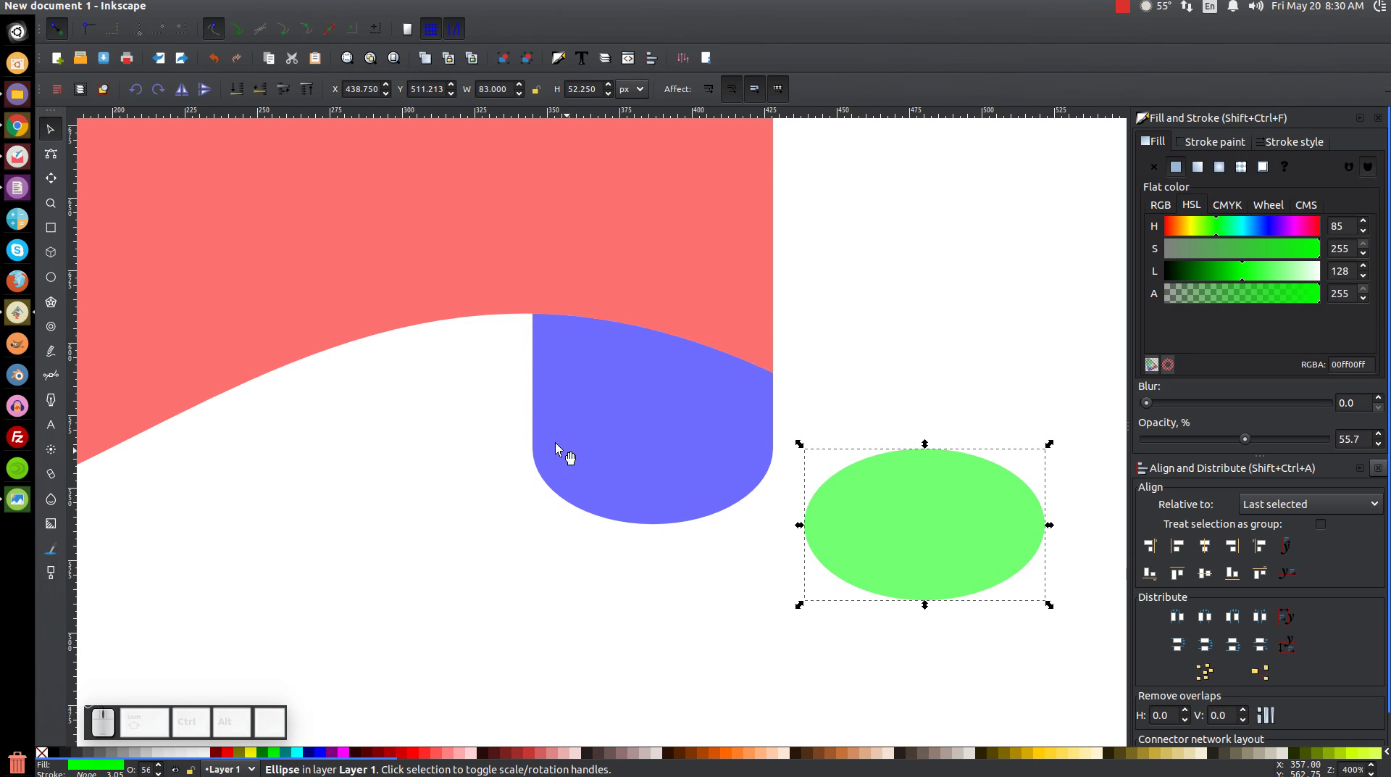
pyautogui.press('ctrl+z')
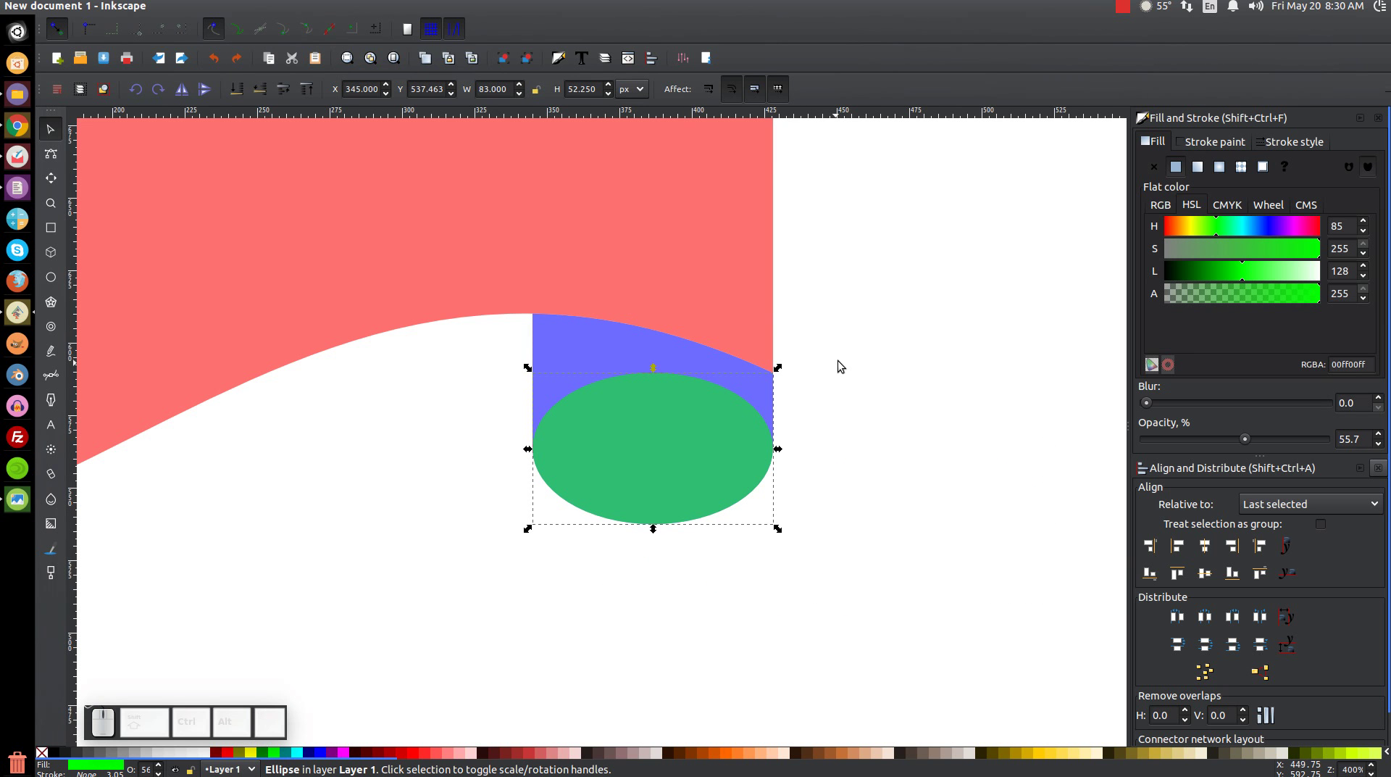
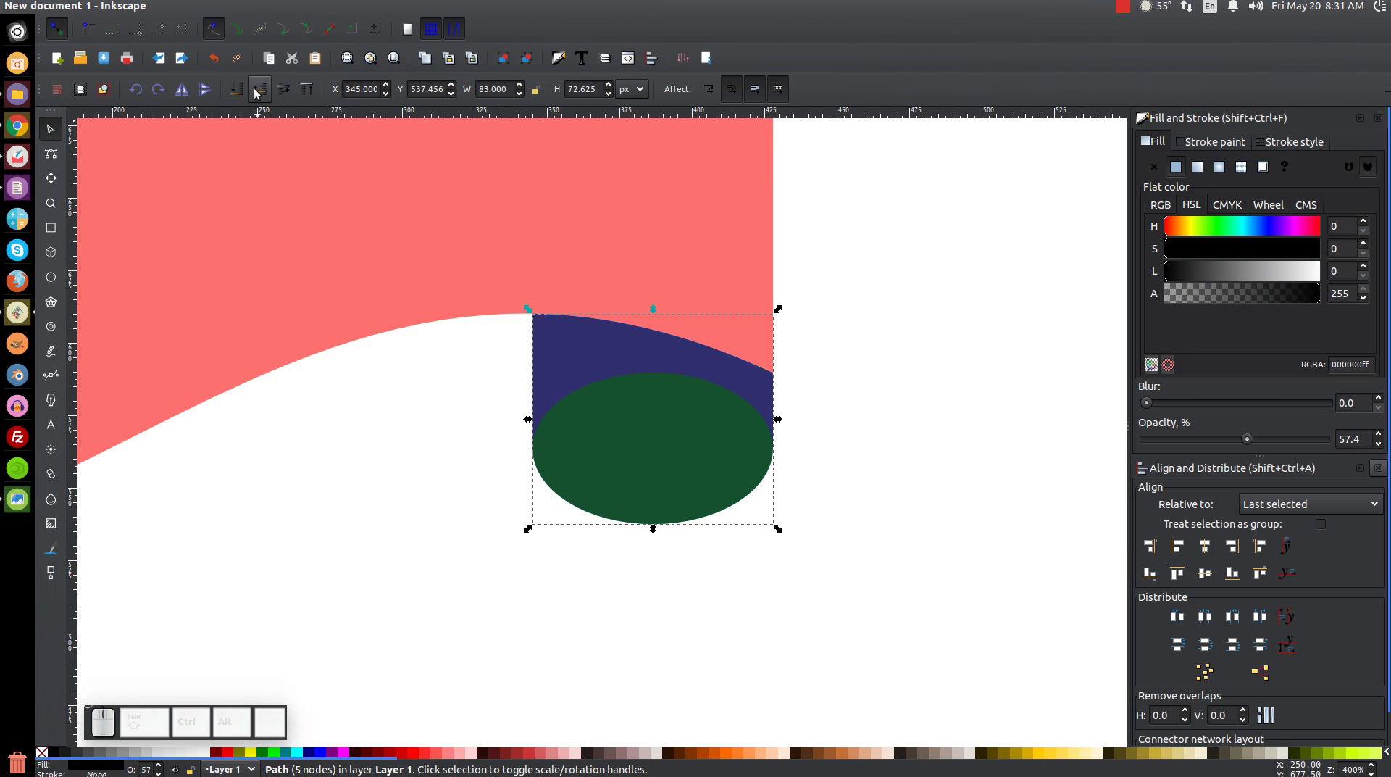
pyautogui.click(258, 90)
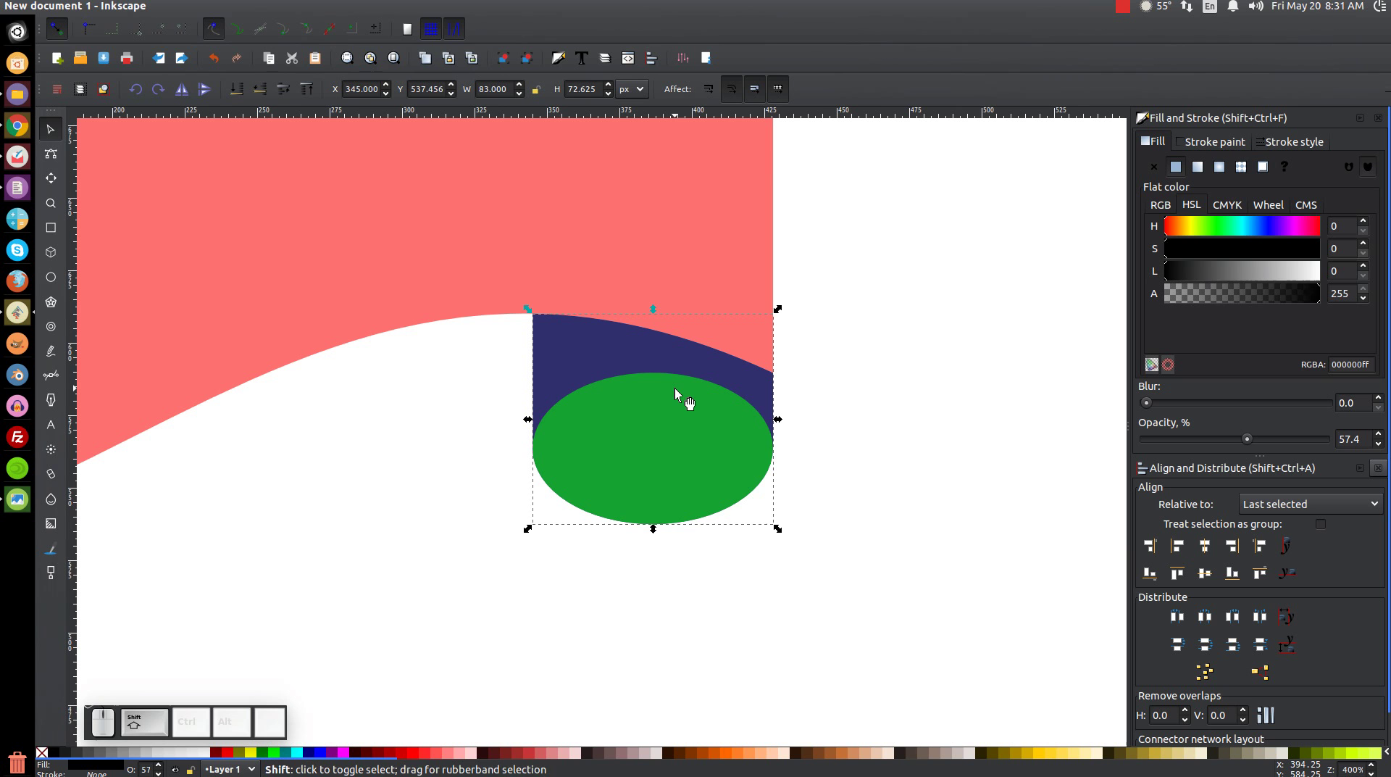
pyautogui.click(683, 394)
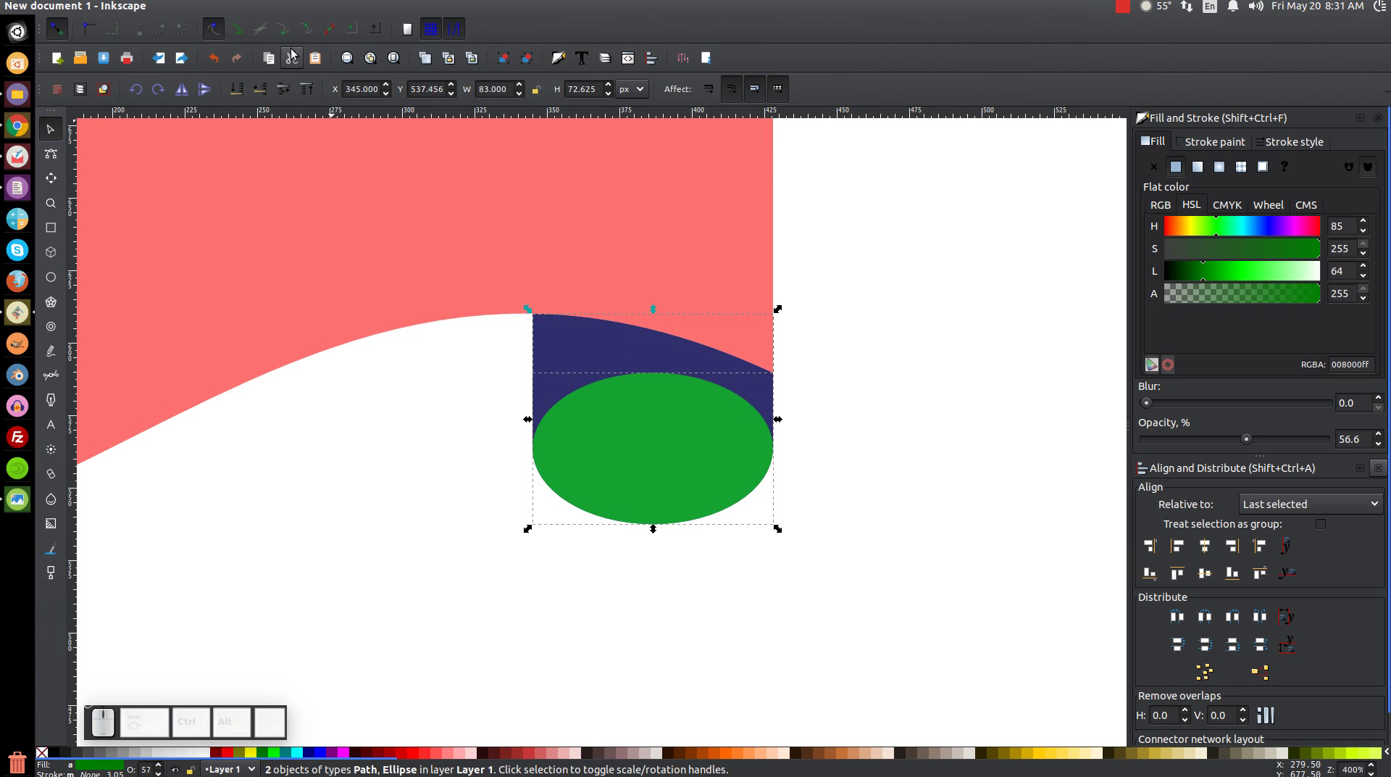
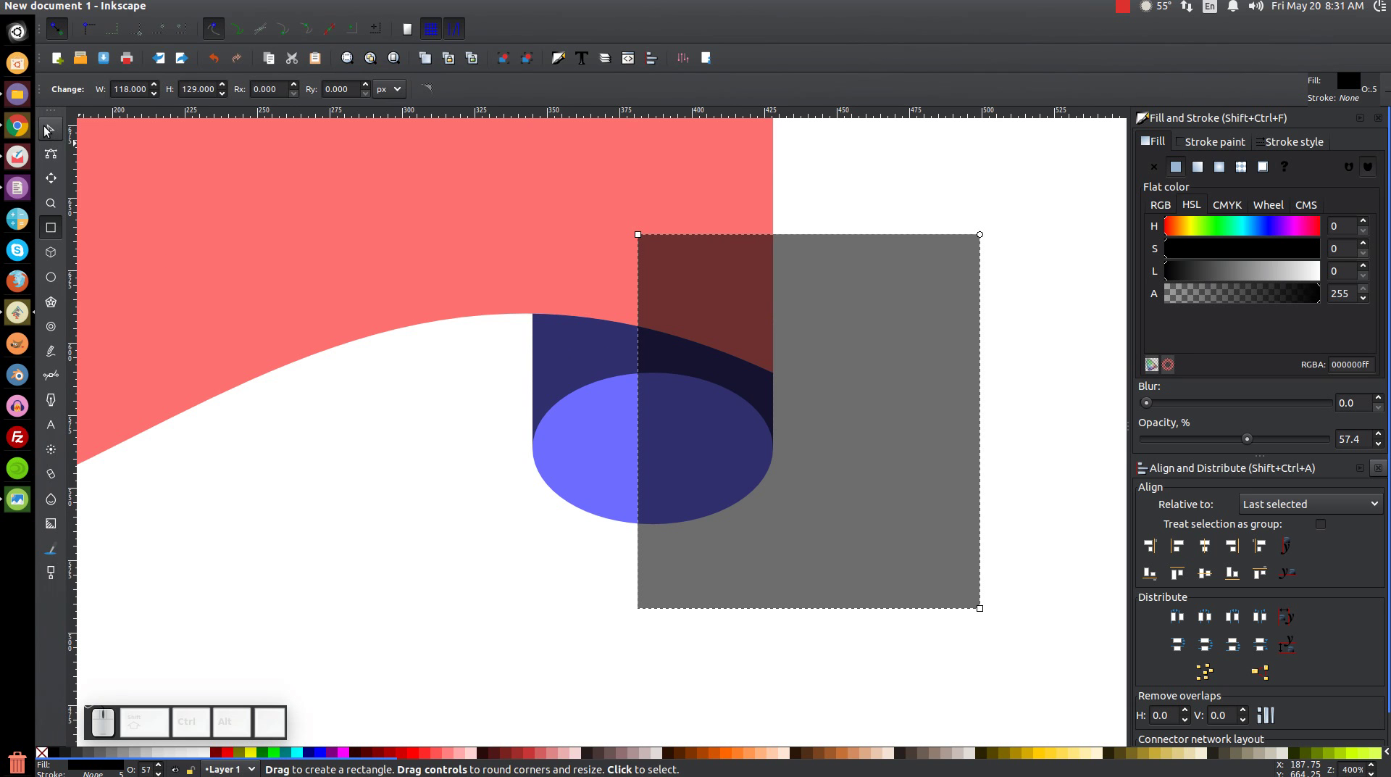
# Step: Subtract the grey rectangle from the right-end piece, keeping its left portion
pyautogui.click(47, 128)
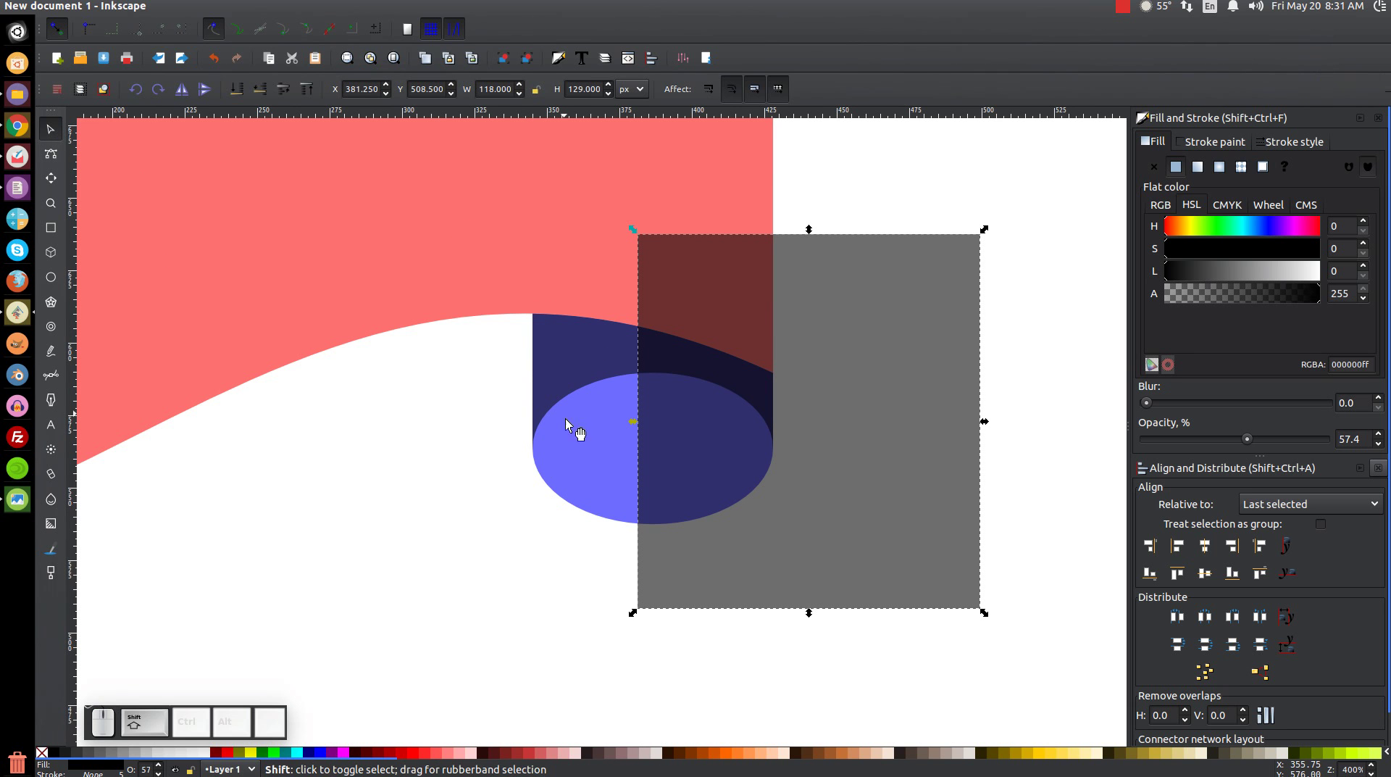
pyautogui.click(581, 365)
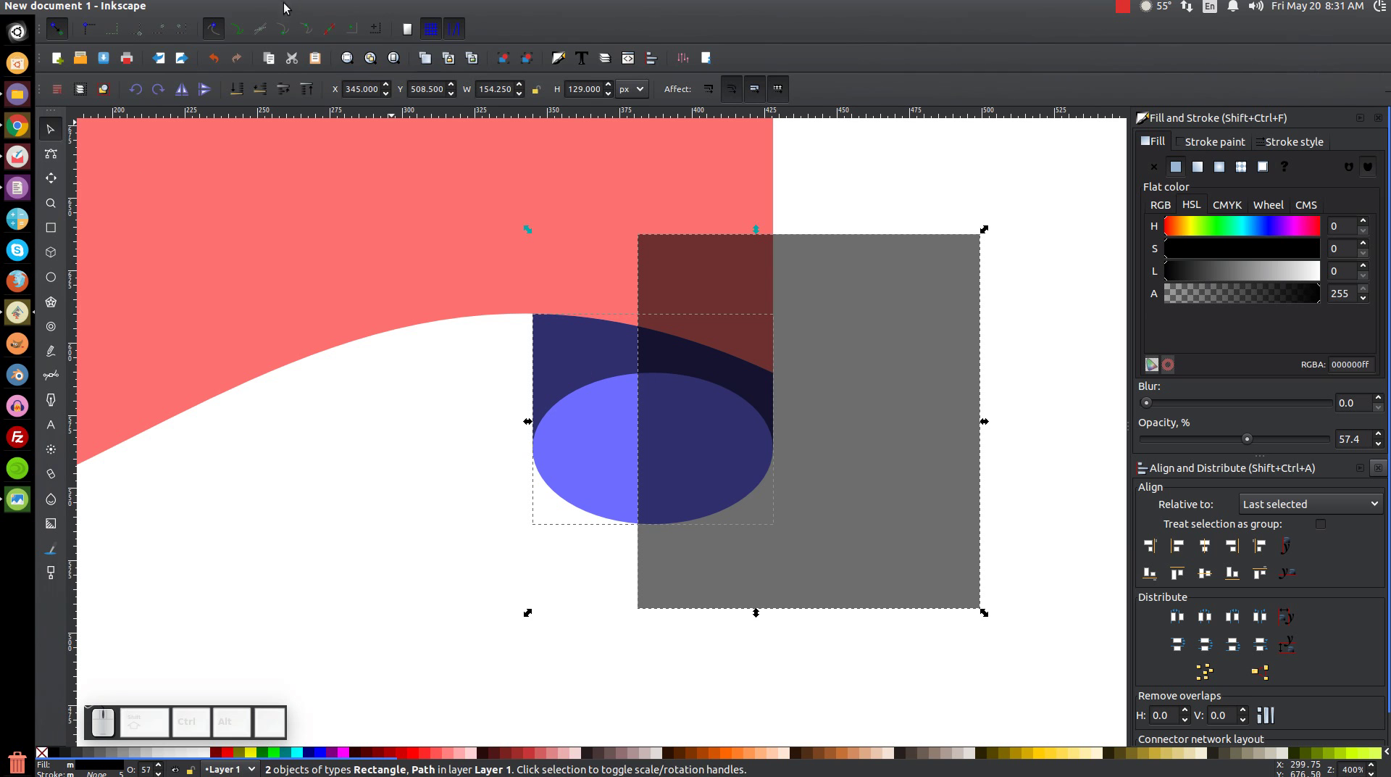
pyautogui.click(252, 5)
pyautogui.click(275, 108)
pyautogui.moveTo(479, 363); pyautogui.dragTo(635, 401)
pyautogui.press('1')
pyautogui.moveTo(587, 385); pyautogui.dragTo(541, 373)
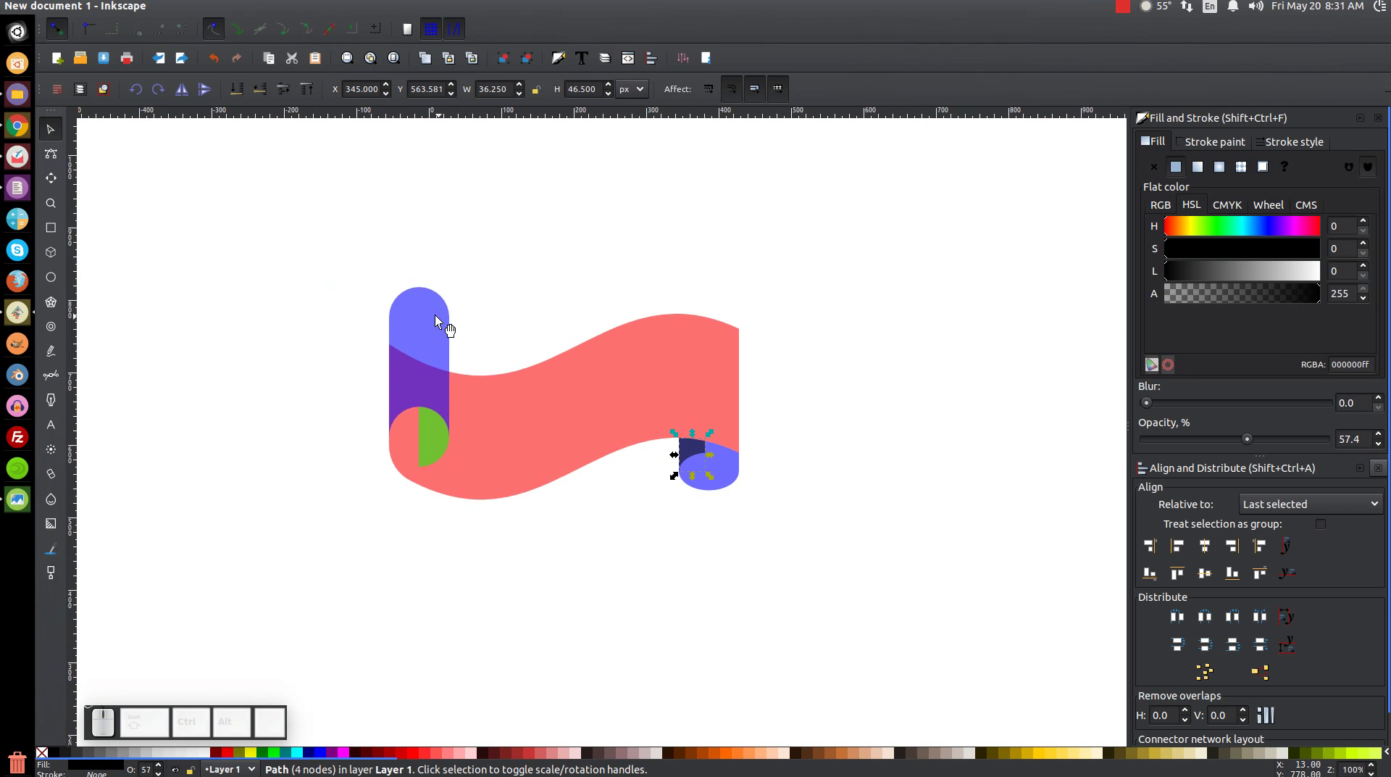
# Step: Reorder the left roll's pieces so the red banner layers over the translucent blue bar
pyautogui.click(438, 317)
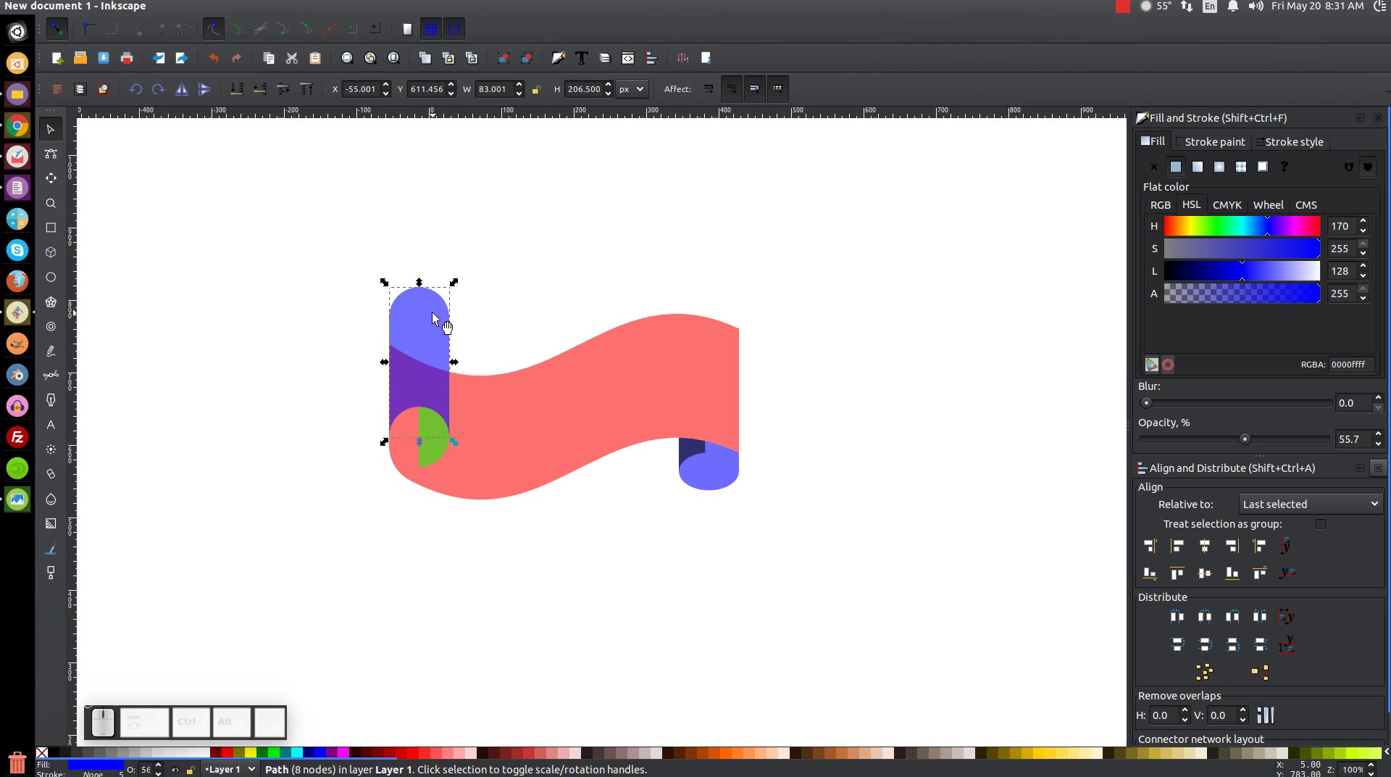
pyautogui.click(438, 317)
pyautogui.click(486, 431)
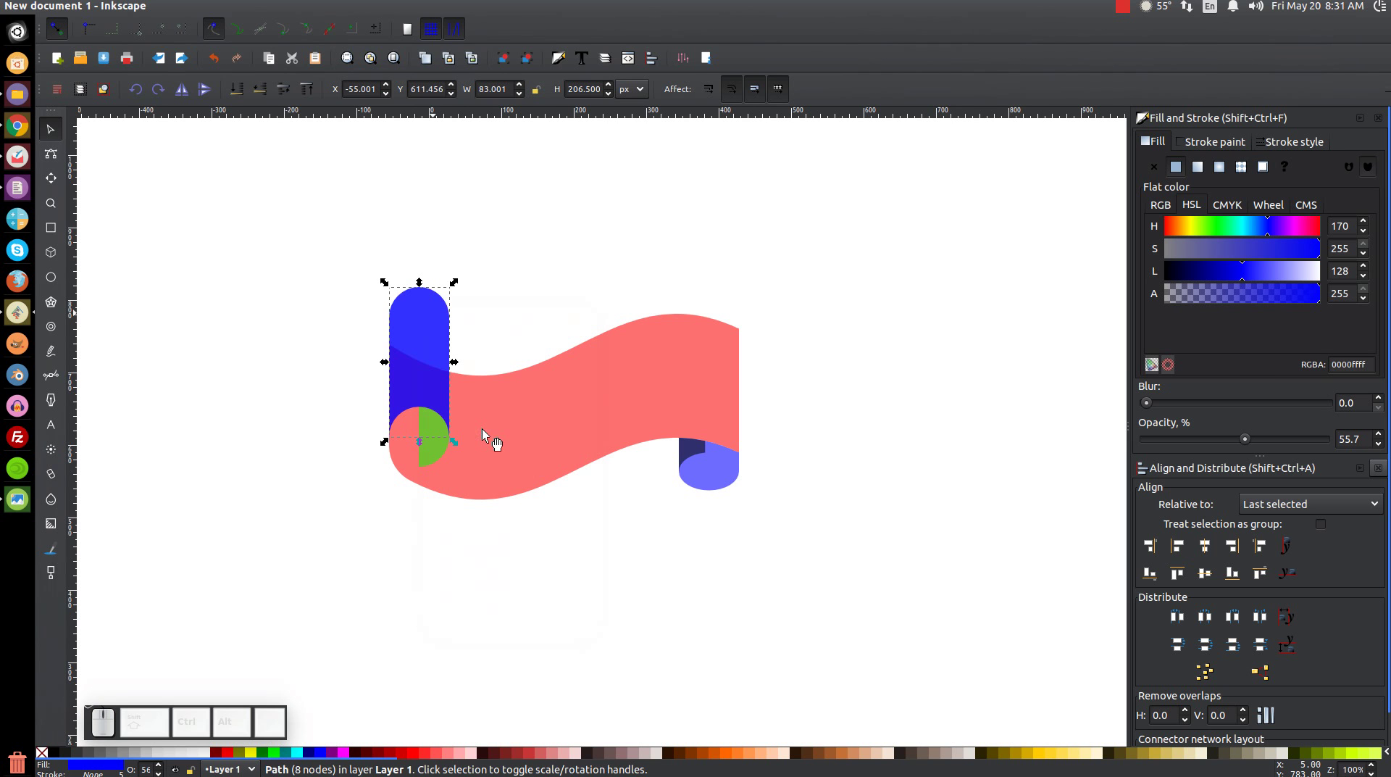
pyautogui.click(671, 333)
pyautogui.click(242, 10)
pyautogui.click(269, 109)
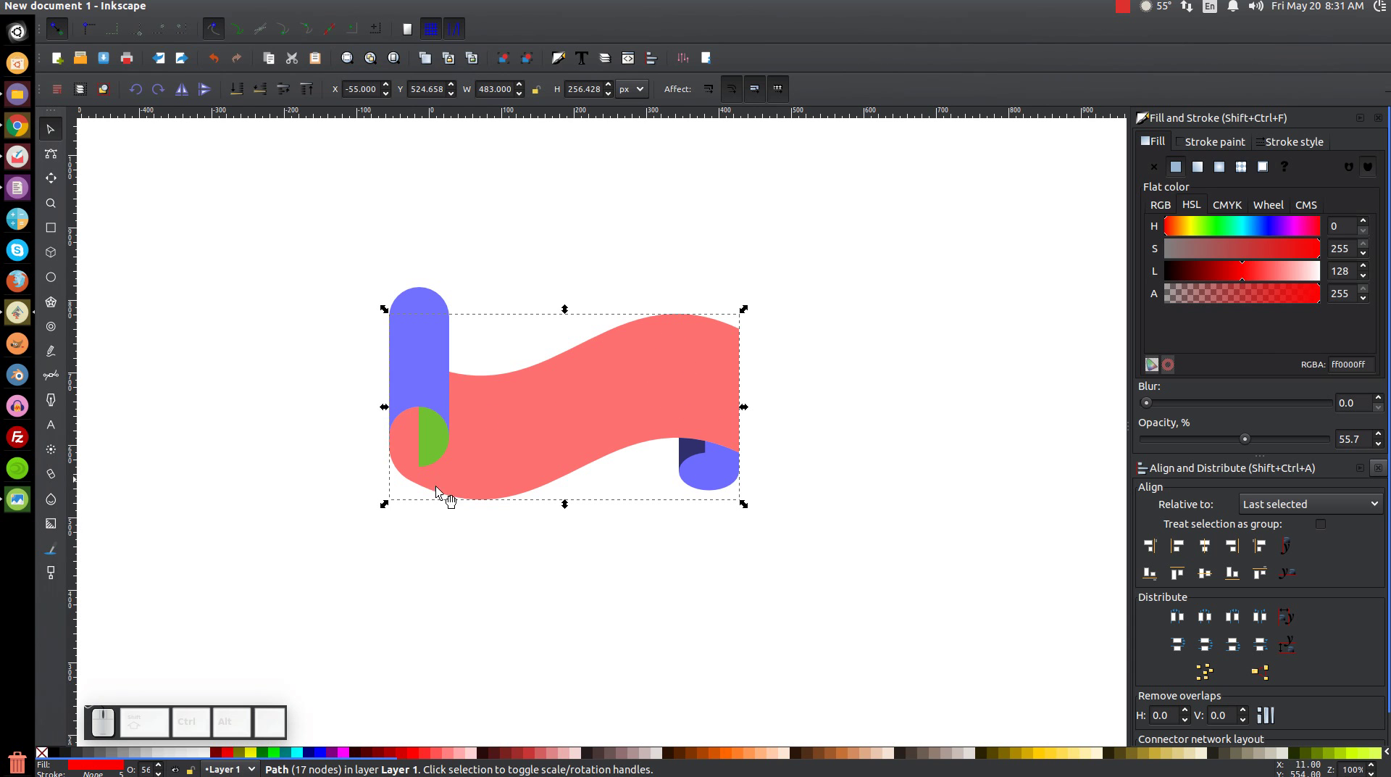
# Step: Select all the banner pieces and set their outline width to 4
pyautogui.moveTo(934, 619); pyautogui.dragTo(287, 199)
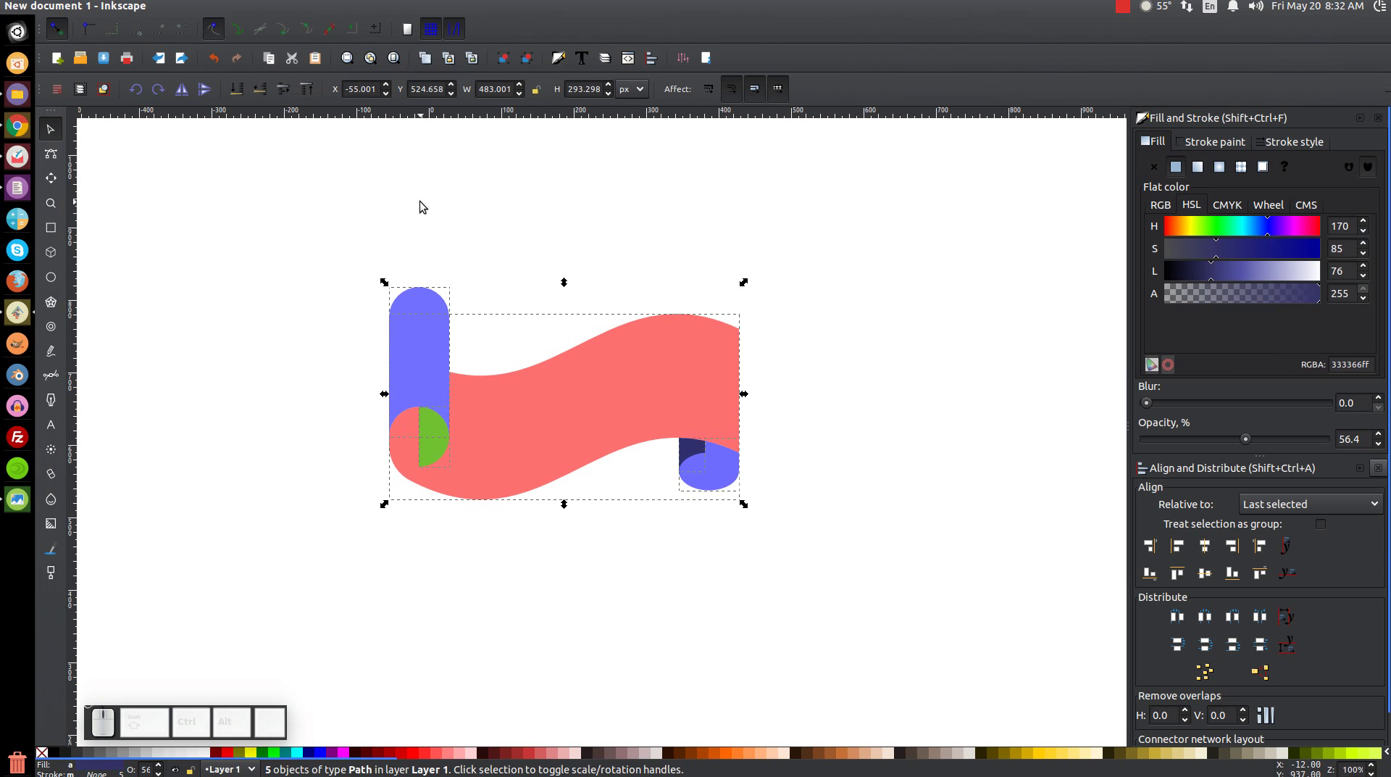
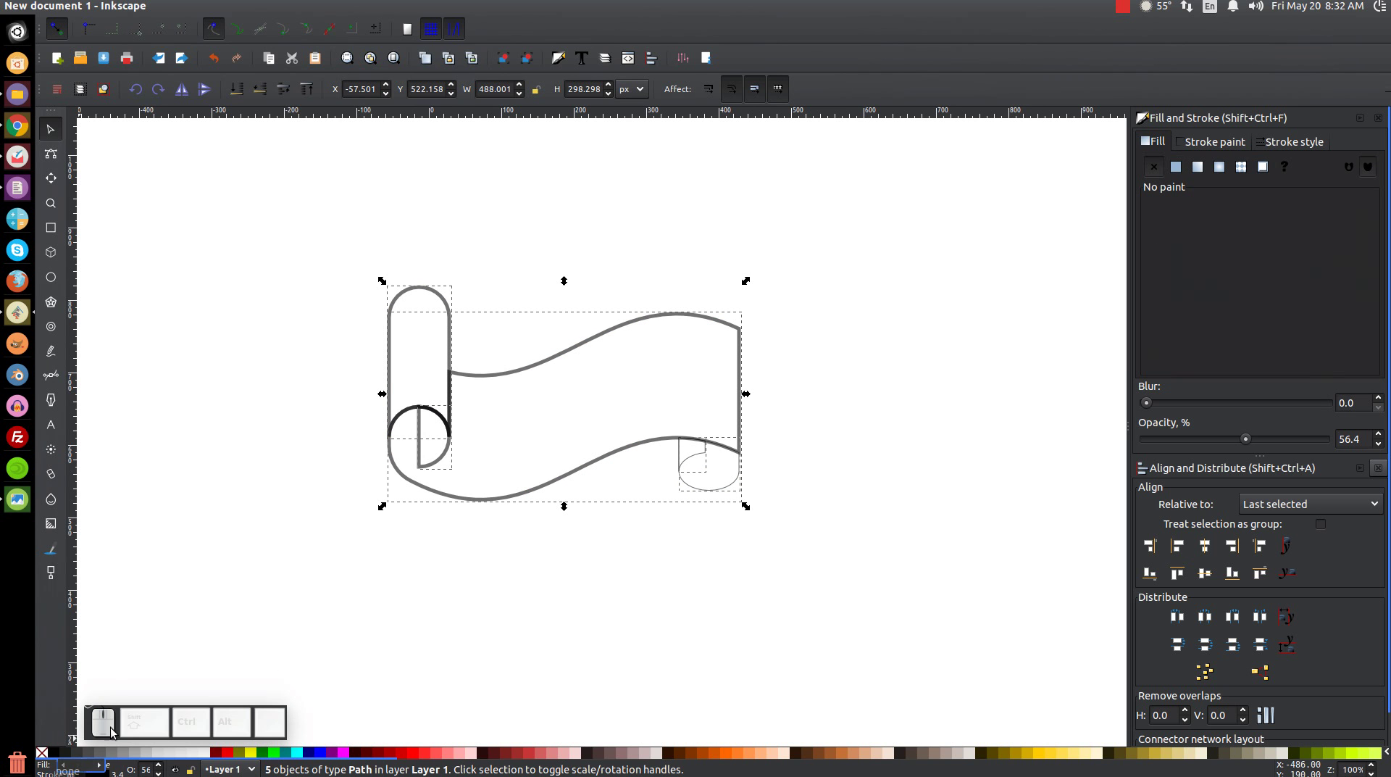
pyautogui.scroll(3)
pyautogui.scroll(-3)
pyautogui.click(519, 450)
pyautogui.scroll(3)
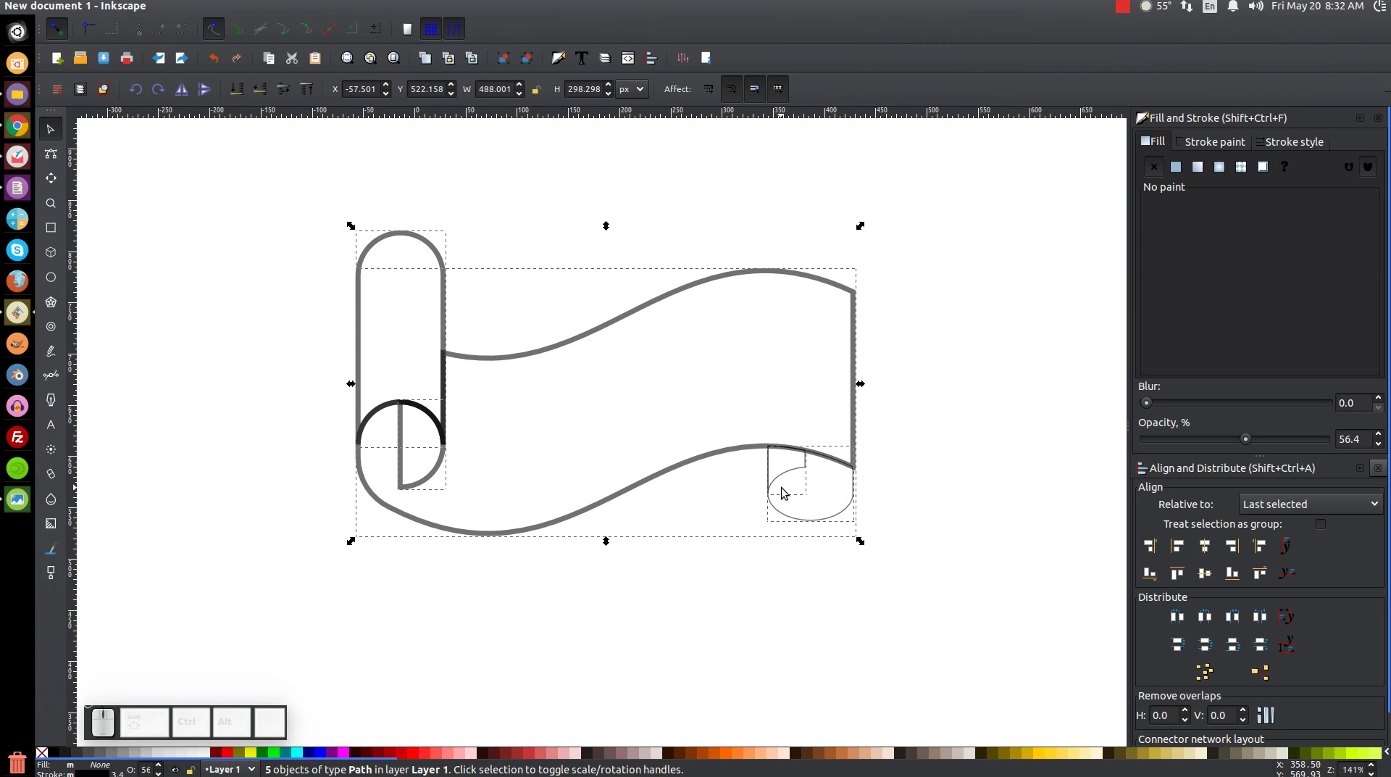
pyautogui.middleClick(629, 334)
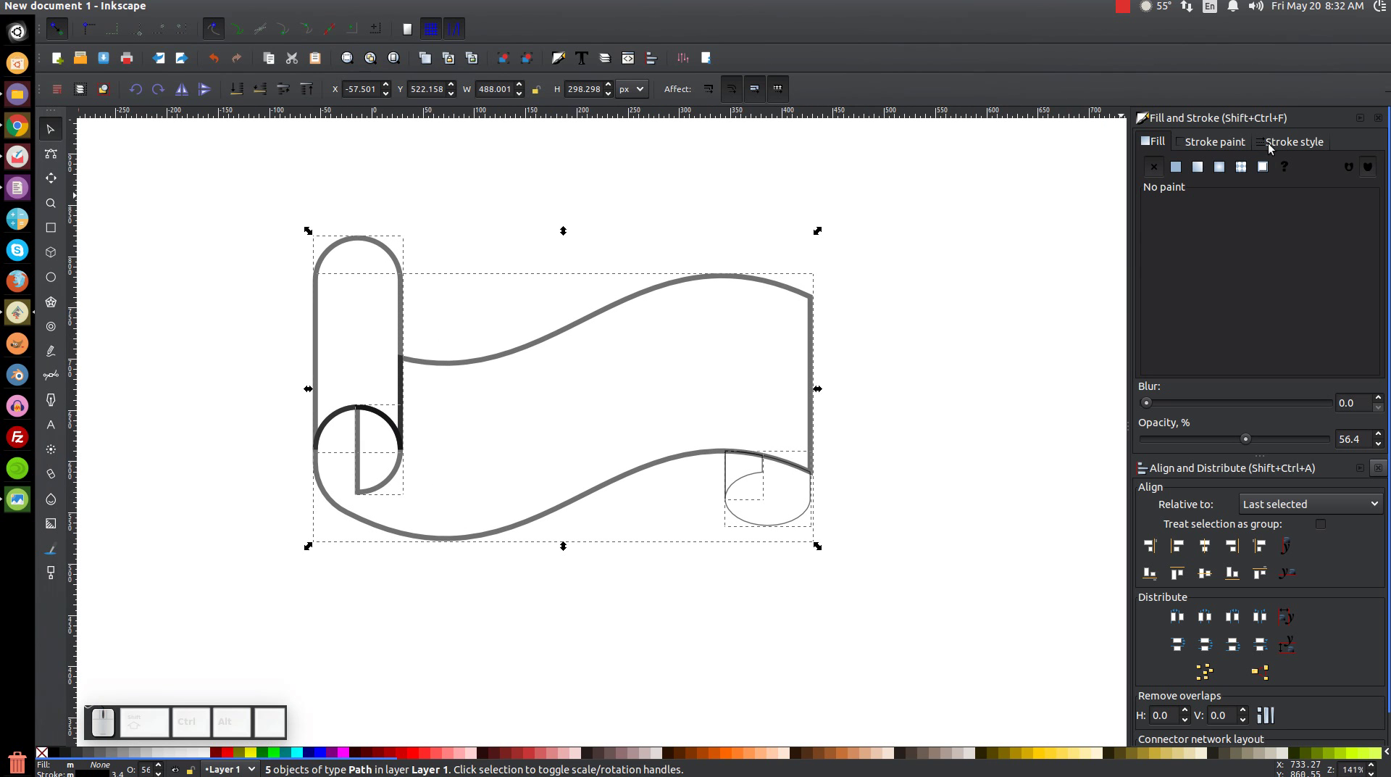
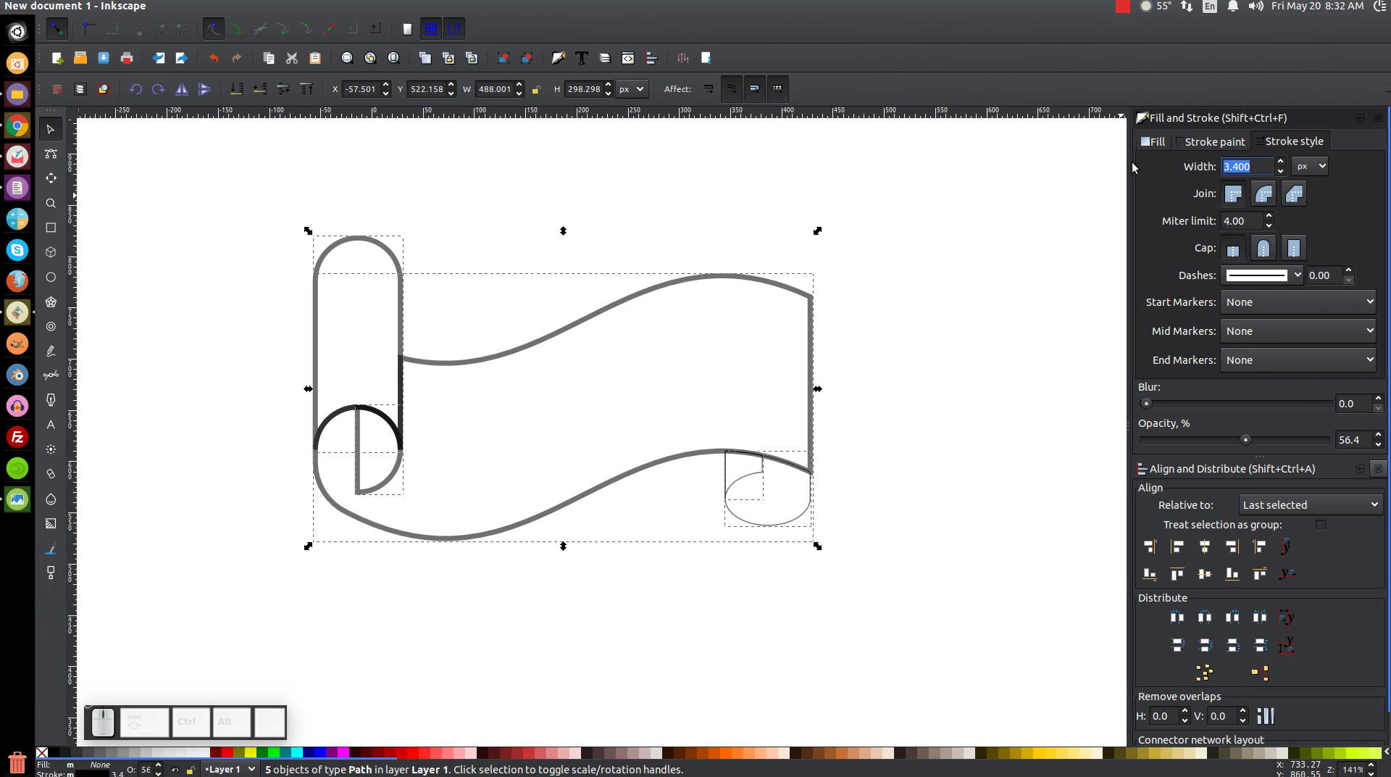
pyautogui.press('4')
pyautogui.press('Return')
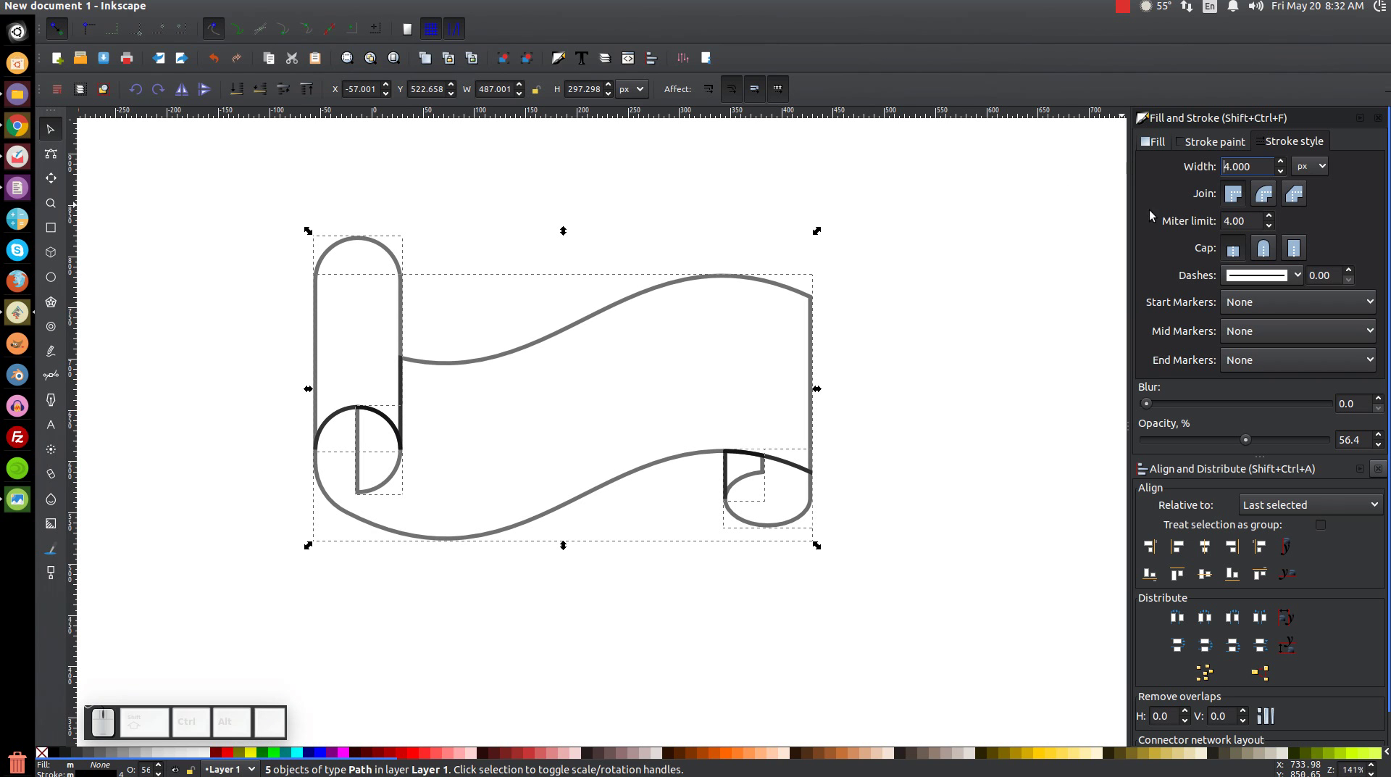
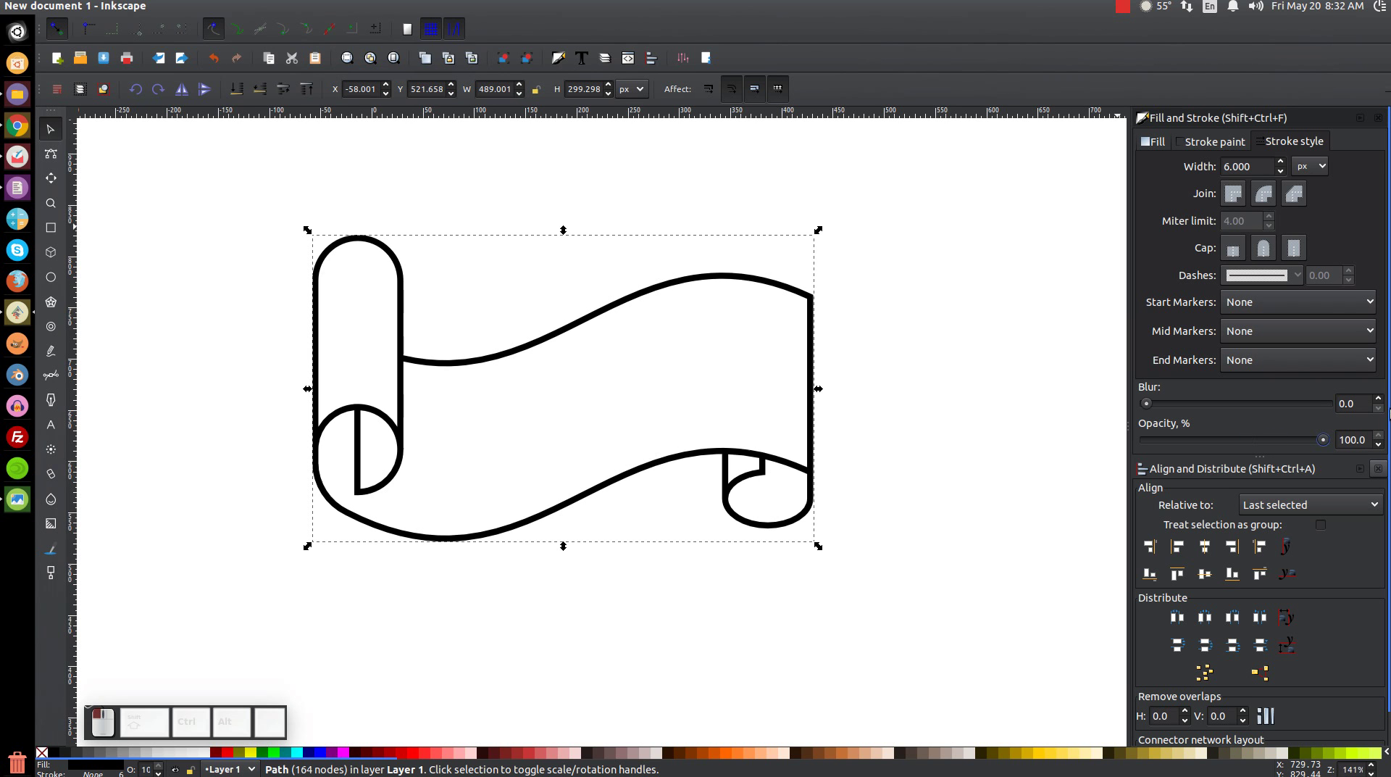
# Step: Undo the accidental move and draw a rectangle over the top of the left curl
pyautogui.moveTo(753, 464); pyautogui.dragTo(761, 448)
pyautogui.press('1')
pyautogui.click(726, 451)
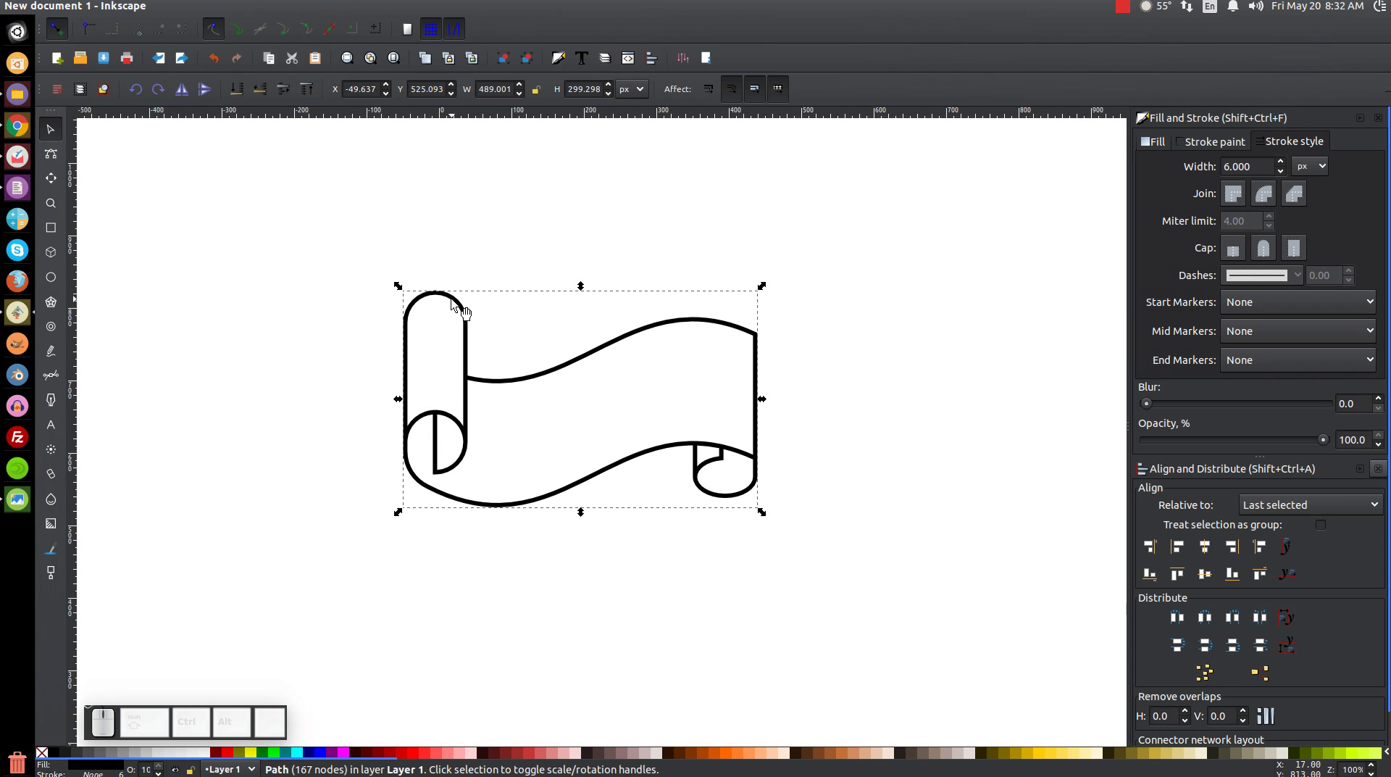
pyautogui.click(465, 310)
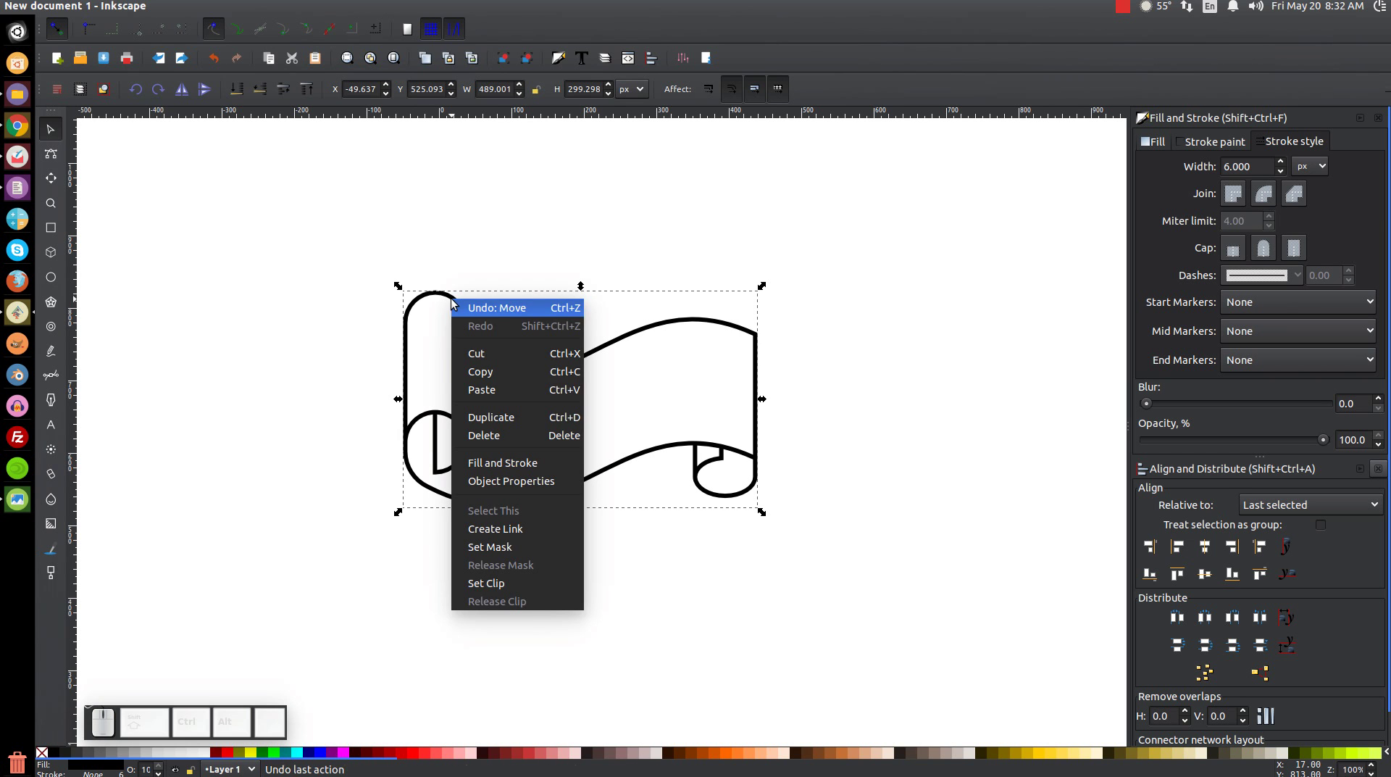
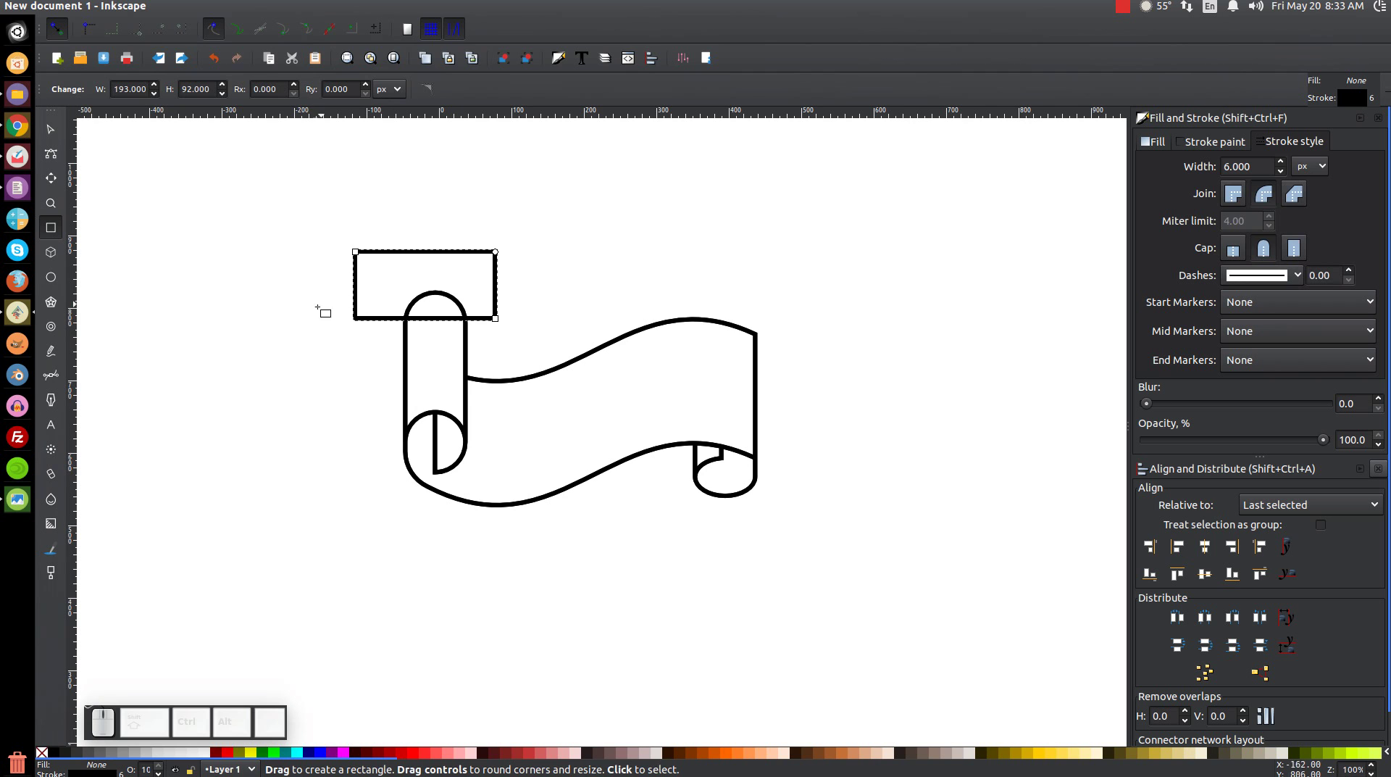
# Step: Fill the rectangle red with no stroke and position it over the curl's rounded top
pyautogui.click(230, 750)
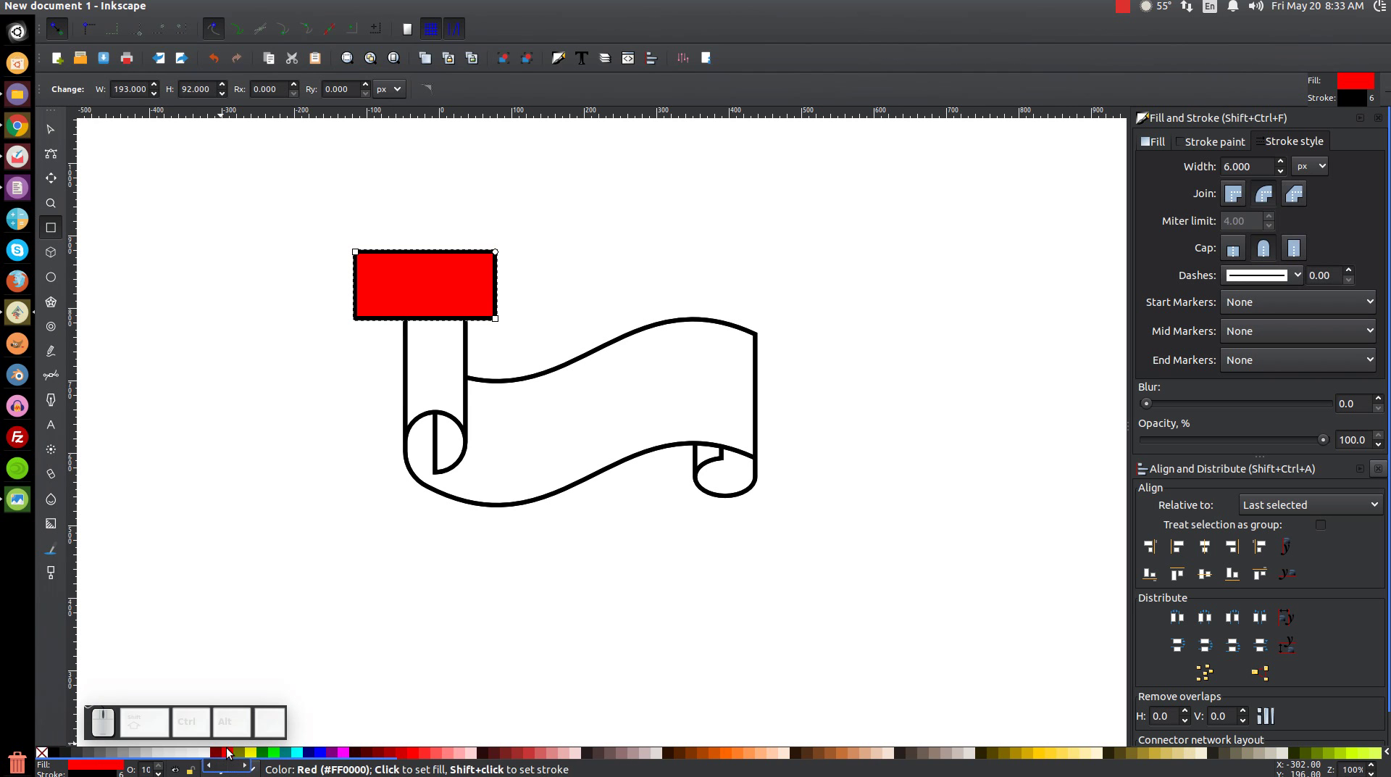
pyautogui.click(39, 752)
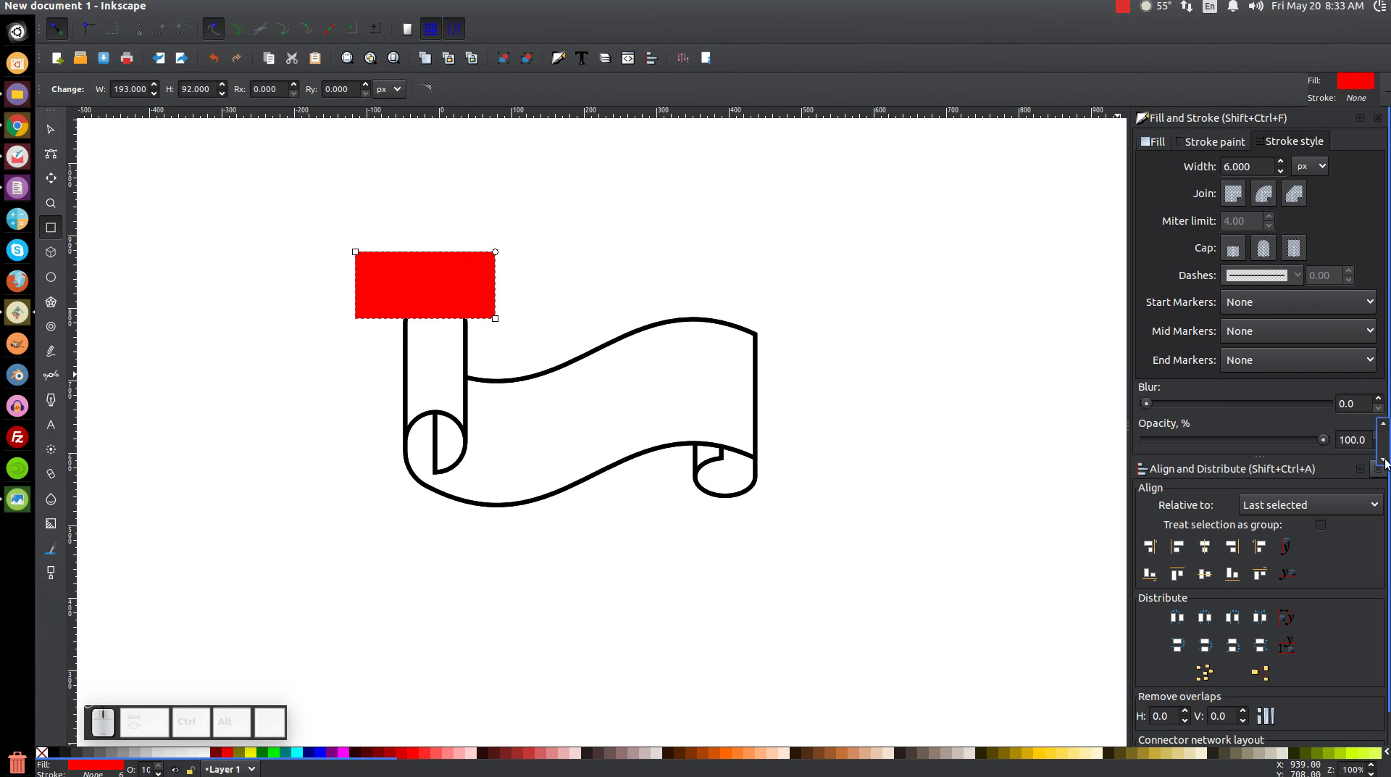
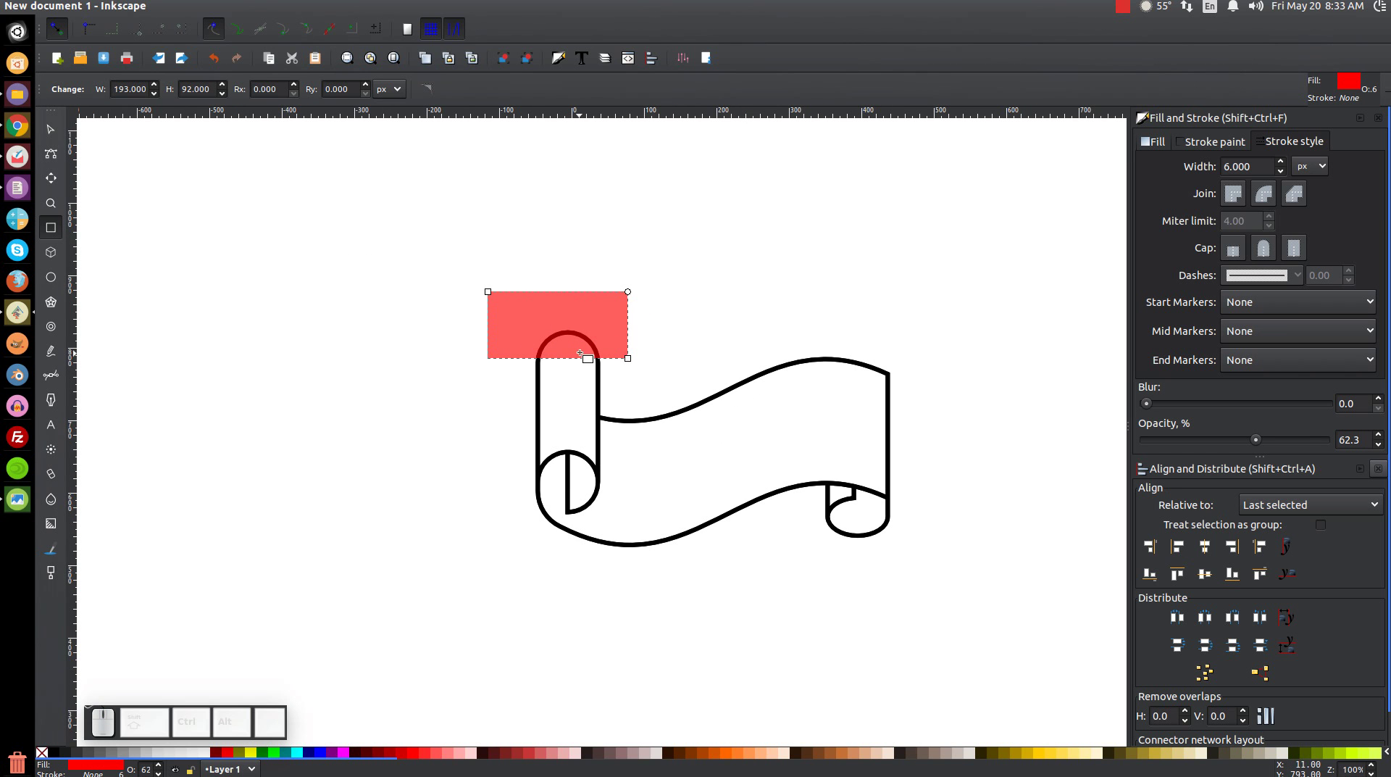
pyautogui.scroll(3)
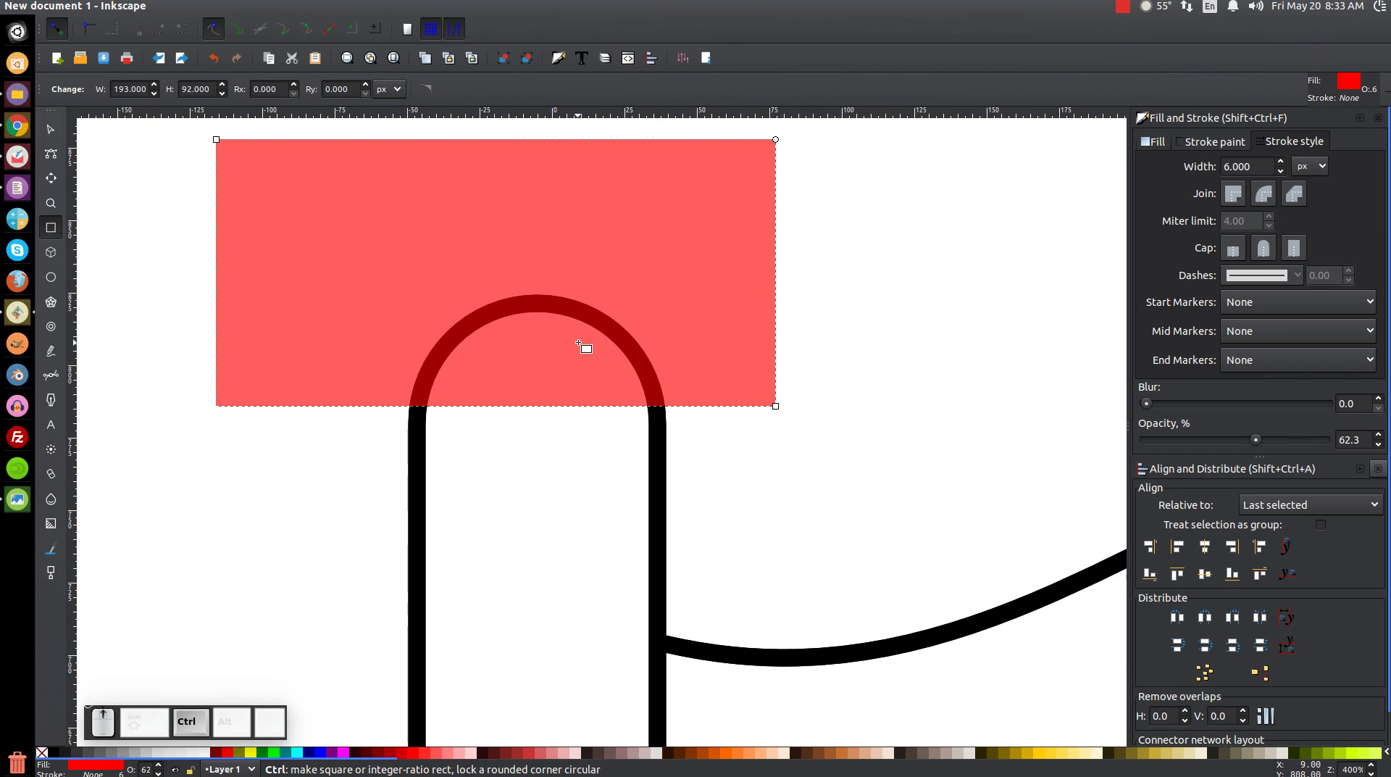
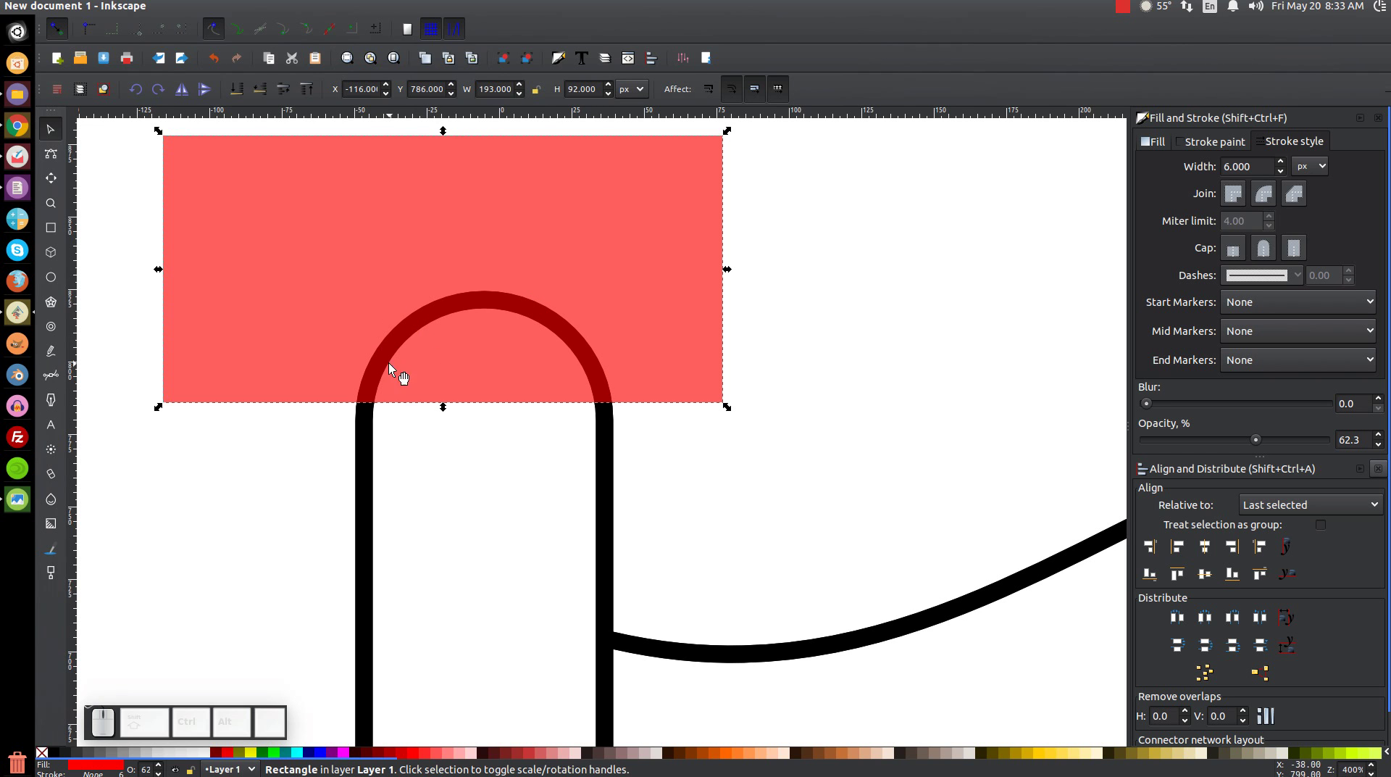
pyautogui.moveTo(652, 360); pyautogui.dragTo(652, 362)
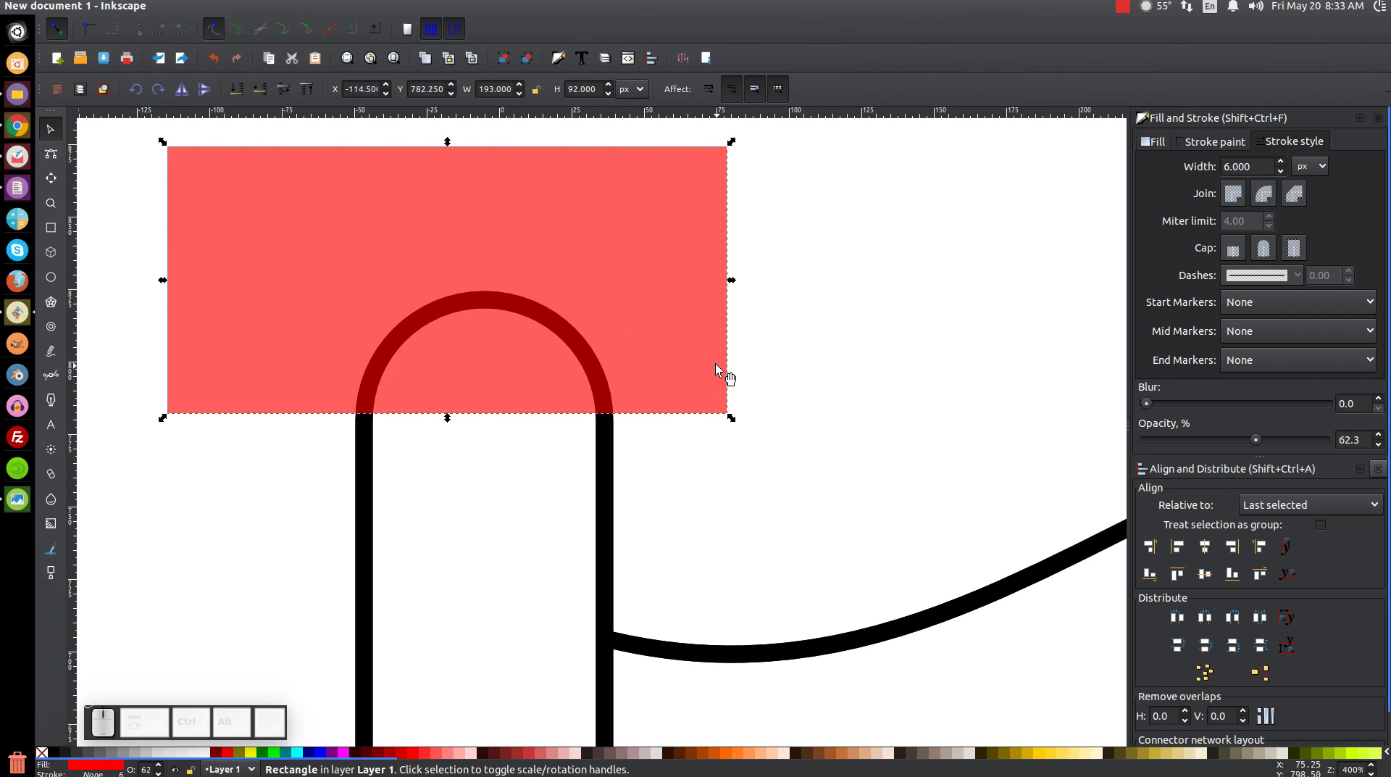
# Step: Intersect the rectangle with the curl outline to cut a separate arc piece
pyautogui.click(612, 466)
pyautogui.click(233, 9)
pyautogui.click(262, 121)
pyautogui.middleClick(643, 353)
pyautogui.click(568, 252)
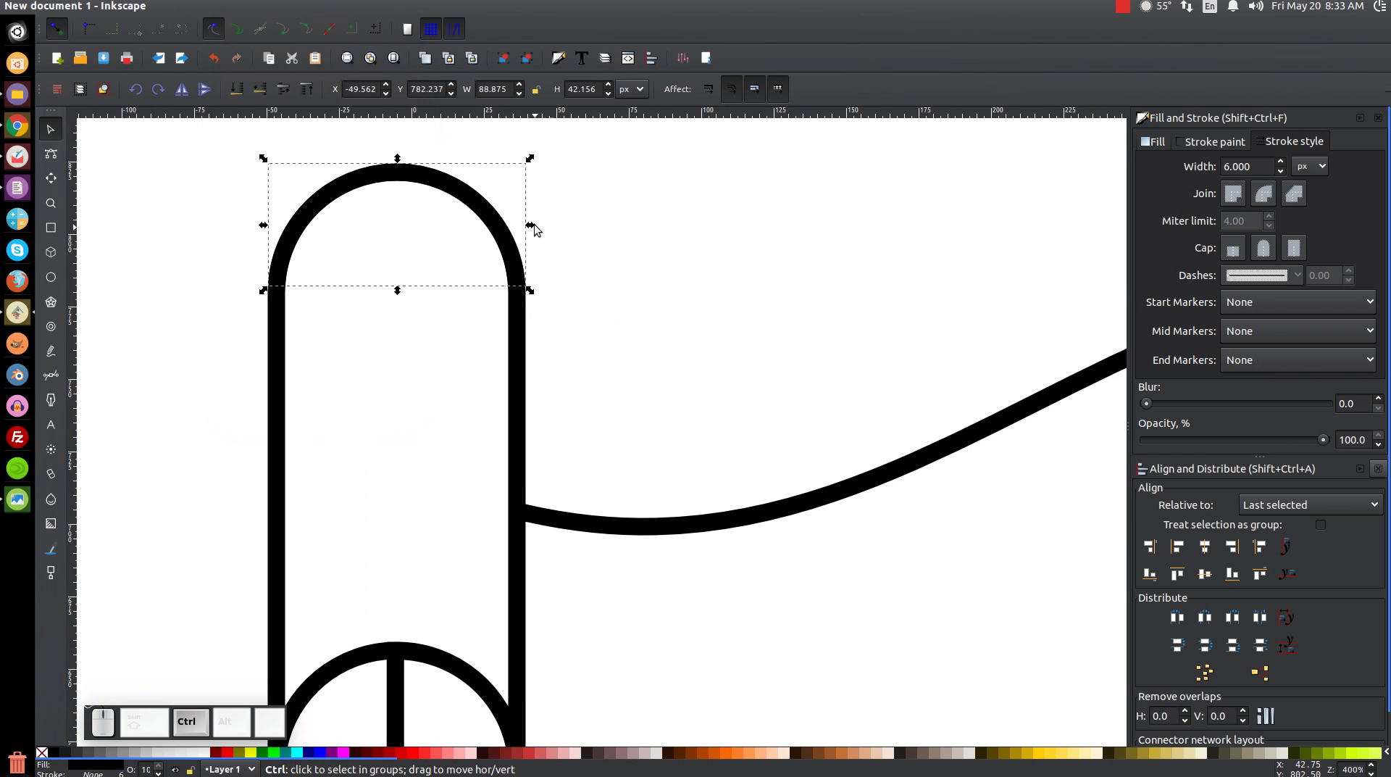
# Step: Stack evenly spaced arc copies down the left curl
pyautogui.moveTo(460, 189); pyautogui.dragTo(471, 565)
pyautogui.press('ctrl+space')
pyautogui.press('ctrl+space')
pyautogui.press('ctrl+space')
pyautogui.press('ctrl+space')
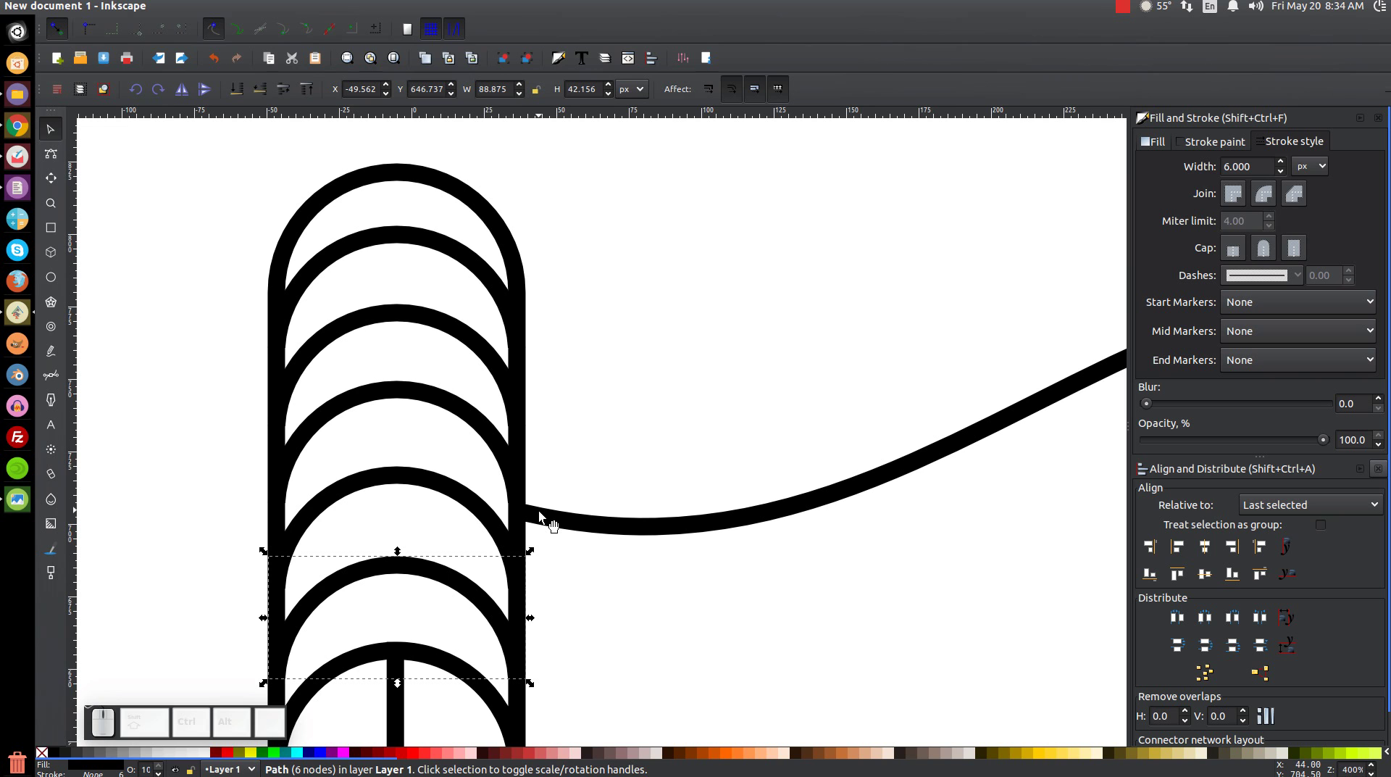
# Step: Select all the arc copies and combine them into one path
pyautogui.click(413, 491)
pyautogui.click(417, 403)
pyautogui.click(403, 326)
pyautogui.click(417, 251)
pyautogui.moveTo(424, 247); pyautogui.dragTo(694, 210)
pyautogui.press('ctrl+z')
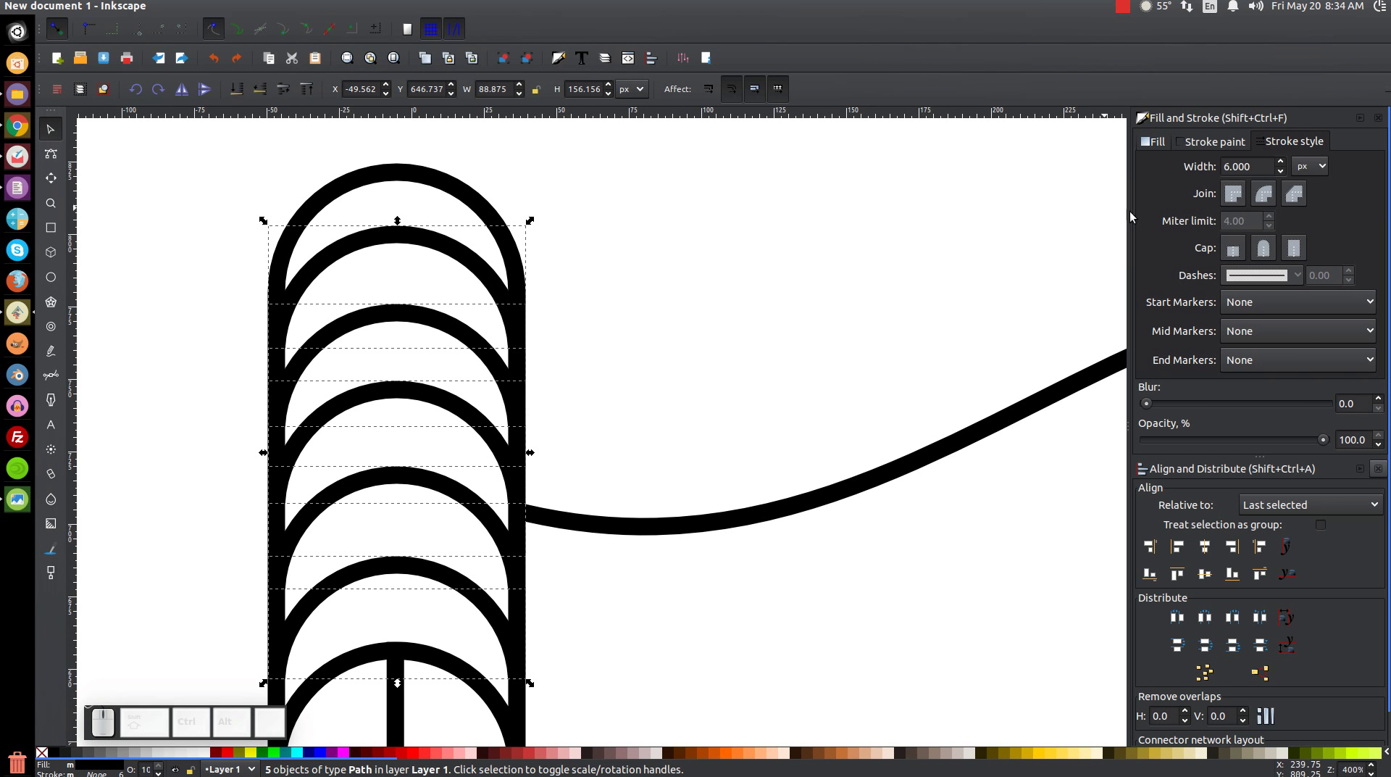
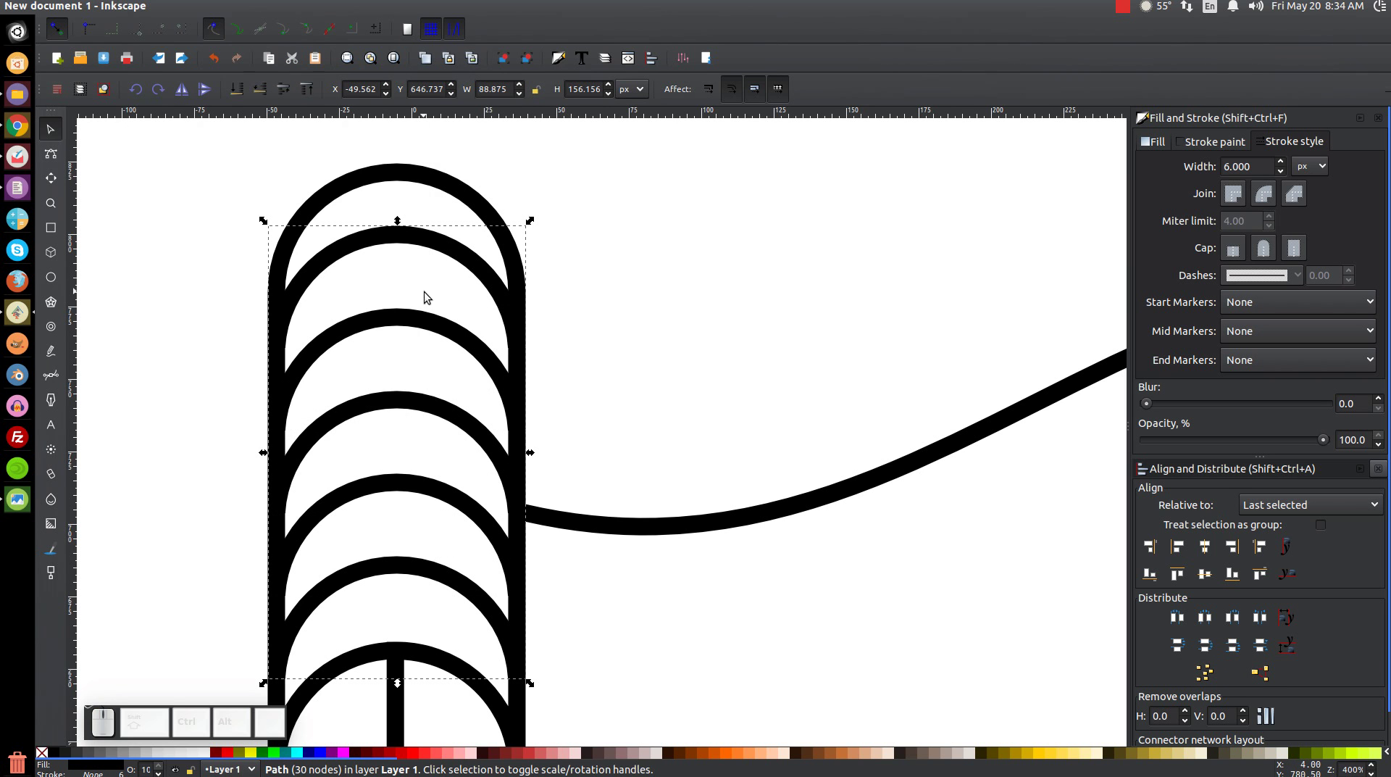
pyautogui.click(431, 323)
pyautogui.press('ctrl+z')
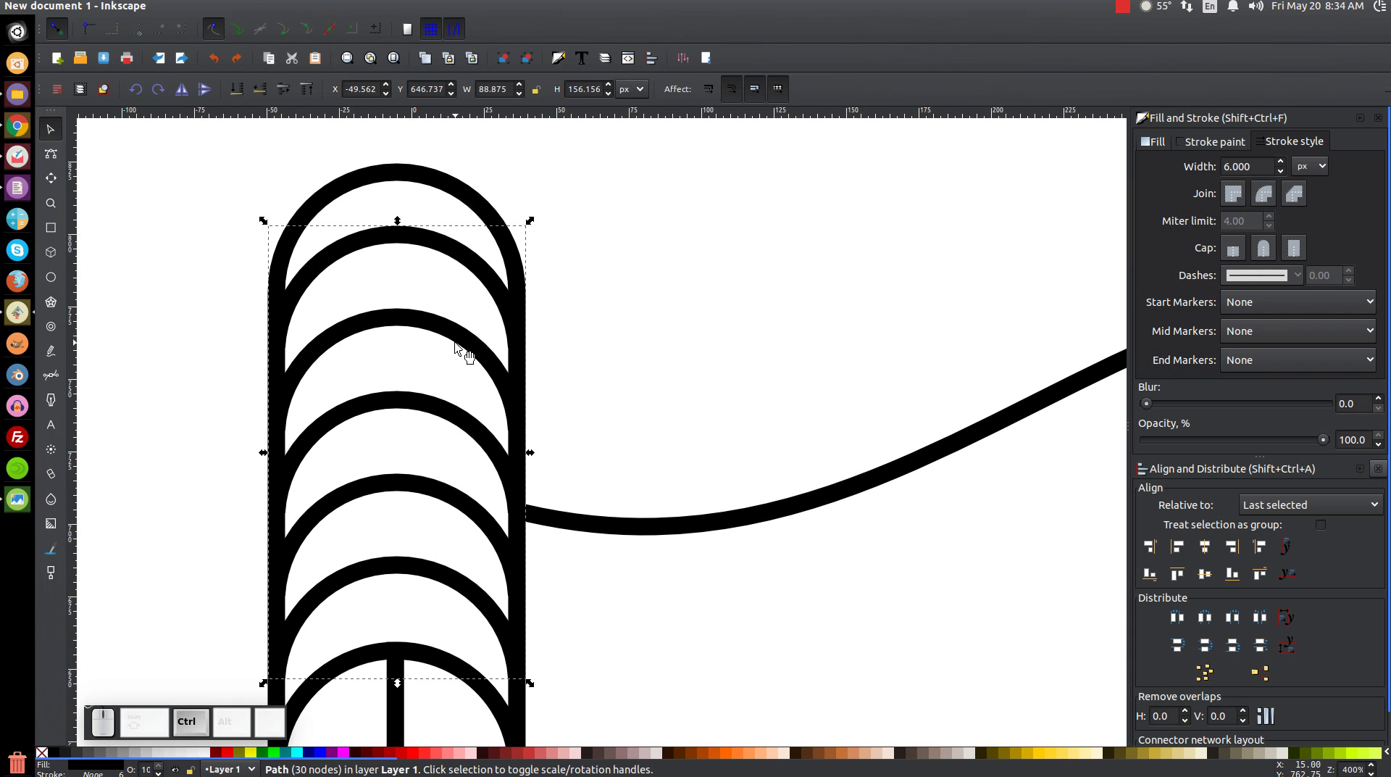
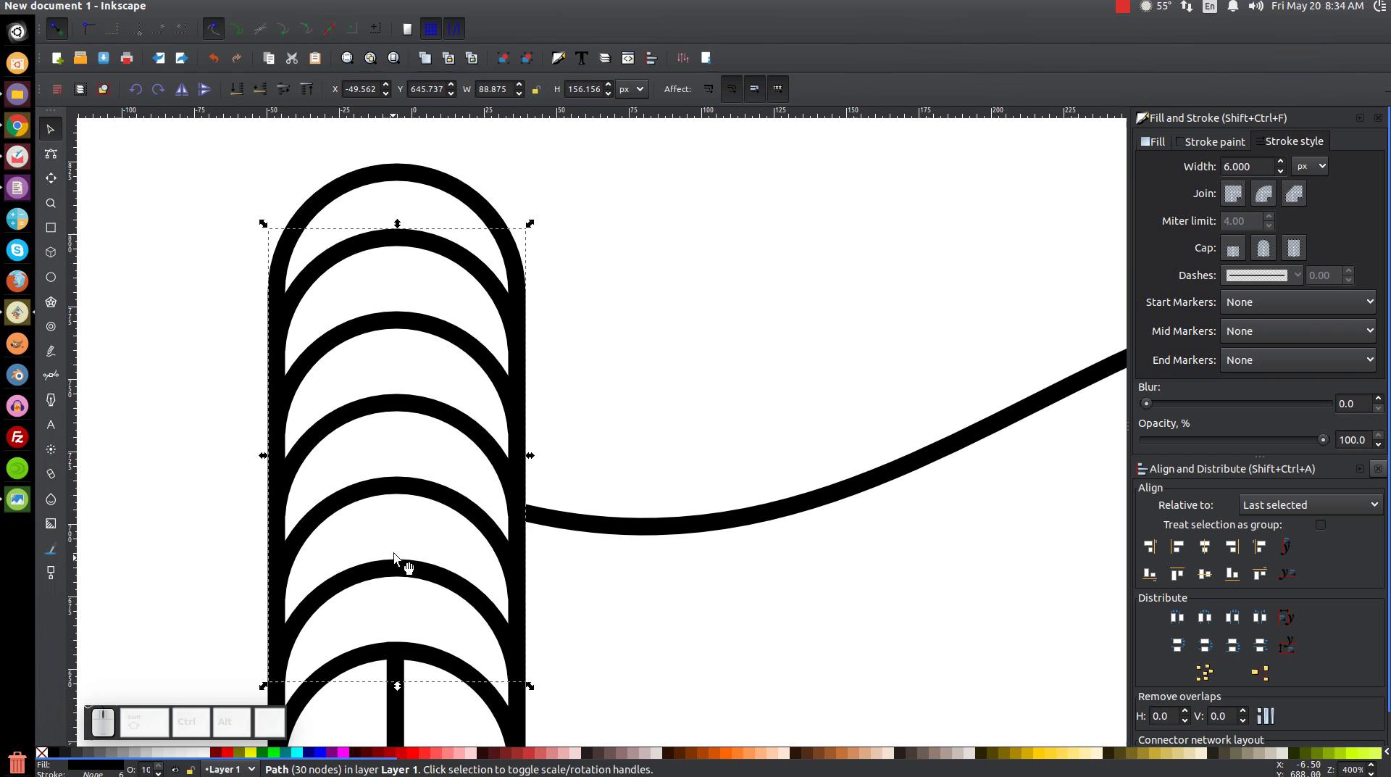
# Step: Nudge the combined arc stack vertically into place on the curl
pyautogui.moveTo(439, 410); pyautogui.dragTo(446, 326)
pyautogui.click(441, 337)
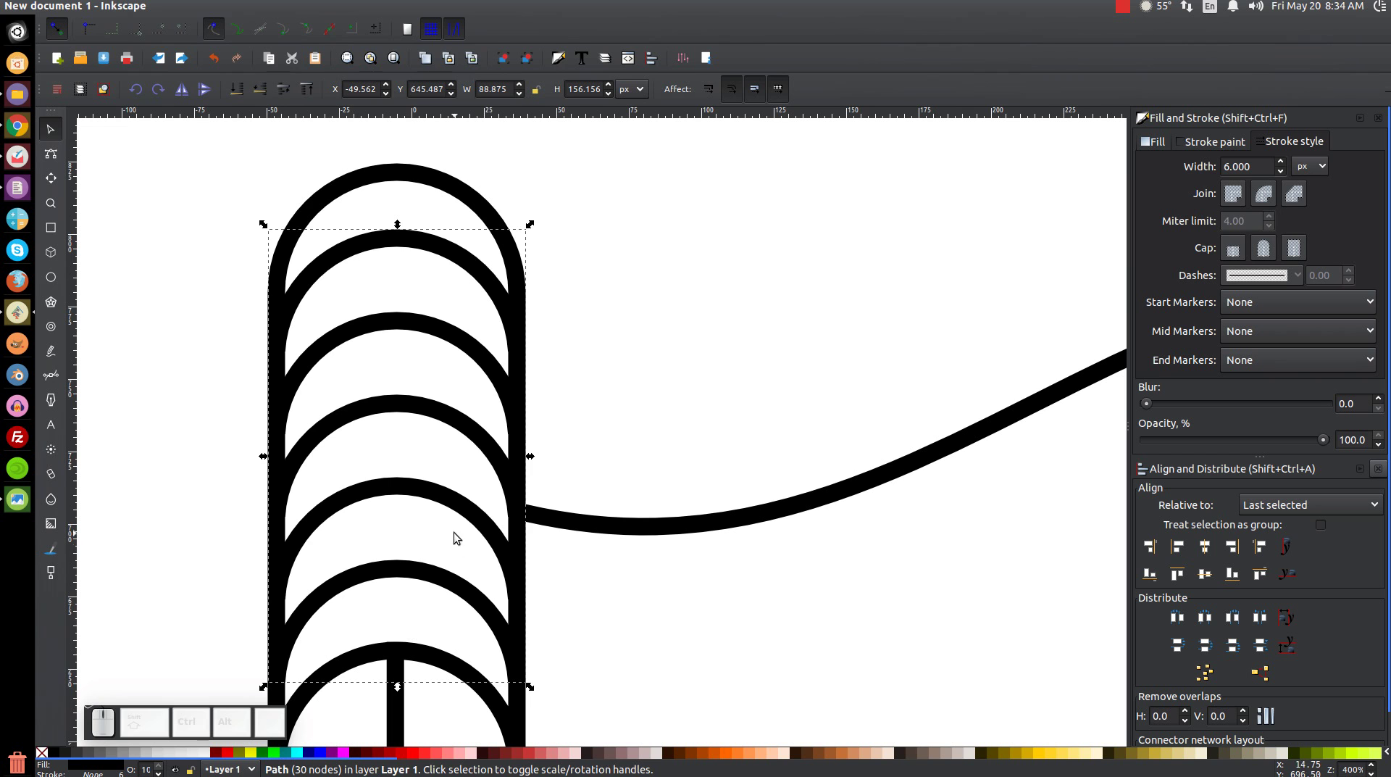
pyautogui.moveTo(418, 577); pyautogui.dragTo(411, 461)
pyautogui.click(737, 381)
pyautogui.click(627, 354)
pyautogui.press('1')
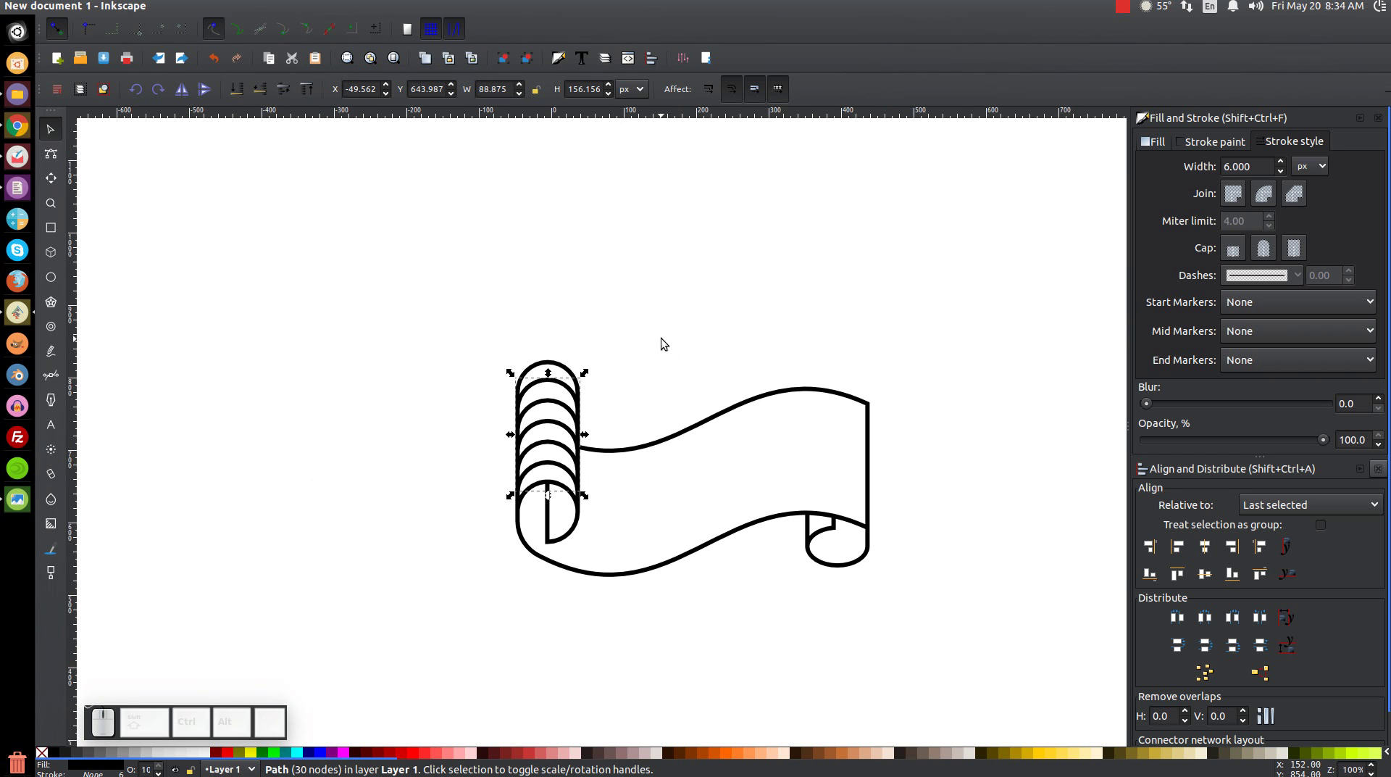
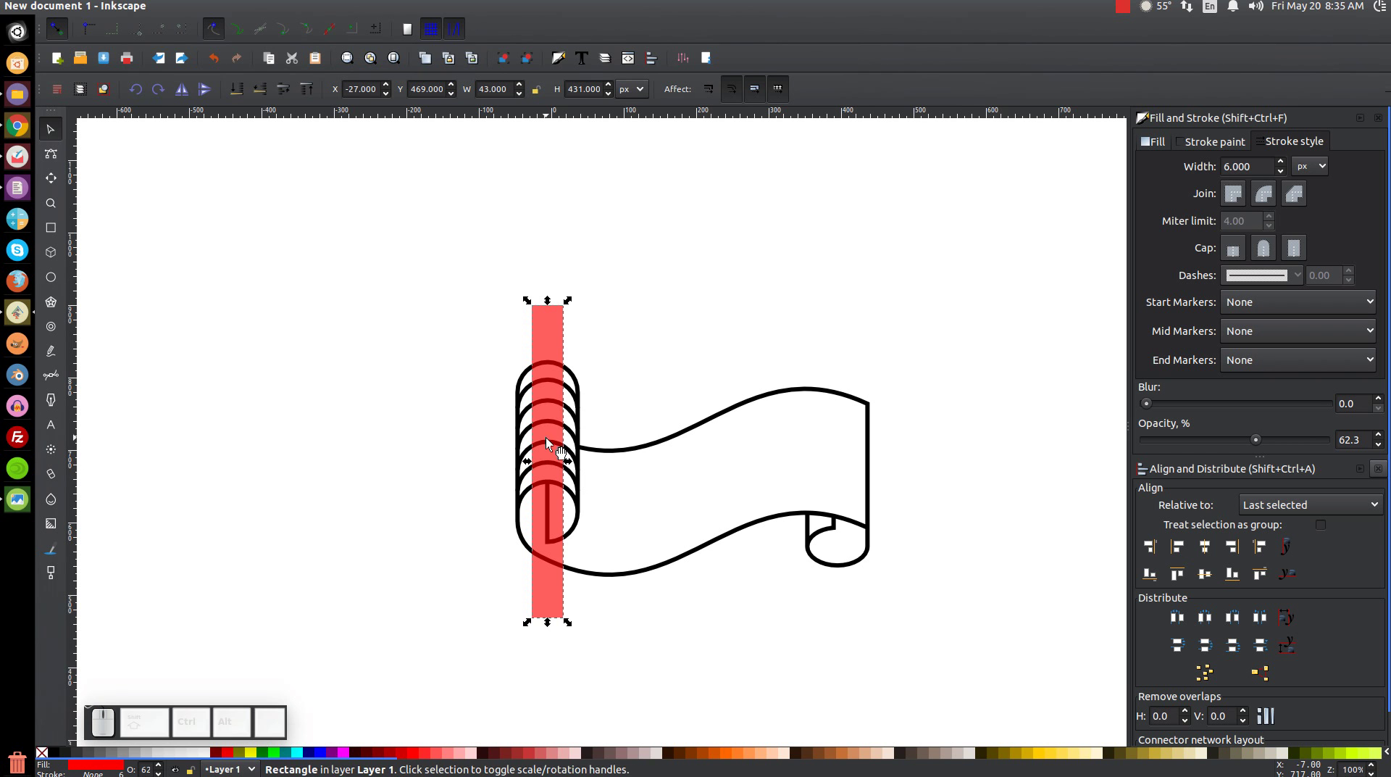
# Step: Center the narrow rectangle over the arc stack and cut it out with Path > Difference
pyautogui.scroll(3)
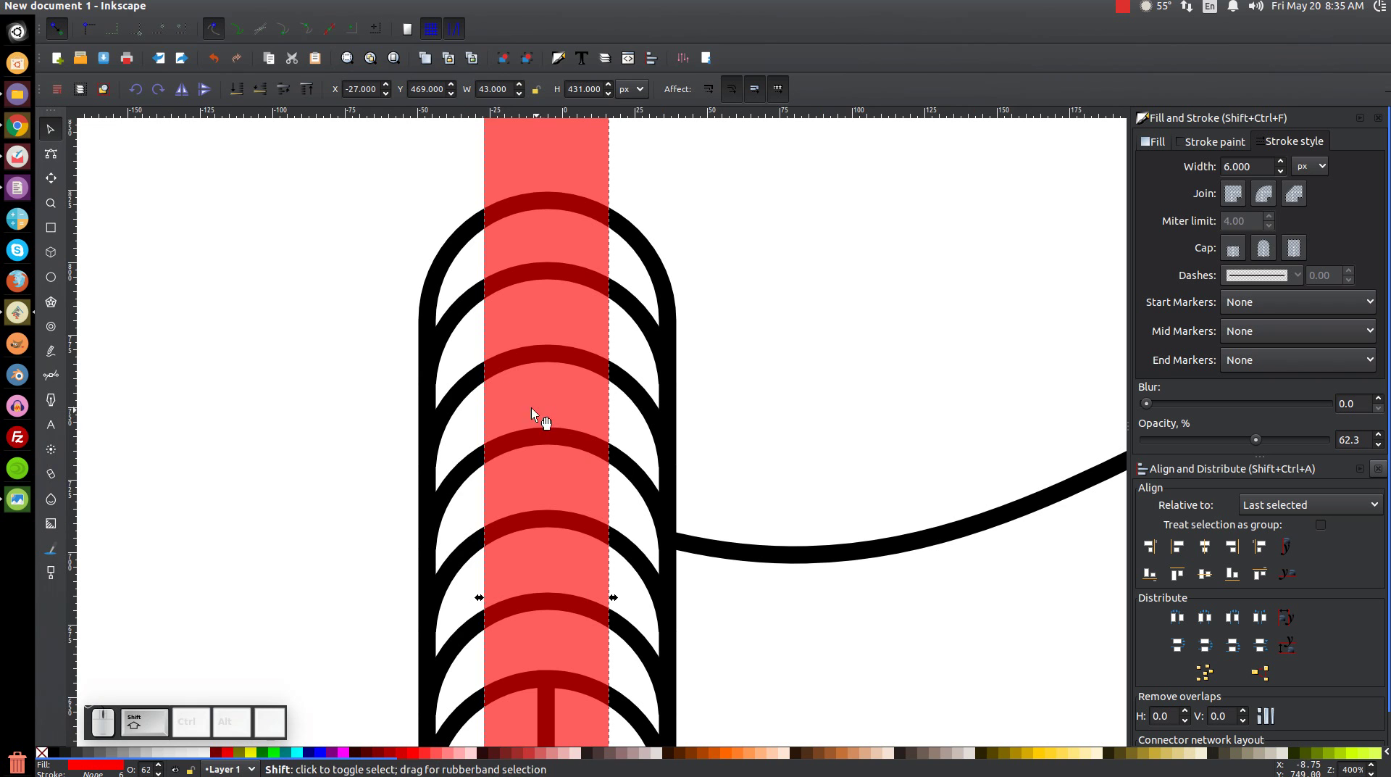
pyautogui.click(480, 310)
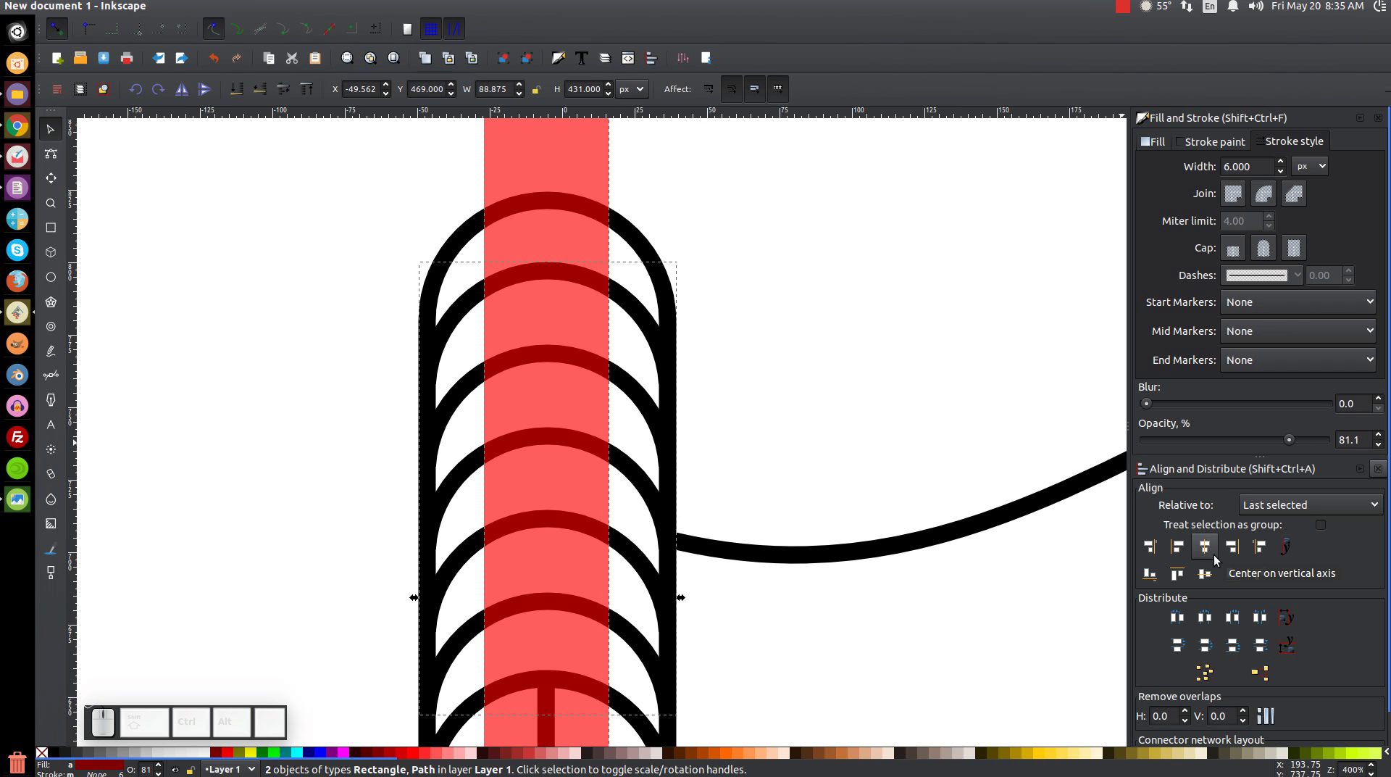
pyautogui.click(1217, 557)
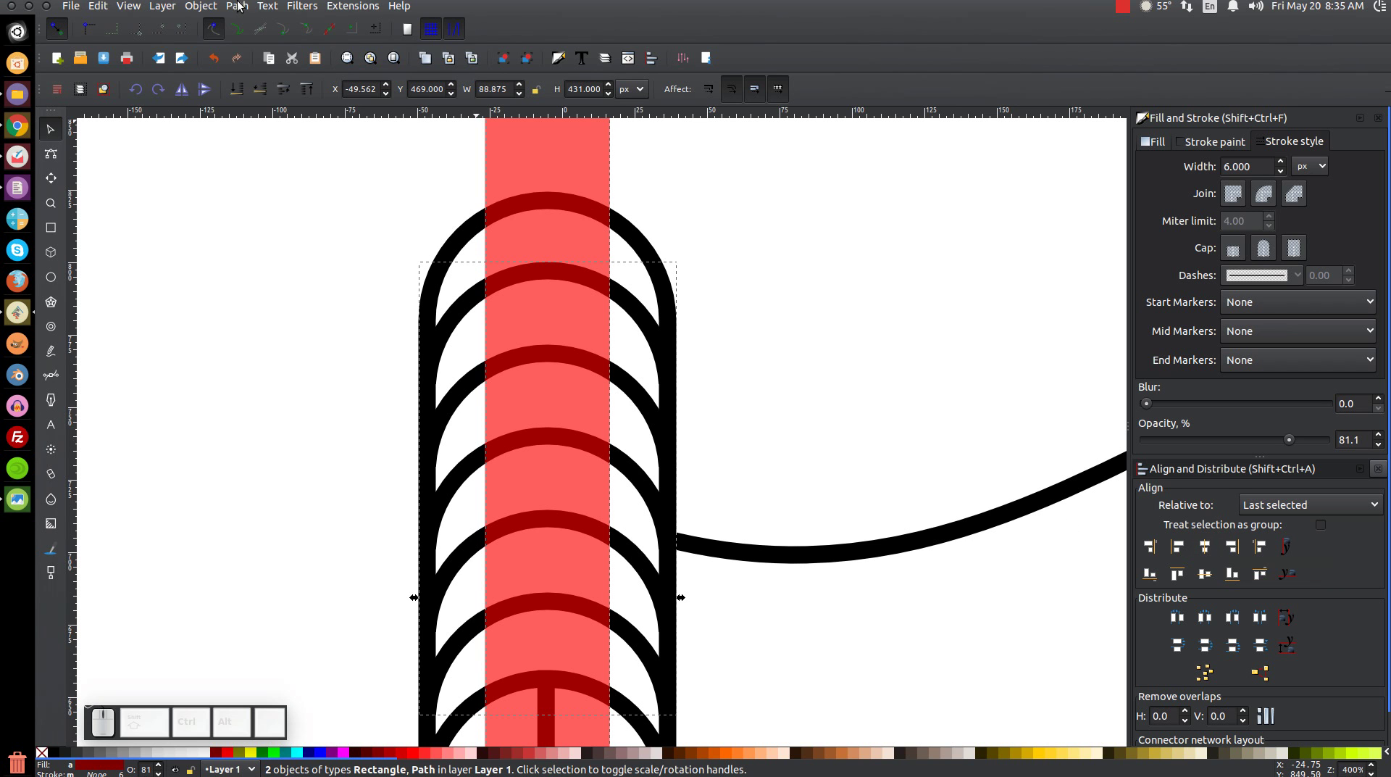
pyautogui.click(242, 11)
pyautogui.click(274, 112)
# Step: Zoom out to the whole scroll and add its outline to the selection
pyautogui.press('1')
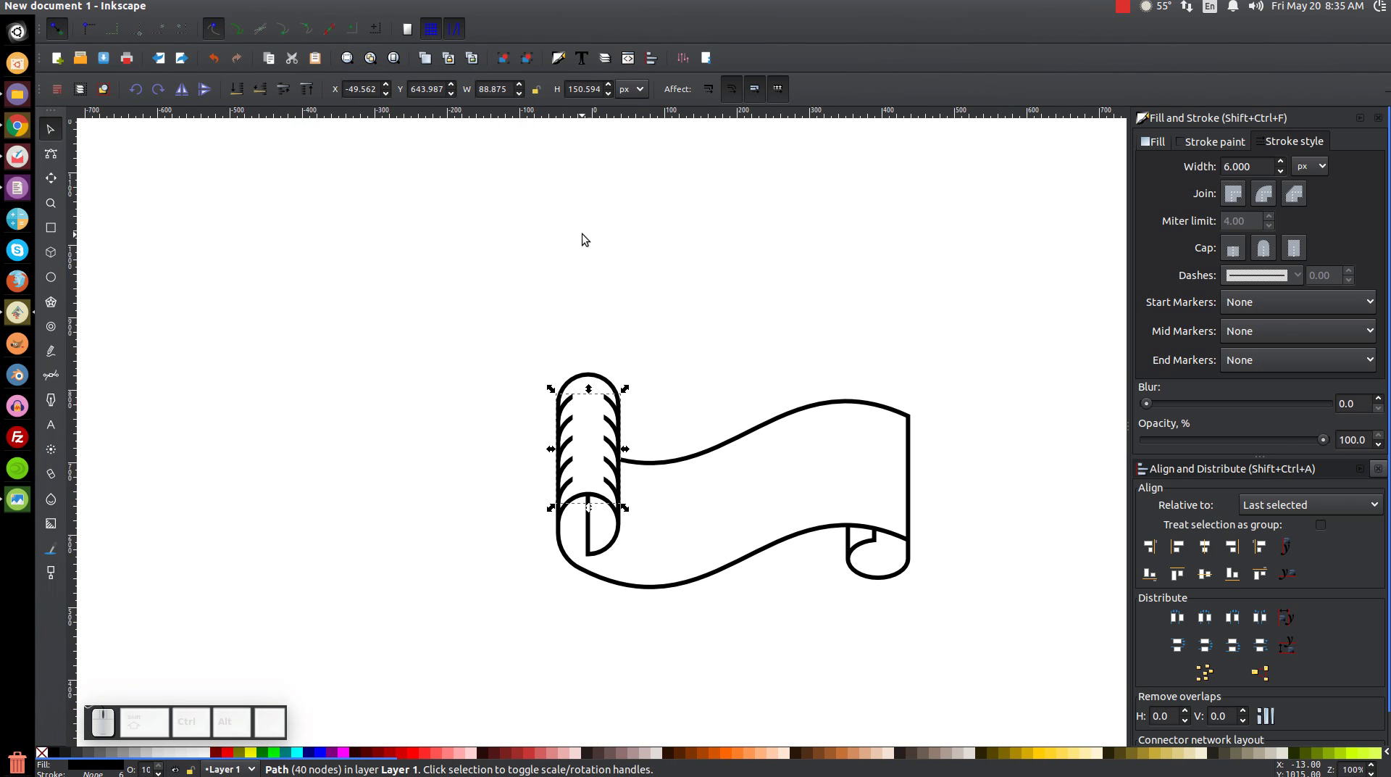
pyautogui.click(891, 415)
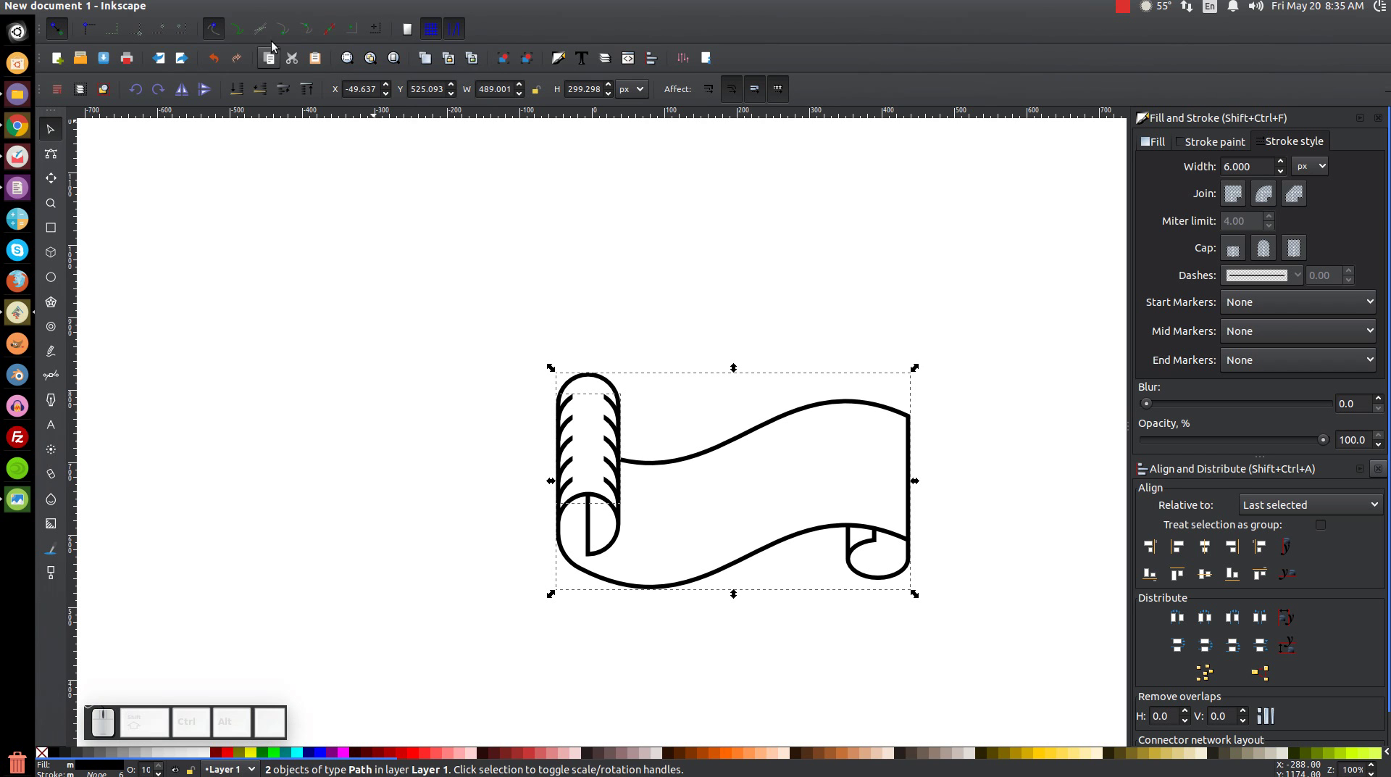
# Step: Union the left-curl hatch strokes with the scroll outline into one path
pyautogui.click(242, 7)
pyautogui.click(275, 90)
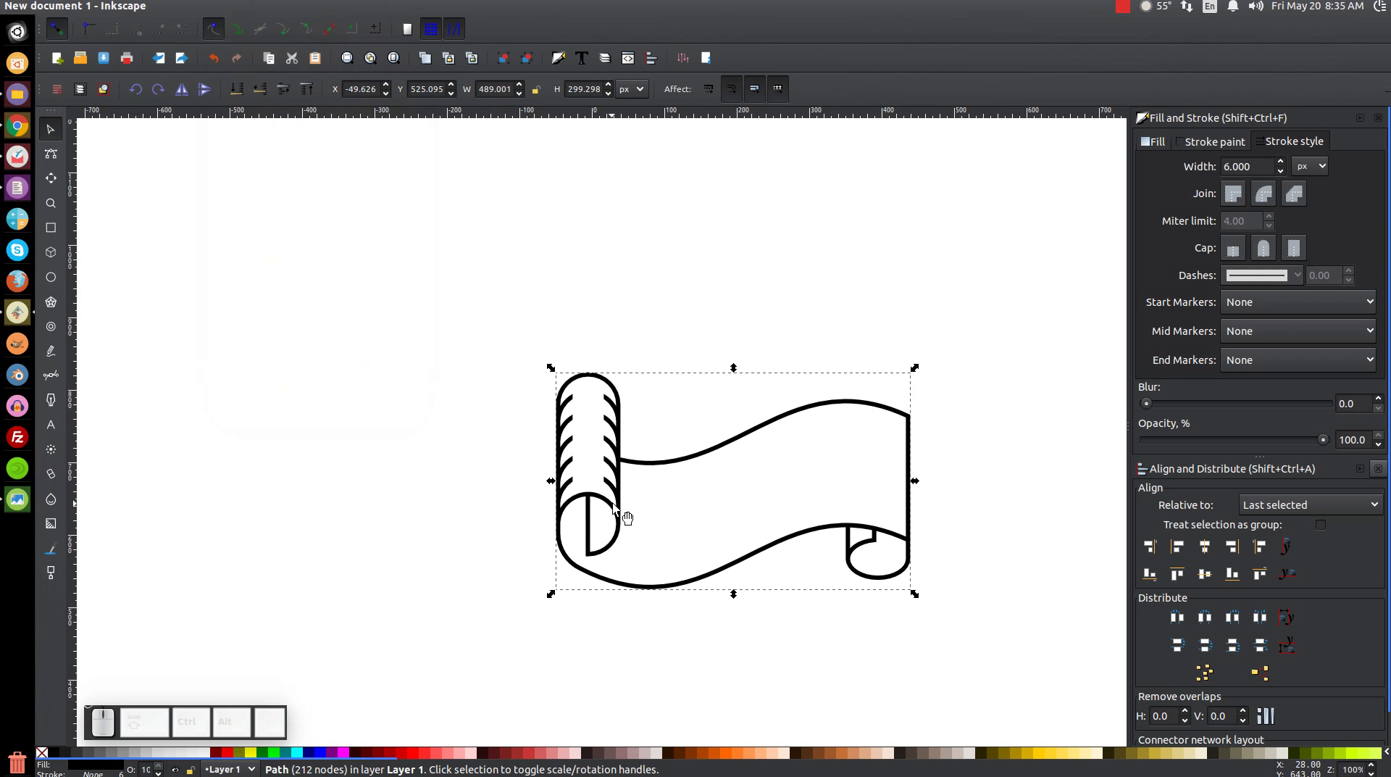
pyautogui.middleClick(685, 491)
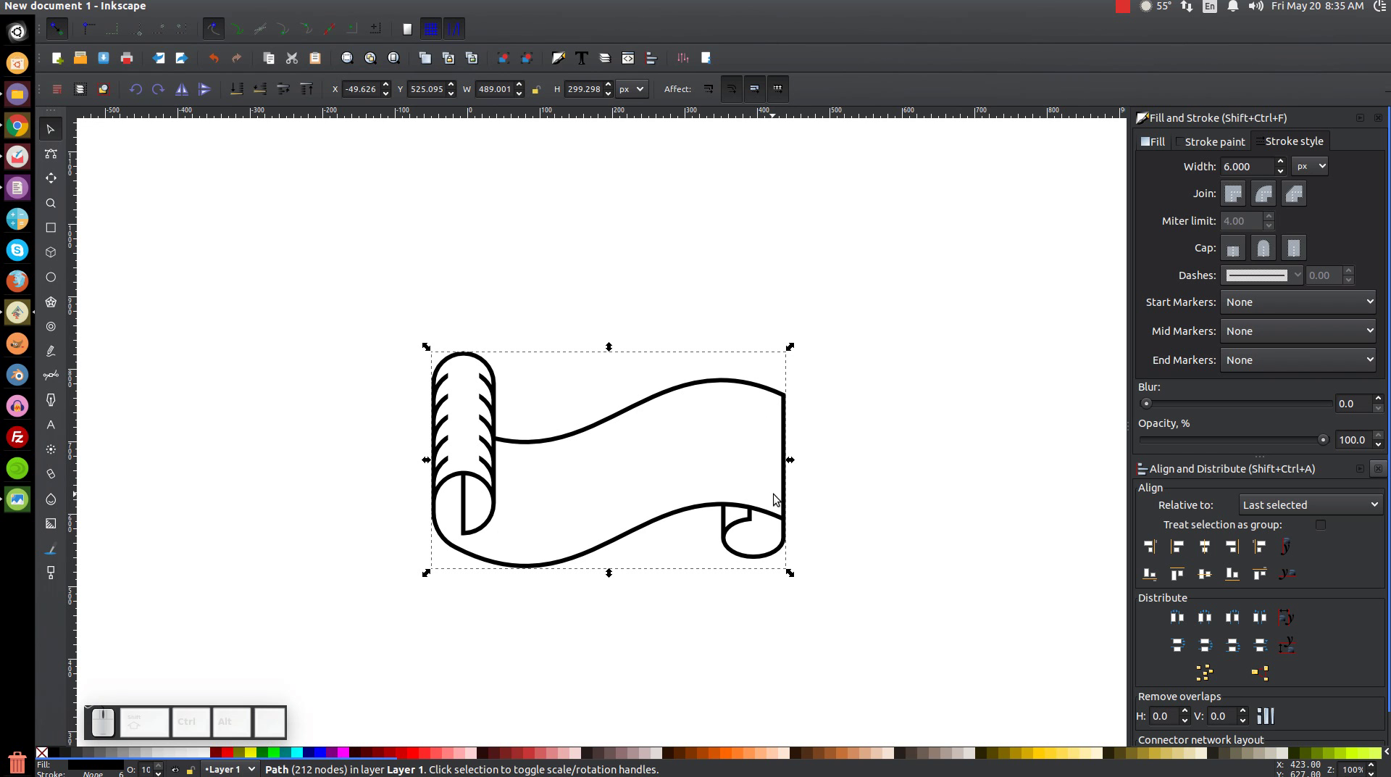
# Step: Zoom in closely on the top corner of the scroll's right end
pyautogui.click(762, 388)
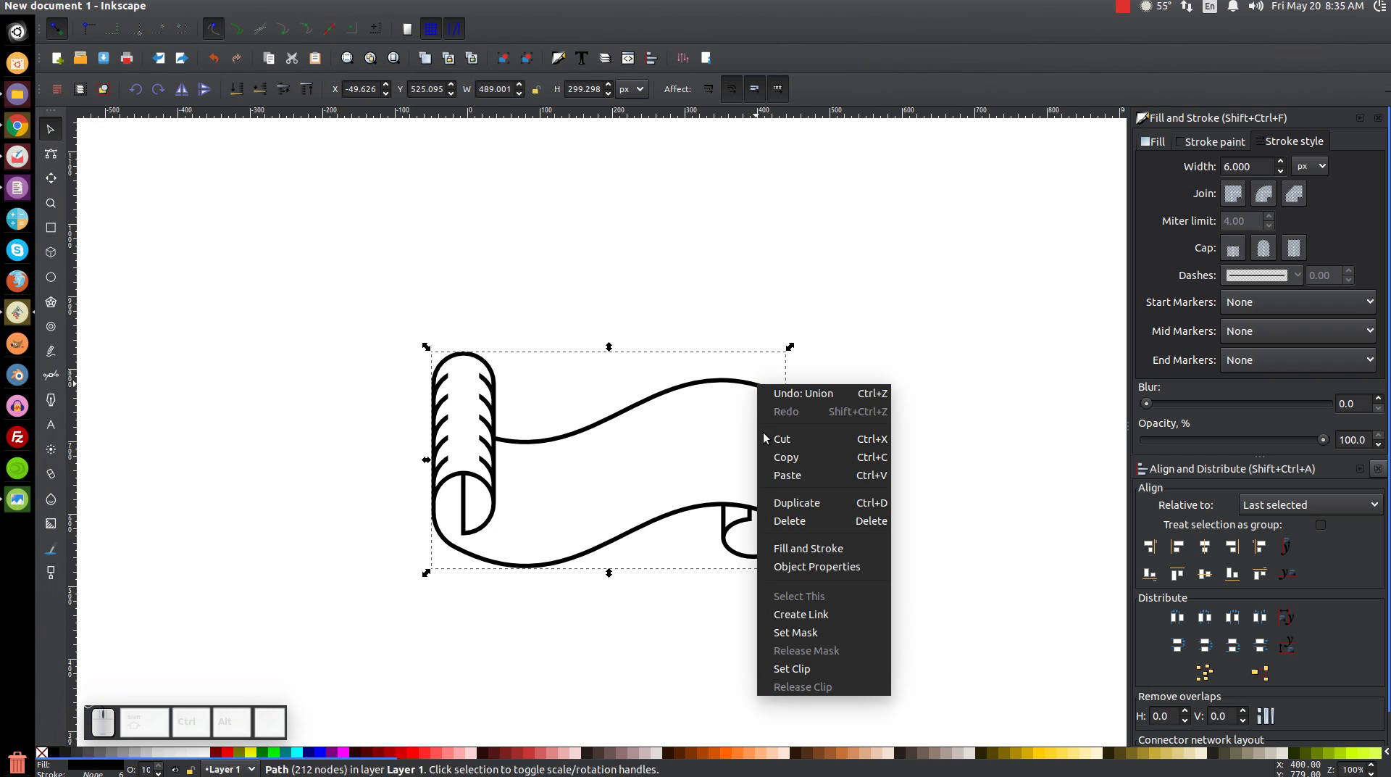
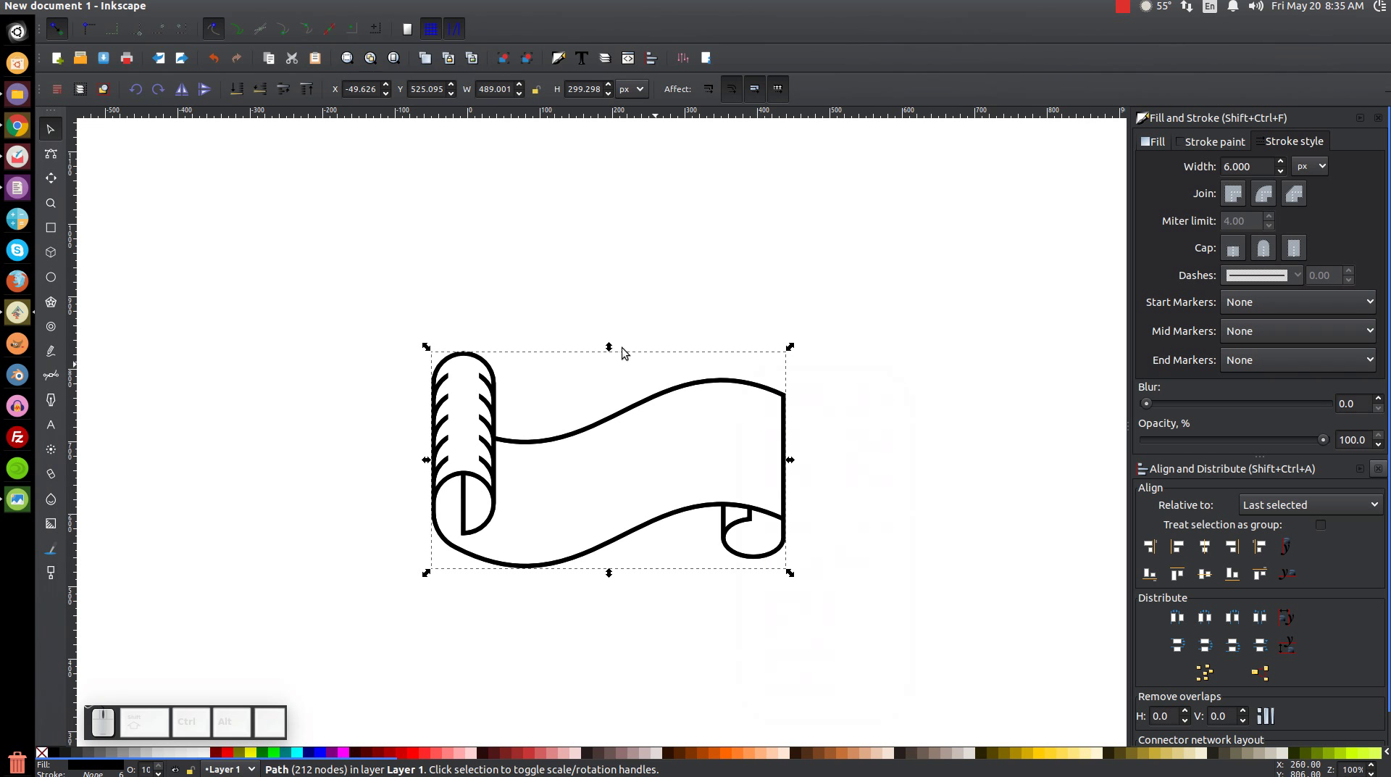
pyautogui.scroll(3)
pyautogui.scroll(3)
pyautogui.click(796, 469)
pyautogui.click(730, 388)
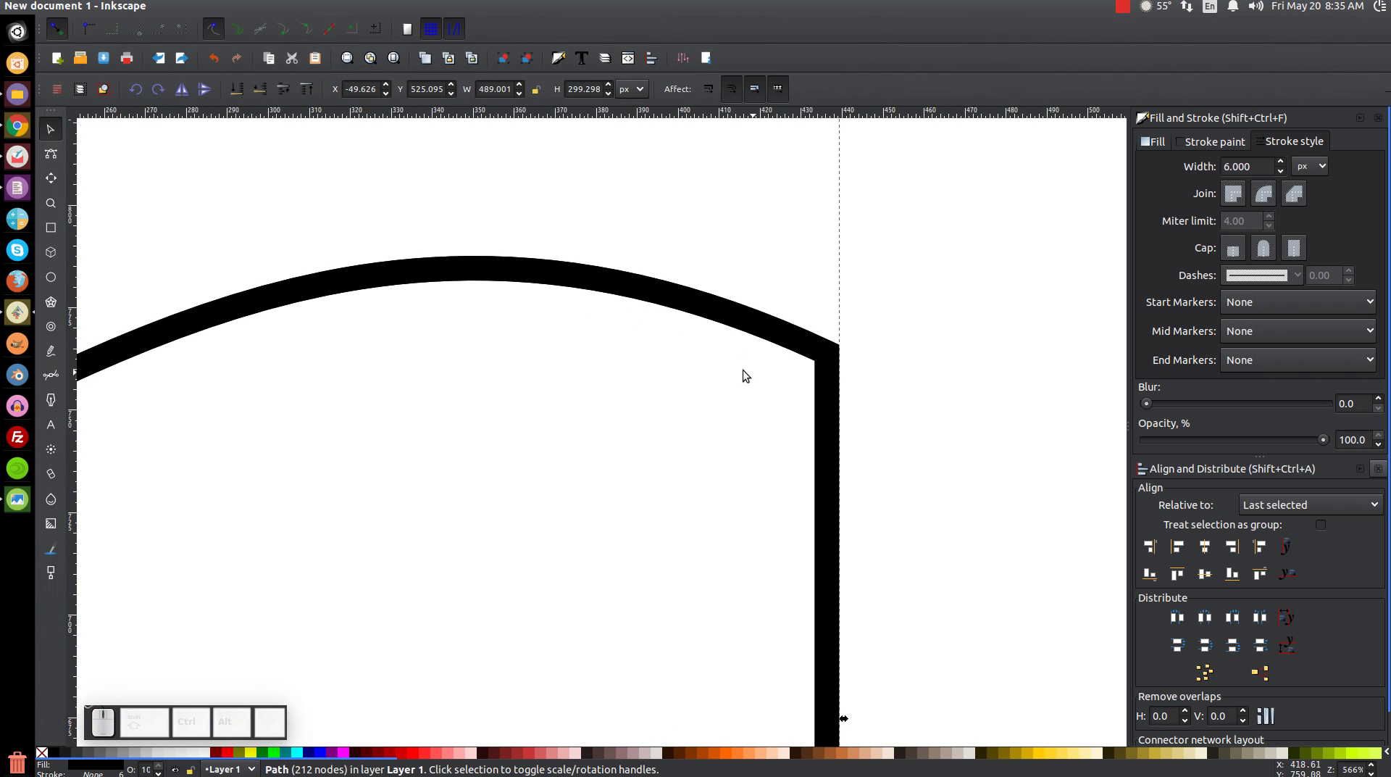
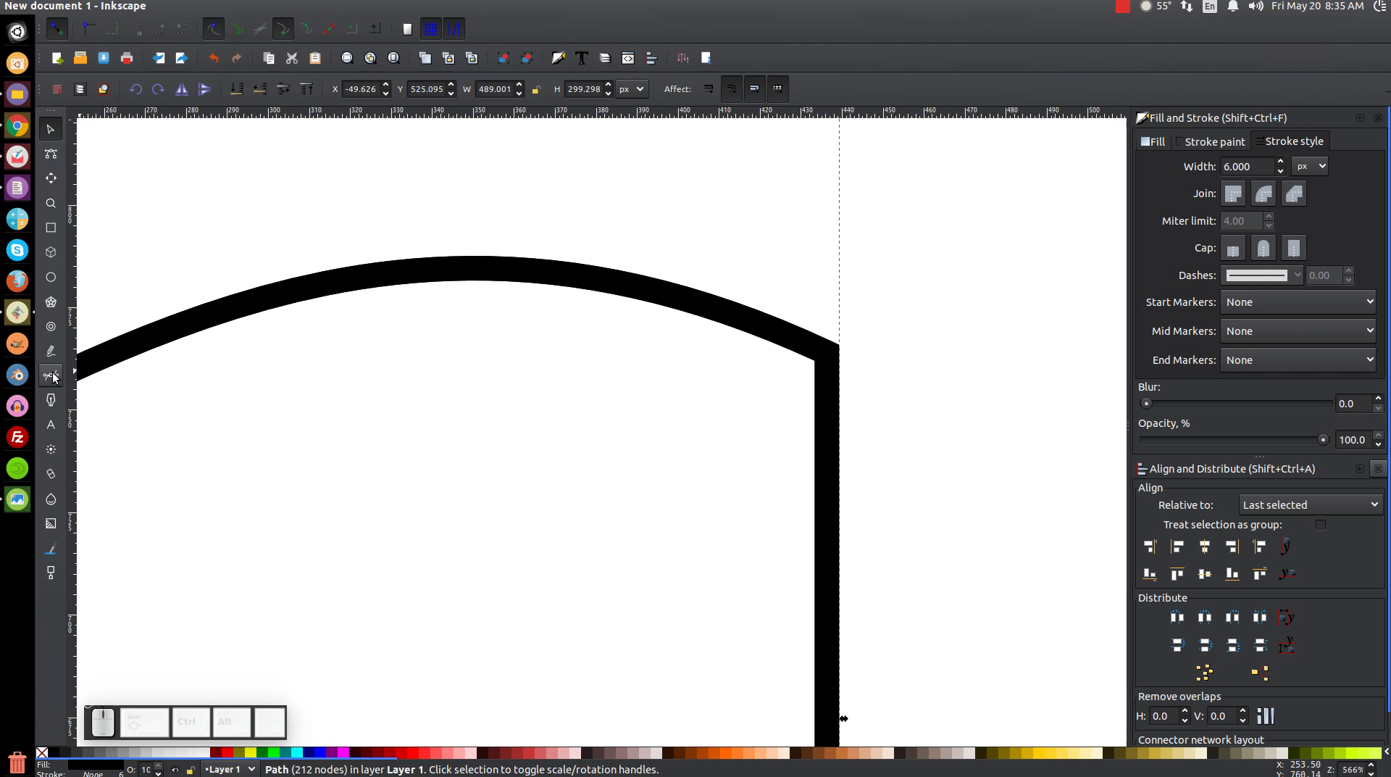
# Step: Draw a closed trimming shape with the Pen tool over the right-end top corner
pyautogui.press('b')
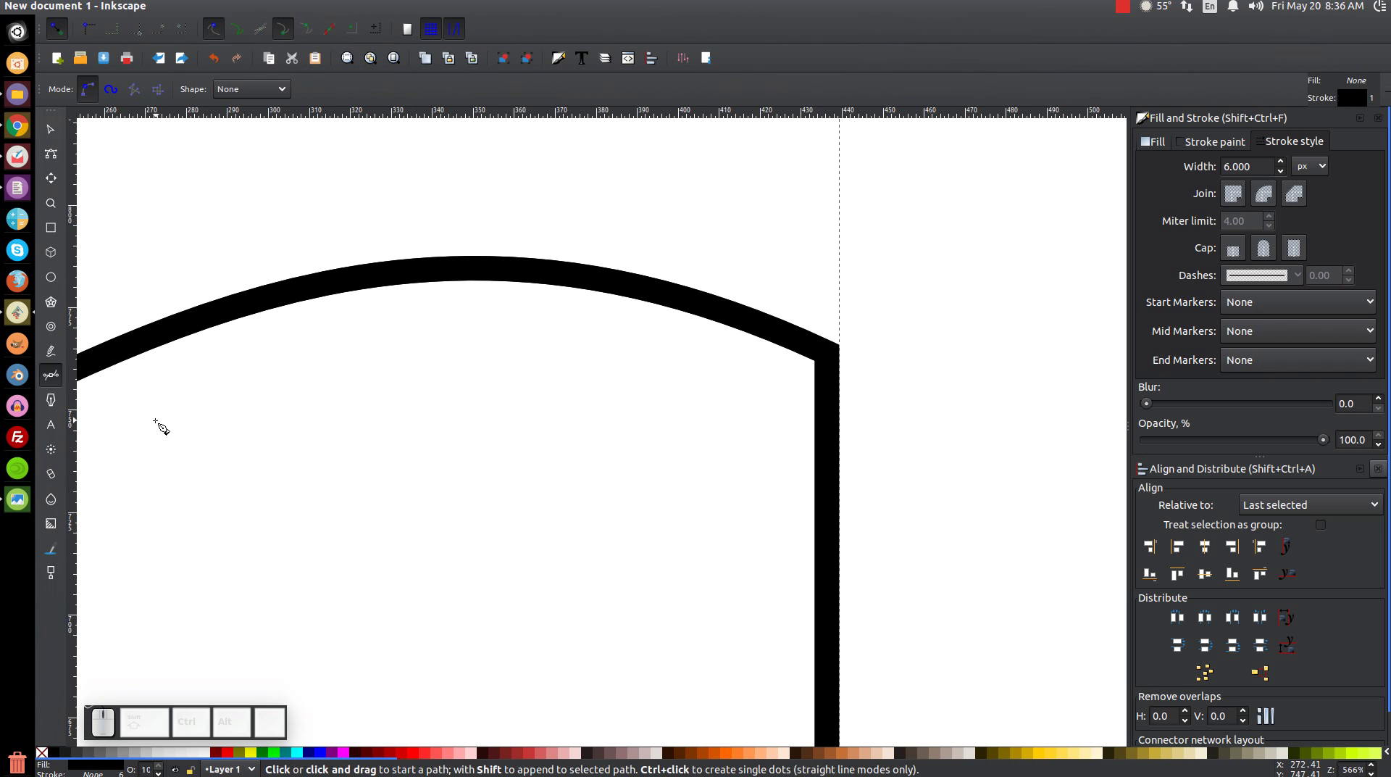
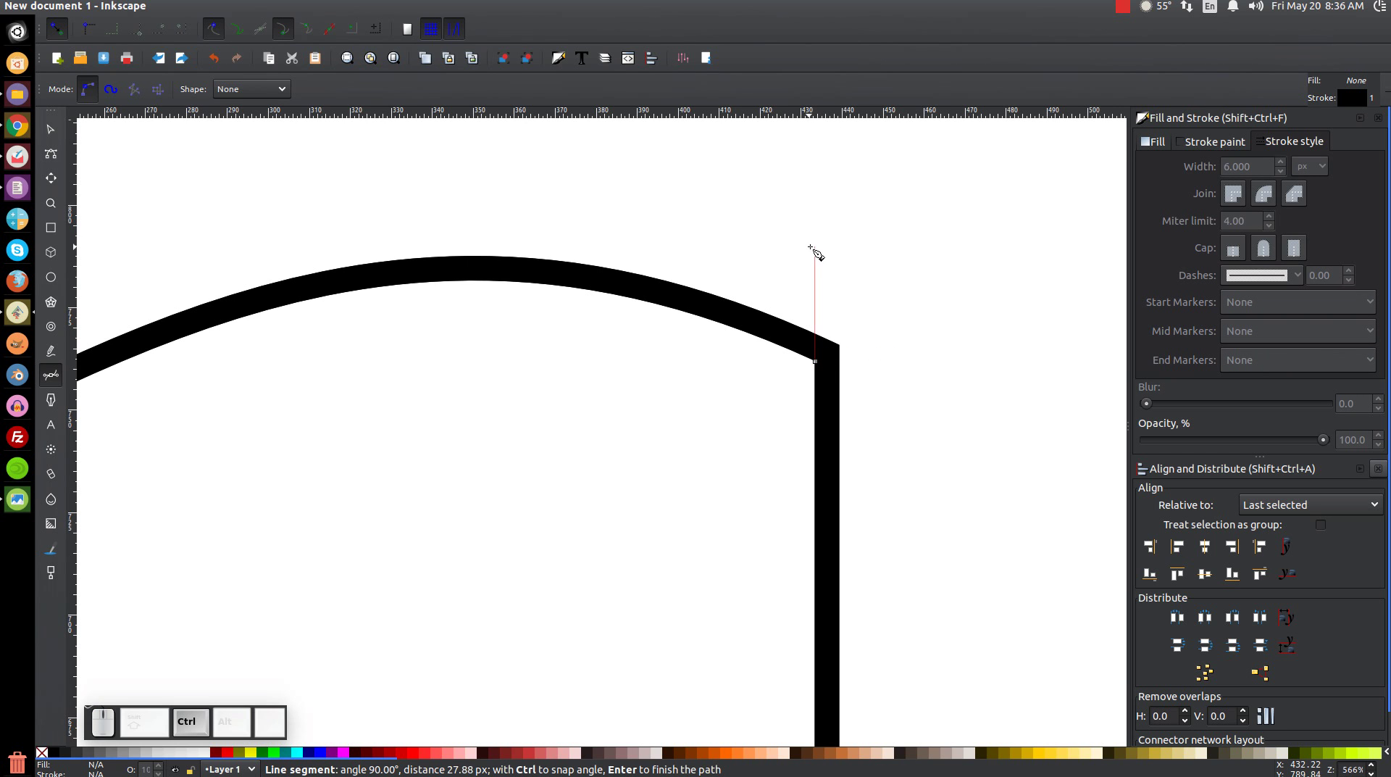
pyautogui.click(819, 245)
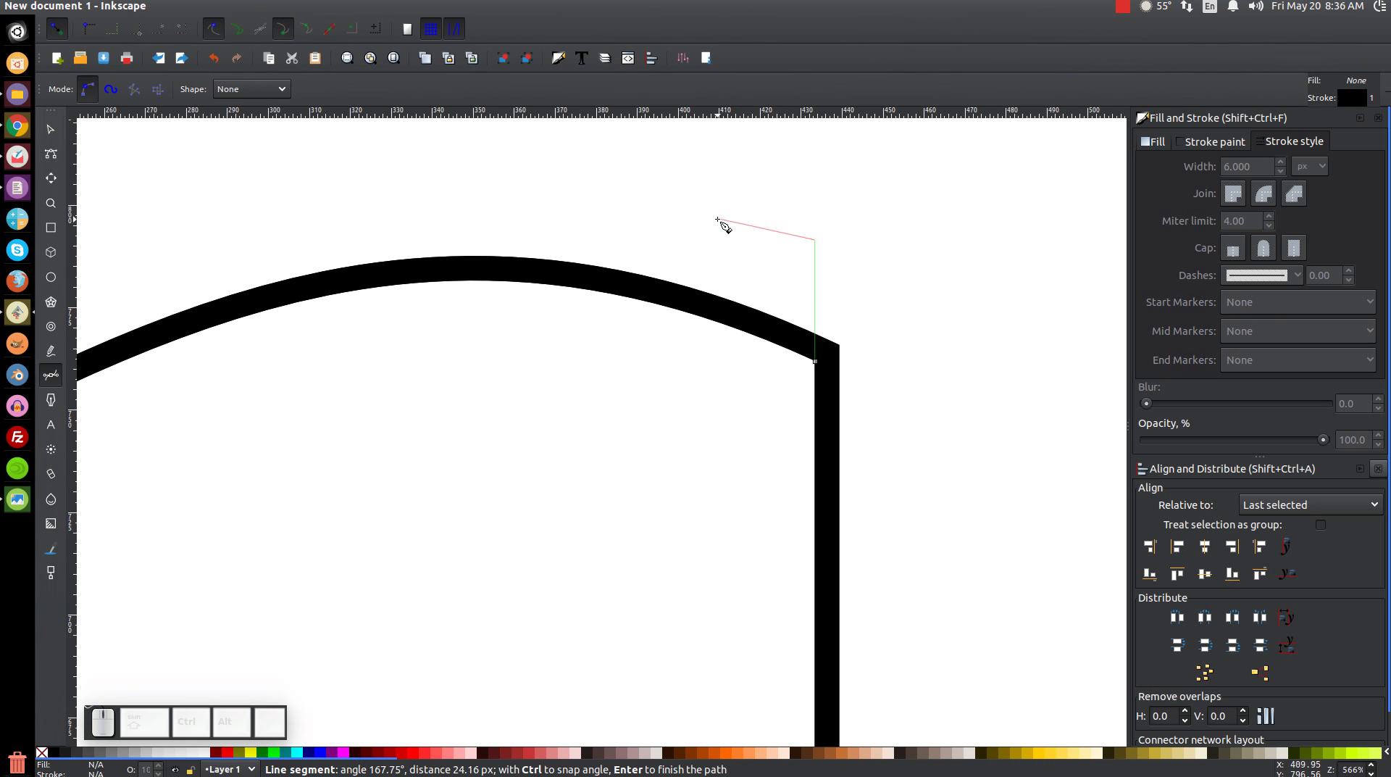
pyautogui.click(715, 224)
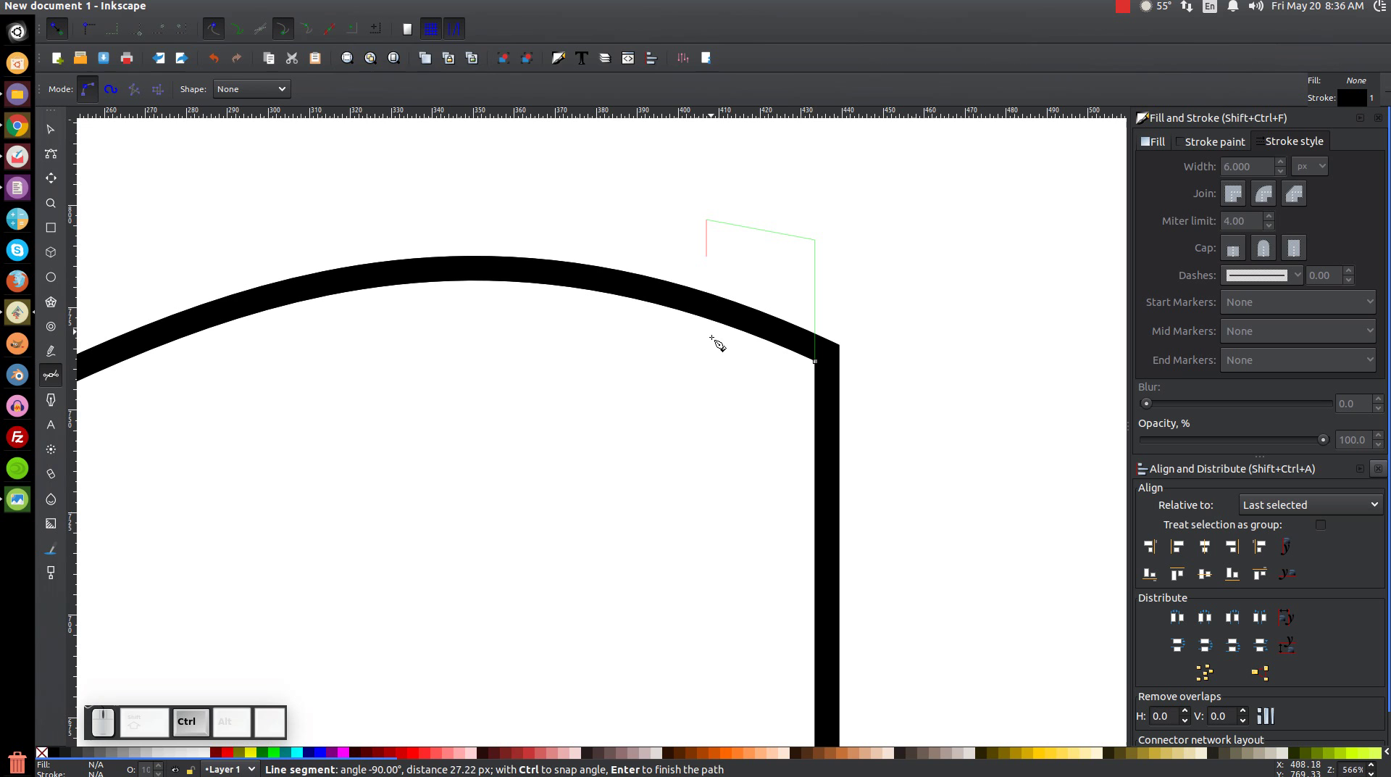
pyautogui.click(713, 452)
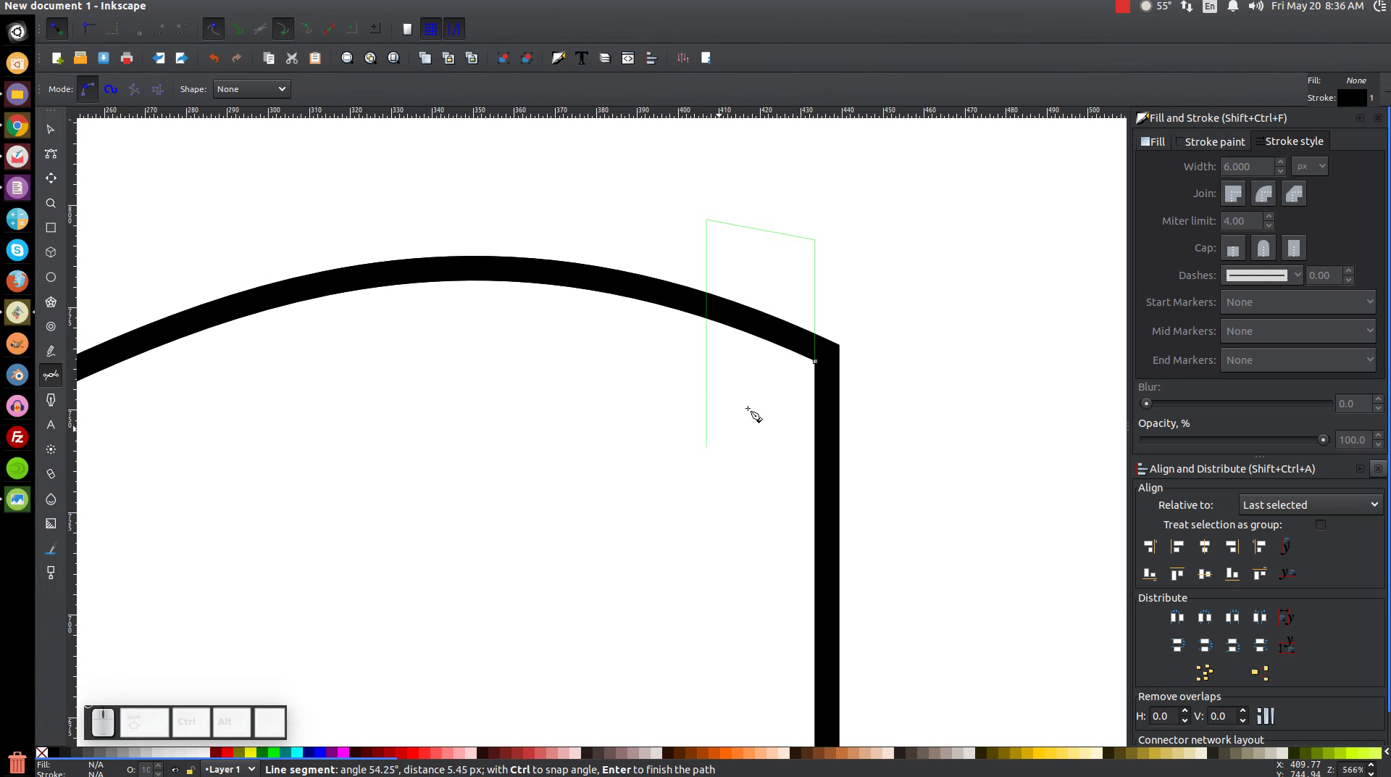
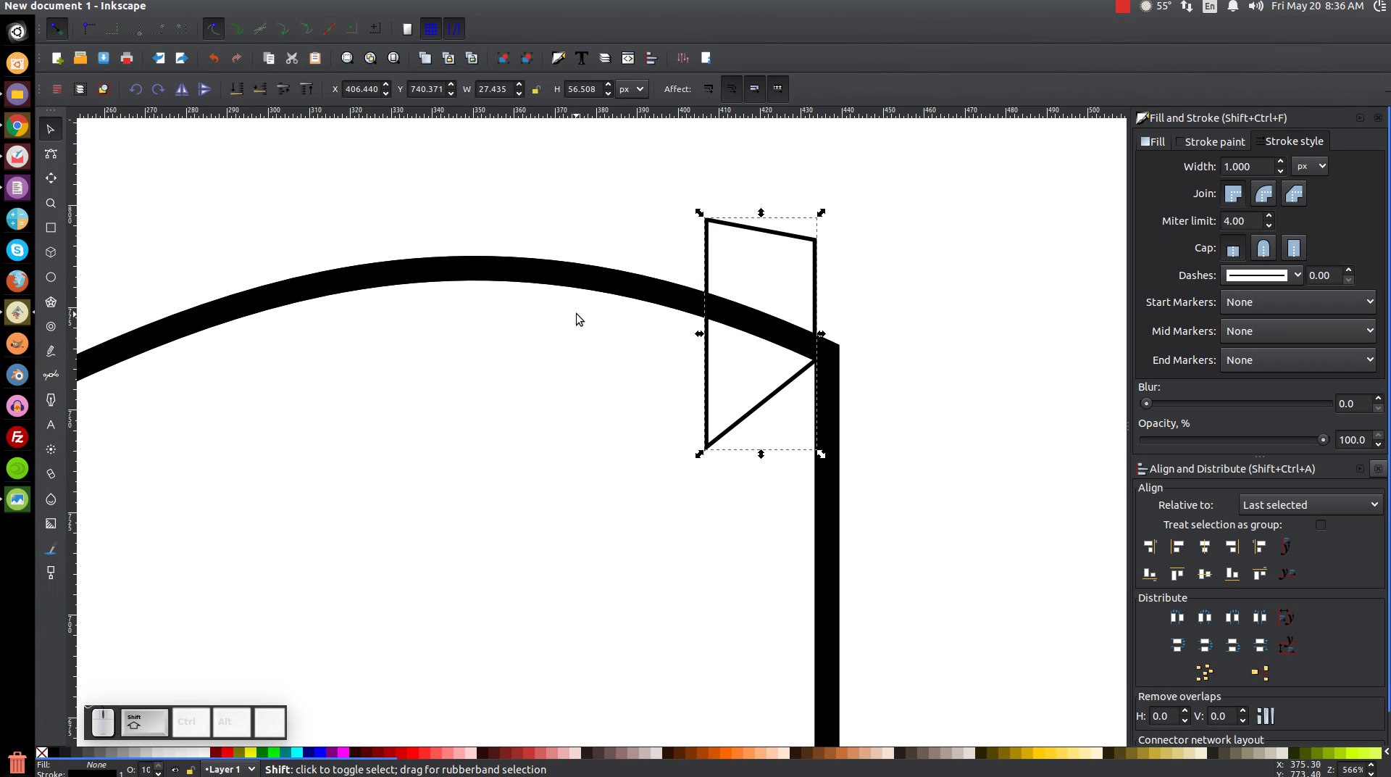
# Step: Intersect the line with the trimming shape to leave a short hatch stroke
pyautogui.click(592, 277)
pyautogui.click(237, 12)
pyautogui.click(260, 120)
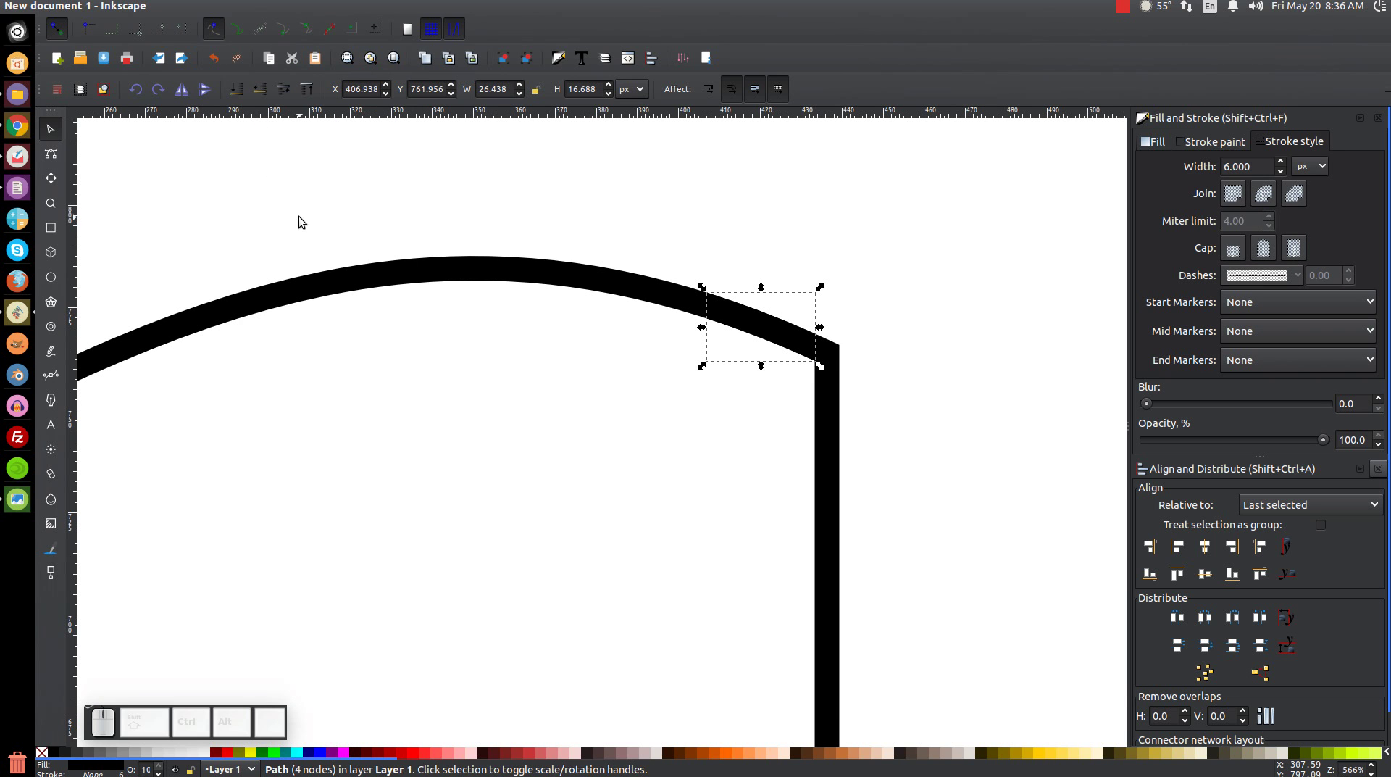
# Step: Position the hatch stroke and duplicate it into six copies down the right end
pyautogui.moveTo(782, 326); pyautogui.dragTo(723, 514)
pyautogui.scroll(-3)
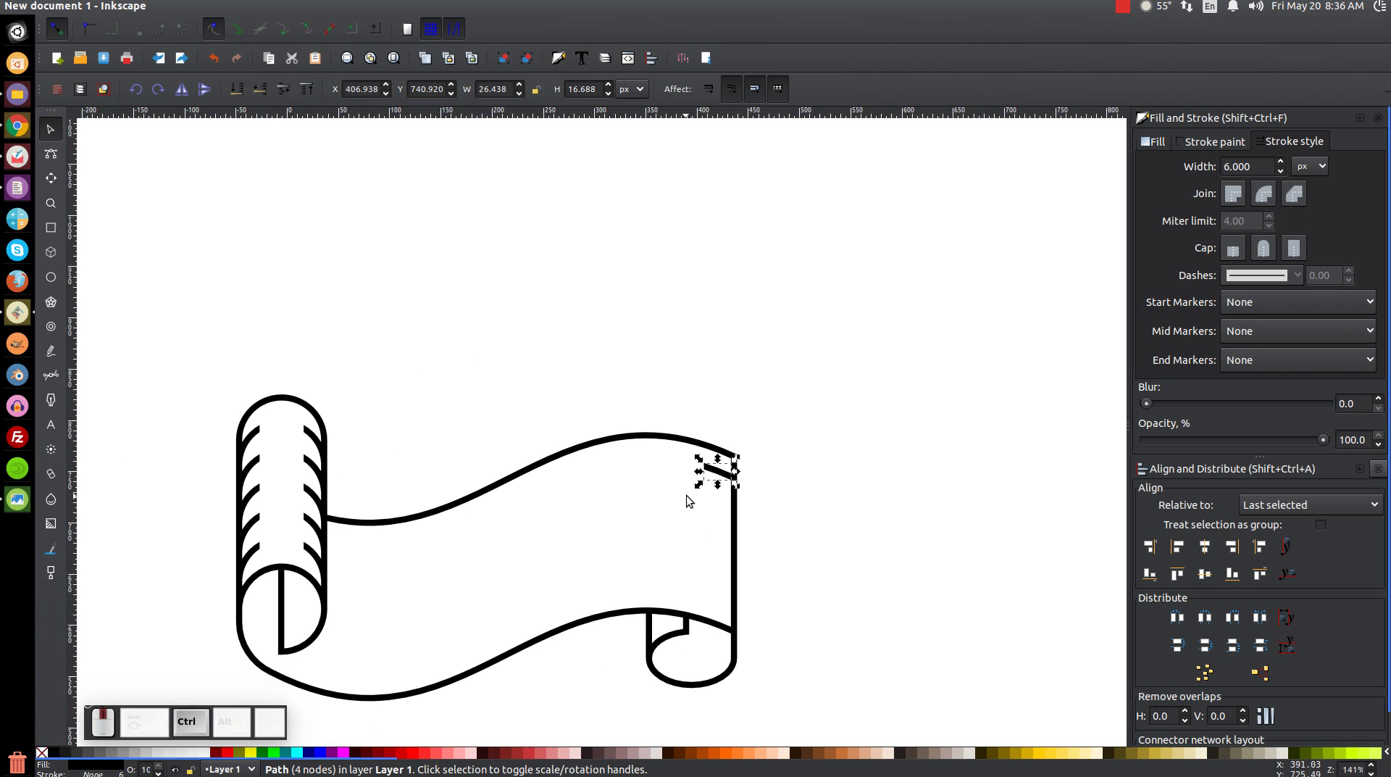
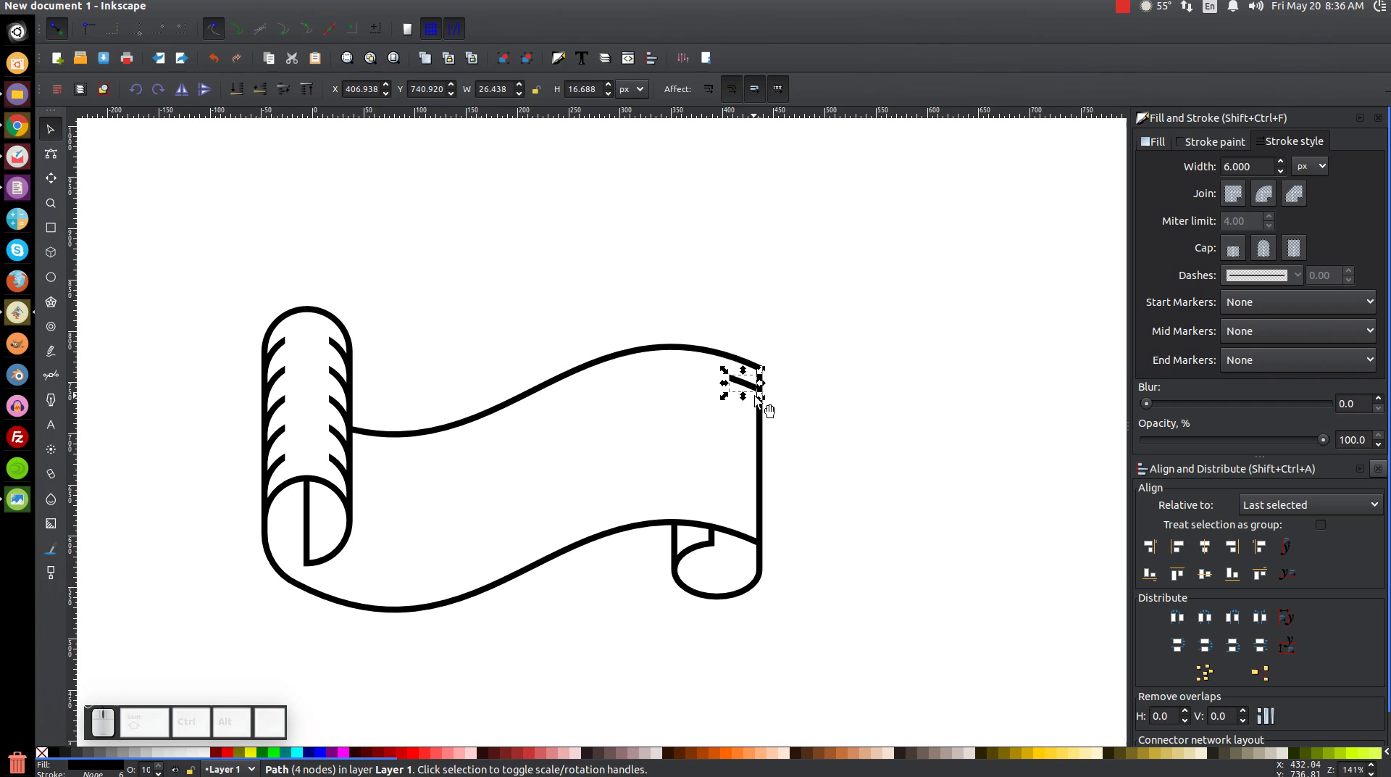
pyautogui.moveTo(758, 396); pyautogui.dragTo(793, 549)
pyautogui.press('ctrl+space')
pyautogui.press('ctrl+space')
pyautogui.press('ctrl+space')
pyautogui.press('ctrl+space')
pyautogui.press('ctrl+space')
# Step: Space the six hatch strokes evenly vertically, combine them and align them along the right end
pyautogui.moveTo(875, 614); pyautogui.dragTo(711, 292)
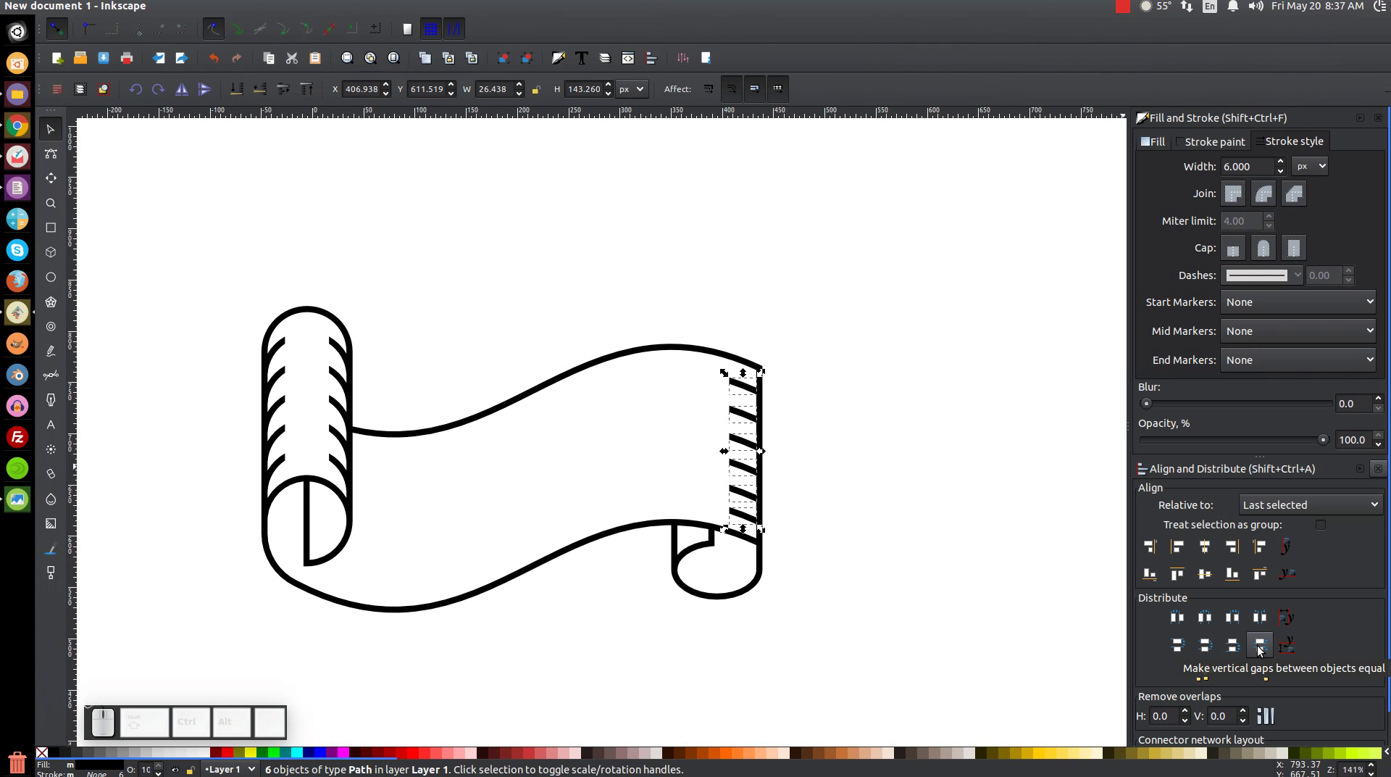
pyautogui.click(1261, 648)
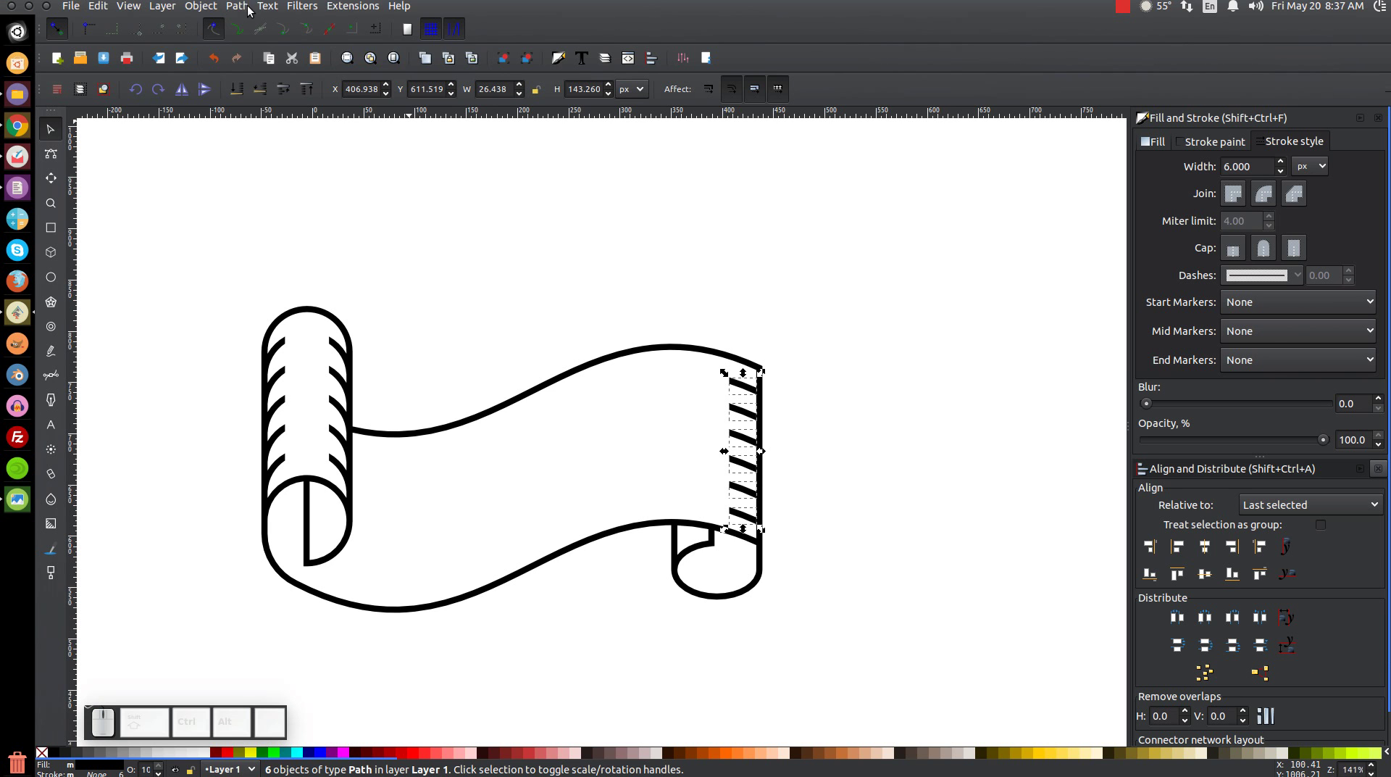
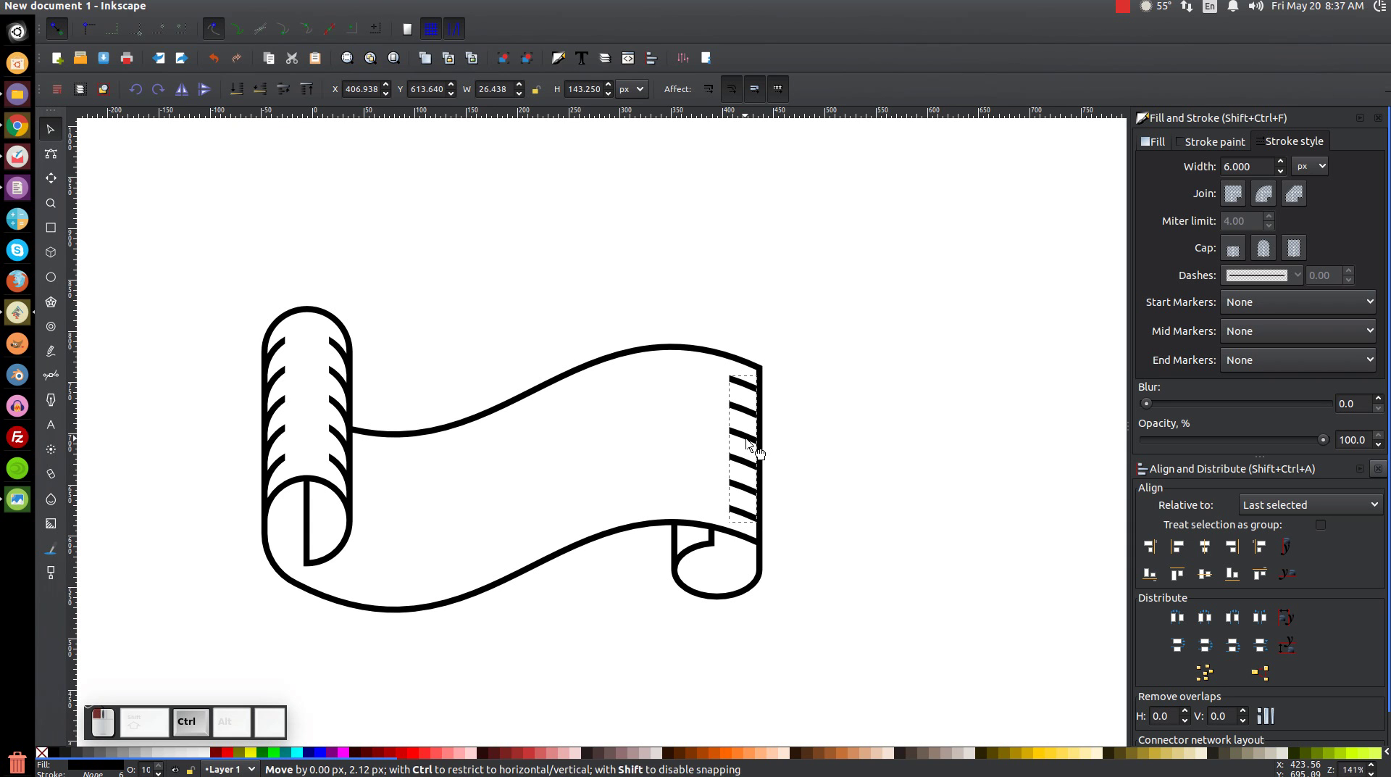
pyautogui.moveTo(762, 450); pyautogui.dragTo(737, 360)
pyautogui.press('ctrl+z')
pyautogui.moveTo(758, 455); pyautogui.dragTo(541, 413)
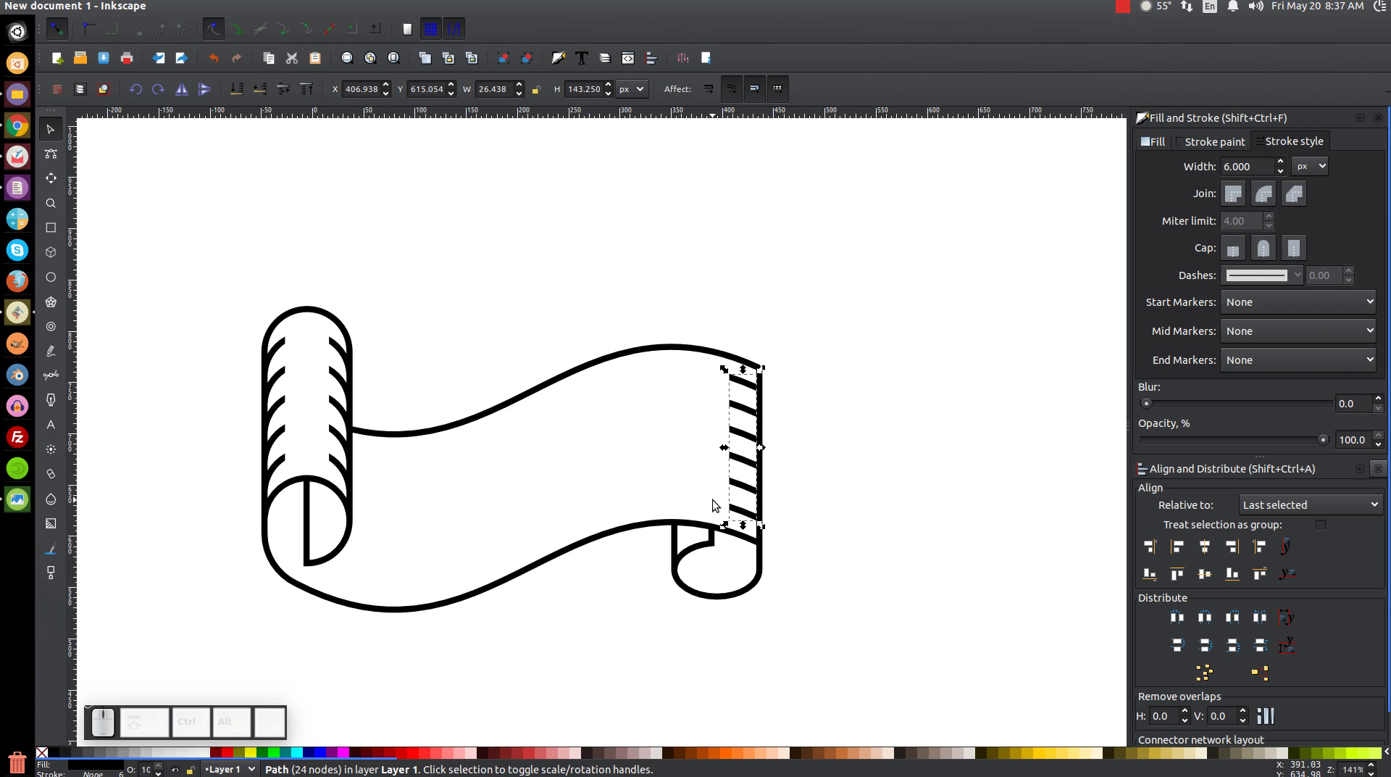
# Step: Zoom back out to show the whole scroll drawing
pyautogui.scroll(3)
pyautogui.click(753, 411)
pyautogui.middleClick(697, 387)
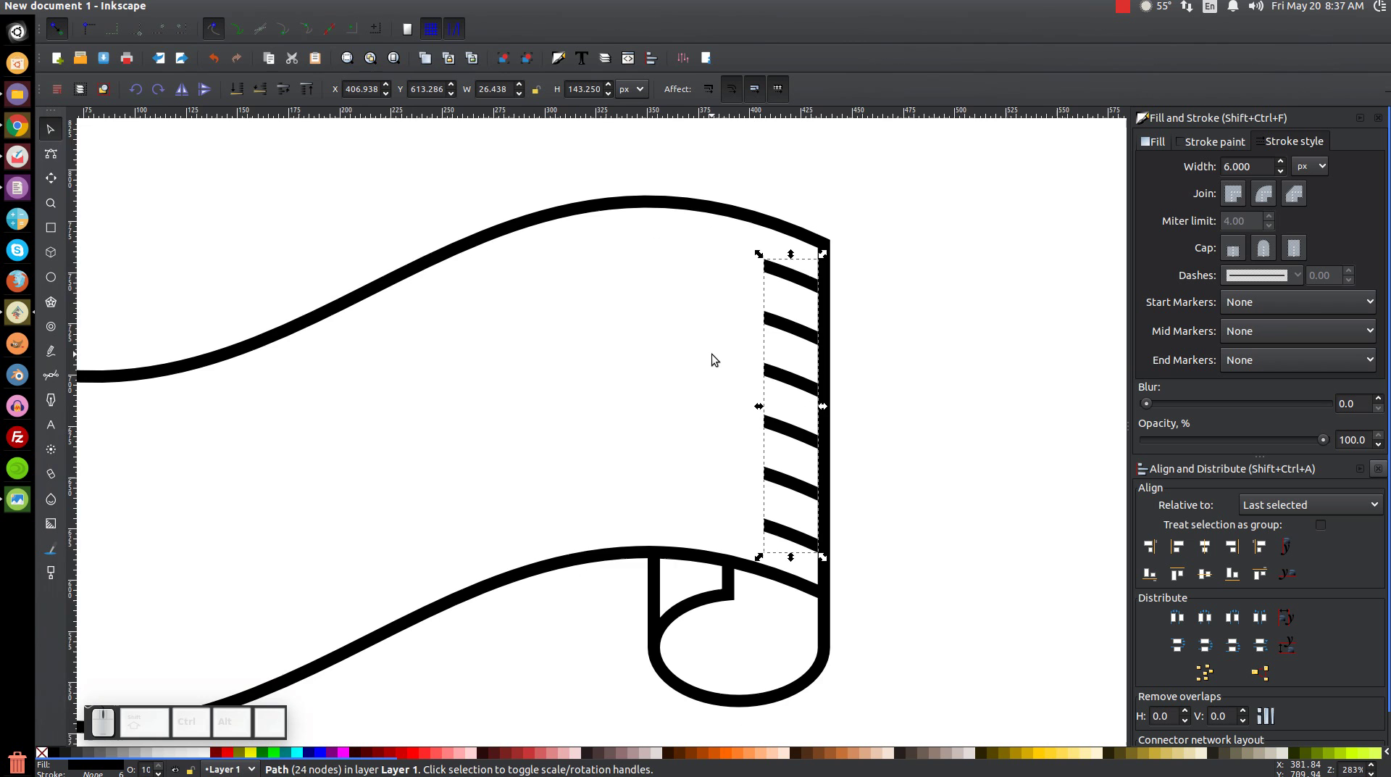
pyautogui.press('1')
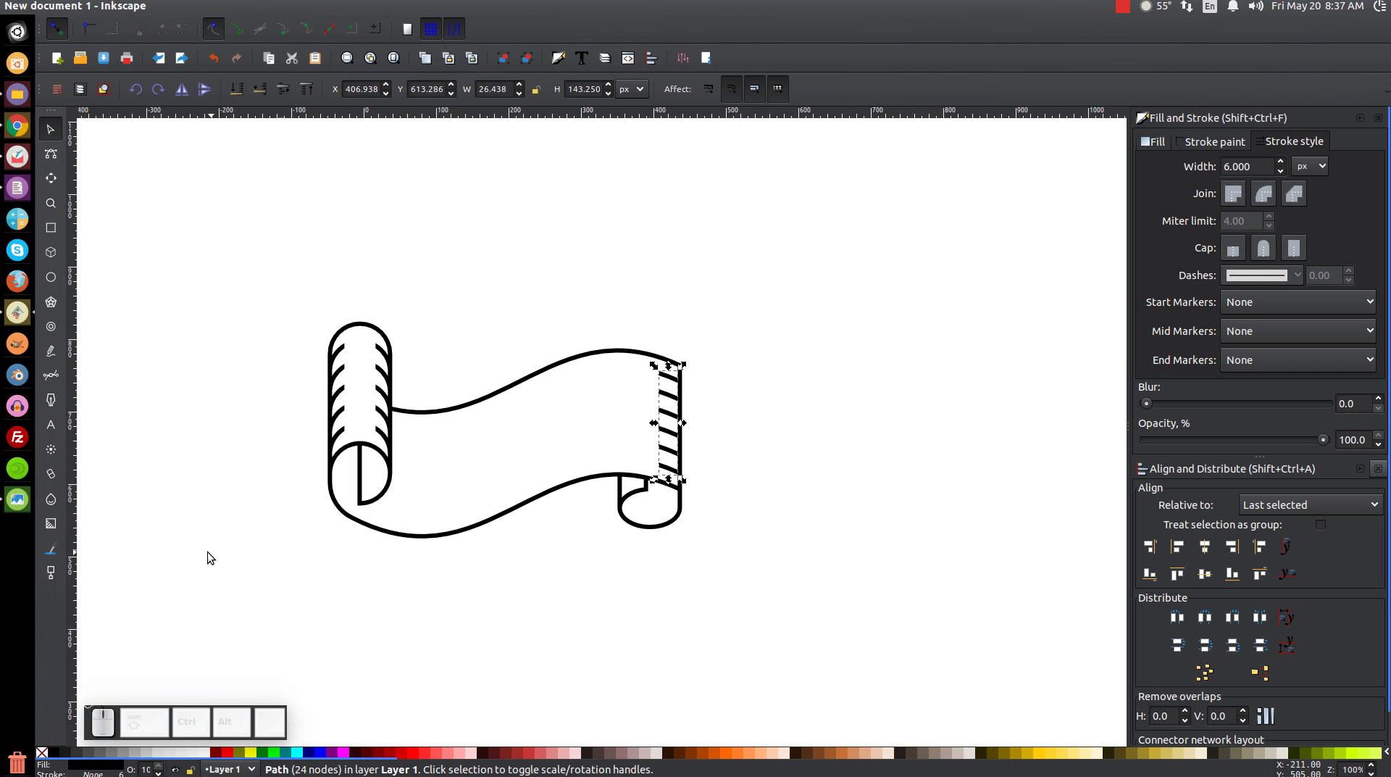
# Step: Select every part of the scroll, combine it into one path and lower its opacity
pyautogui.moveTo(898, 661); pyautogui.dragTo(226, 251)
pyautogui.click(237, 4)
pyautogui.click(284, 85)
pyautogui.moveTo(378, 455); pyautogui.dragTo(480, 398)
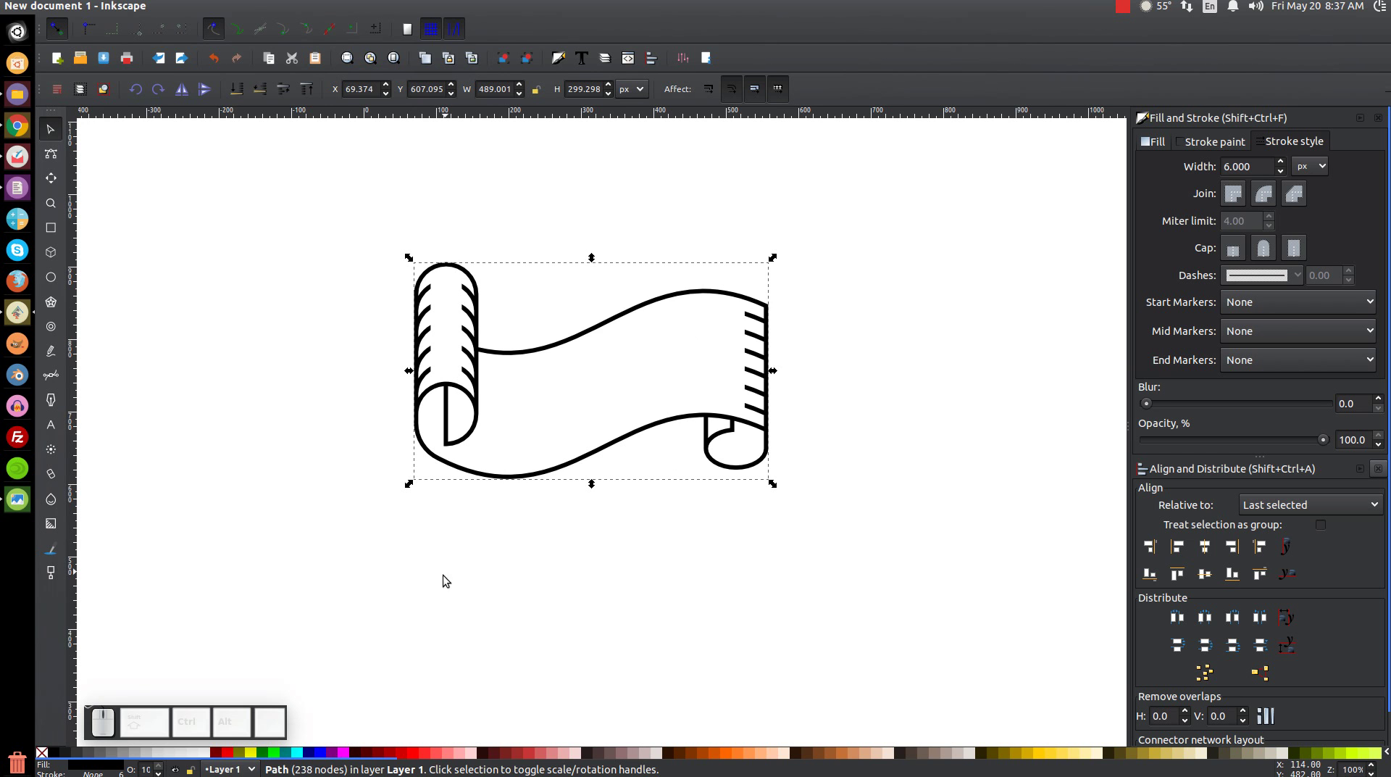
pyautogui.click(417, 752)
pyautogui.click(405, 753)
pyautogui.press('ctrl+z')
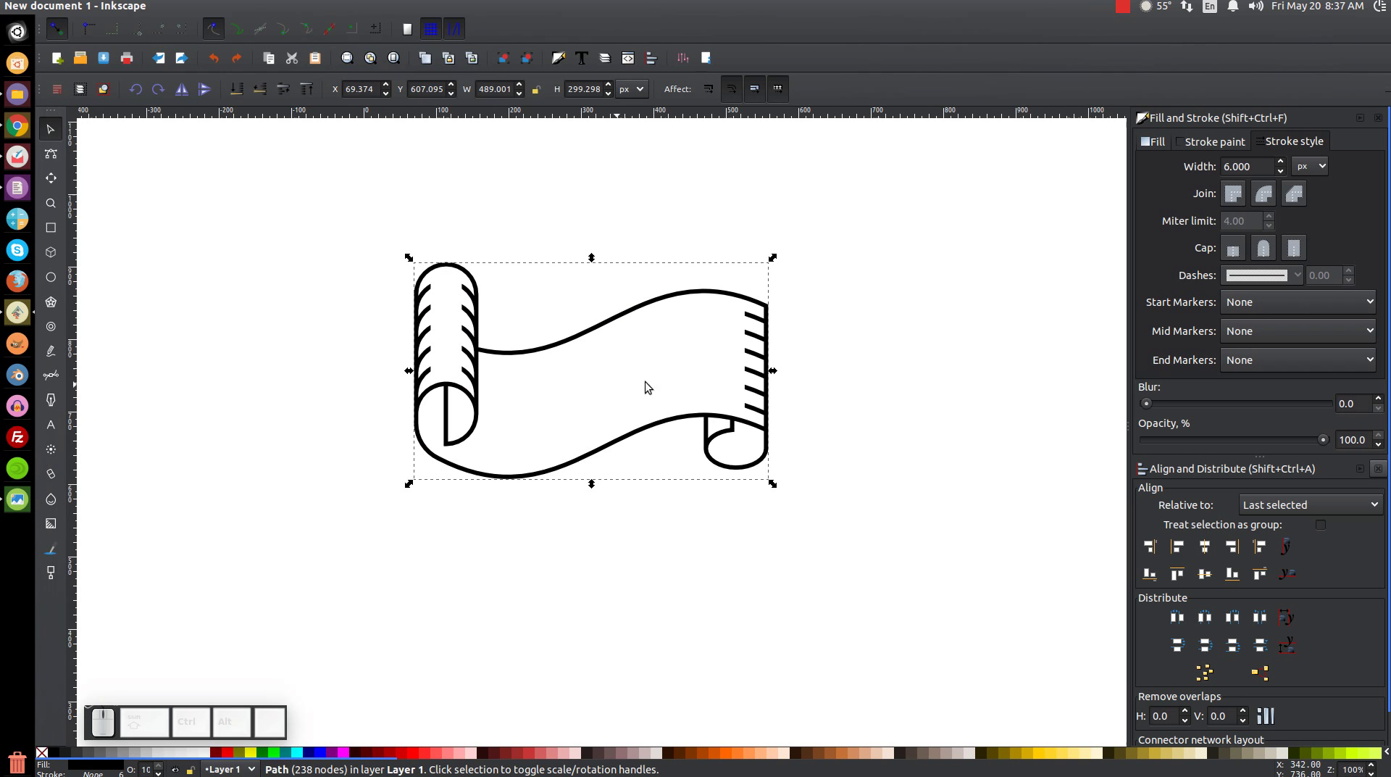
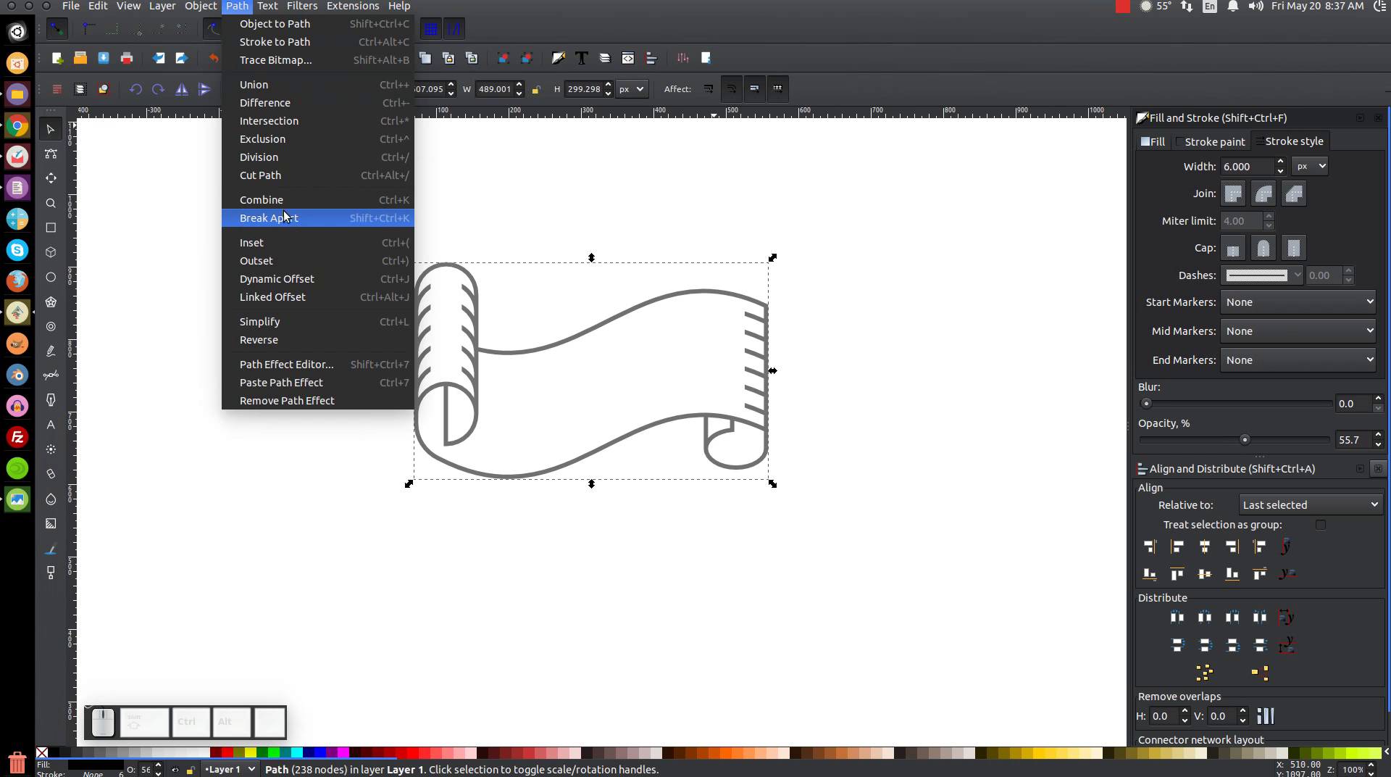
# Step: Break the scroll apart and select its separate pieces one by one
pyautogui.click(280, 220)
pyautogui.click(999, 380)
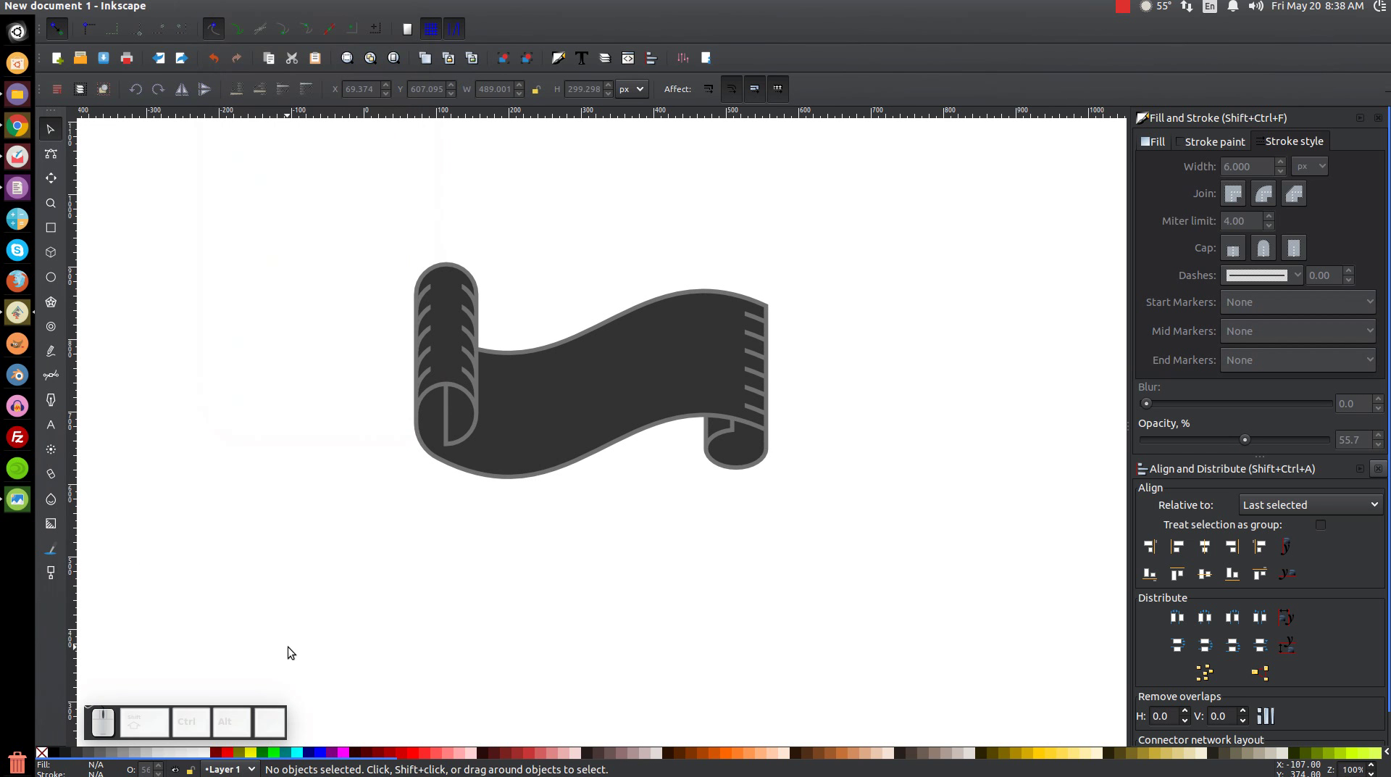
pyautogui.click(758, 450)
pyautogui.click(731, 430)
pyautogui.click(710, 375)
pyautogui.click(447, 416)
pyautogui.click(447, 416)
pyautogui.click(469, 412)
pyautogui.click(454, 350)
# Step: Make the pieces fully opaque with a light grey fill, then select both curl insides for darker grey
pyautogui.moveTo(458, 359); pyautogui.dragTo(244, 326)
pyautogui.press('ctrl+z')
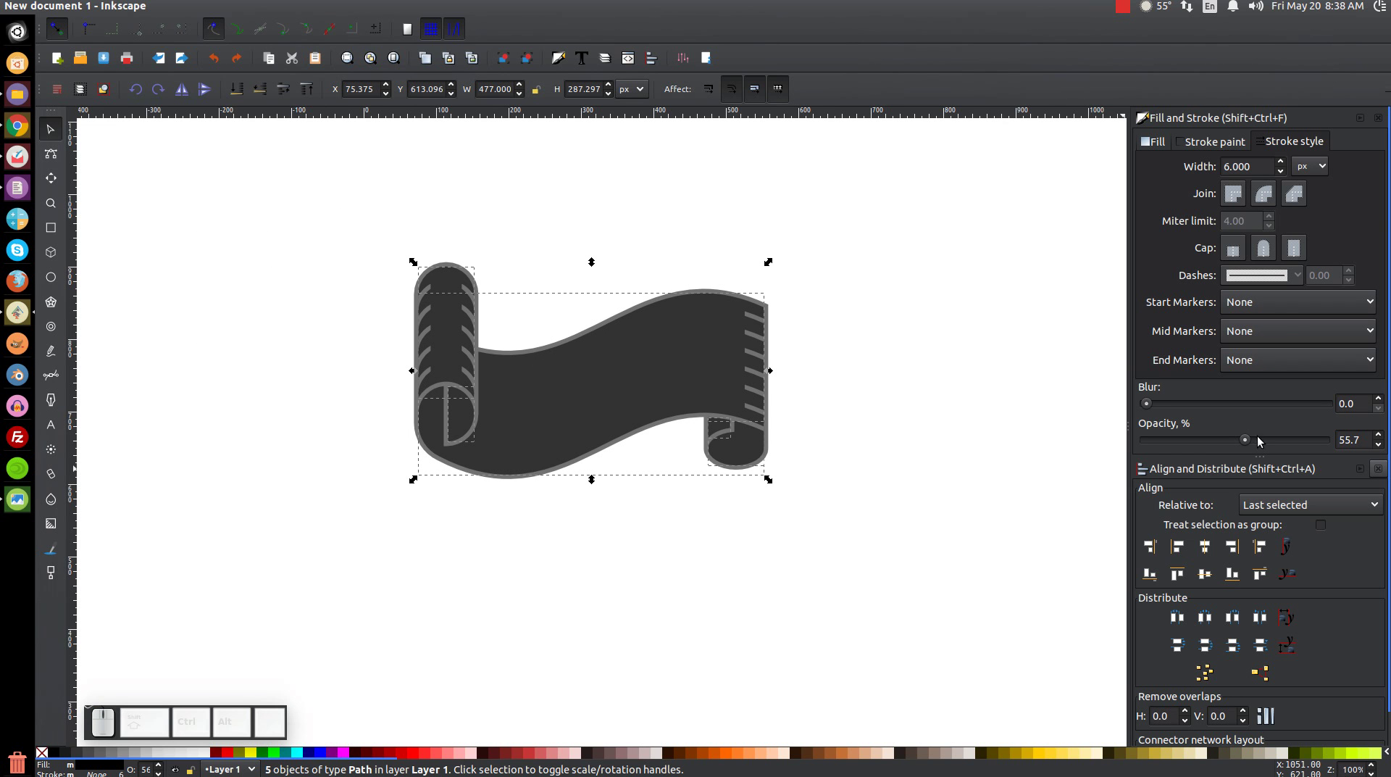
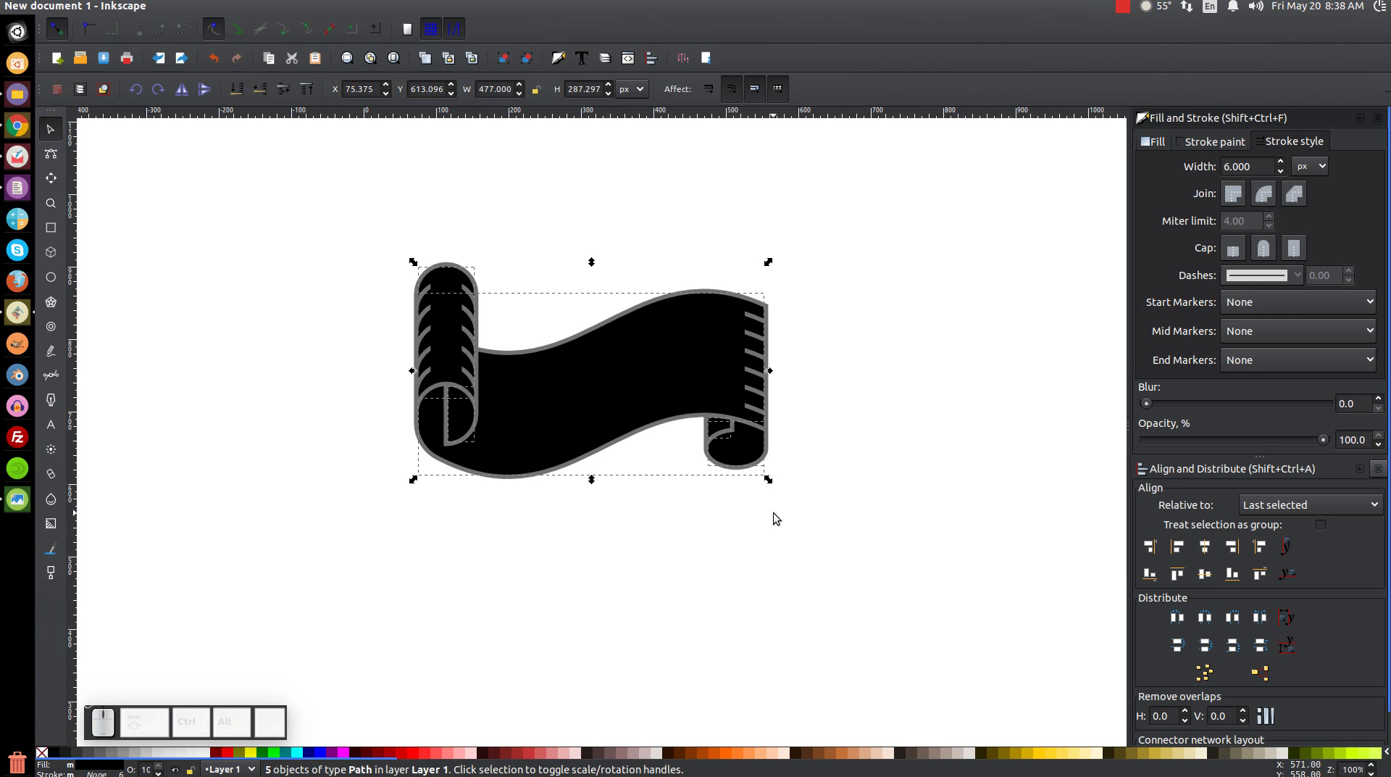
pyautogui.click(973, 755)
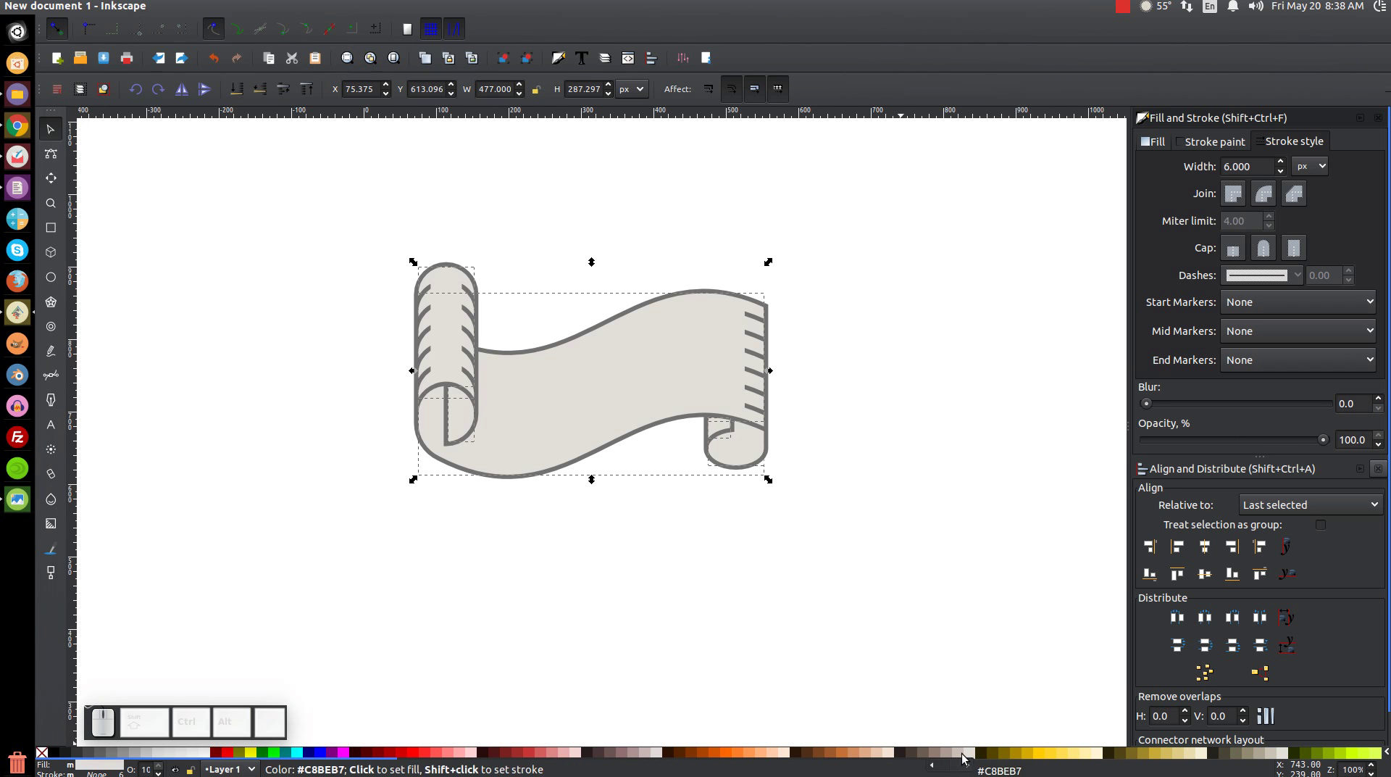
pyautogui.click(975, 751)
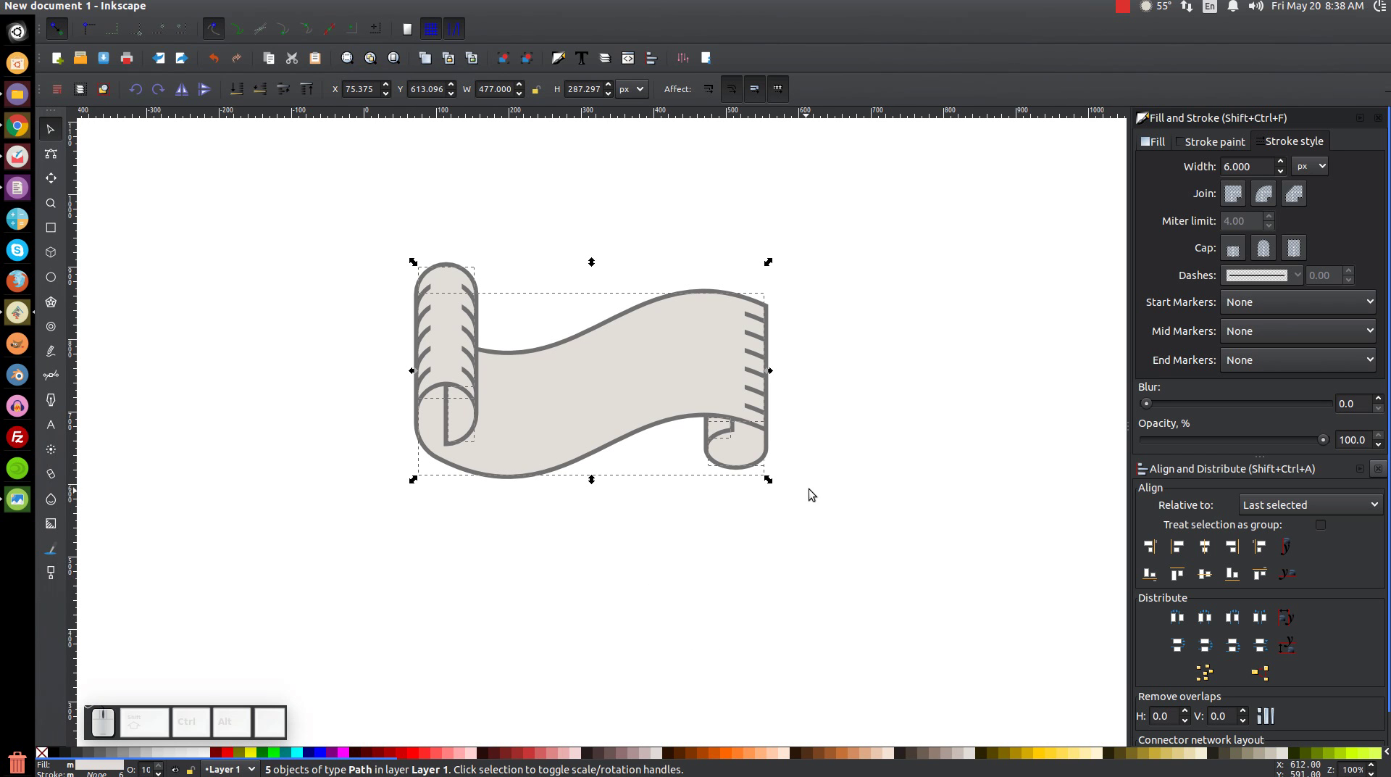
pyautogui.click(984, 357)
pyautogui.click(468, 408)
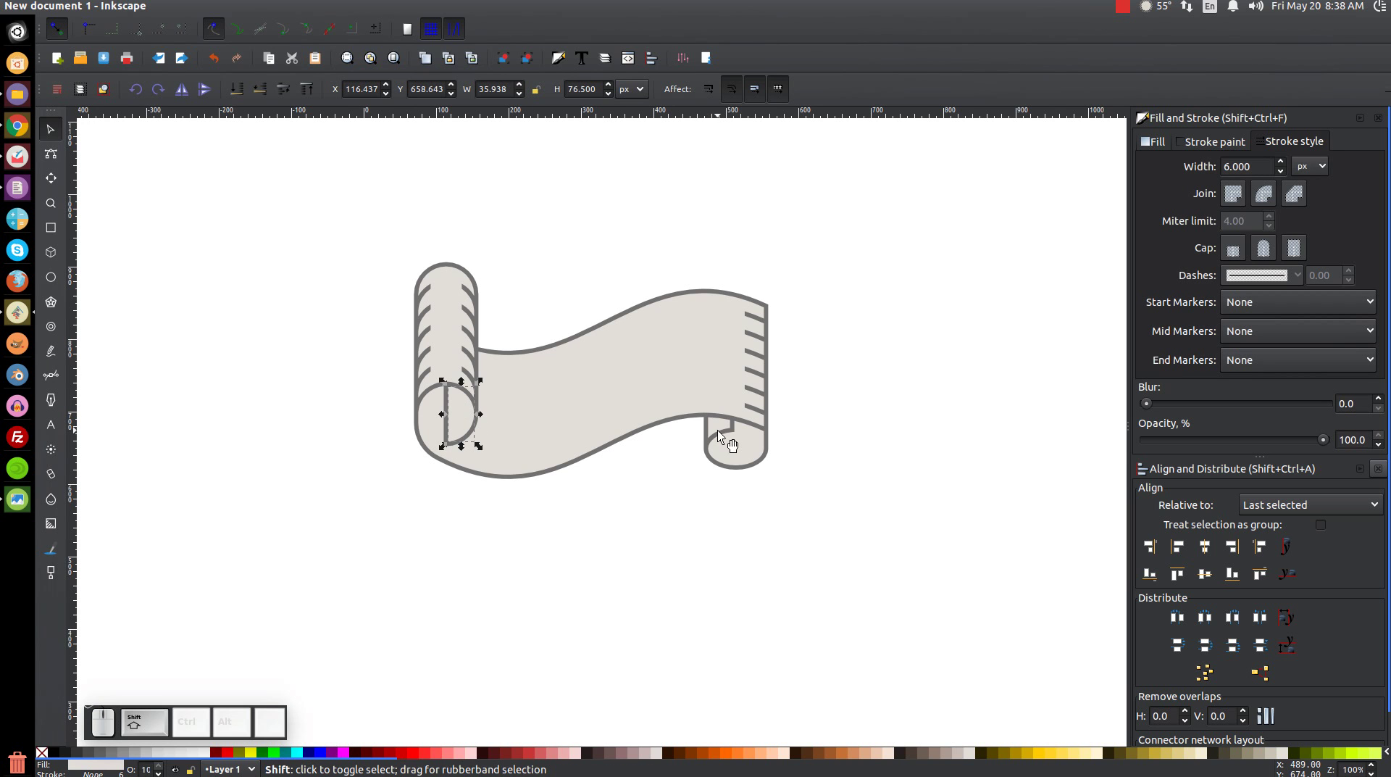
pyautogui.click(721, 432)
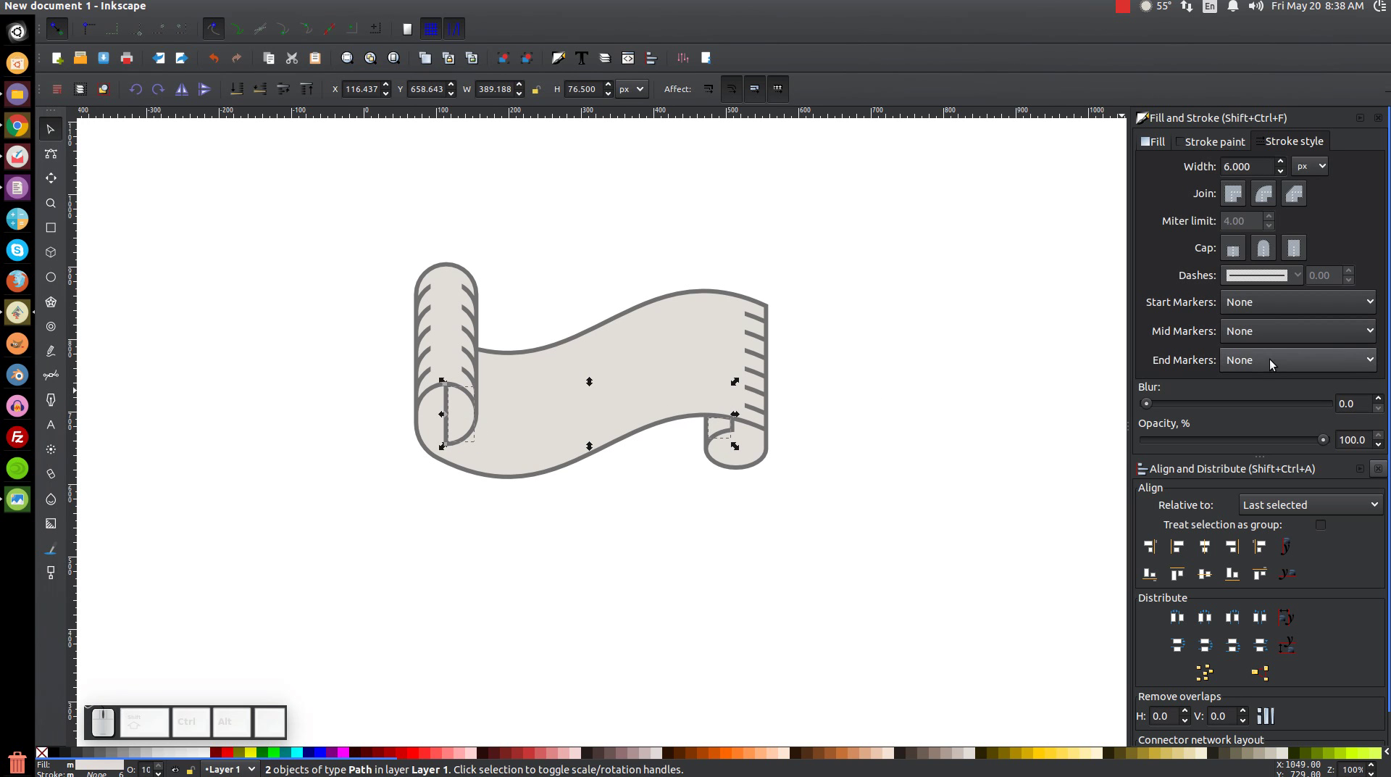
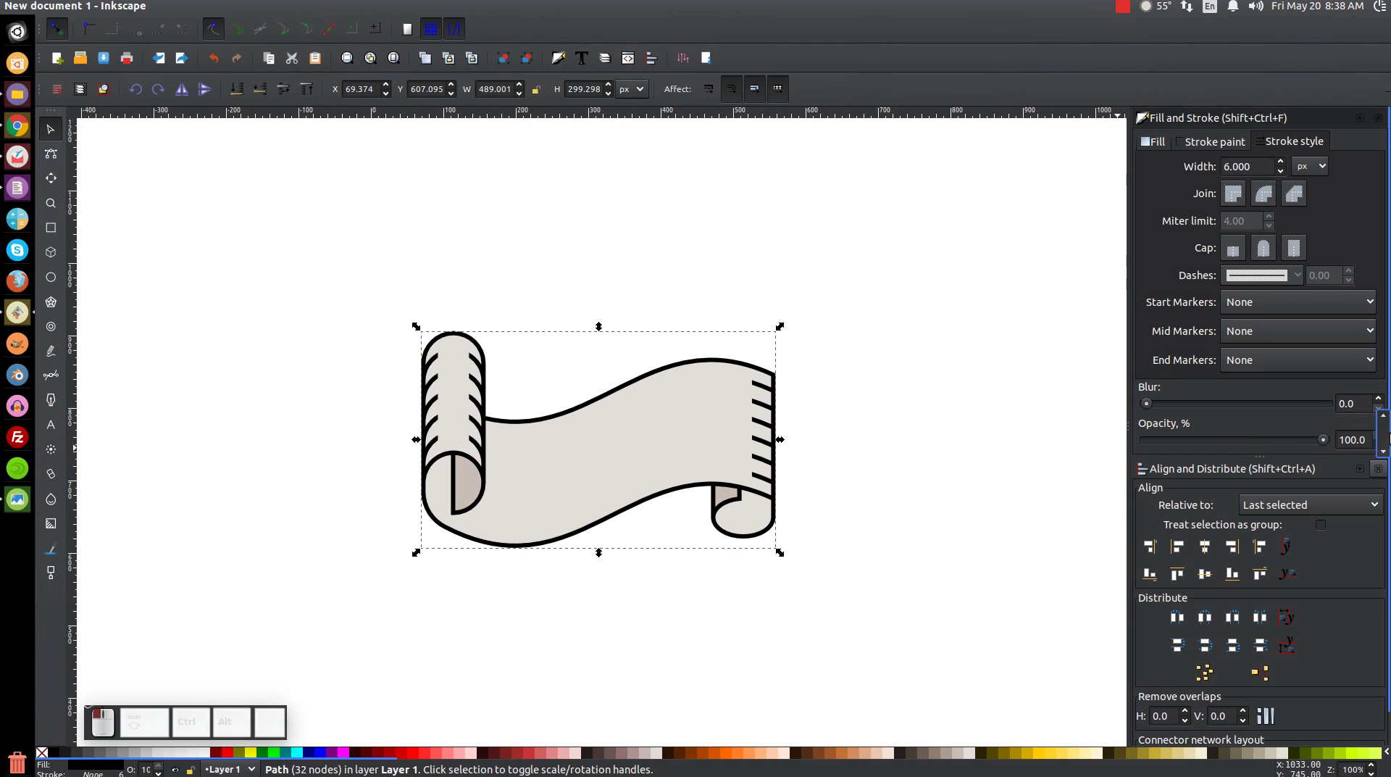
# Step: Set the scroll's stroke to the dark brown palette swatch
pyautogui.click(912, 752)
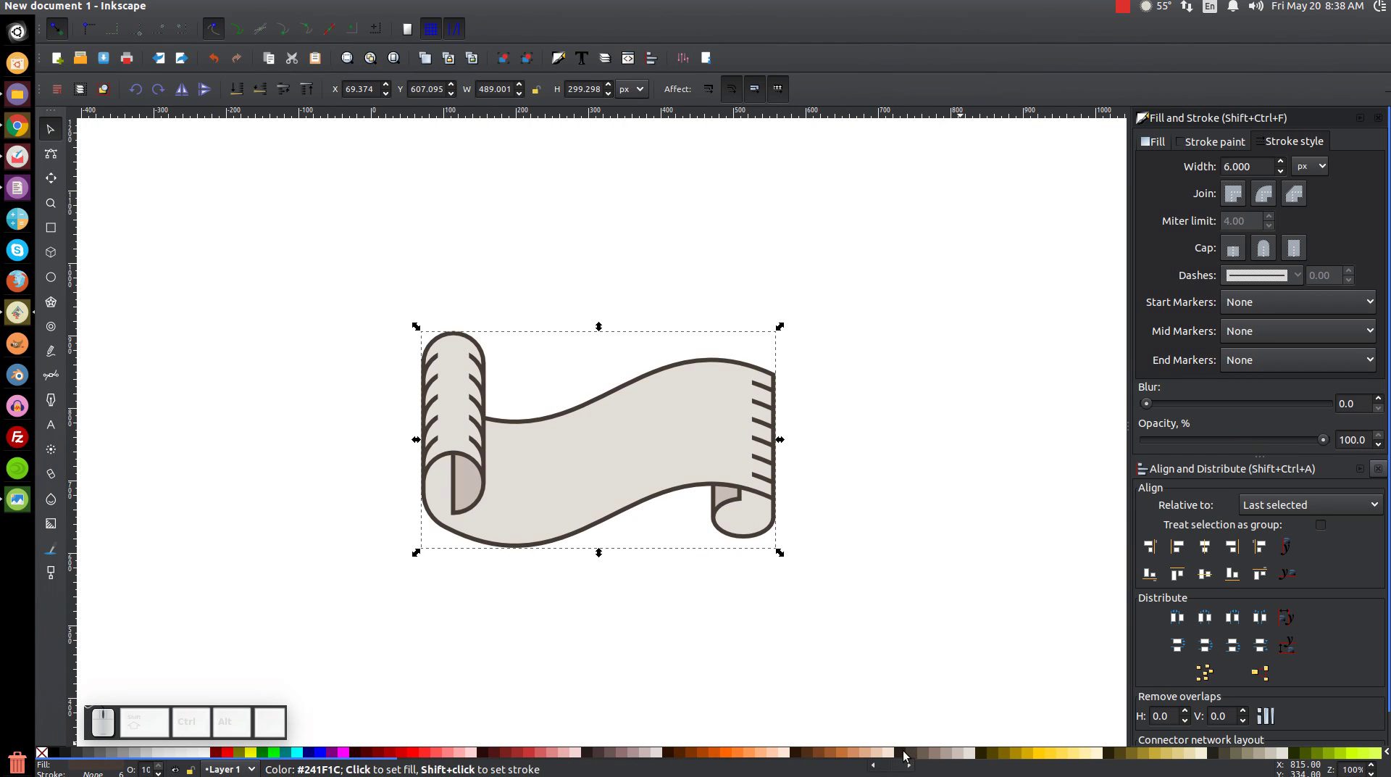
pyautogui.click(907, 753)
pyautogui.click(916, 754)
pyautogui.click(905, 752)
pyautogui.click(919, 754)
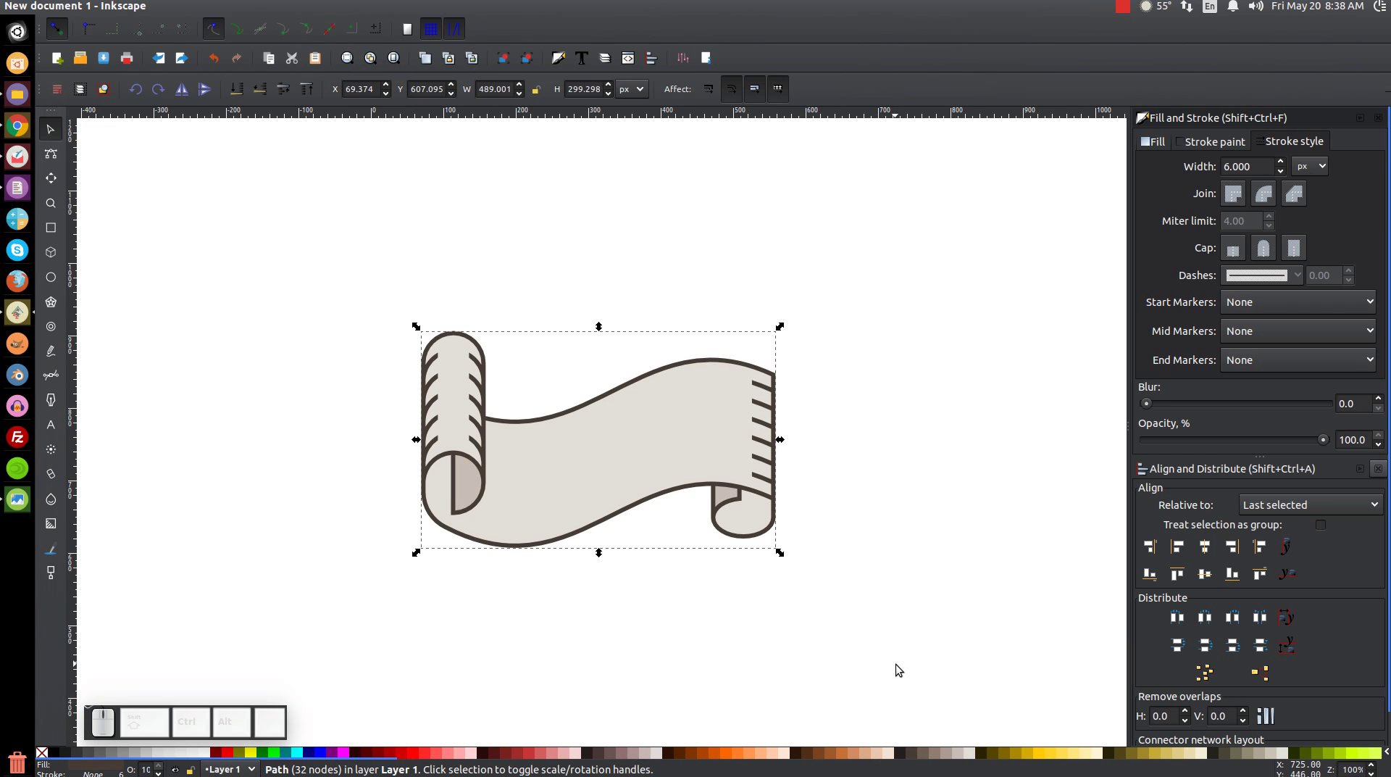
# Step: Group all scroll pieces into one object and shrink it to a small icon
pyautogui.moveTo(900, 668); pyautogui.dragTo(279, 248)
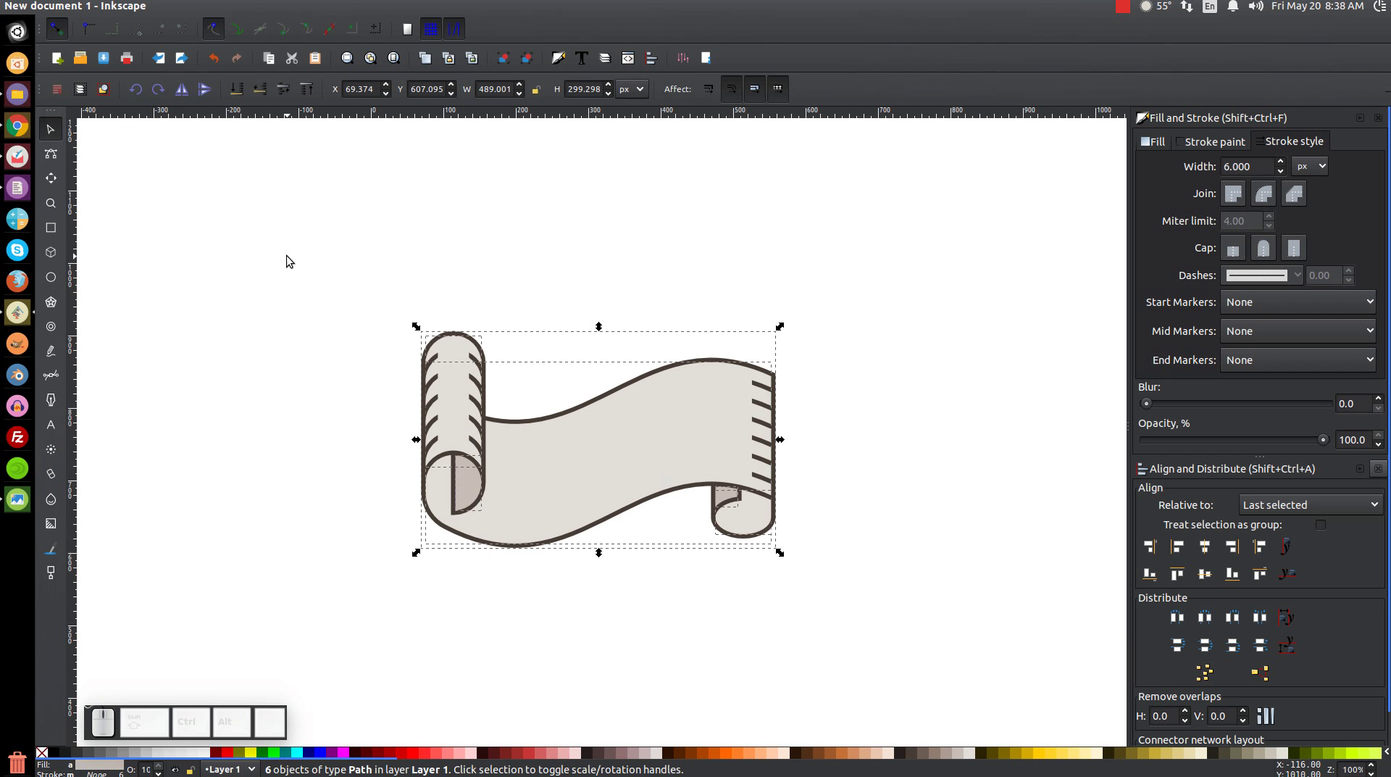
pyautogui.press('ctrl+g')
pyautogui.press('ctrl+1')
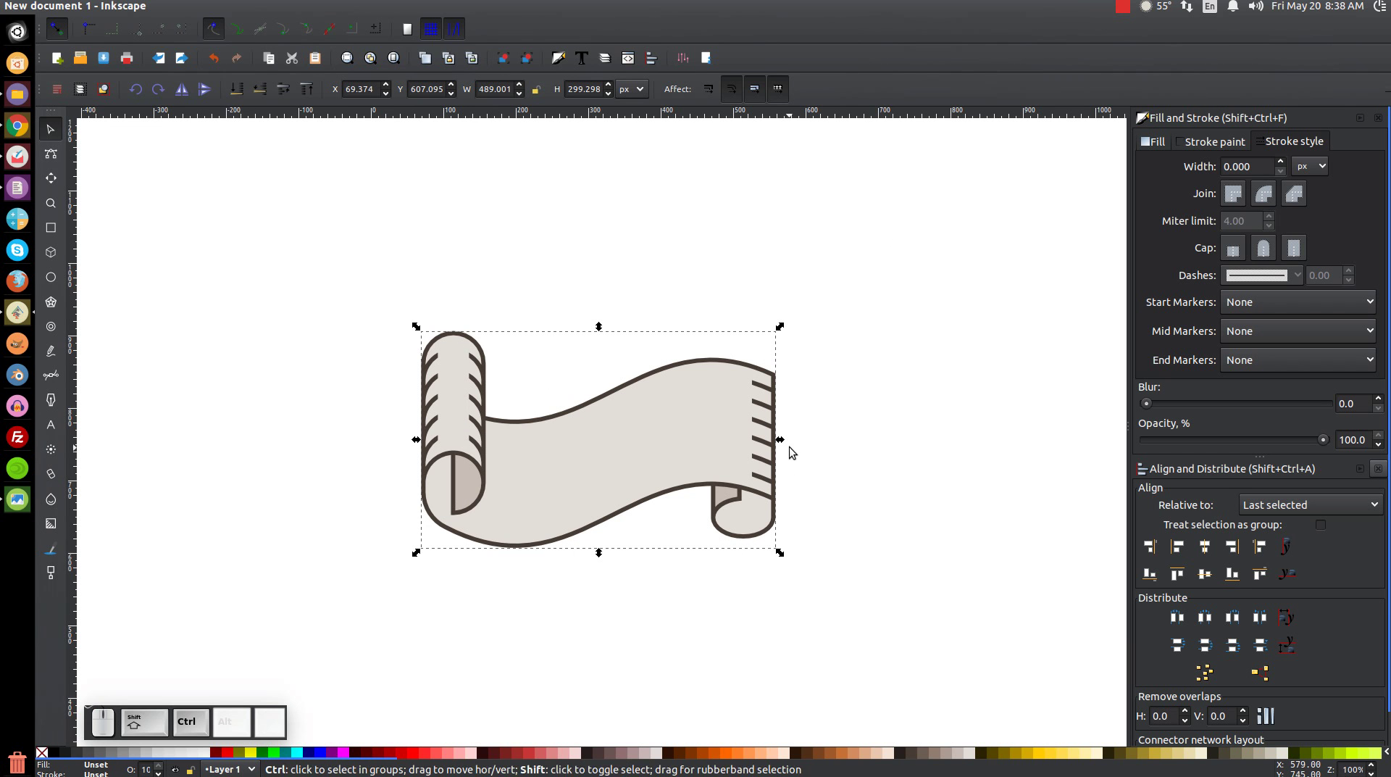
pyautogui.moveTo(787, 447); pyautogui.dragTo(643, 446)
pyautogui.click(643, 445)
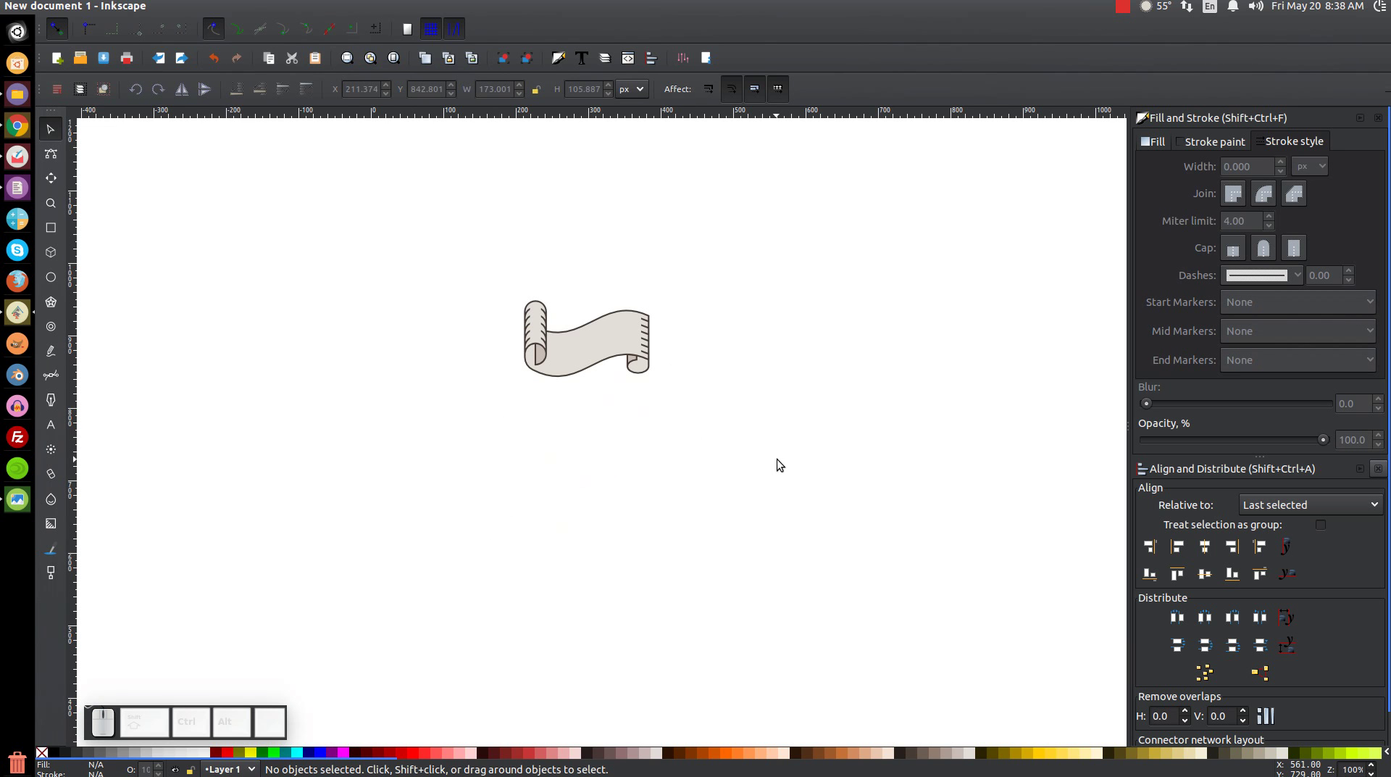